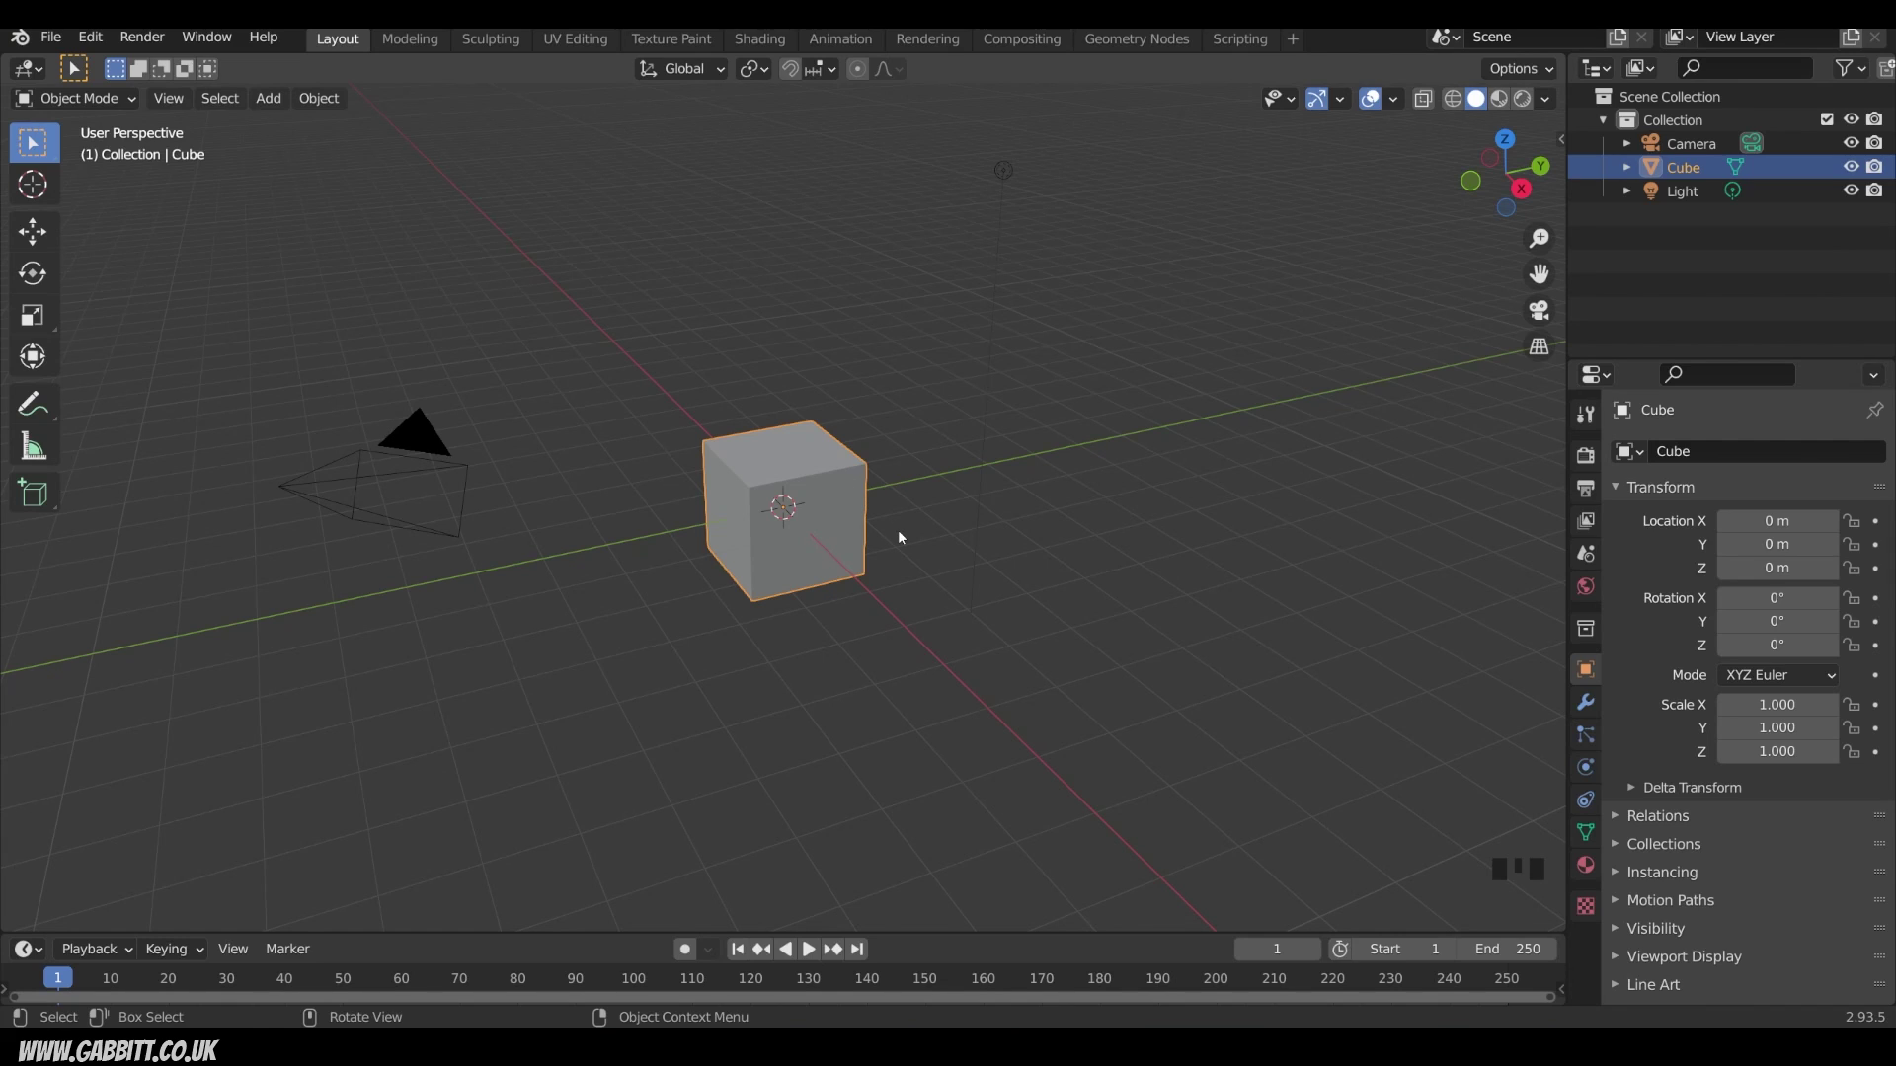
Step: Add a level-2 Subdivision Surface modifier to the cube and toggle its viewport display off and on
{"action": "key", "text": "ctrl+2"}
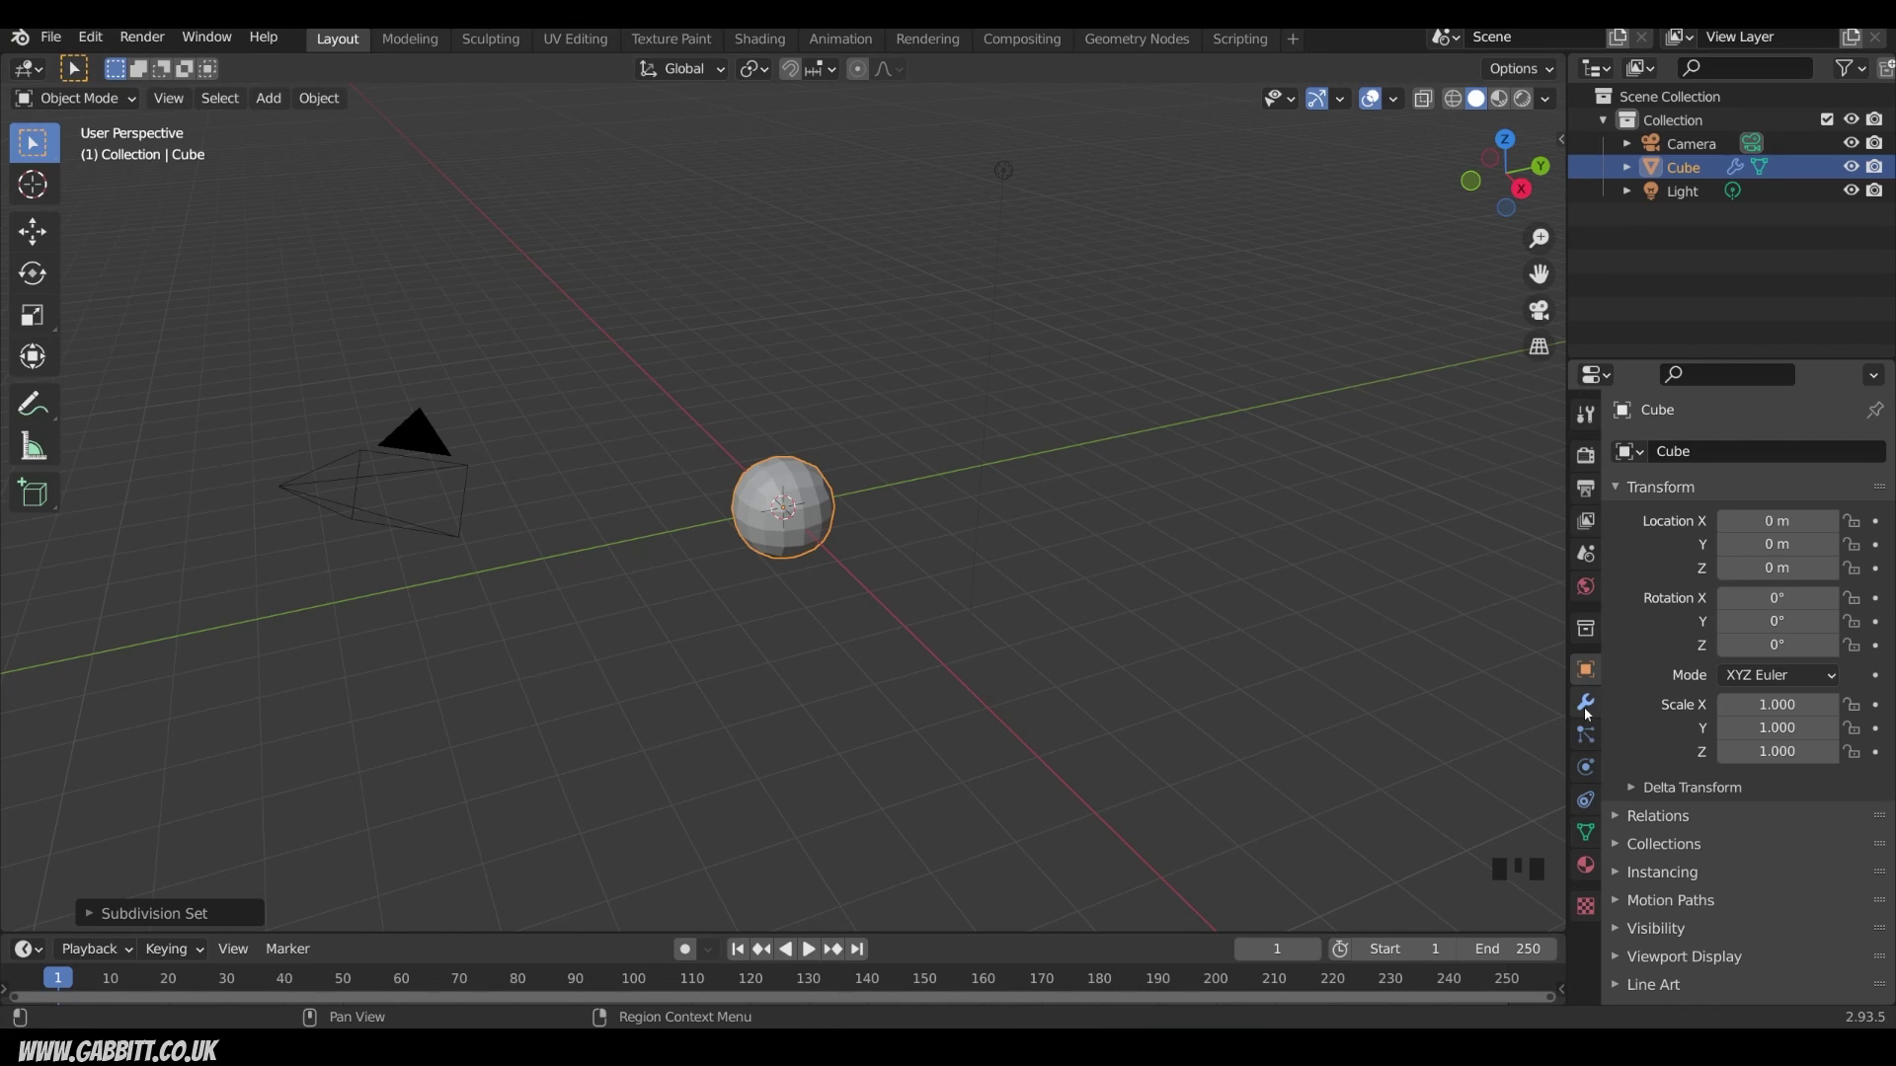
{"action": "left_click", "coordinate": [1588, 714]}
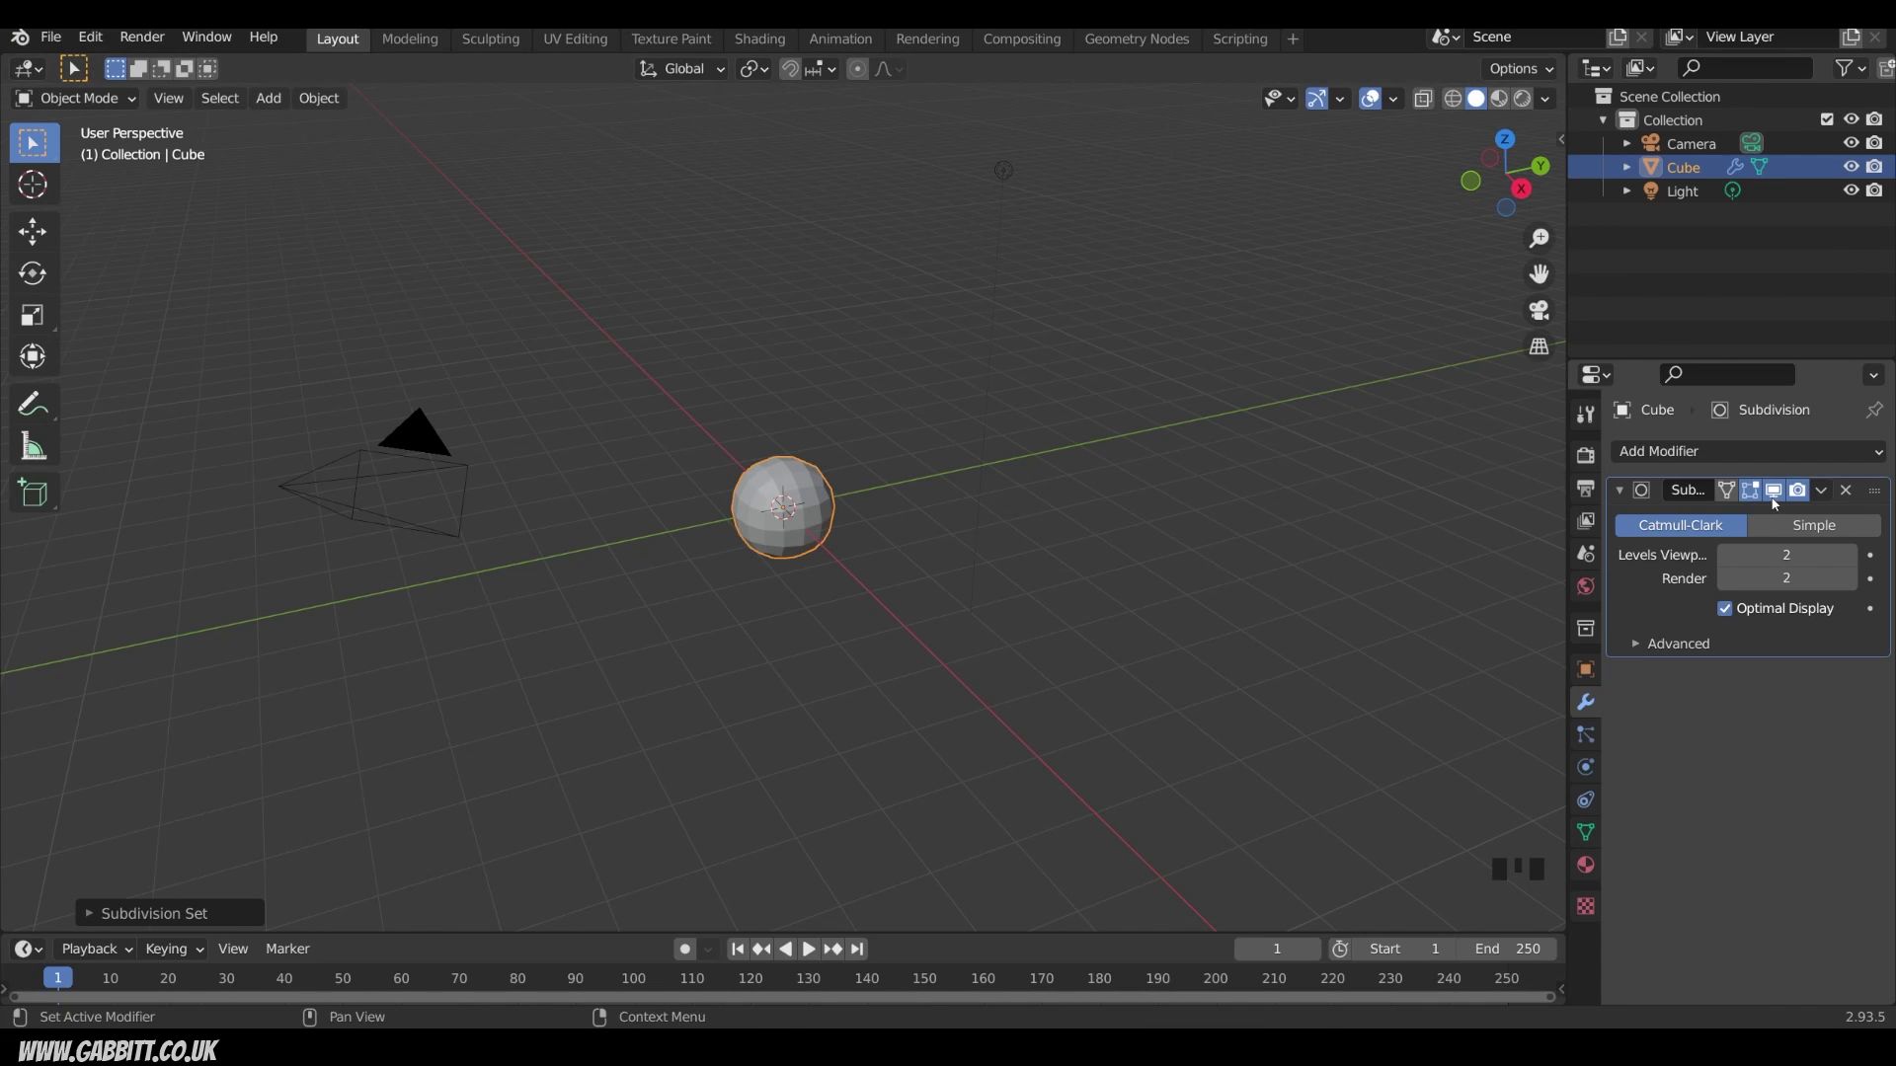
{"action": "left_click", "coordinate": [1776, 502]}
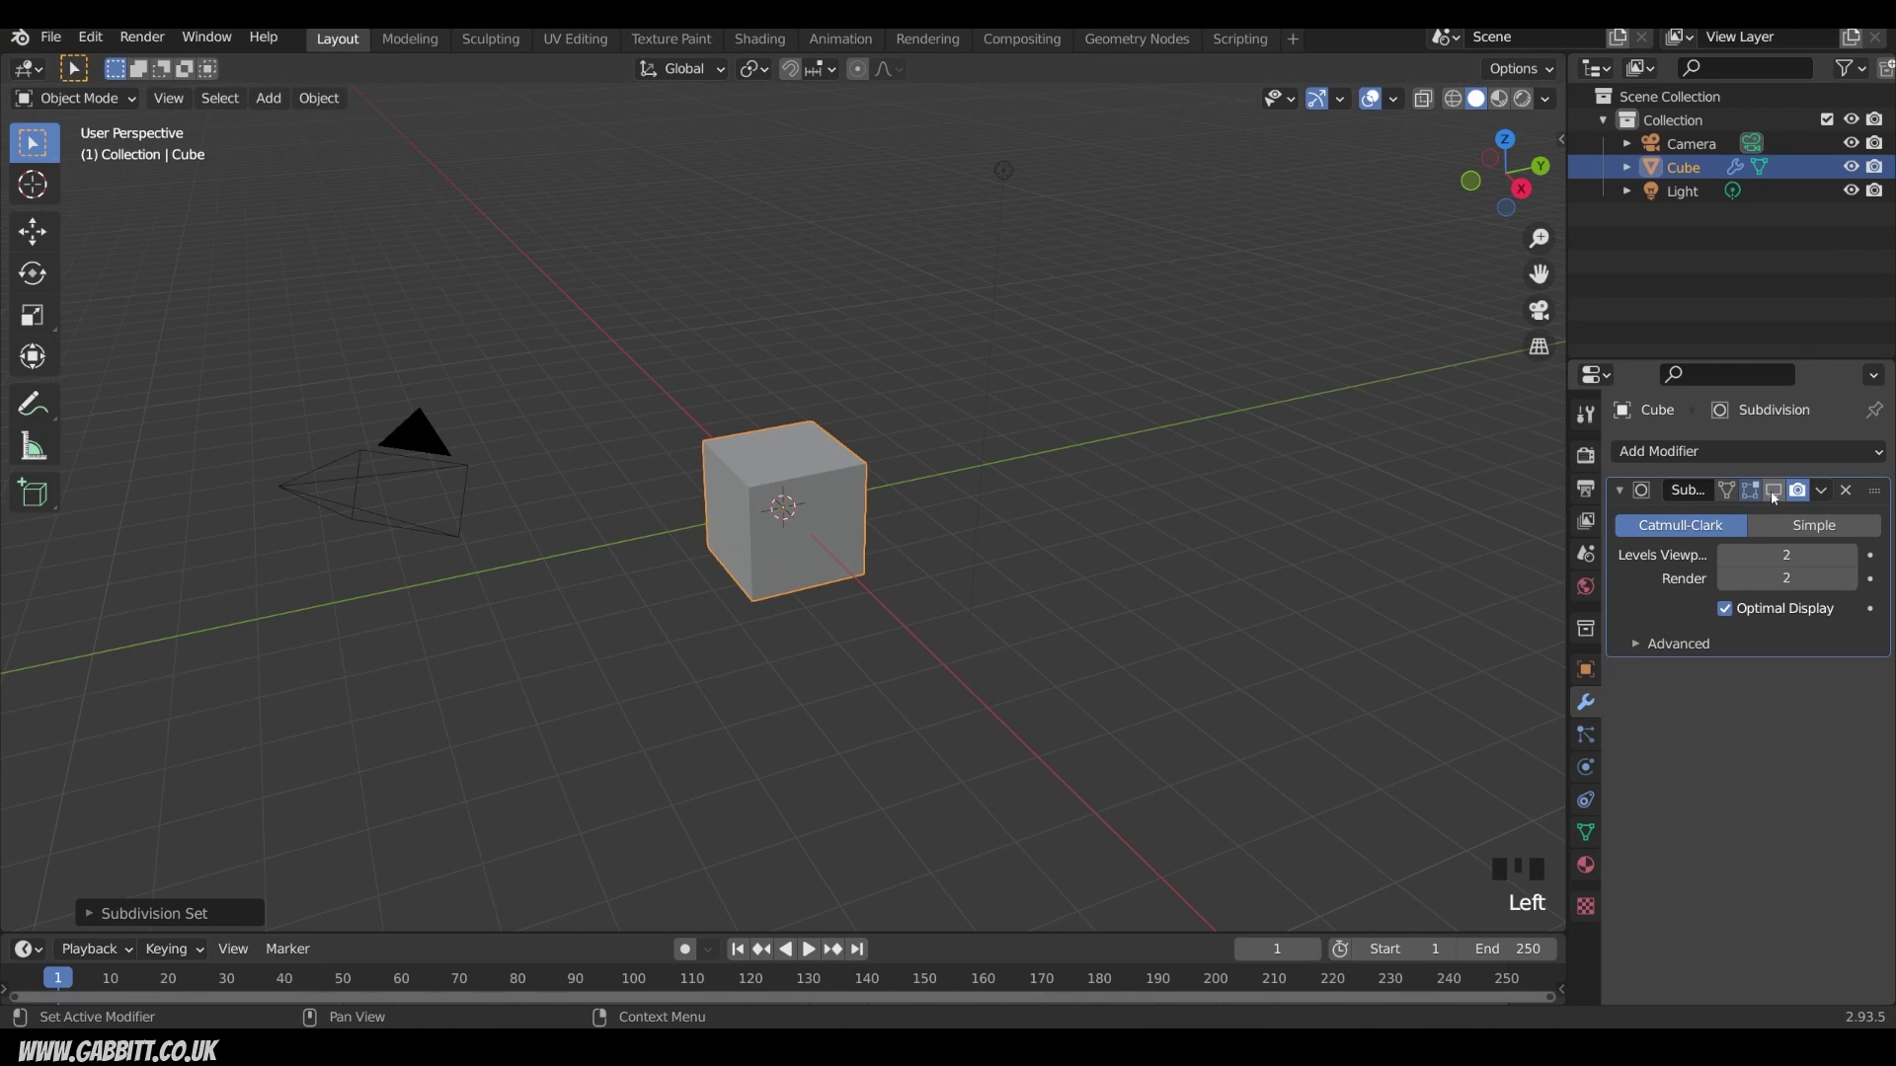
{"action": "left_click", "coordinate": [1774, 497]}
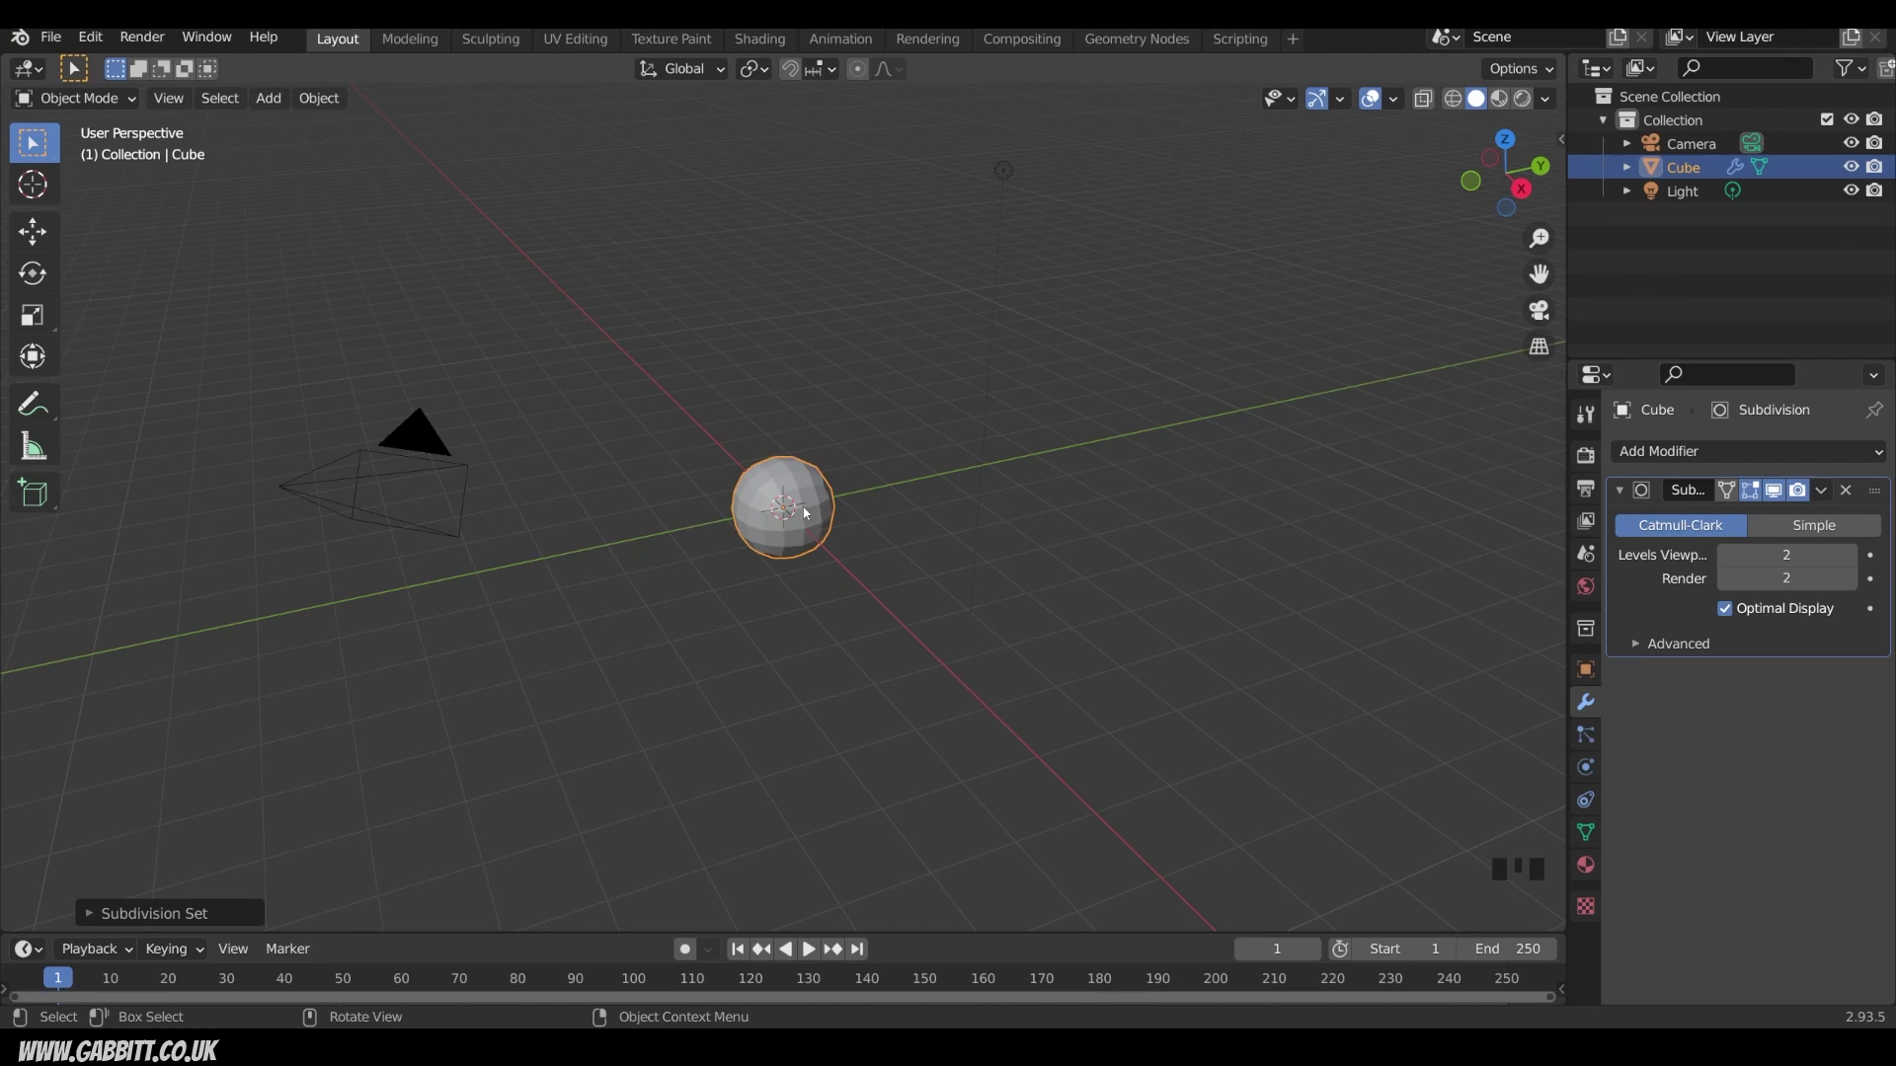
Step: Inspect the cube cage in Edit Mode, then apply the subdivision so the mesh becomes a sphere
{"action": "key", "text": "Tab"}
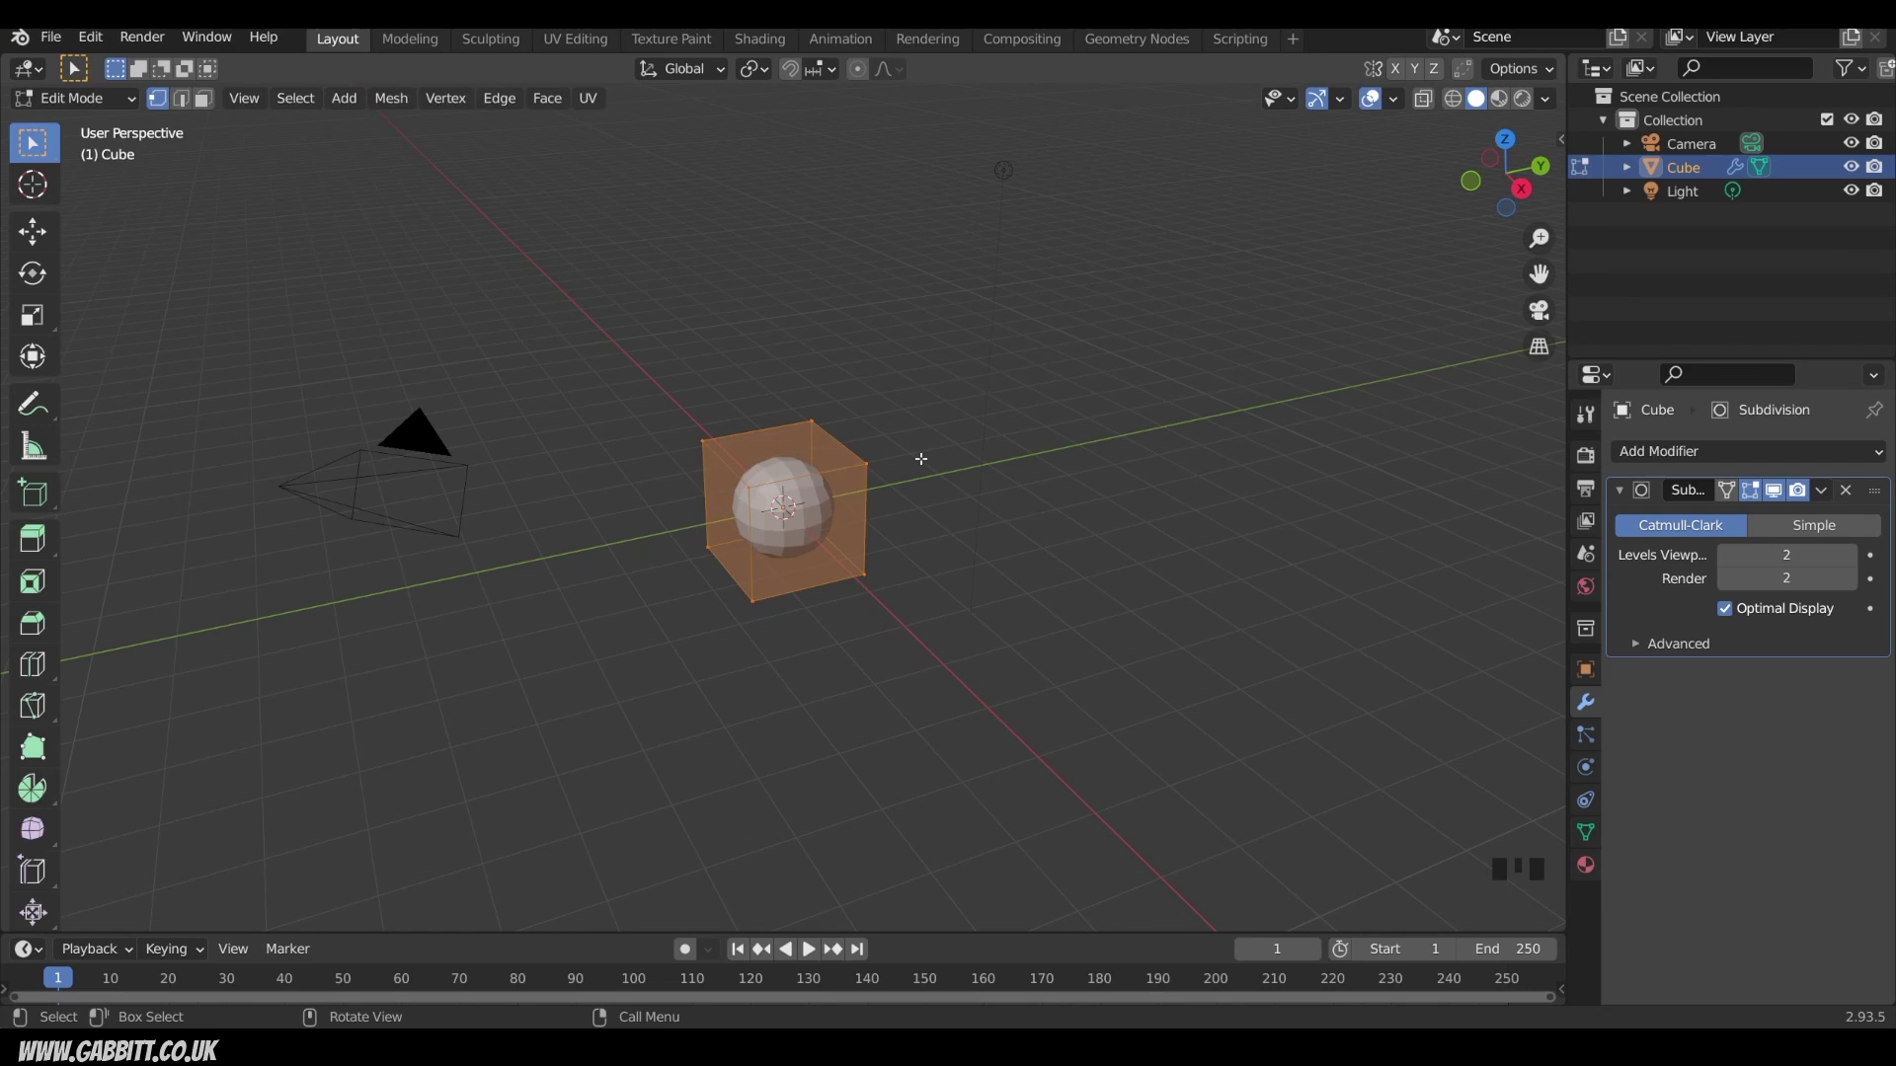
{"action": "key", "text": "Tab"}
{"action": "left_click_drag", "start_coordinate": [118, 115], "coordinate": [1681, 500]}
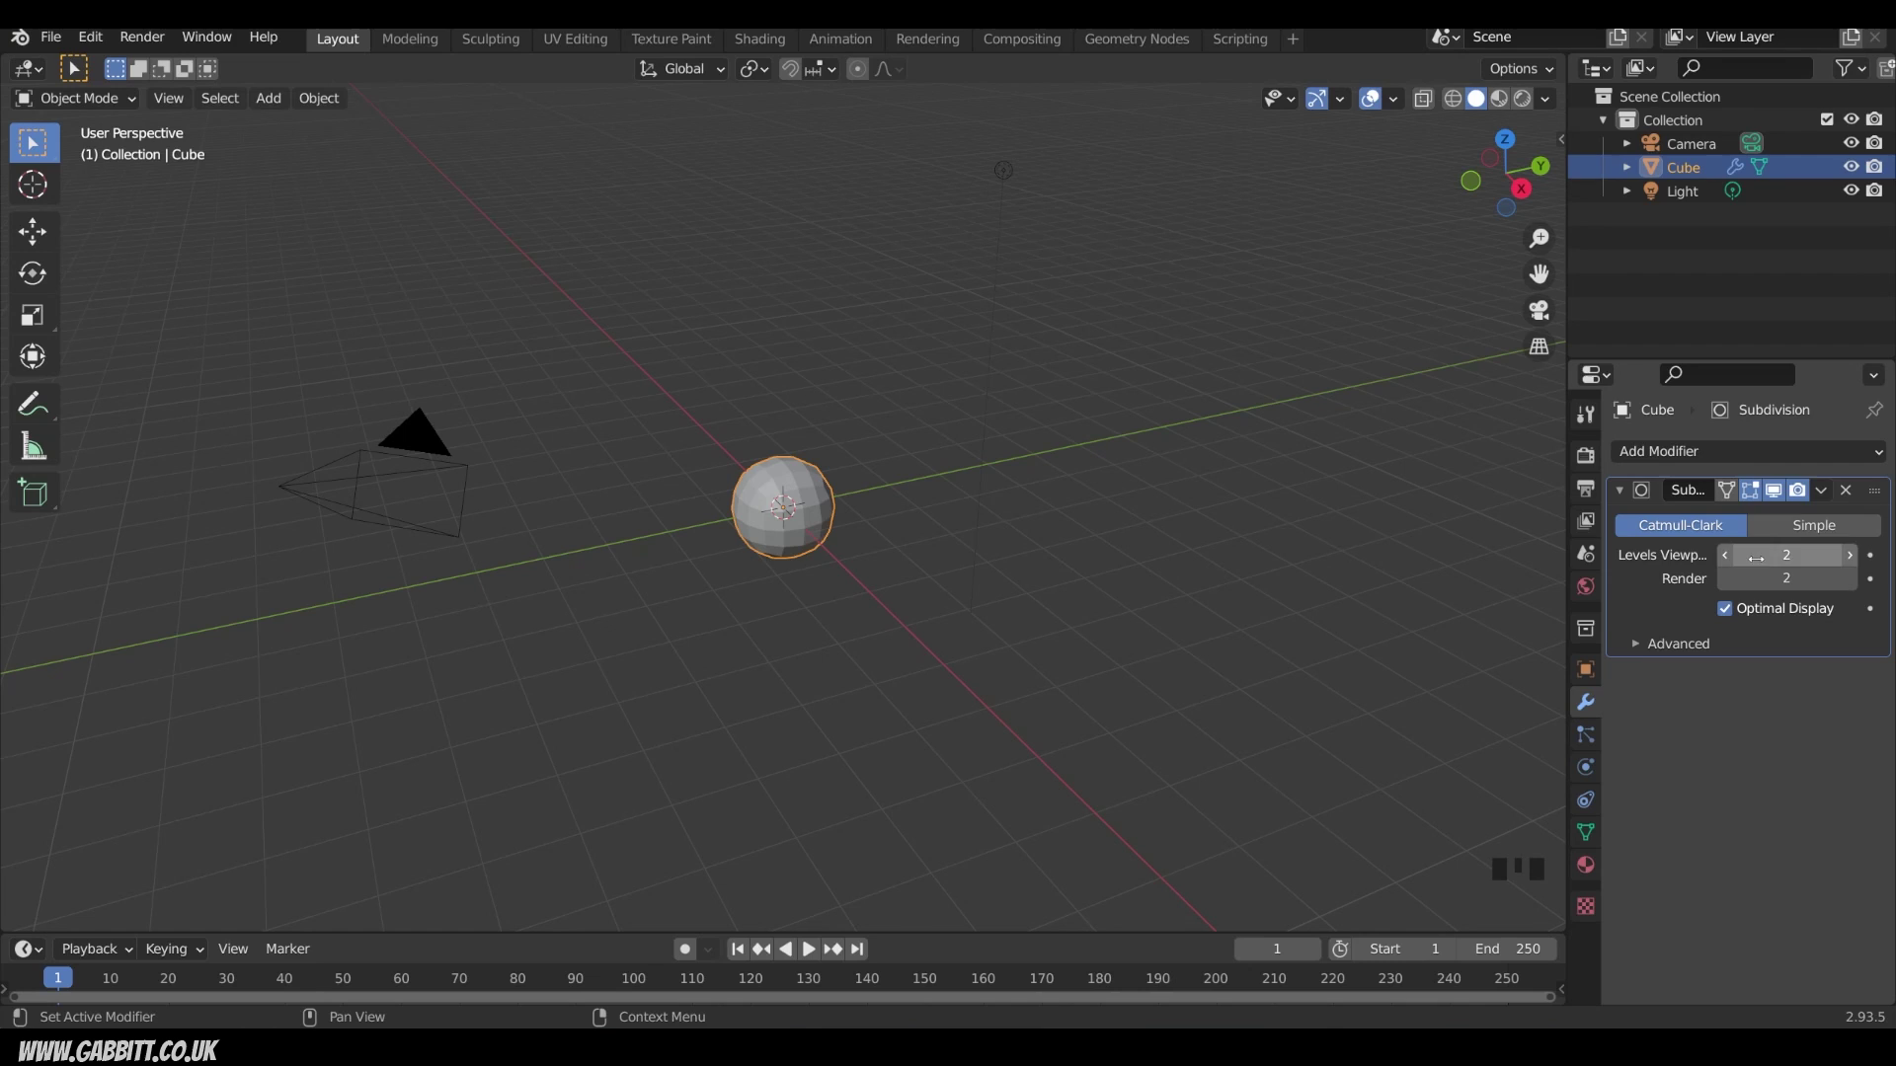
{"action": "left_click_drag", "start_coordinate": [1825, 495], "coordinate": [777, 542]}
{"action": "key", "text": "Tab"}
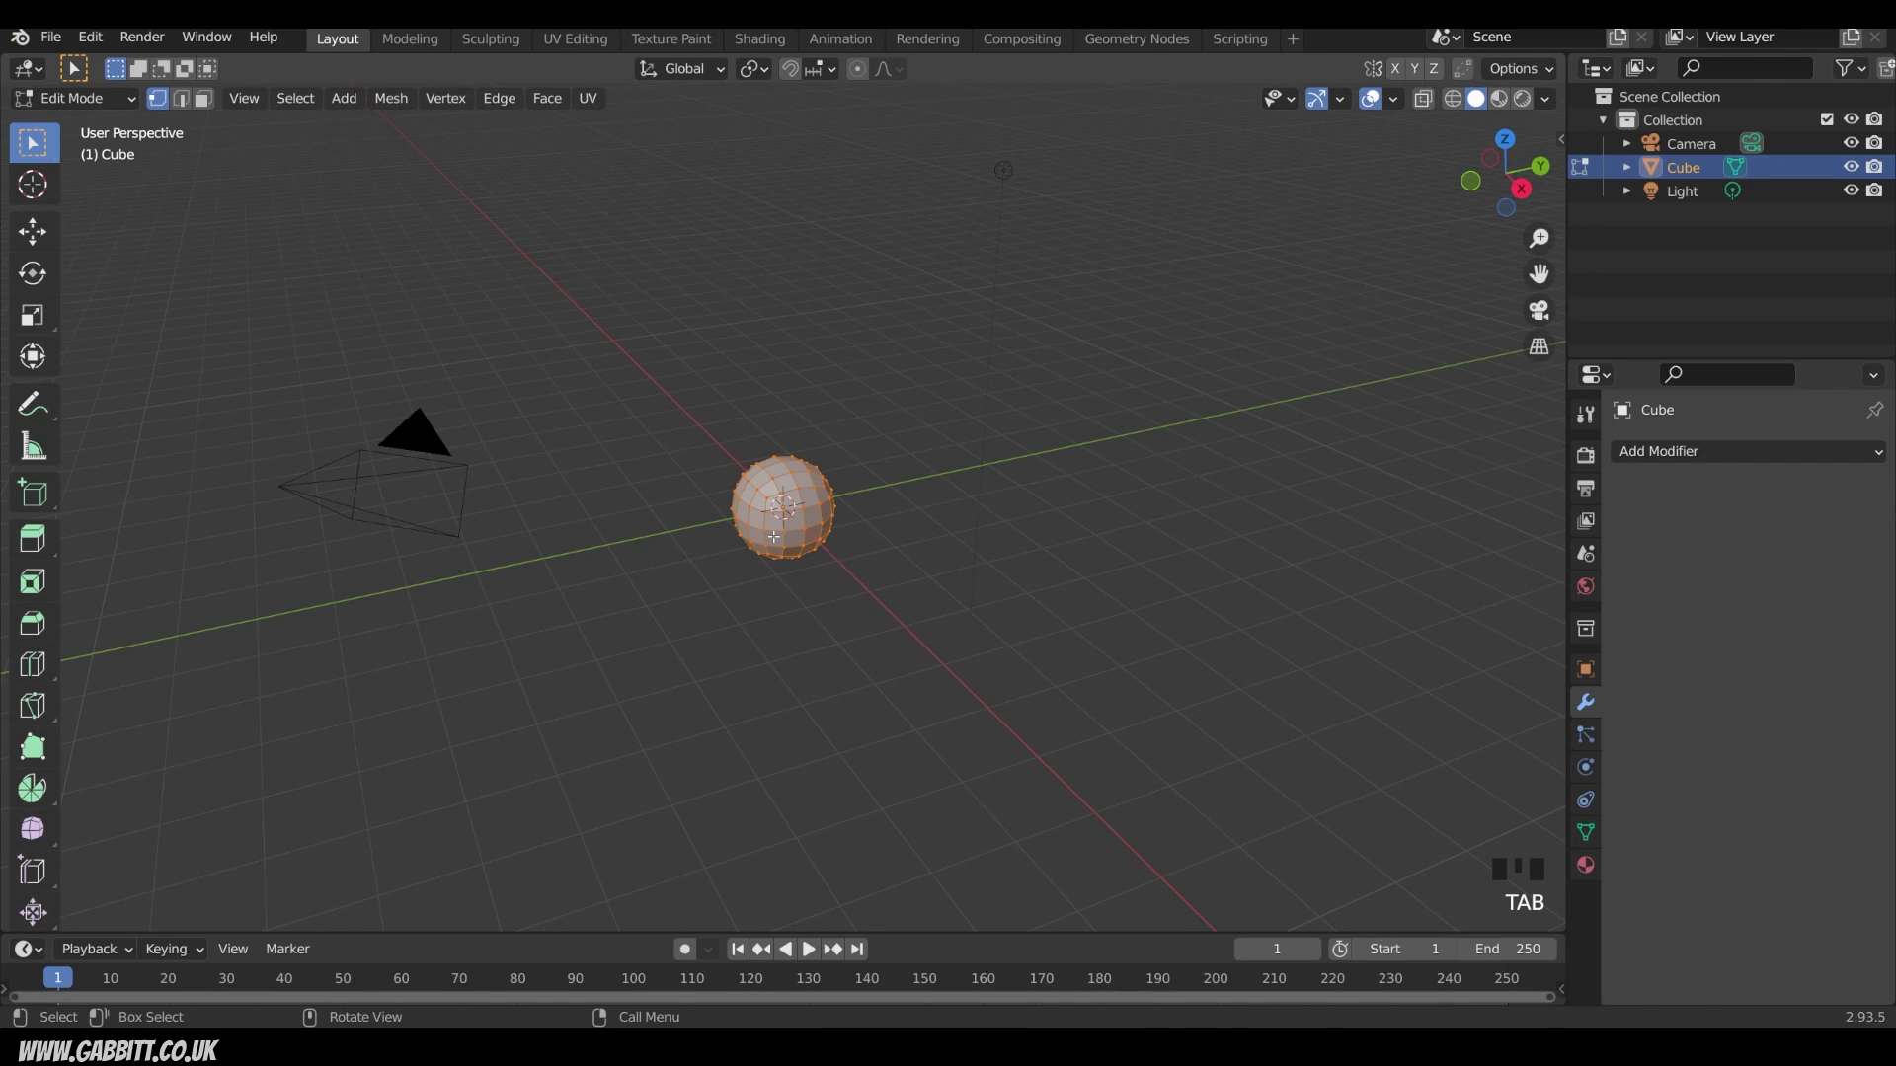
Step: In front view, move the sphere up along Z so it rests on the ground line
{"action": "key", "text": "Tab"}
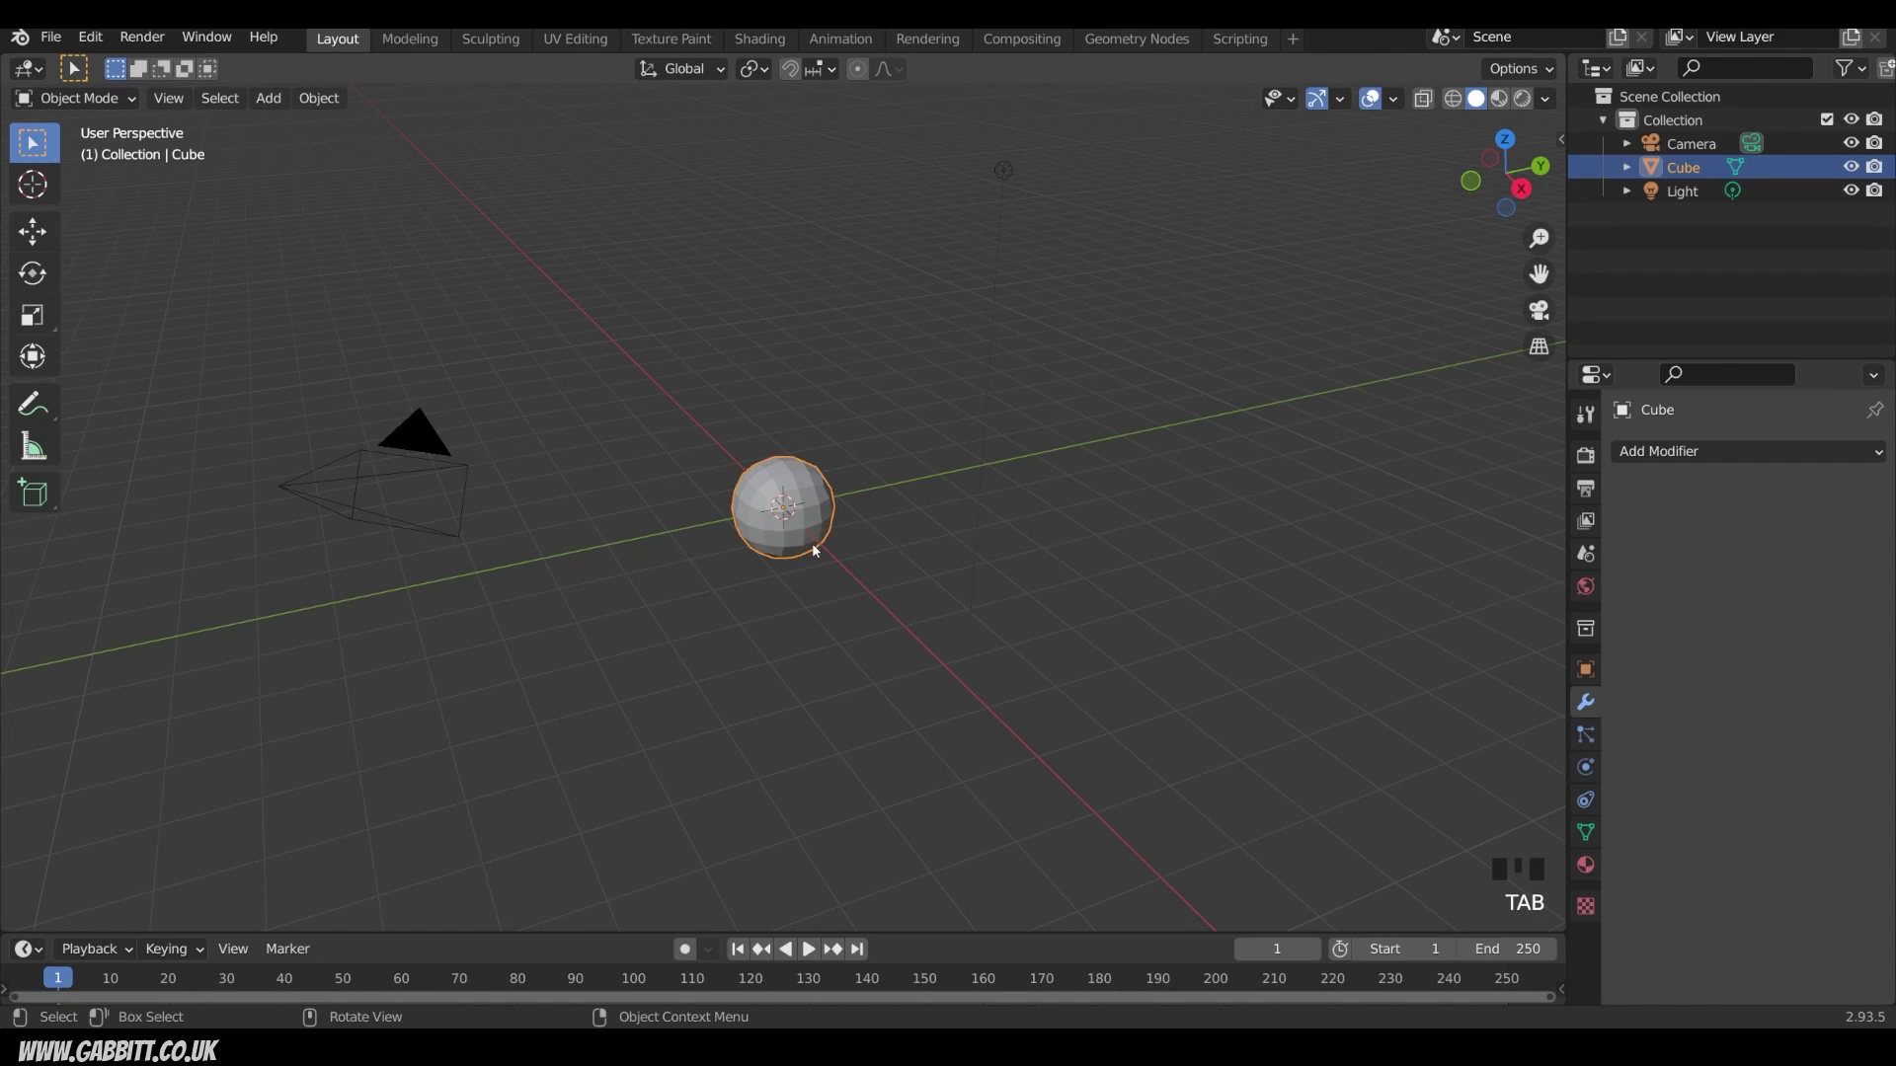
{"action": "key", "text": "KP_1"}
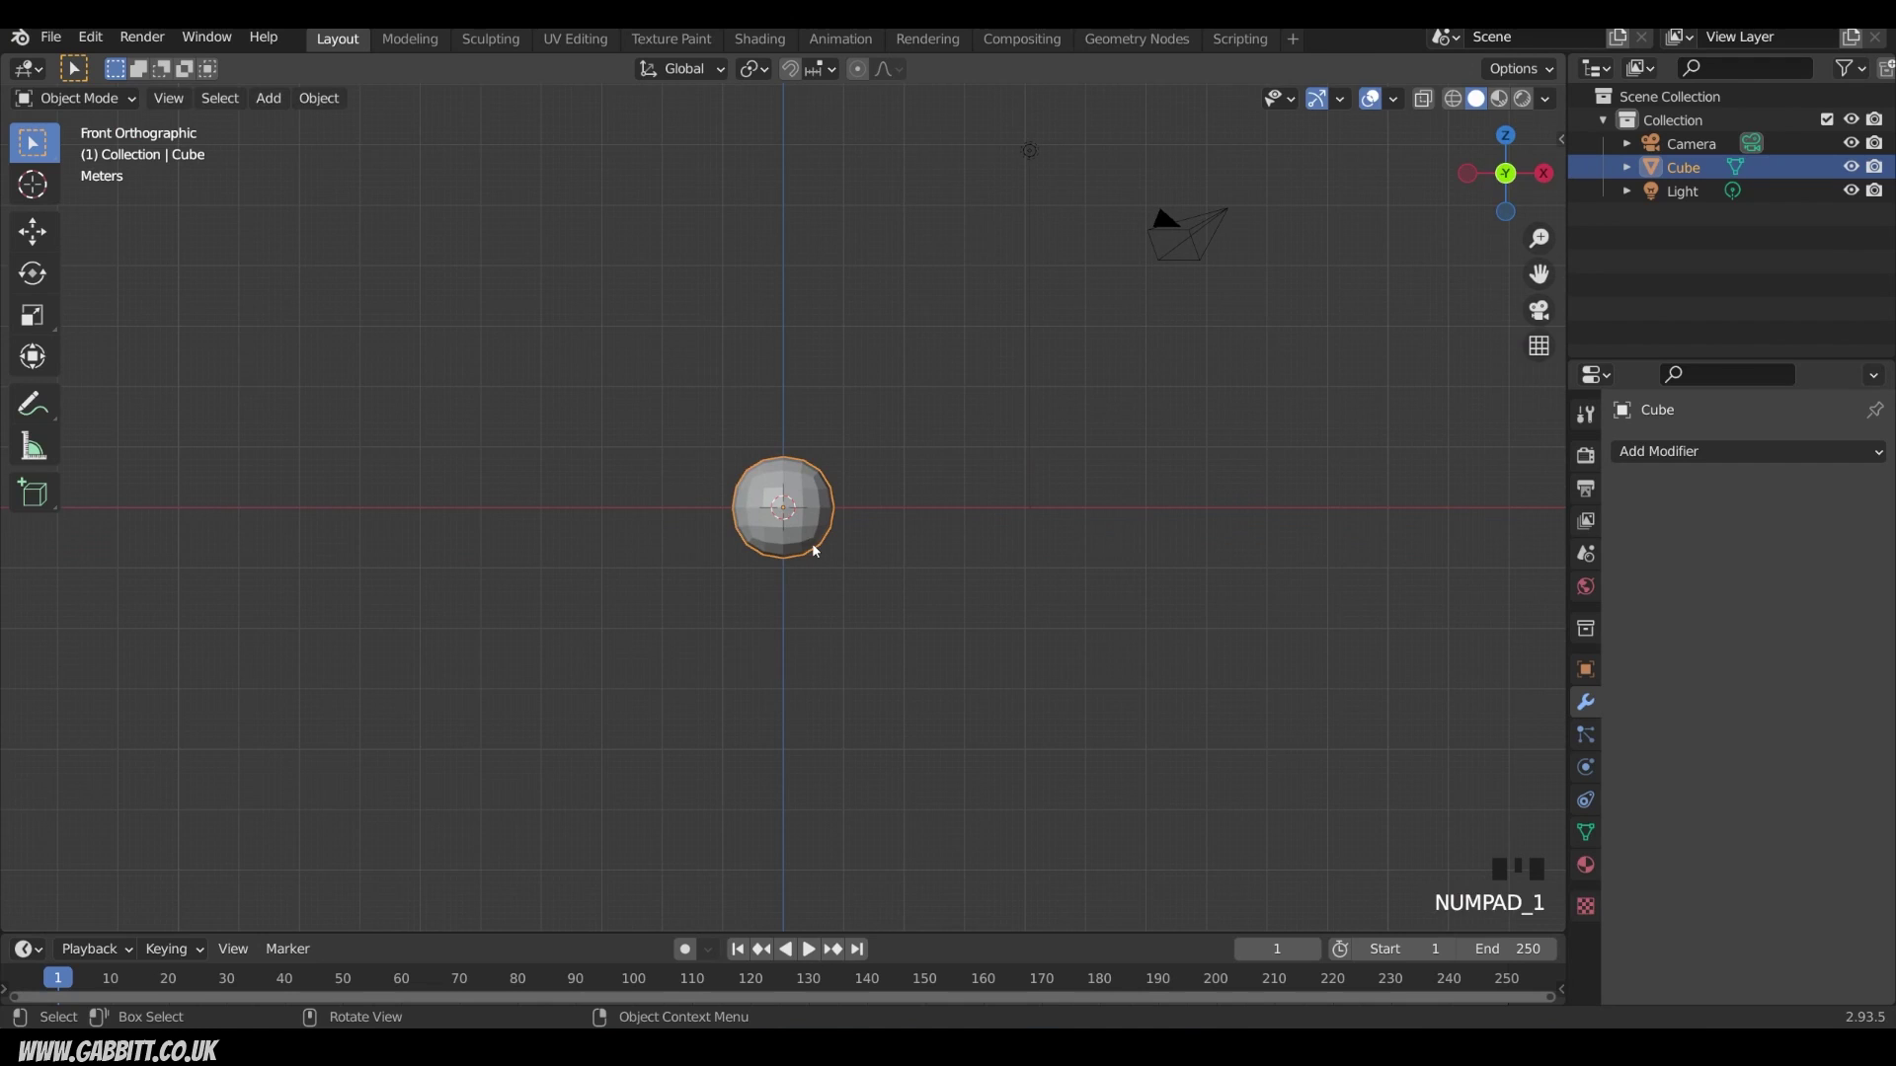
{"action": "key", "text": "g"}
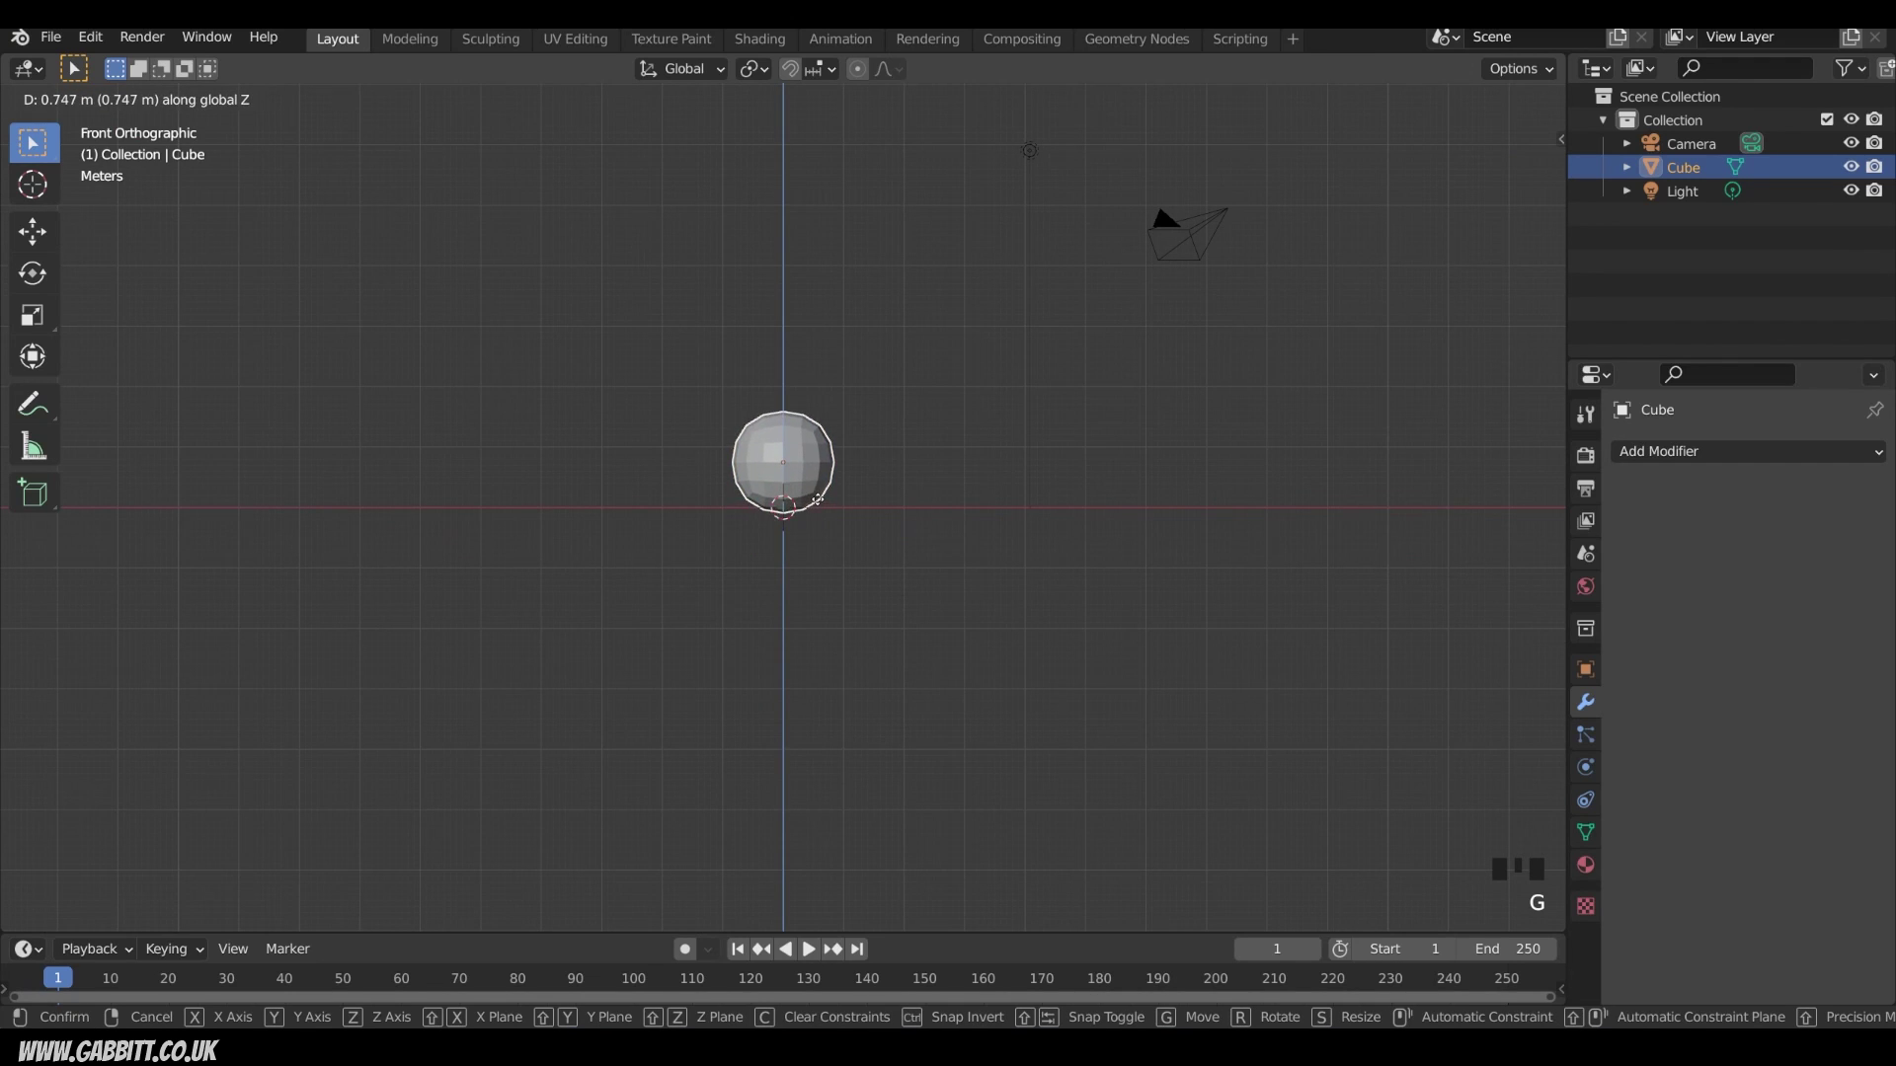
{"action": "scroll", "scroll_direction": "up", "scroll_amount": 3}
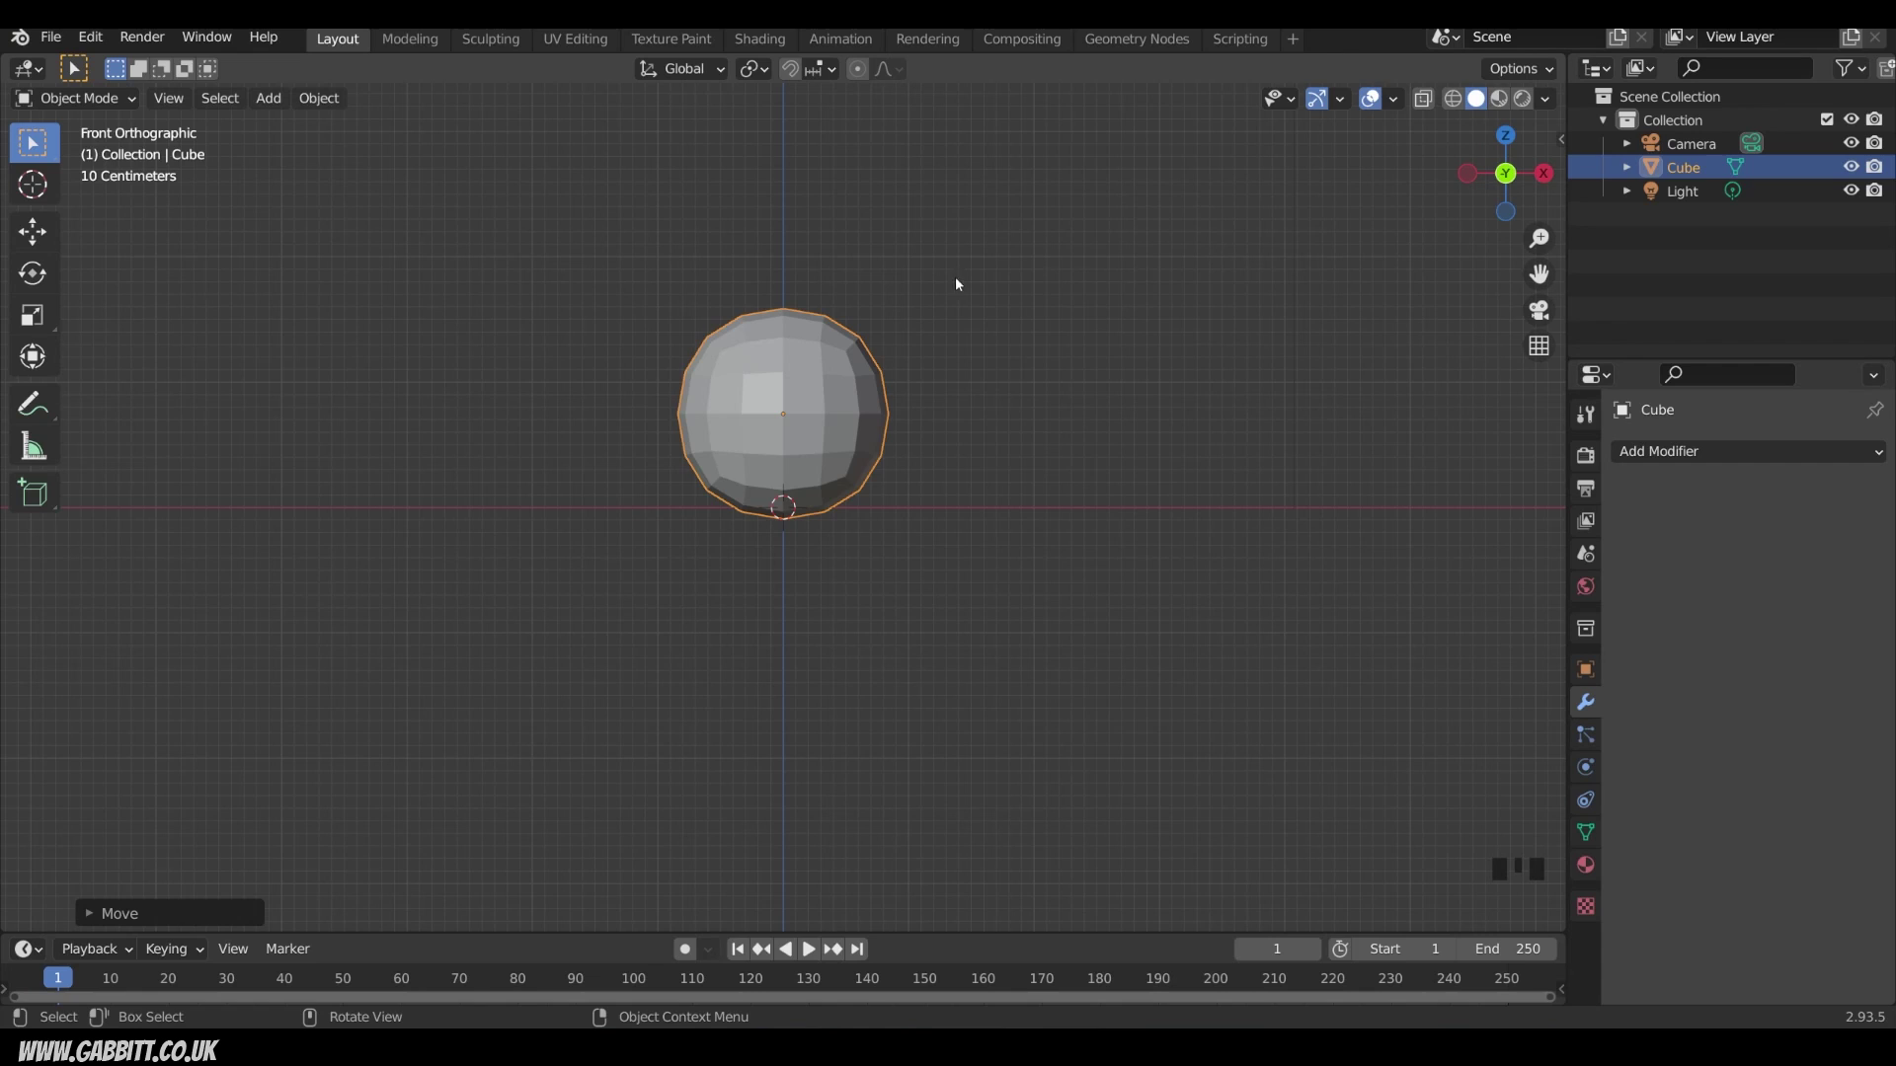
Step: Duplicate the sphere upward, shrink it into the middle ball and settle it on the bottom one
{"action": "left_click_drag", "start_coordinate": [961, 329], "coordinate": [931, 637]}
{"action": "key", "text": "shift+d"}
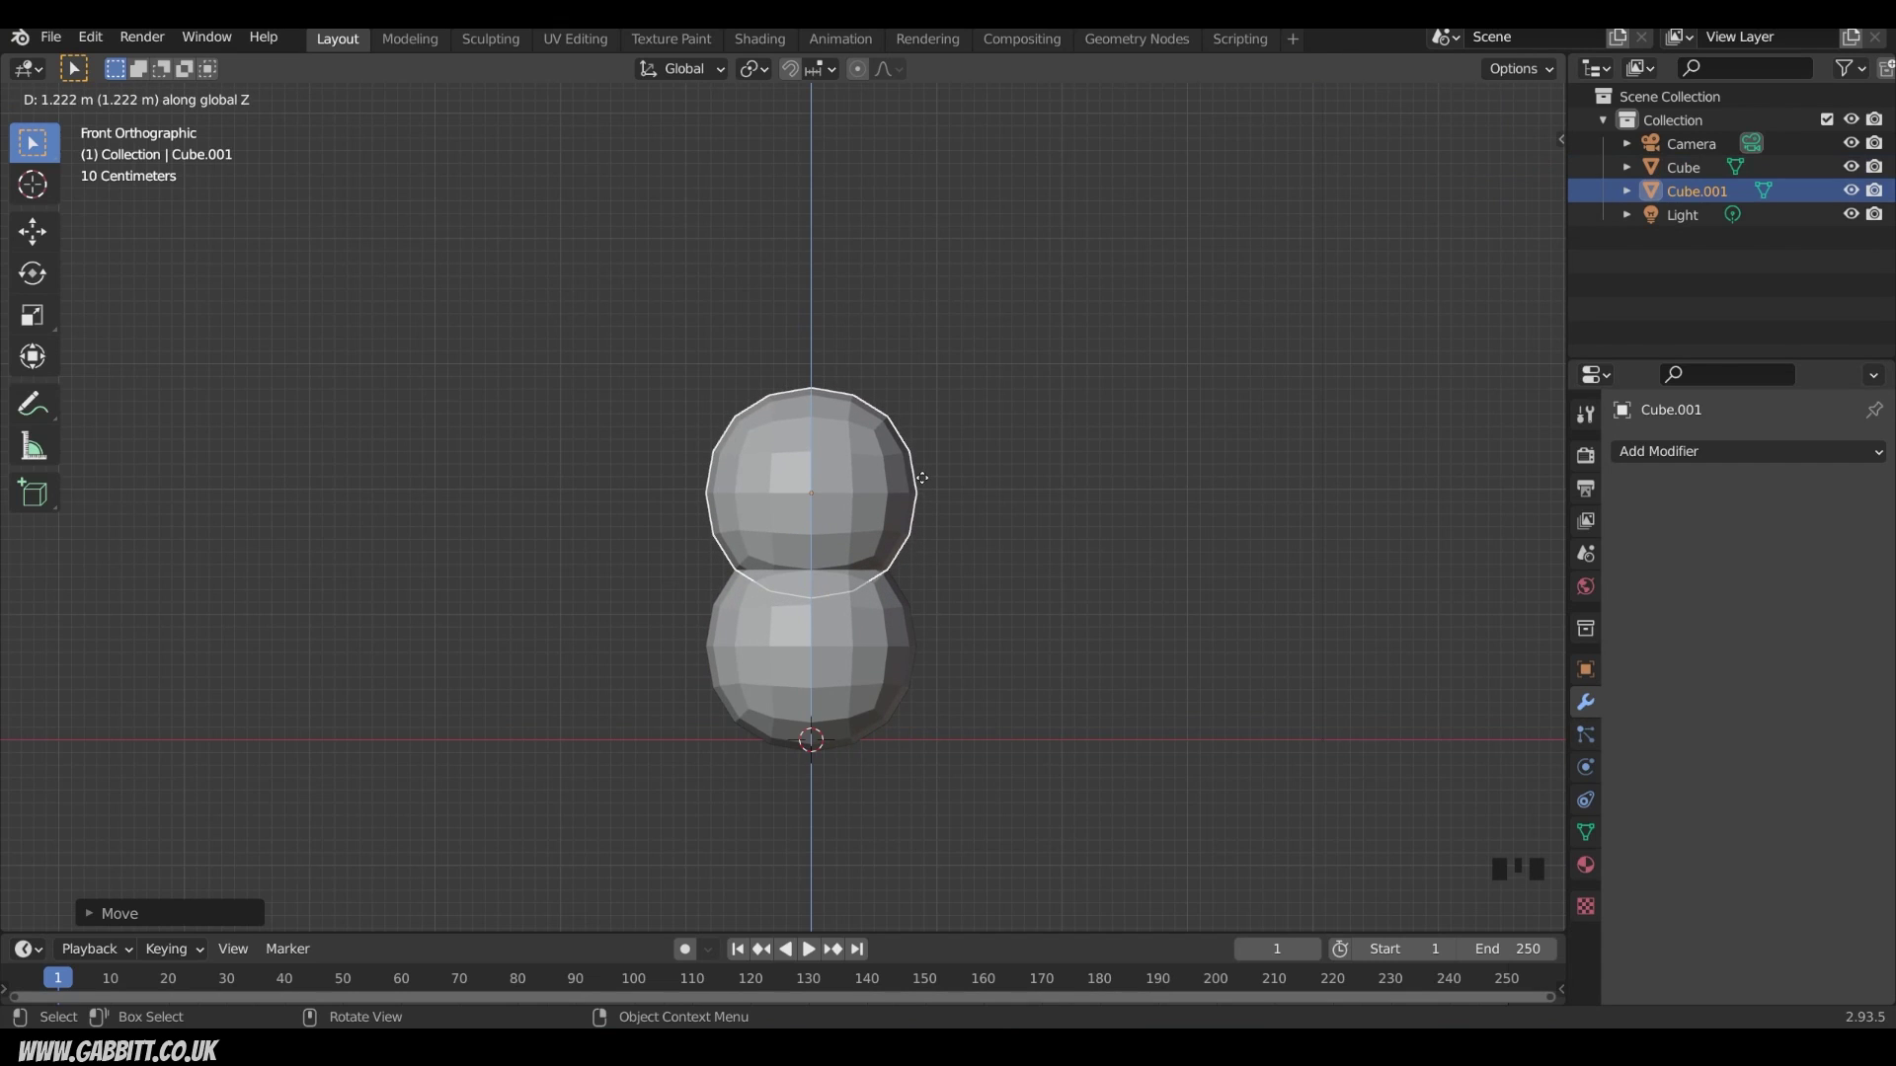
{"action": "key", "text": "s"}
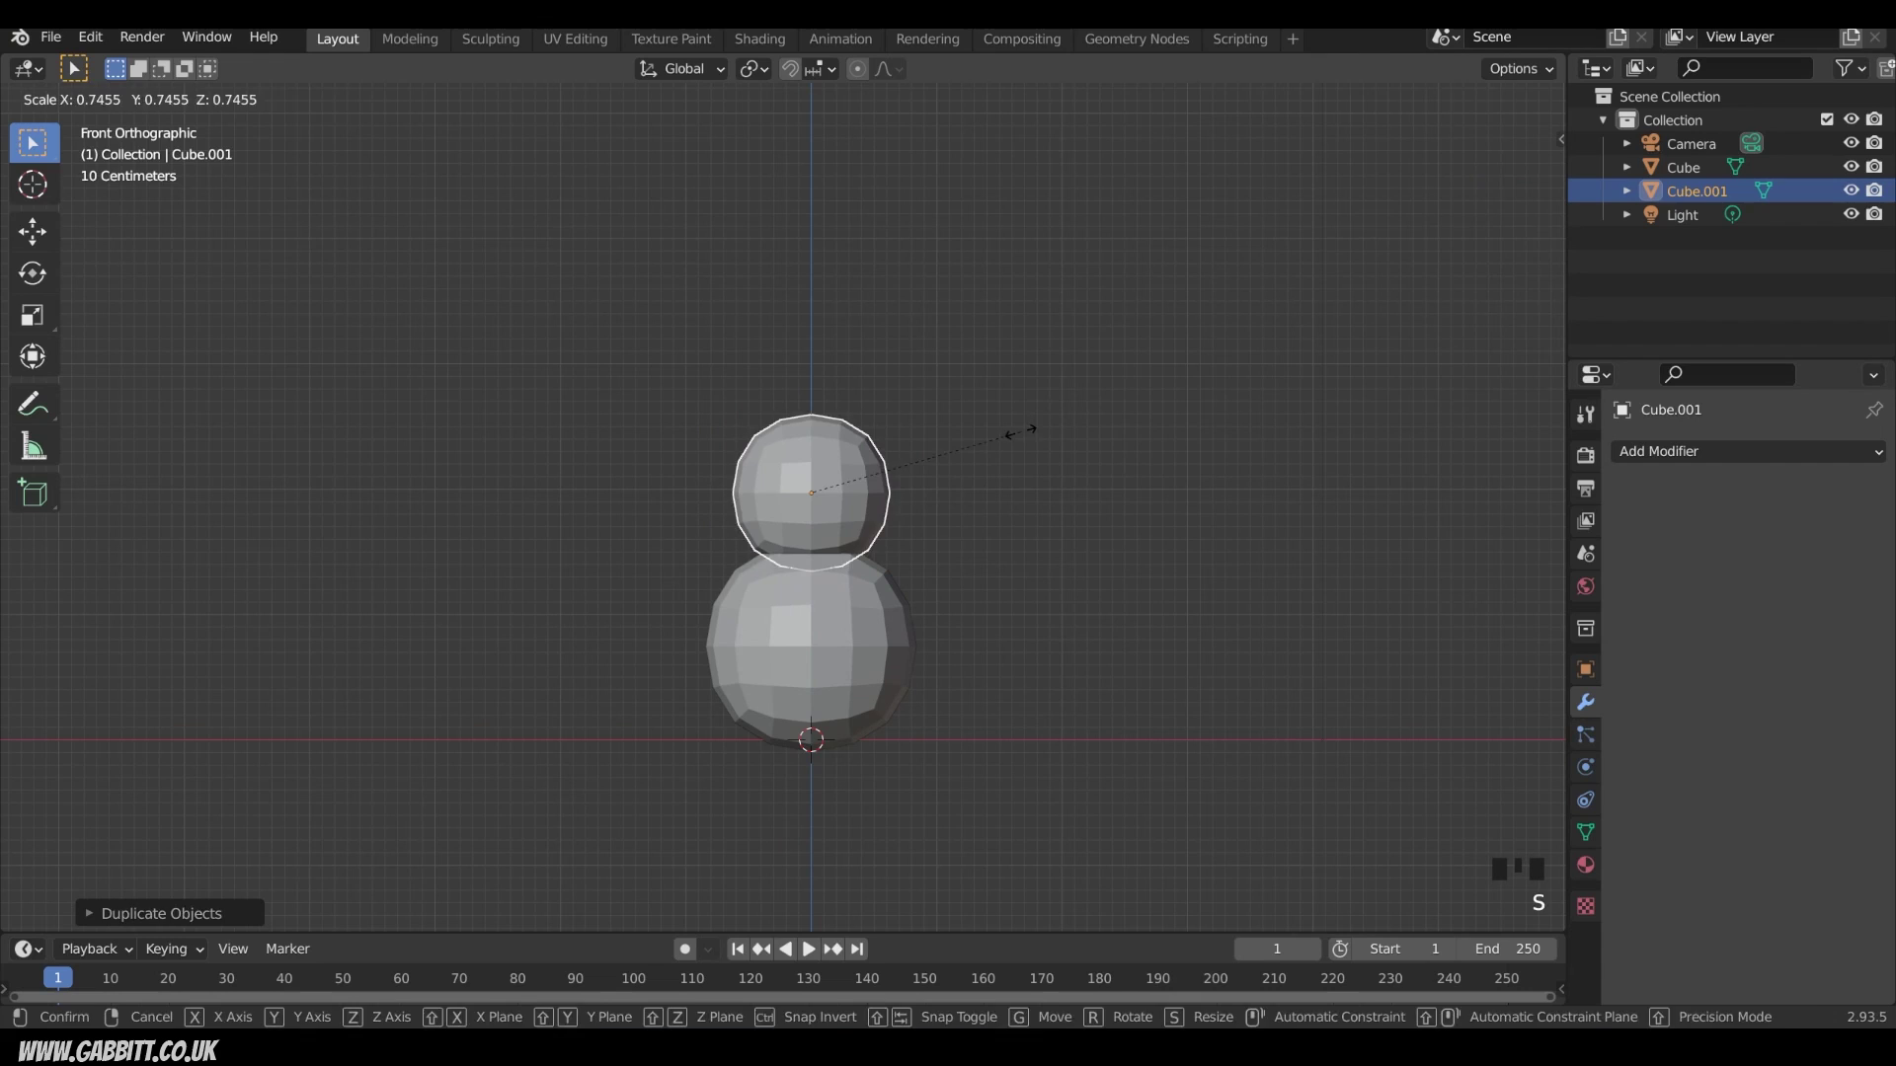
{"action": "key", "text": "g"}
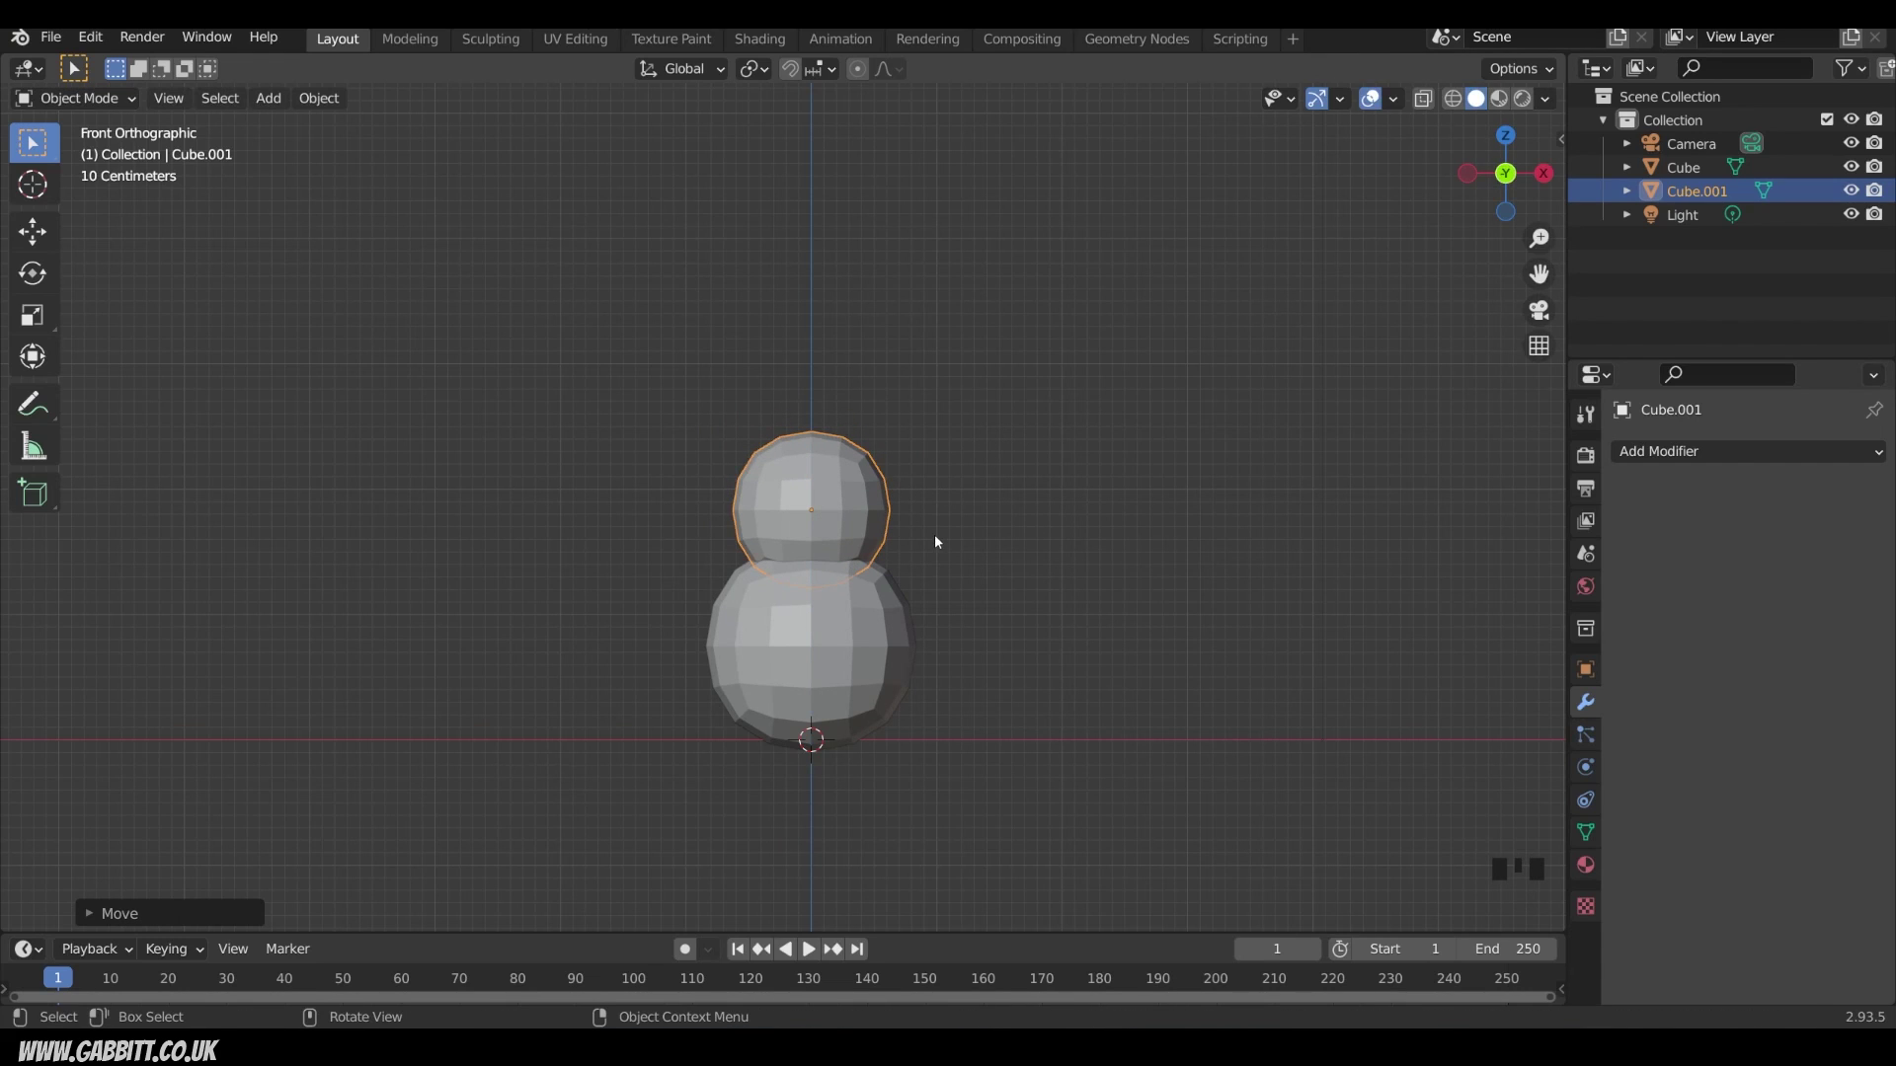
Step: Duplicate again upward, shrink the copy into the head and lower it onto the middle ball
{"action": "key", "text": "shift+d"}
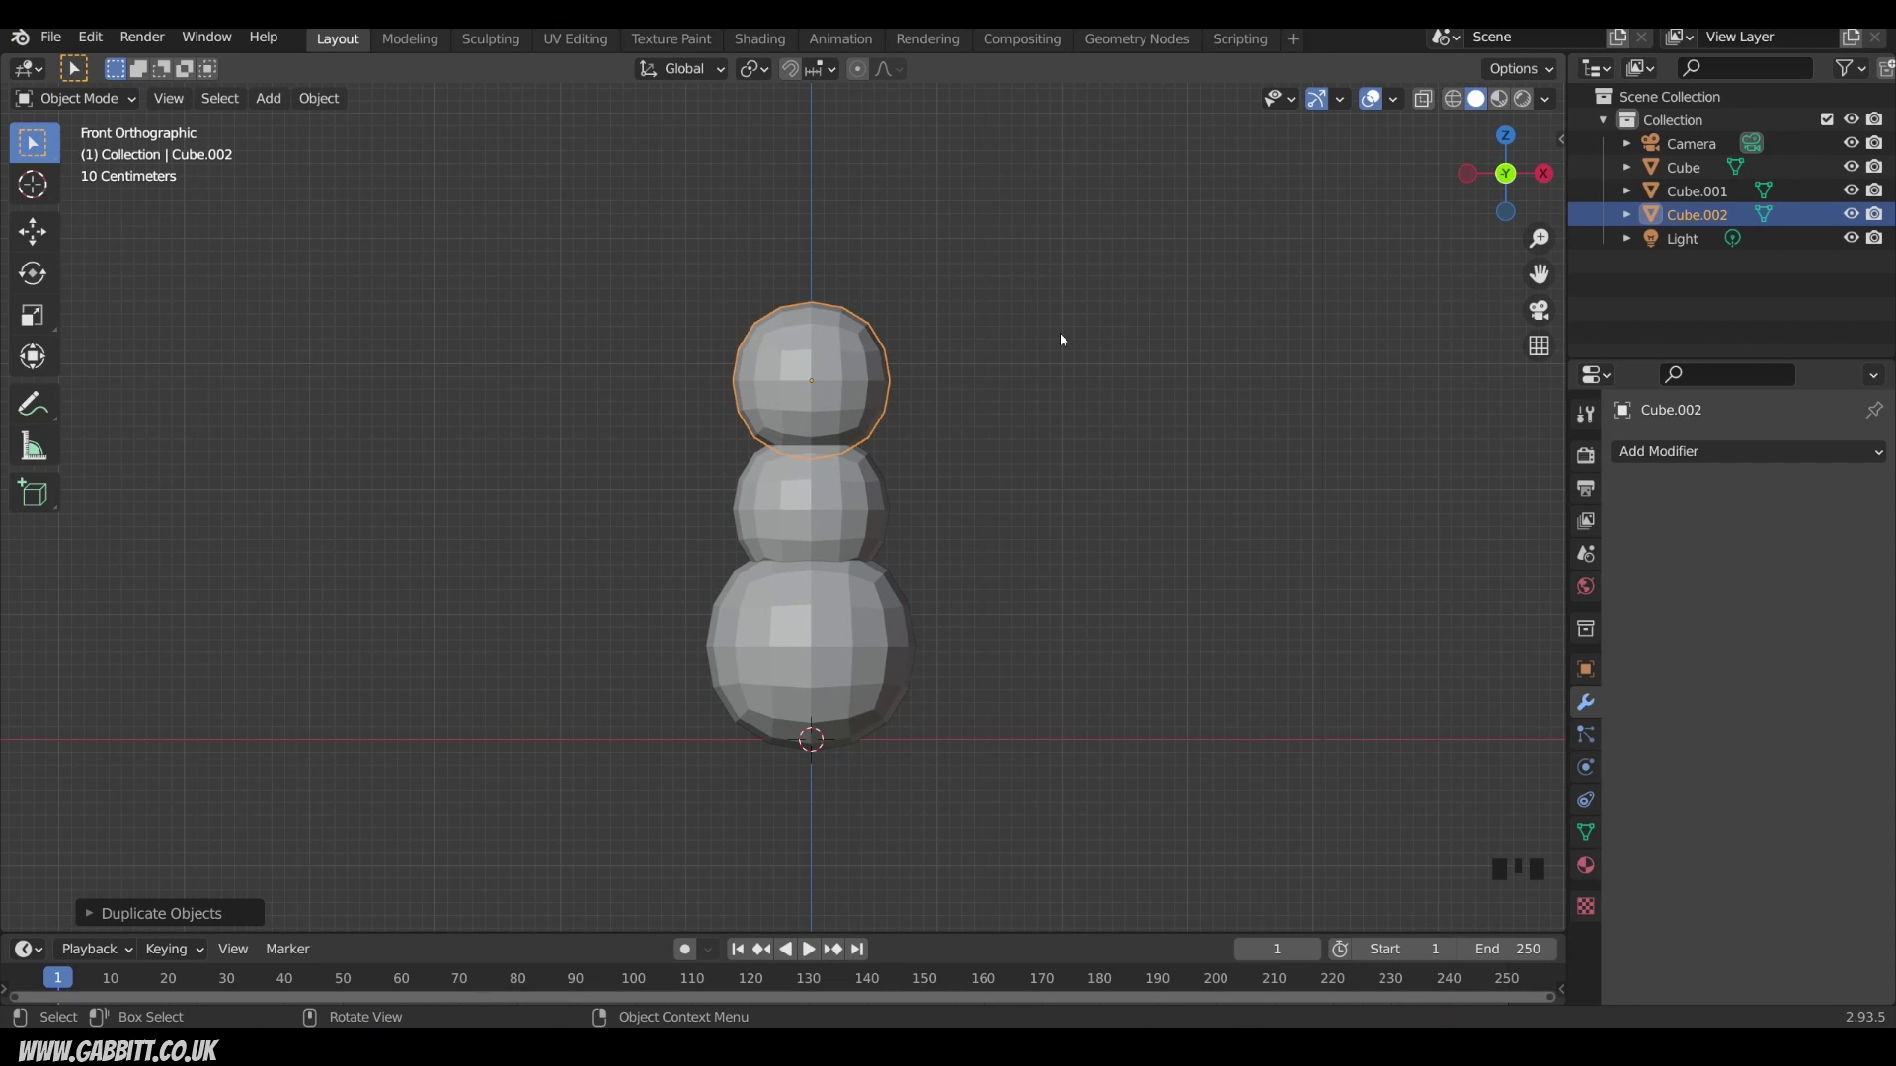
{"action": "key", "text": "s"}
{"action": "key", "text": "g"}
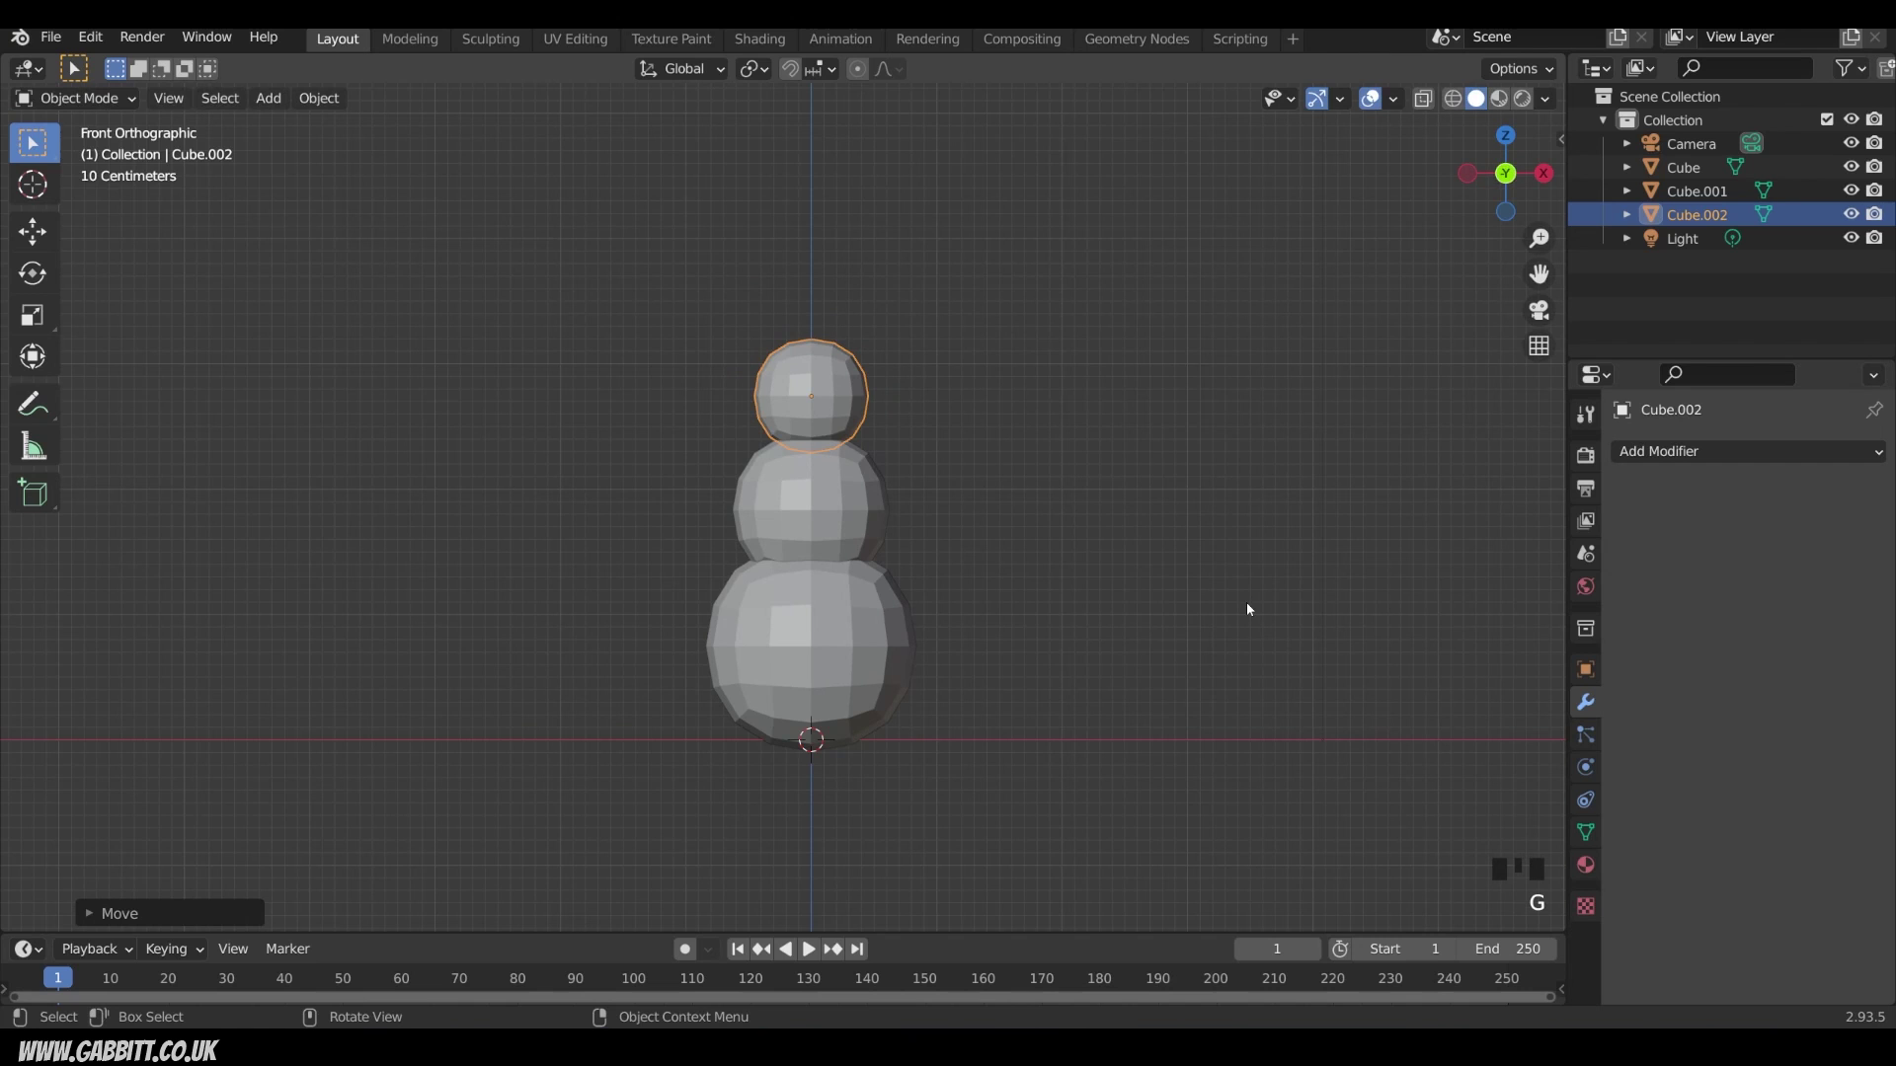
{"action": "left_click_drag", "start_coordinate": [1213, 554], "coordinate": [1227, 540]}
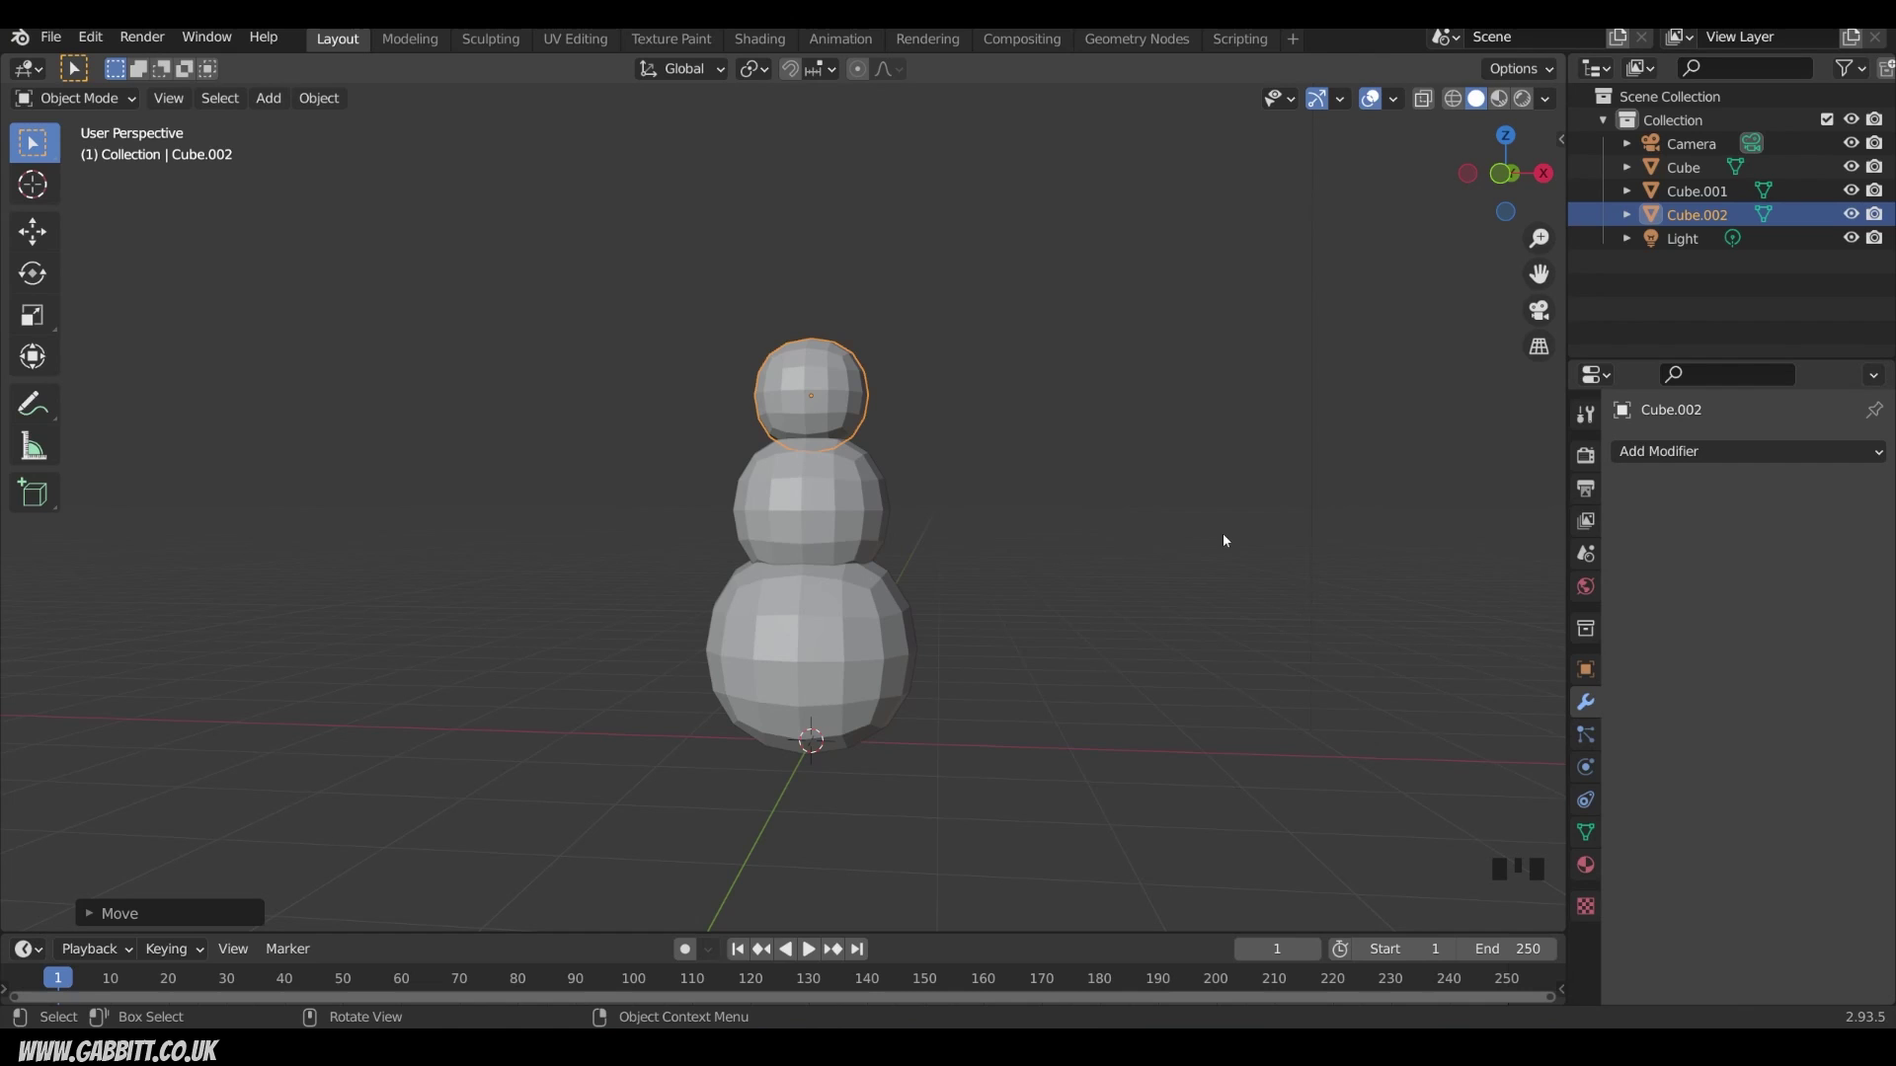
Step: Select the bottom snowball in front view and enter Edit Mode on its vertices
{"action": "key", "text": "KP_1"}
{"action": "left_click", "coordinate": [1071, 612]}
{"action": "key", "text": "Tab"}
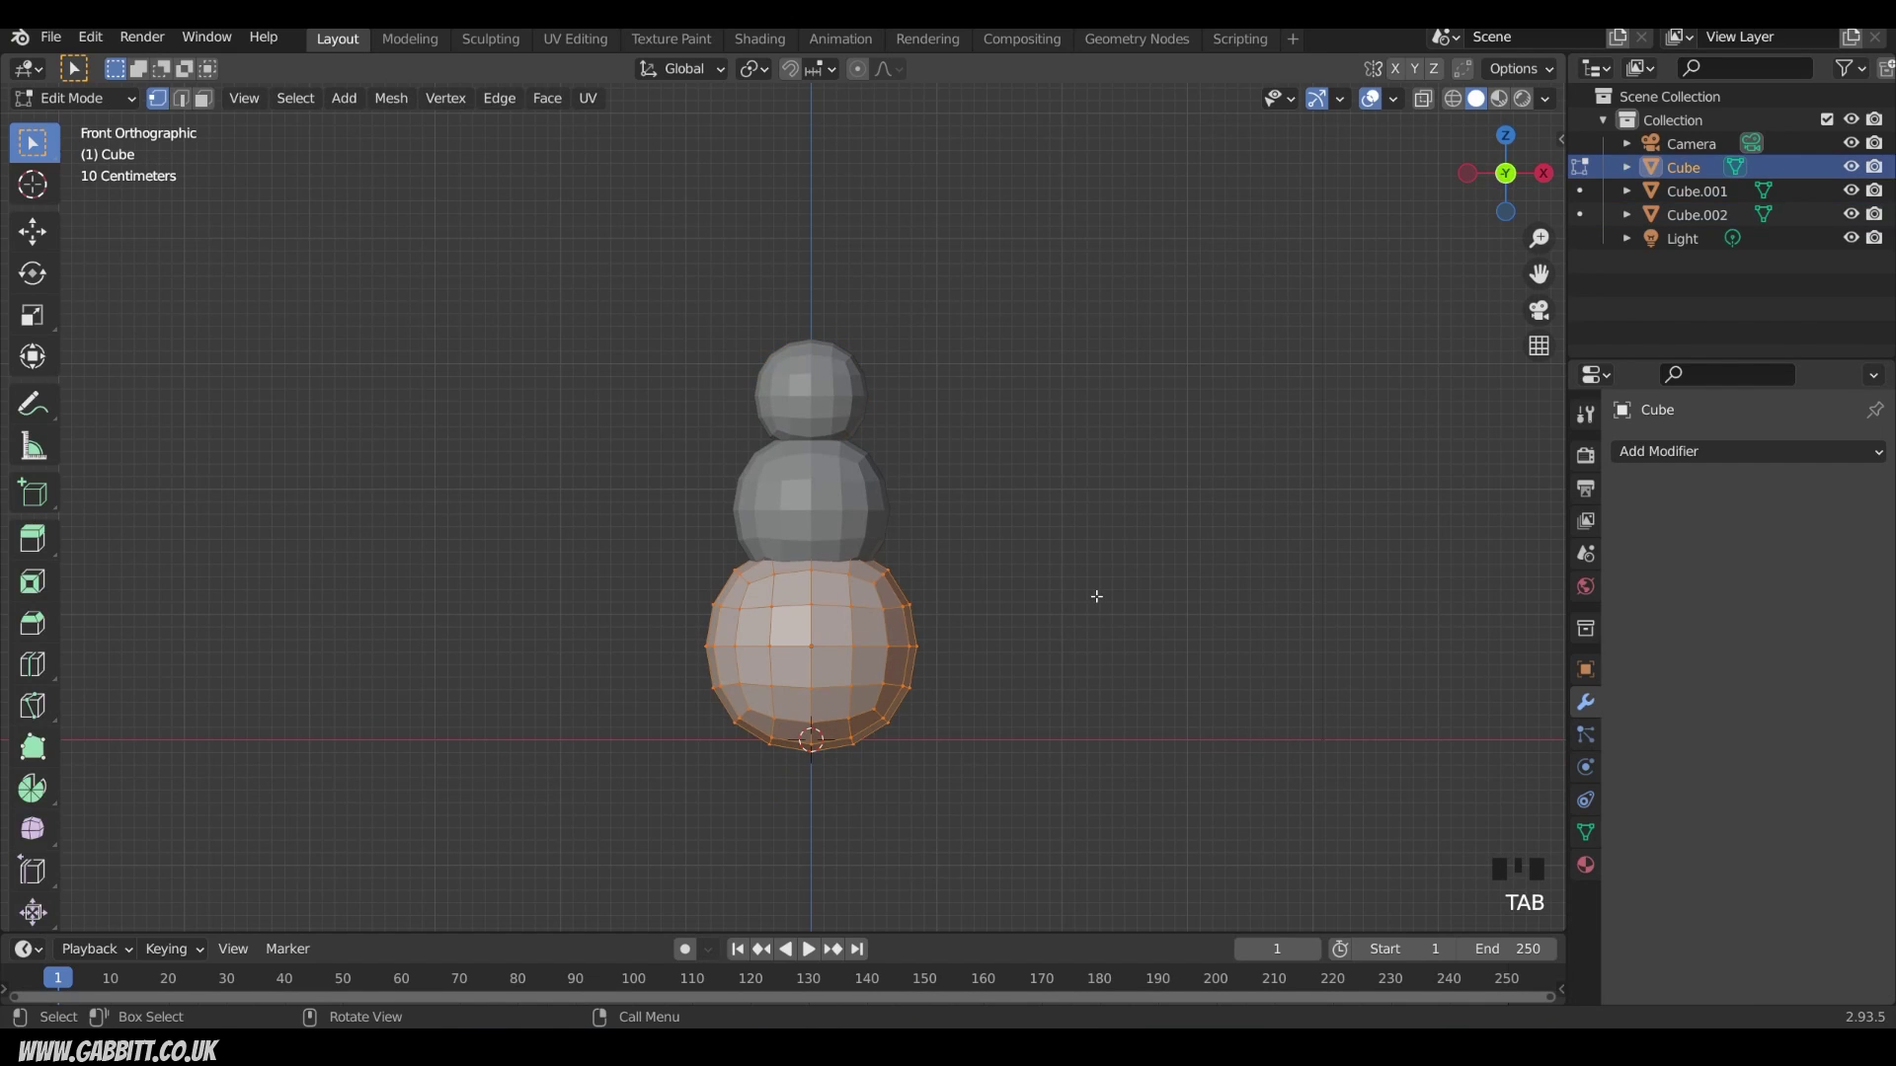
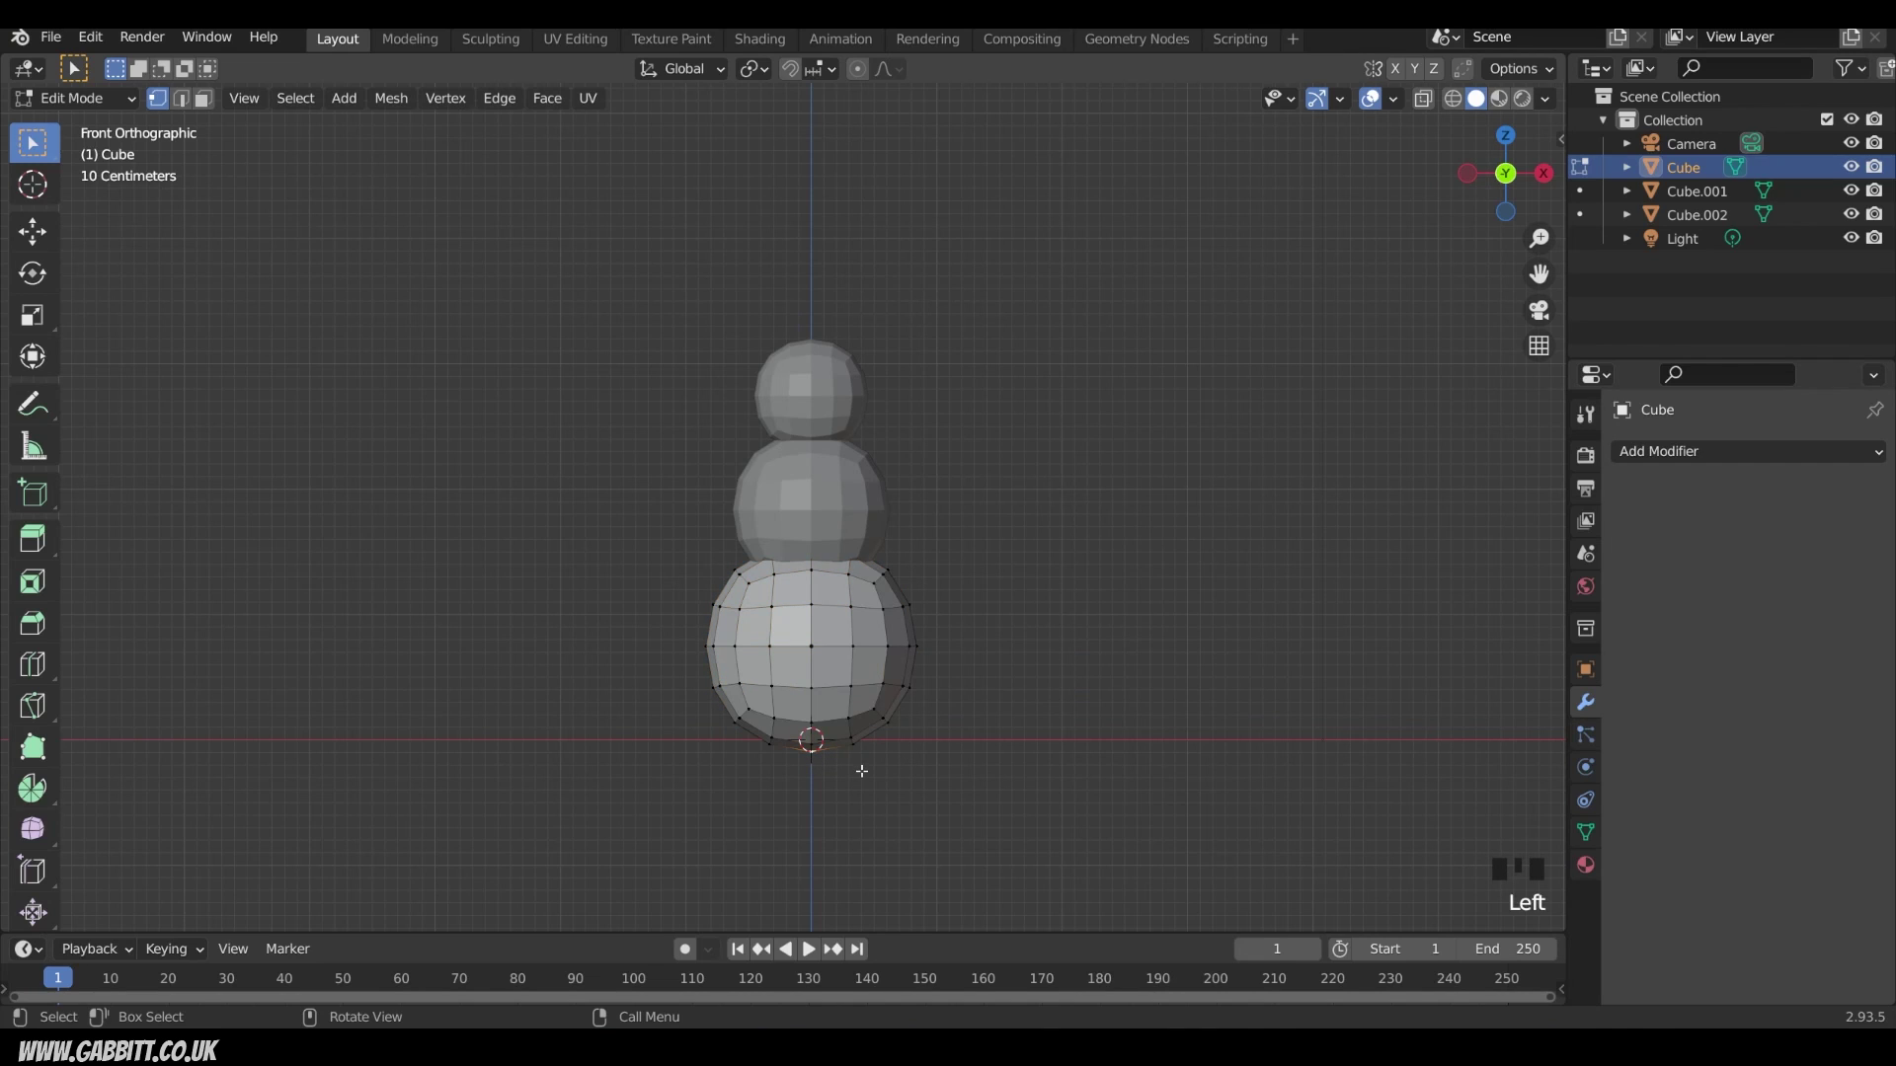
{"action": "key", "text": "g"}
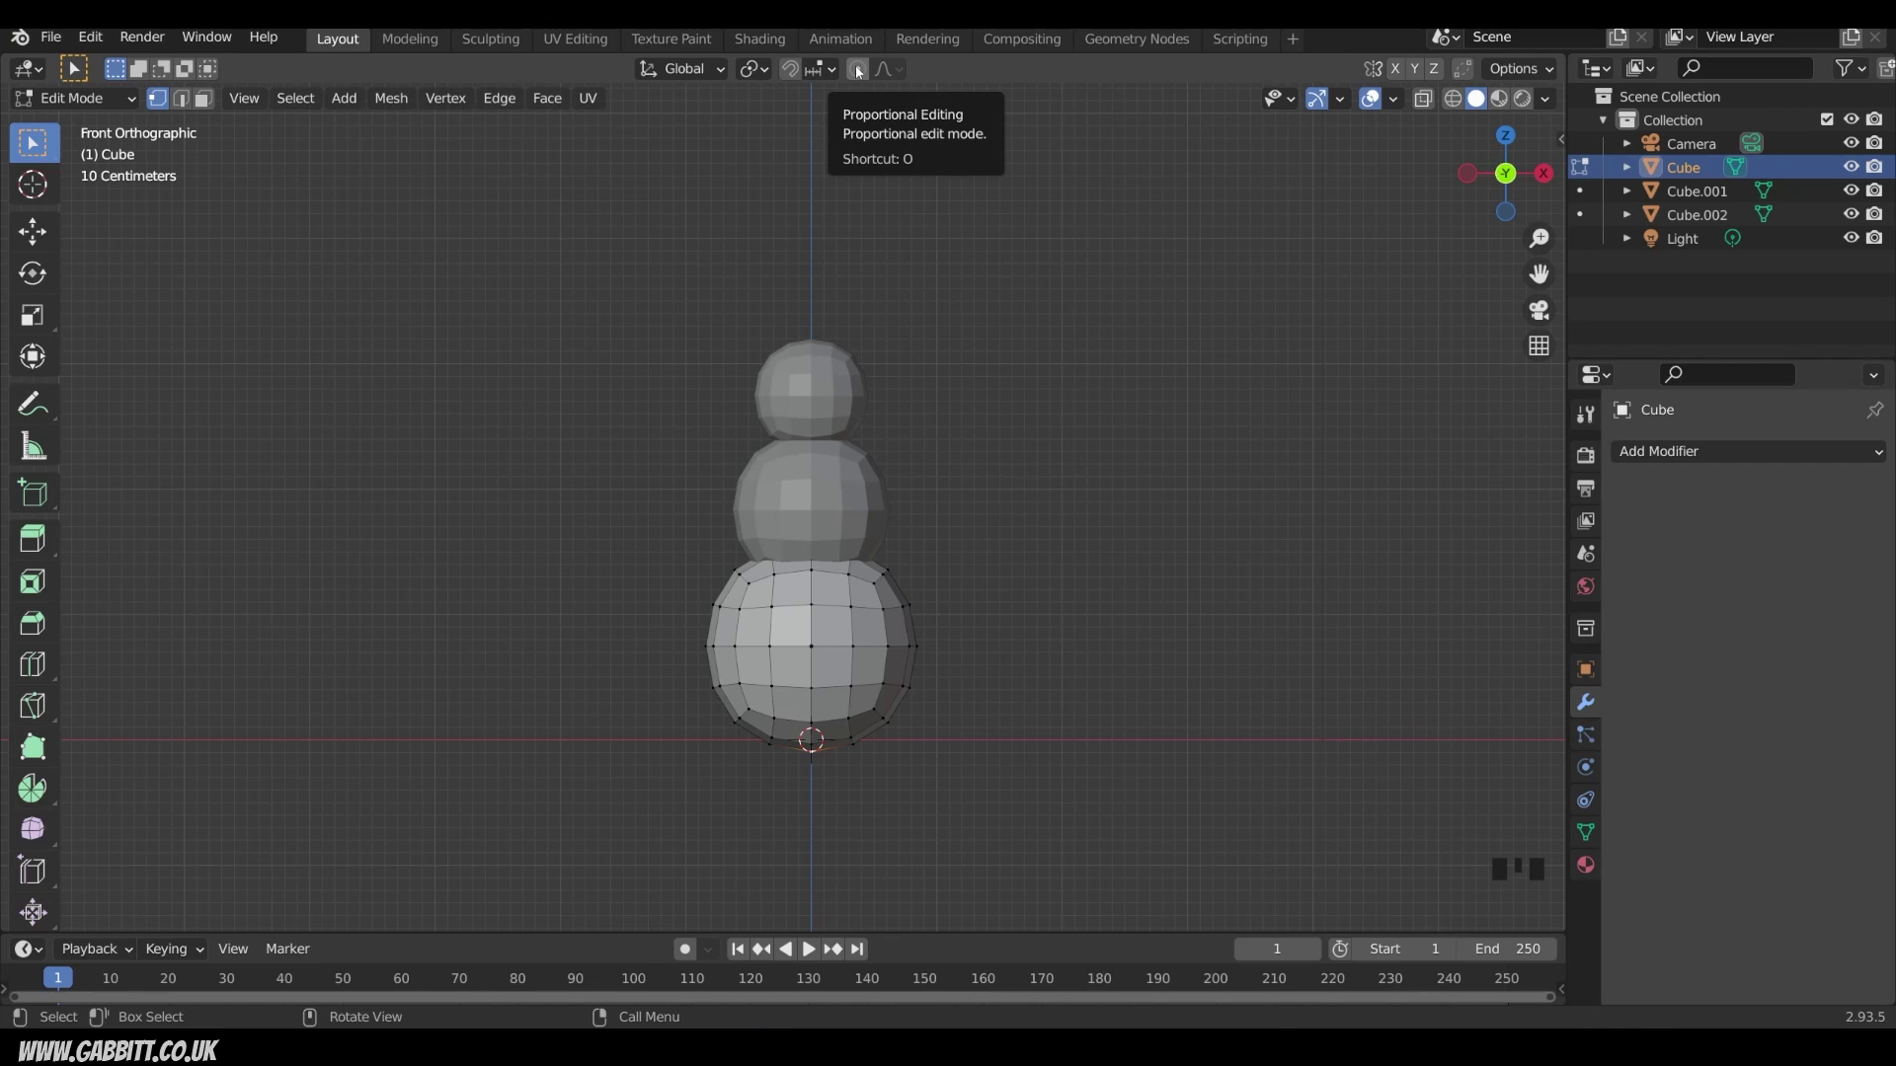
Step: With Proportional Editing on, push the lower vertices up to flatten the base, then leave Edit Mode
{"action": "left_click", "coordinate": [860, 78]}
{"action": "key", "text": "g"}
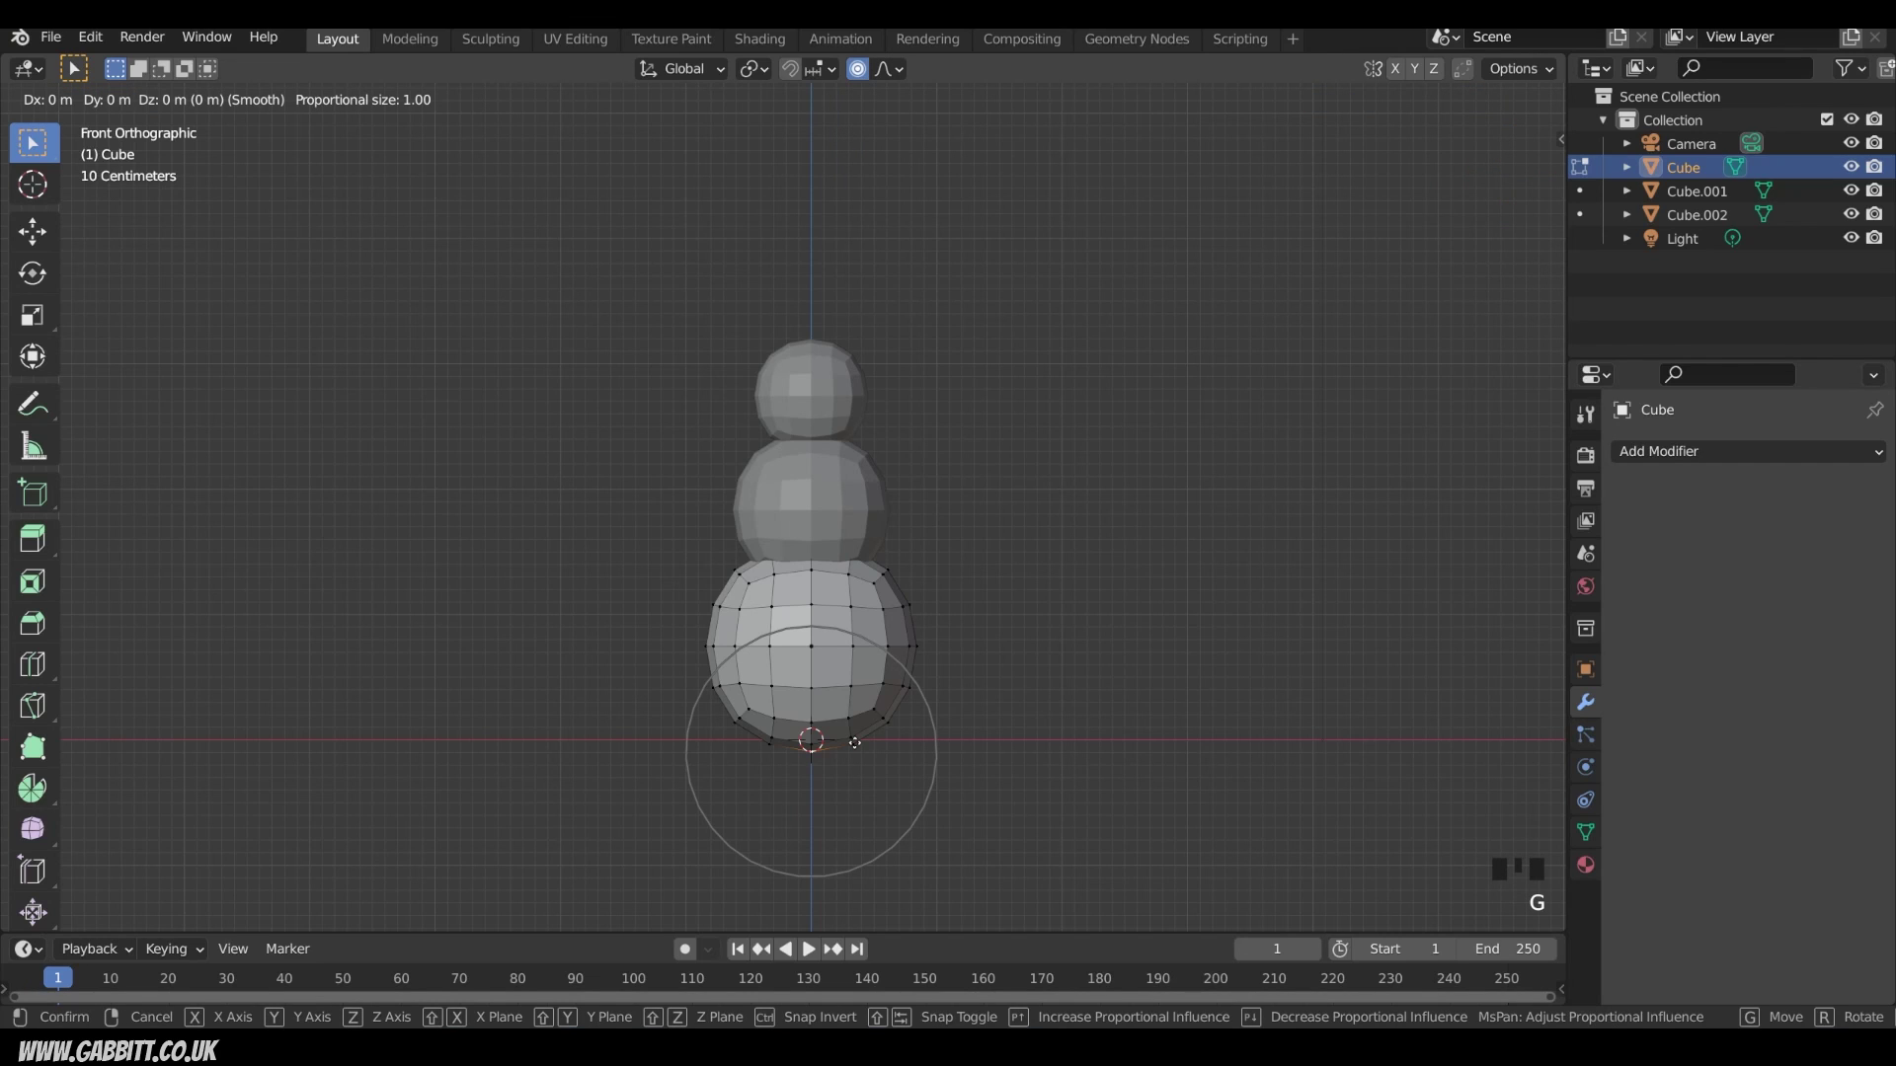
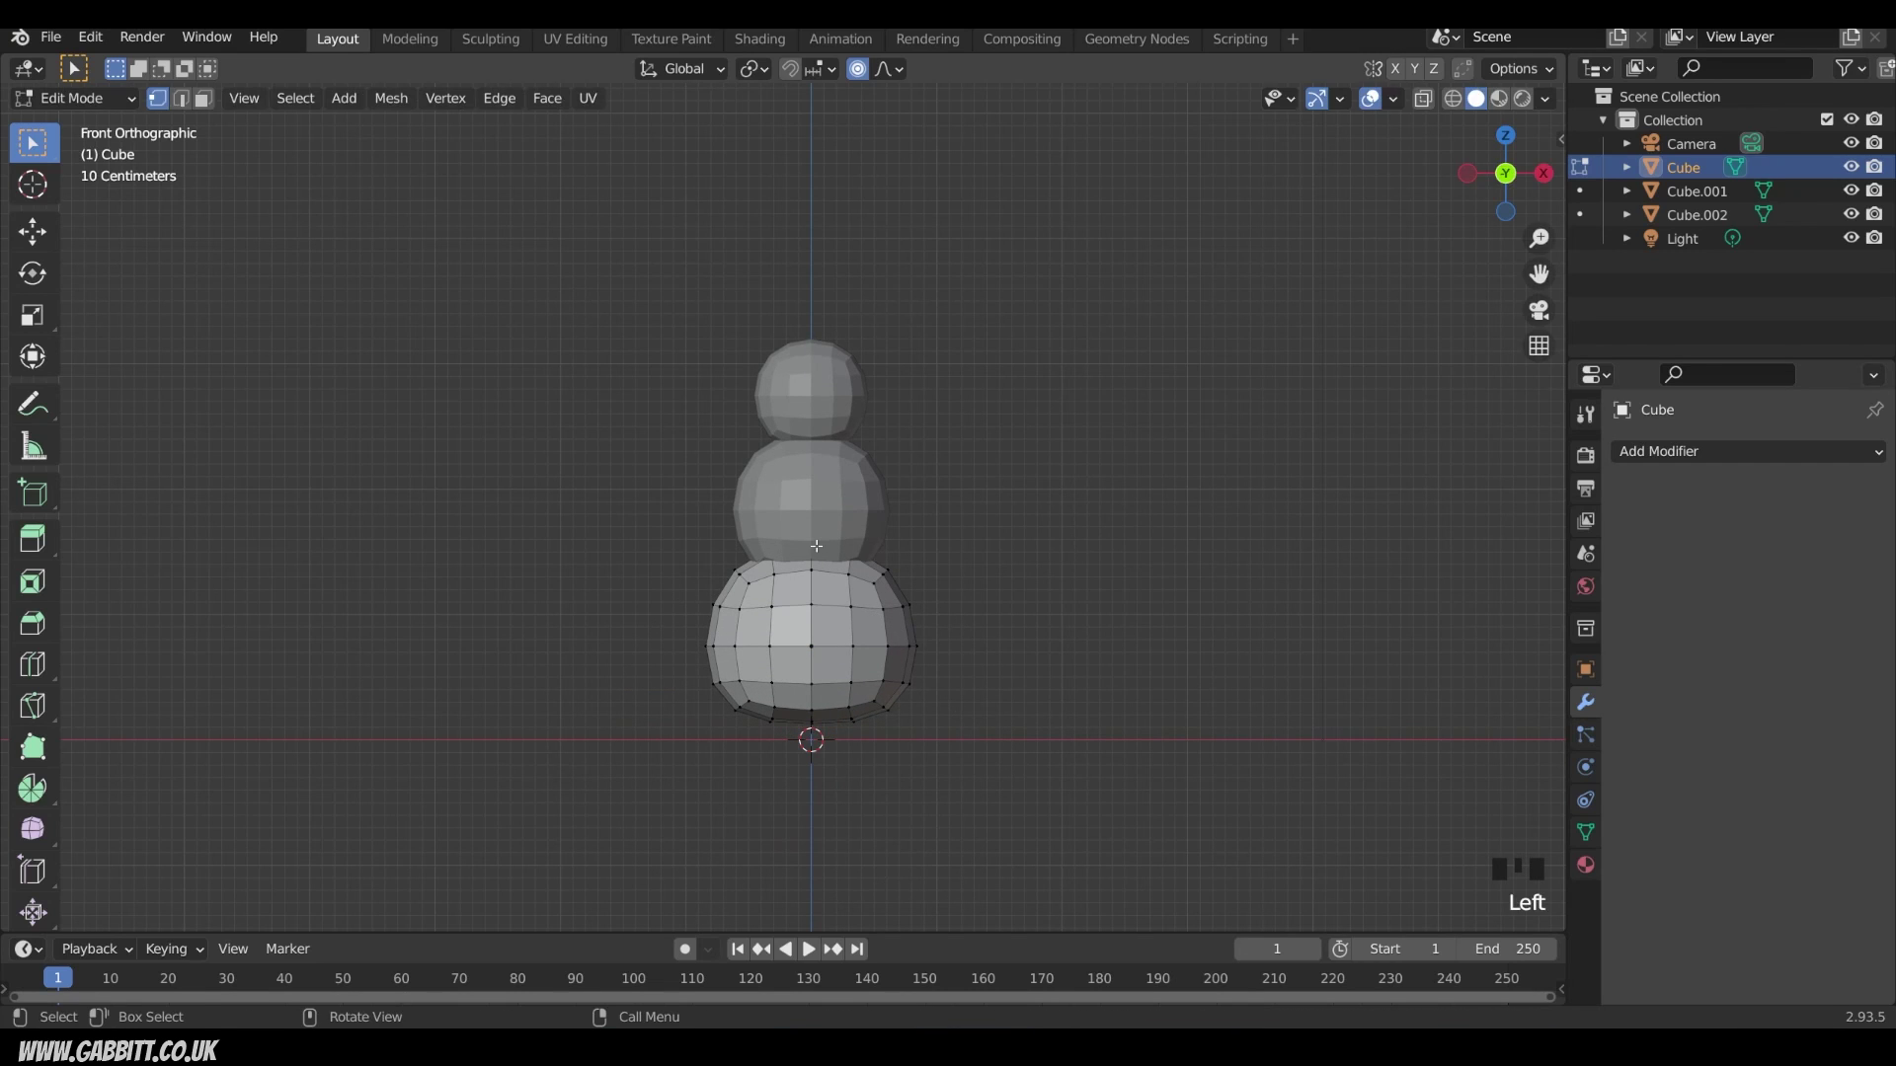
{"action": "key", "text": "g"}
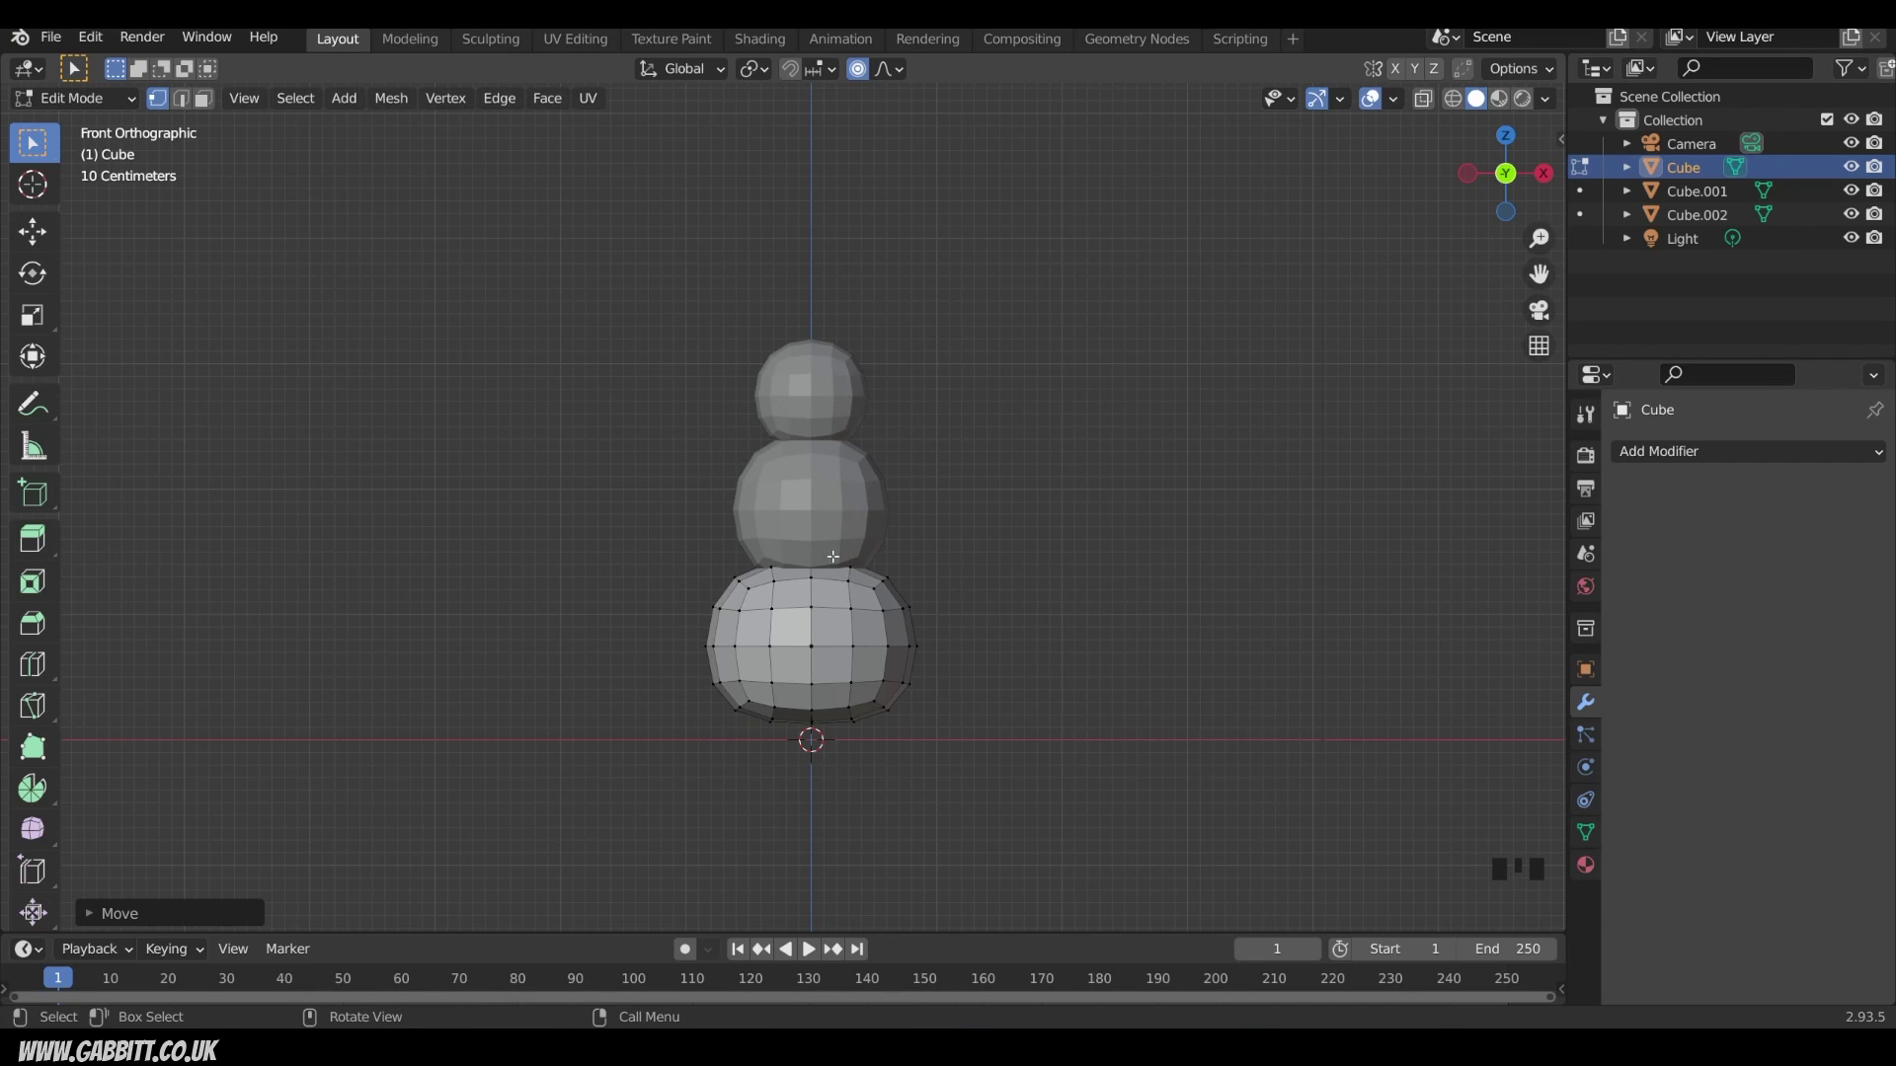
{"action": "key", "text": "Tab"}
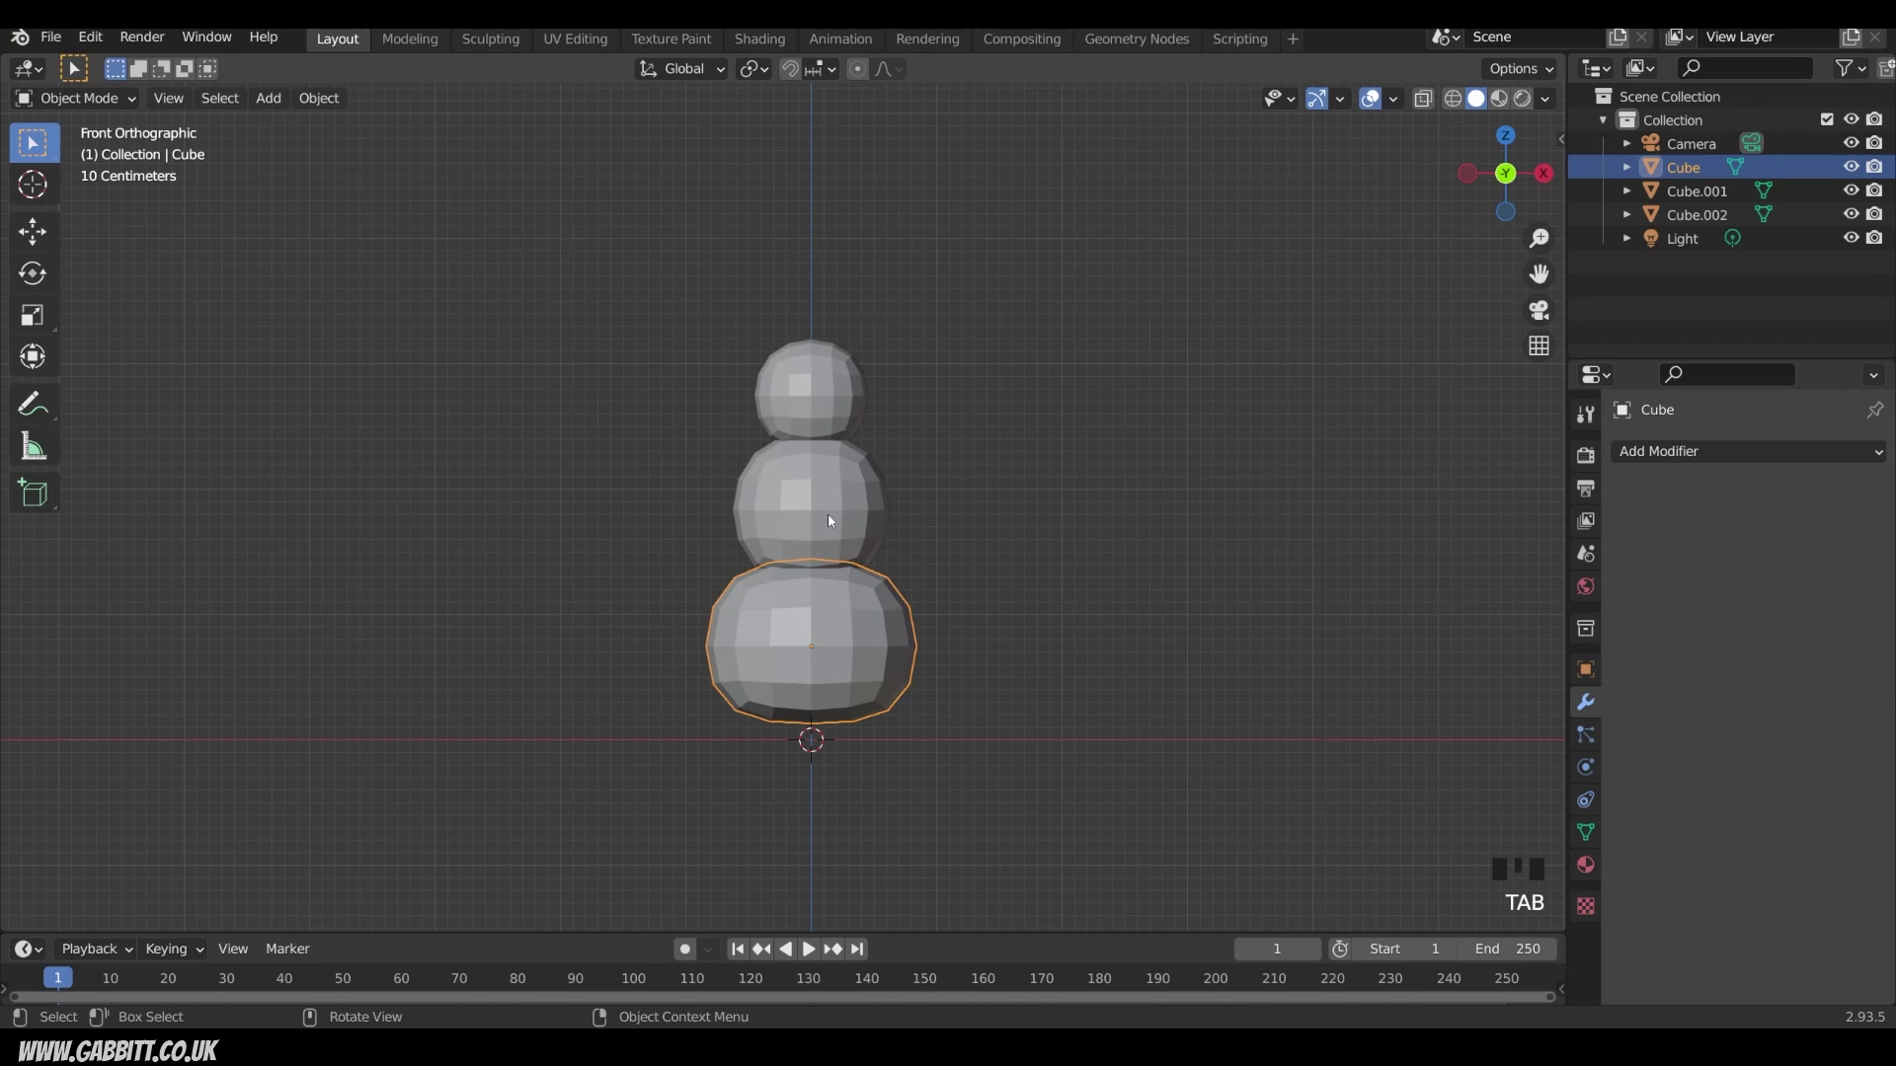
Step: Select the middle snowball for reshaping
{"action": "left_click", "coordinate": [831, 521]}
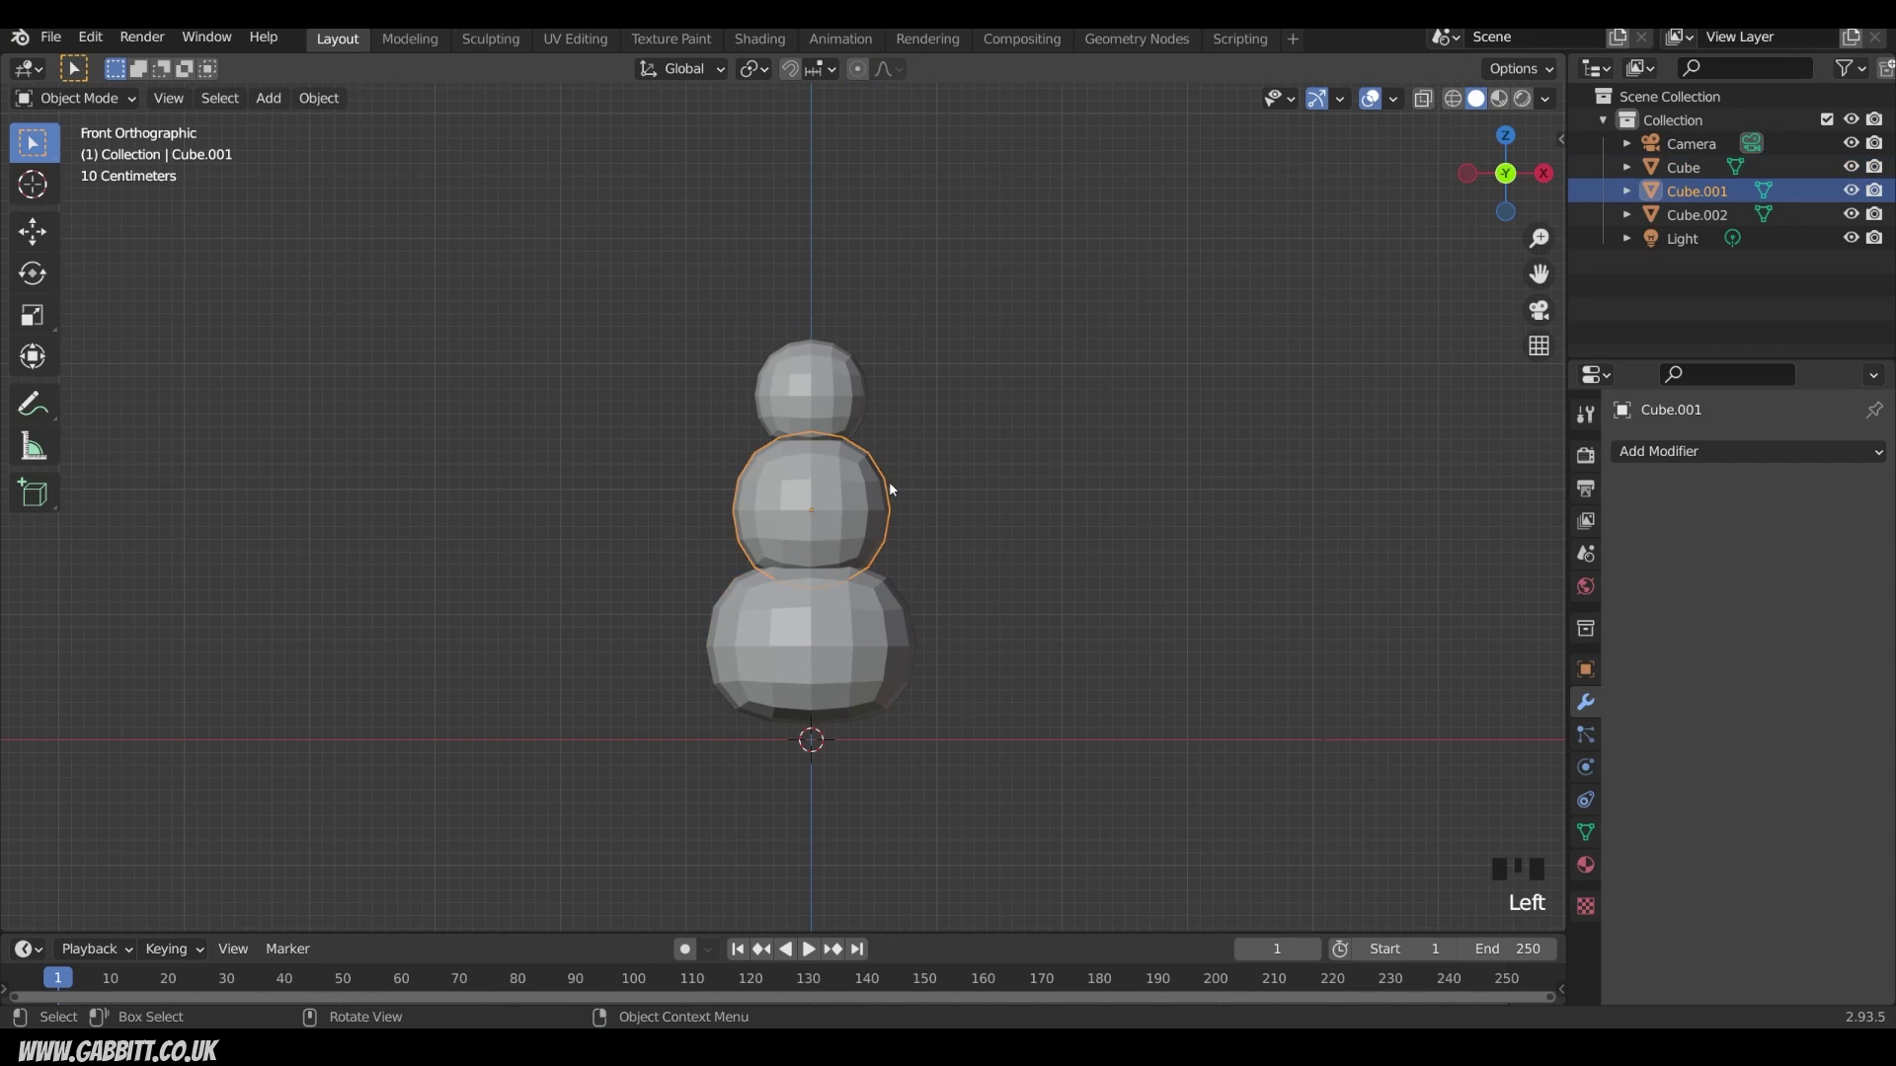
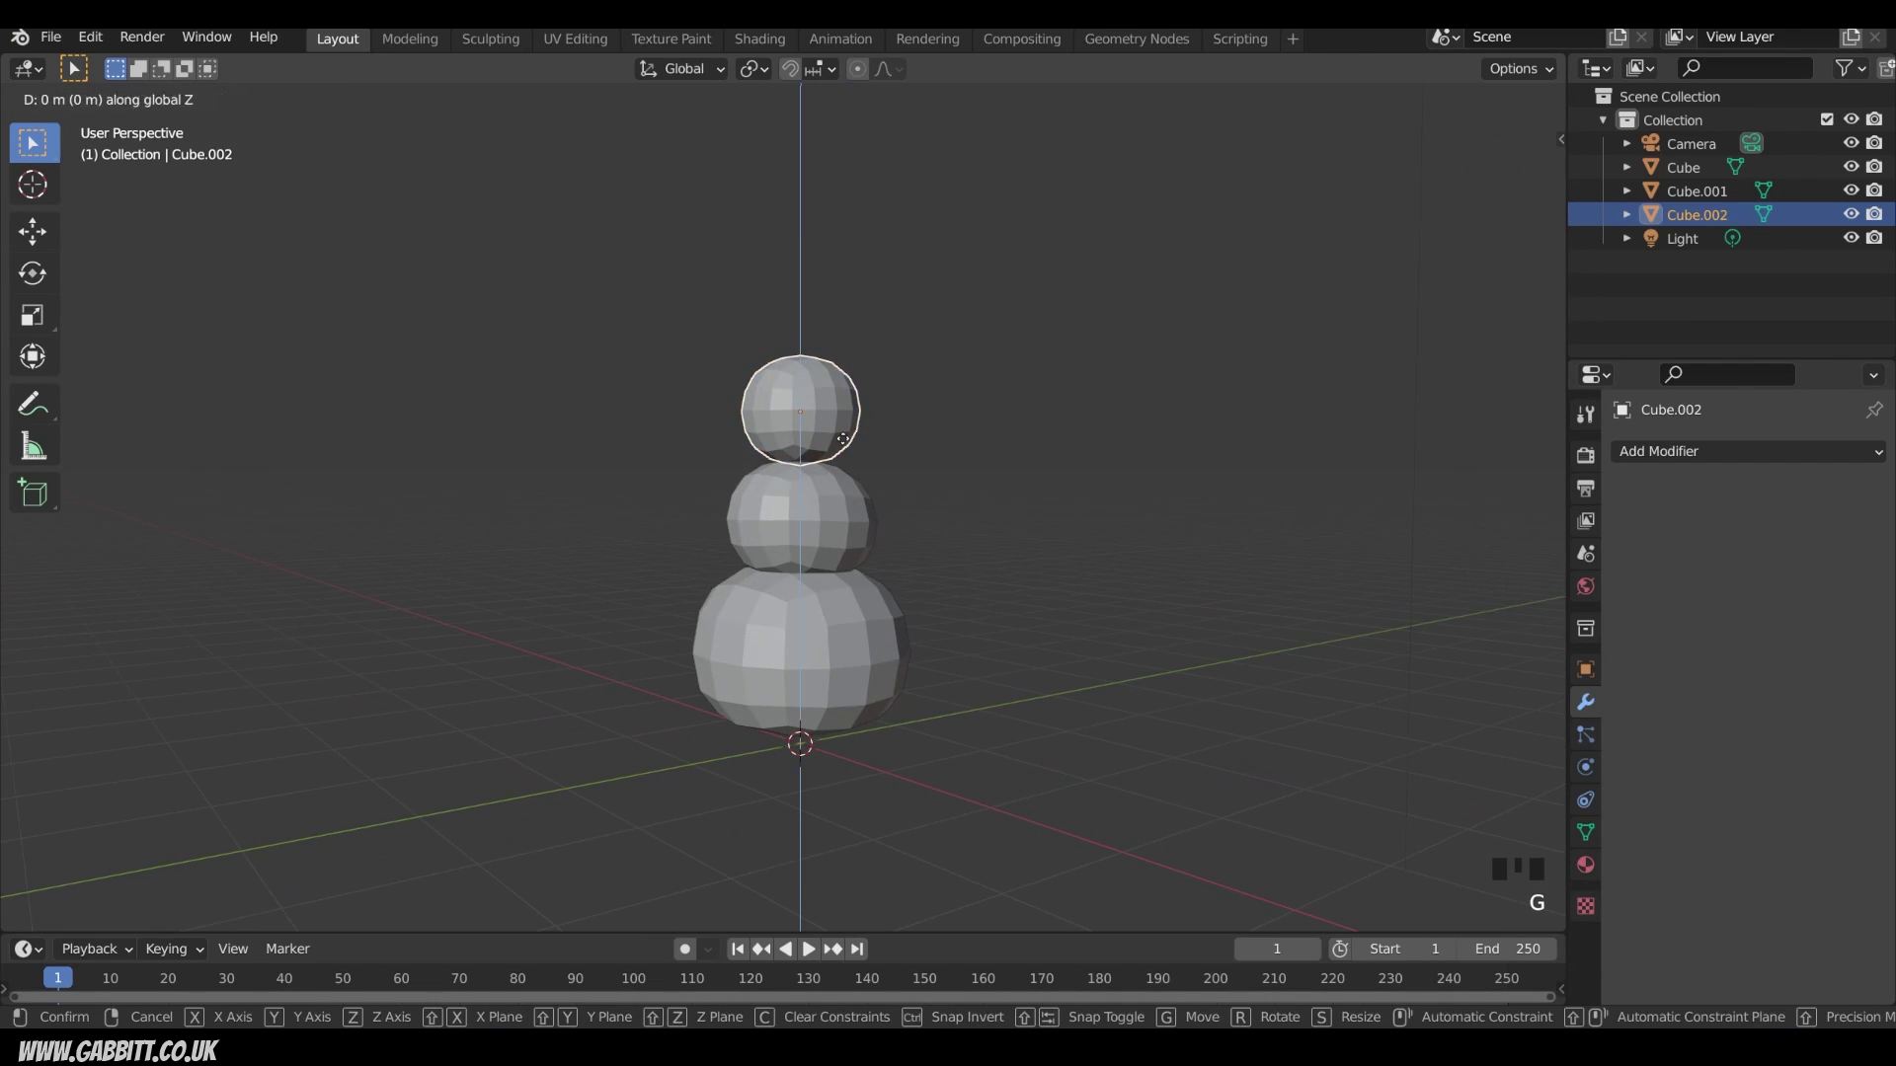
Step: Nudge the snowman in front view and orbit around the stacked body into a perspective angle
{"action": "left_click_drag", "start_coordinate": [881, 505], "coordinate": [1025, 468]}
{"action": "key", "text": "KP_1"}
{"action": "left_click_drag", "start_coordinate": [709, 325], "coordinate": [895, 655]}
{"action": "key", "text": "g"}
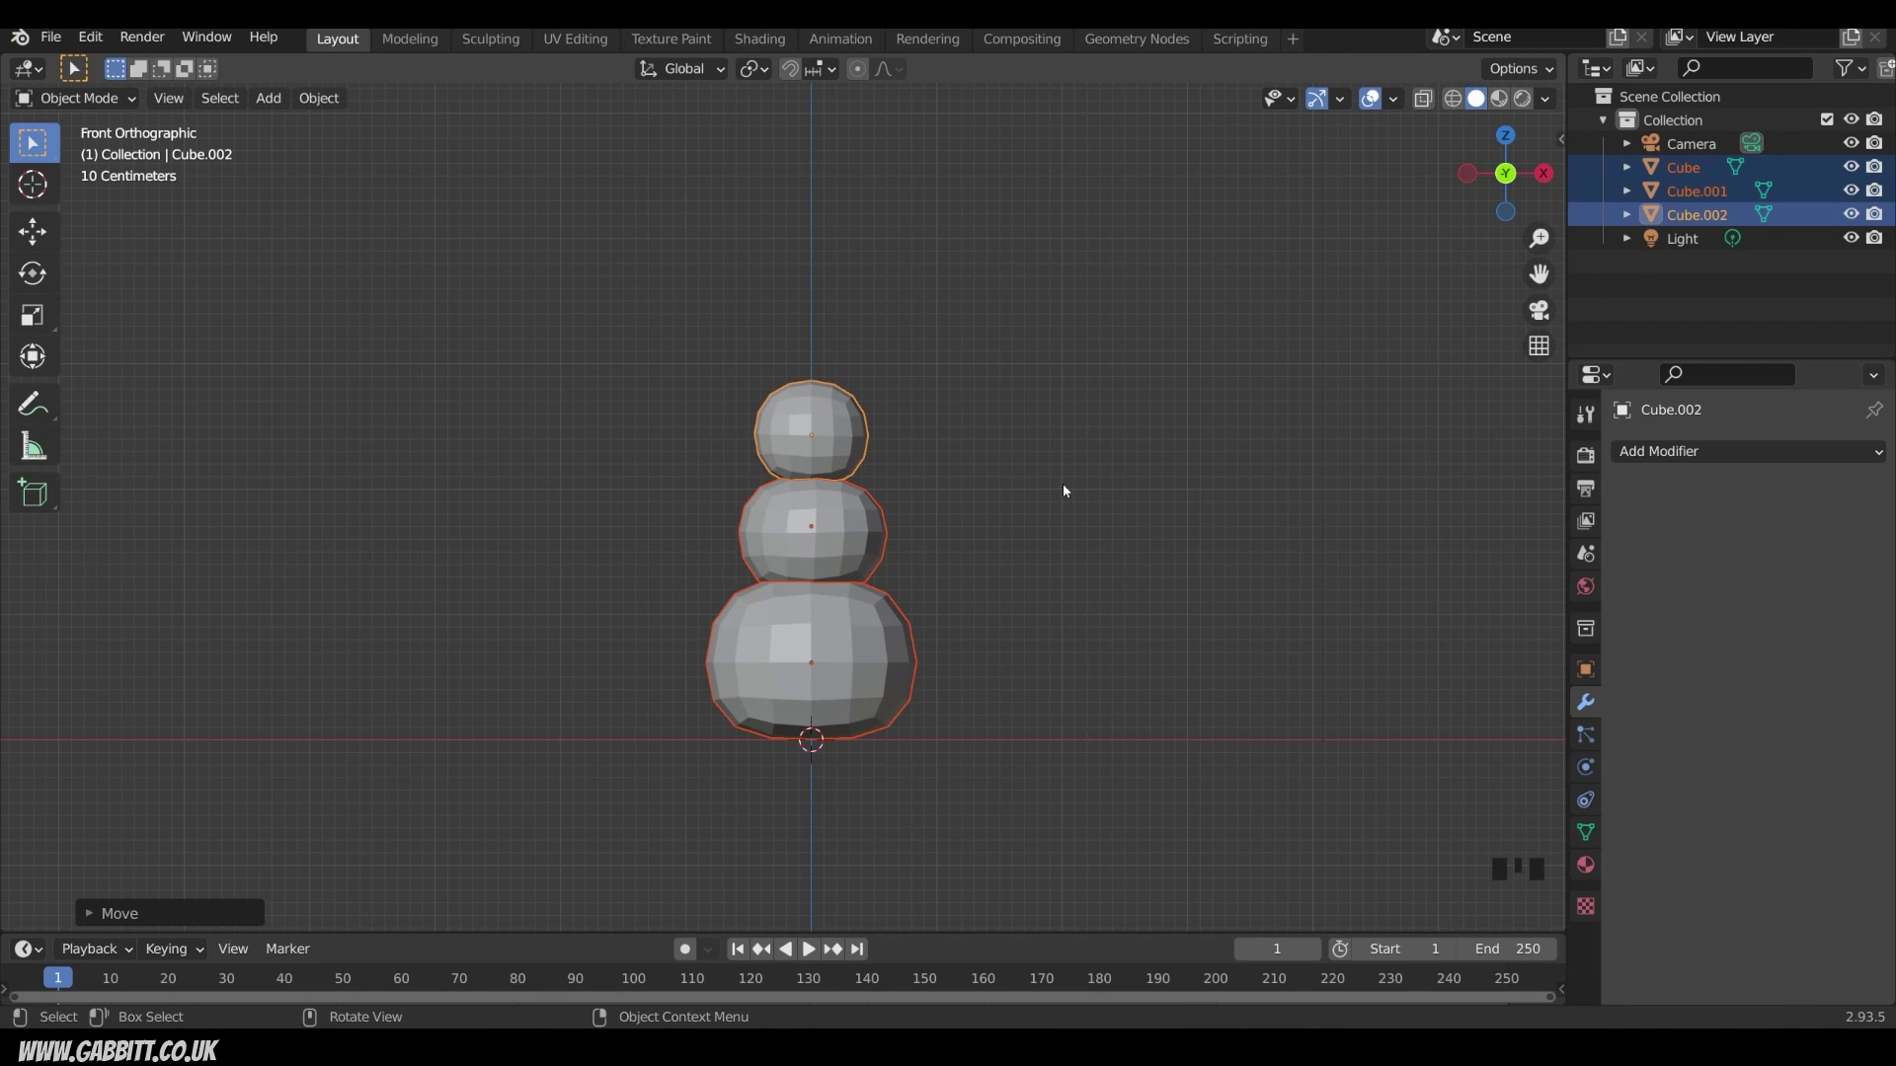
{"action": "left_click_drag", "start_coordinate": [1056, 493], "coordinate": [970, 507]}
{"action": "scroll", "scroll_direction": "up", "scroll_amount": 3}
{"action": "left_click_drag", "start_coordinate": [712, 258], "coordinate": [859, 688]}
{"action": "left_click_drag", "start_coordinate": [859, 688], "coordinate": [996, 602]}
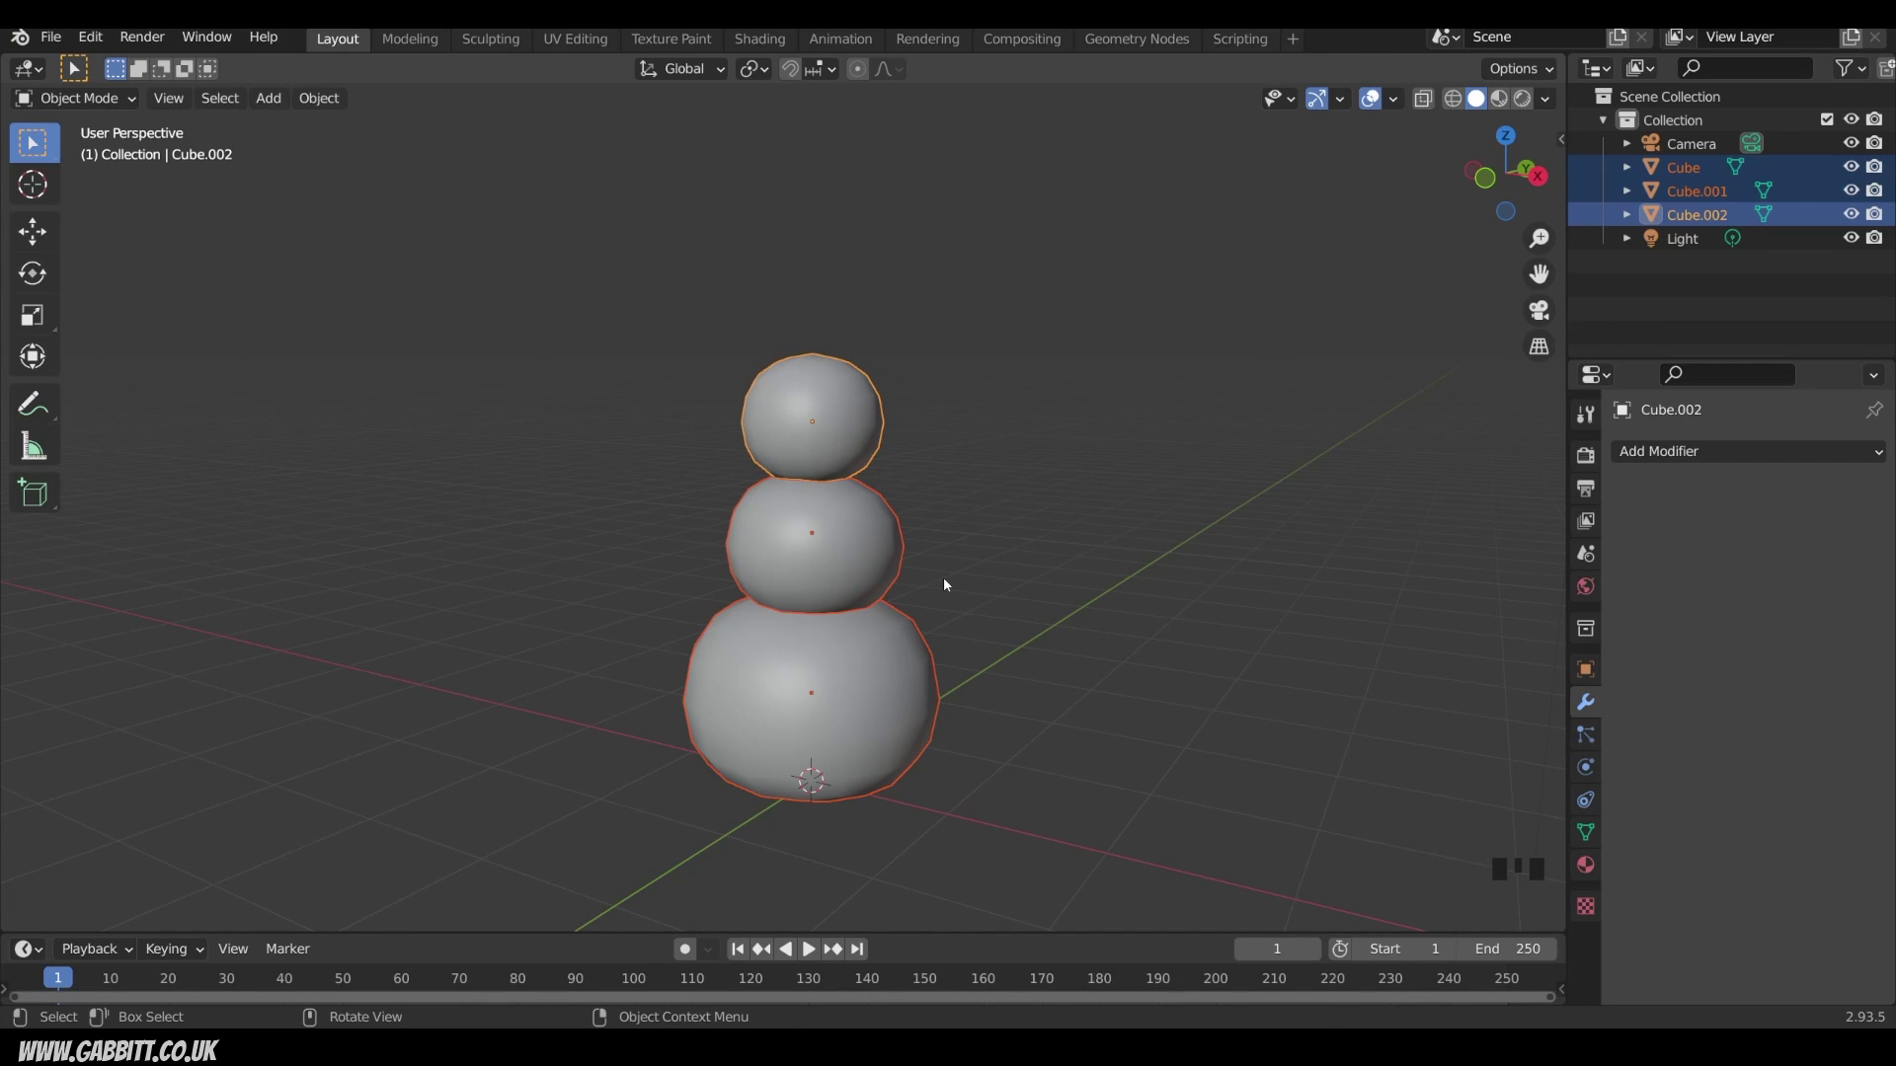
Step: Place the 3D cursor on the middle sphere's side, add a cube there and merge its vertices at centre
{"action": "right_click", "coordinate": [889, 556]}
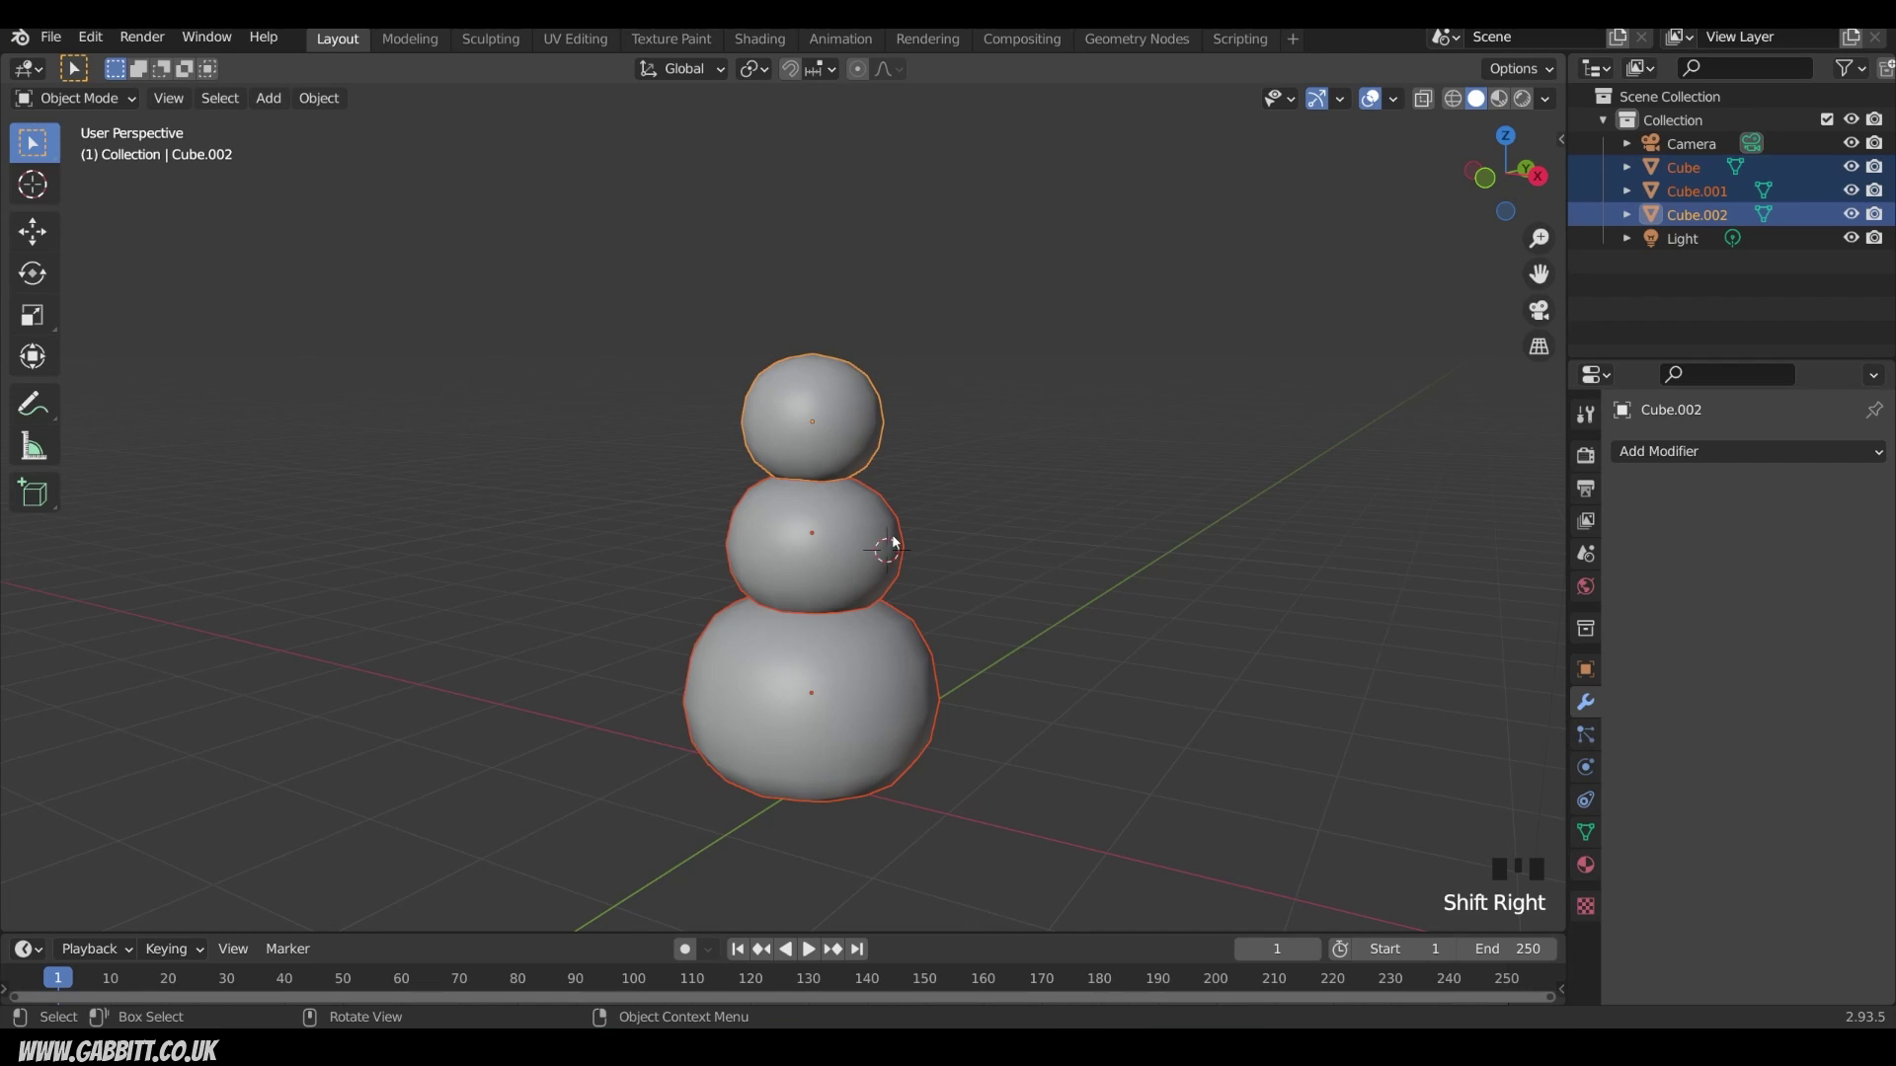
{"action": "key", "text": "shift+a"}
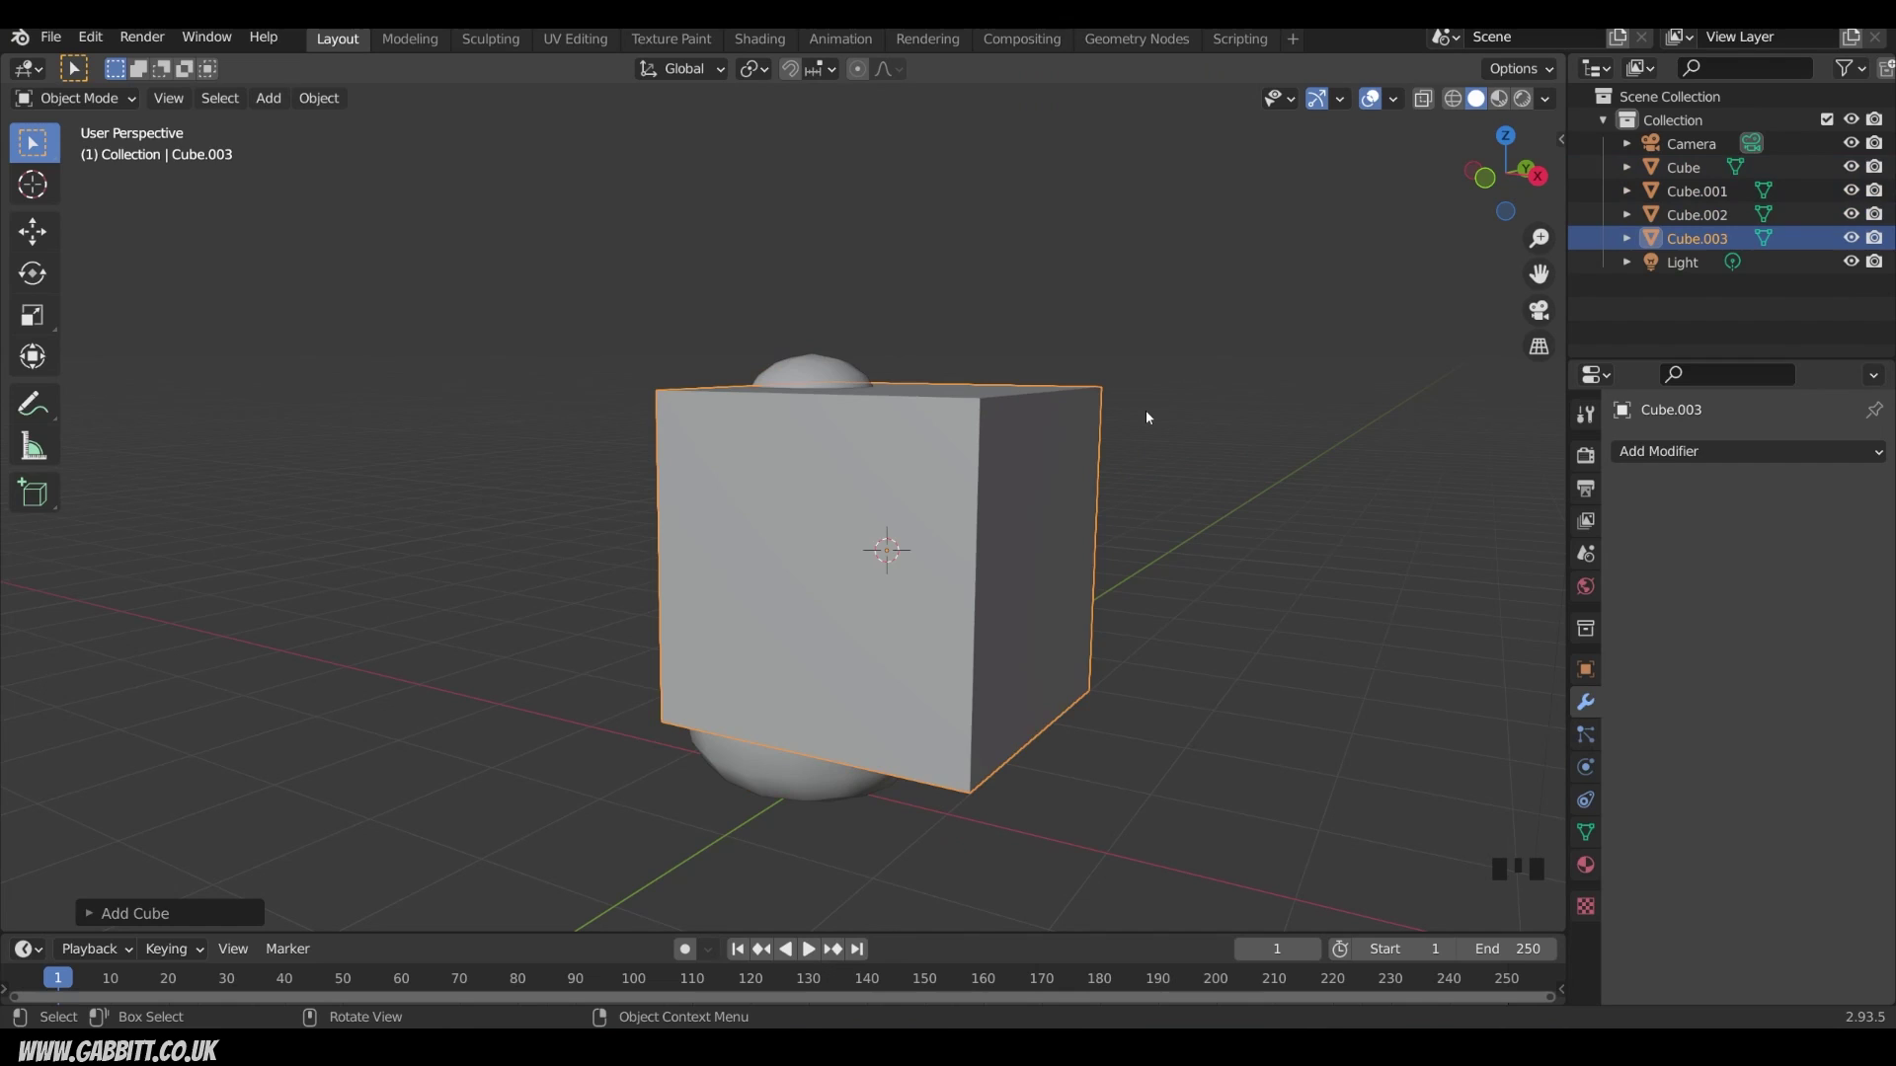
{"action": "key", "text": "Tab"}
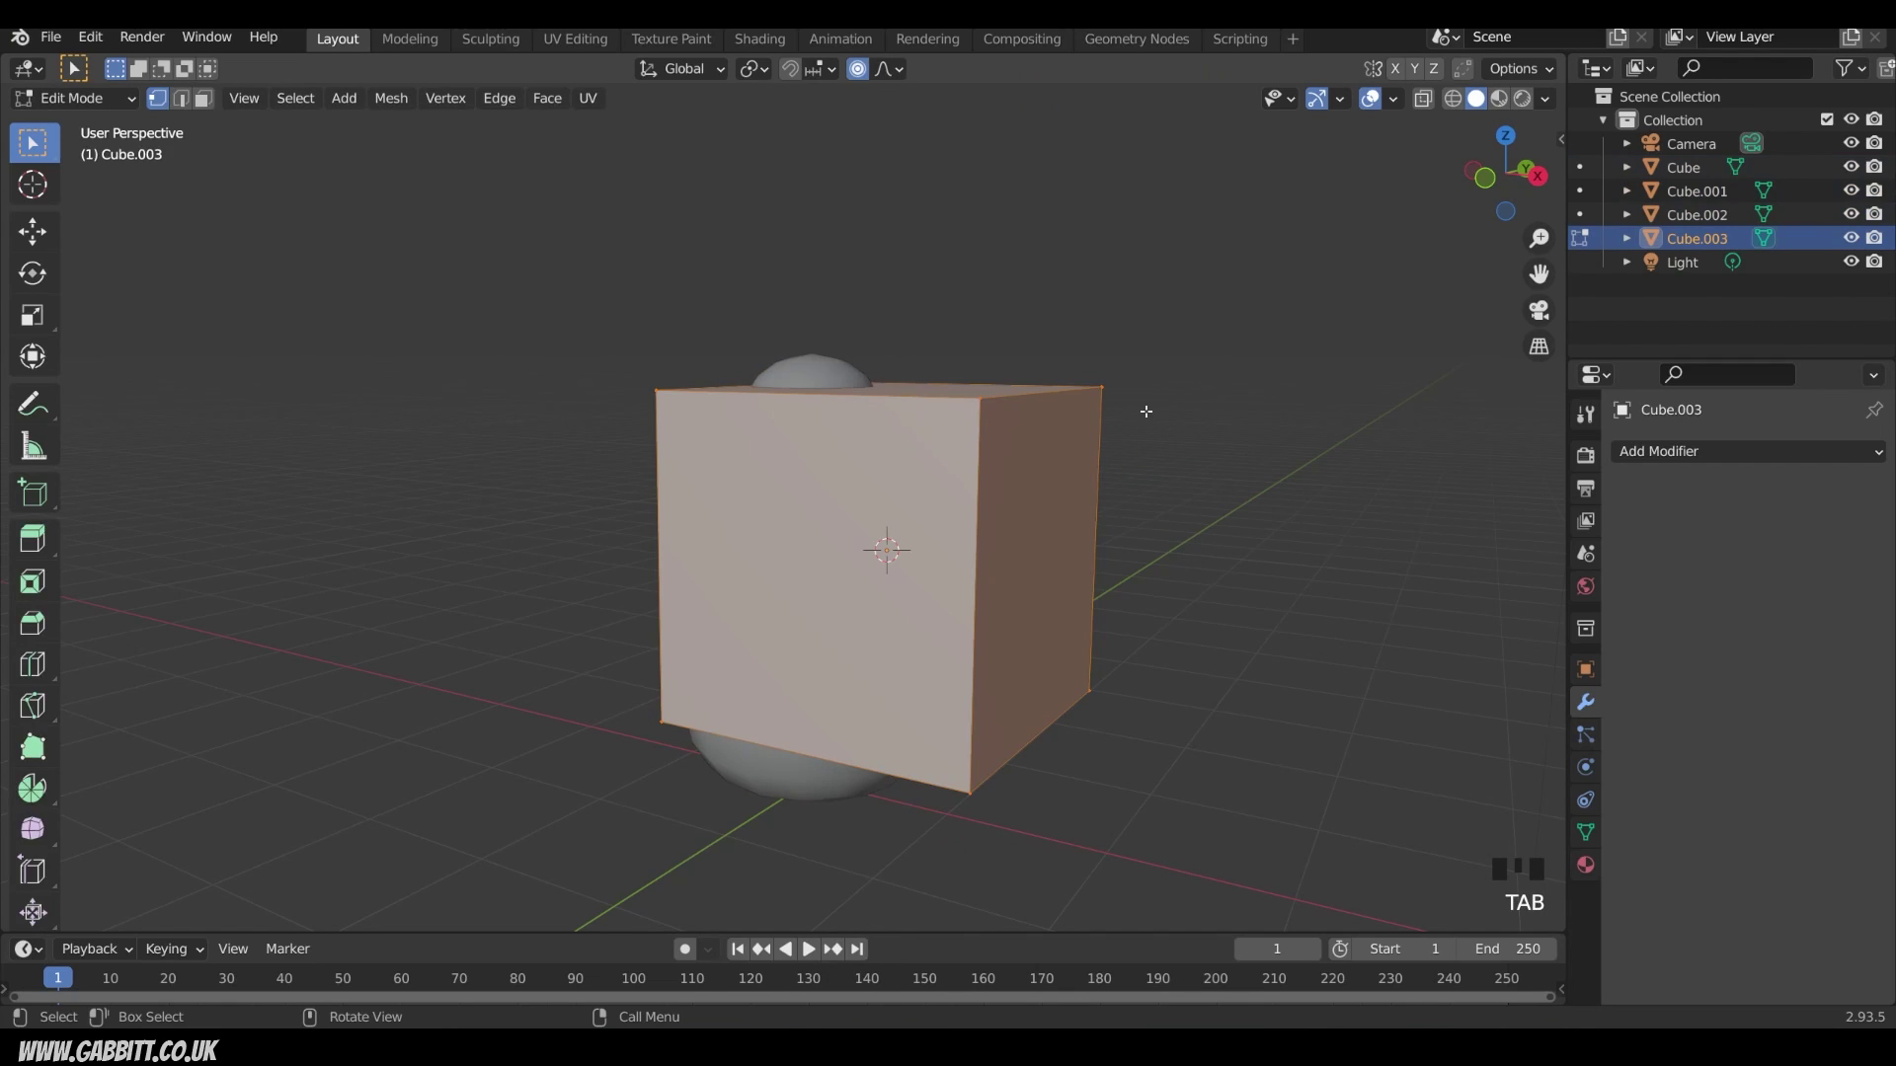
{"action": "key", "text": "m"}
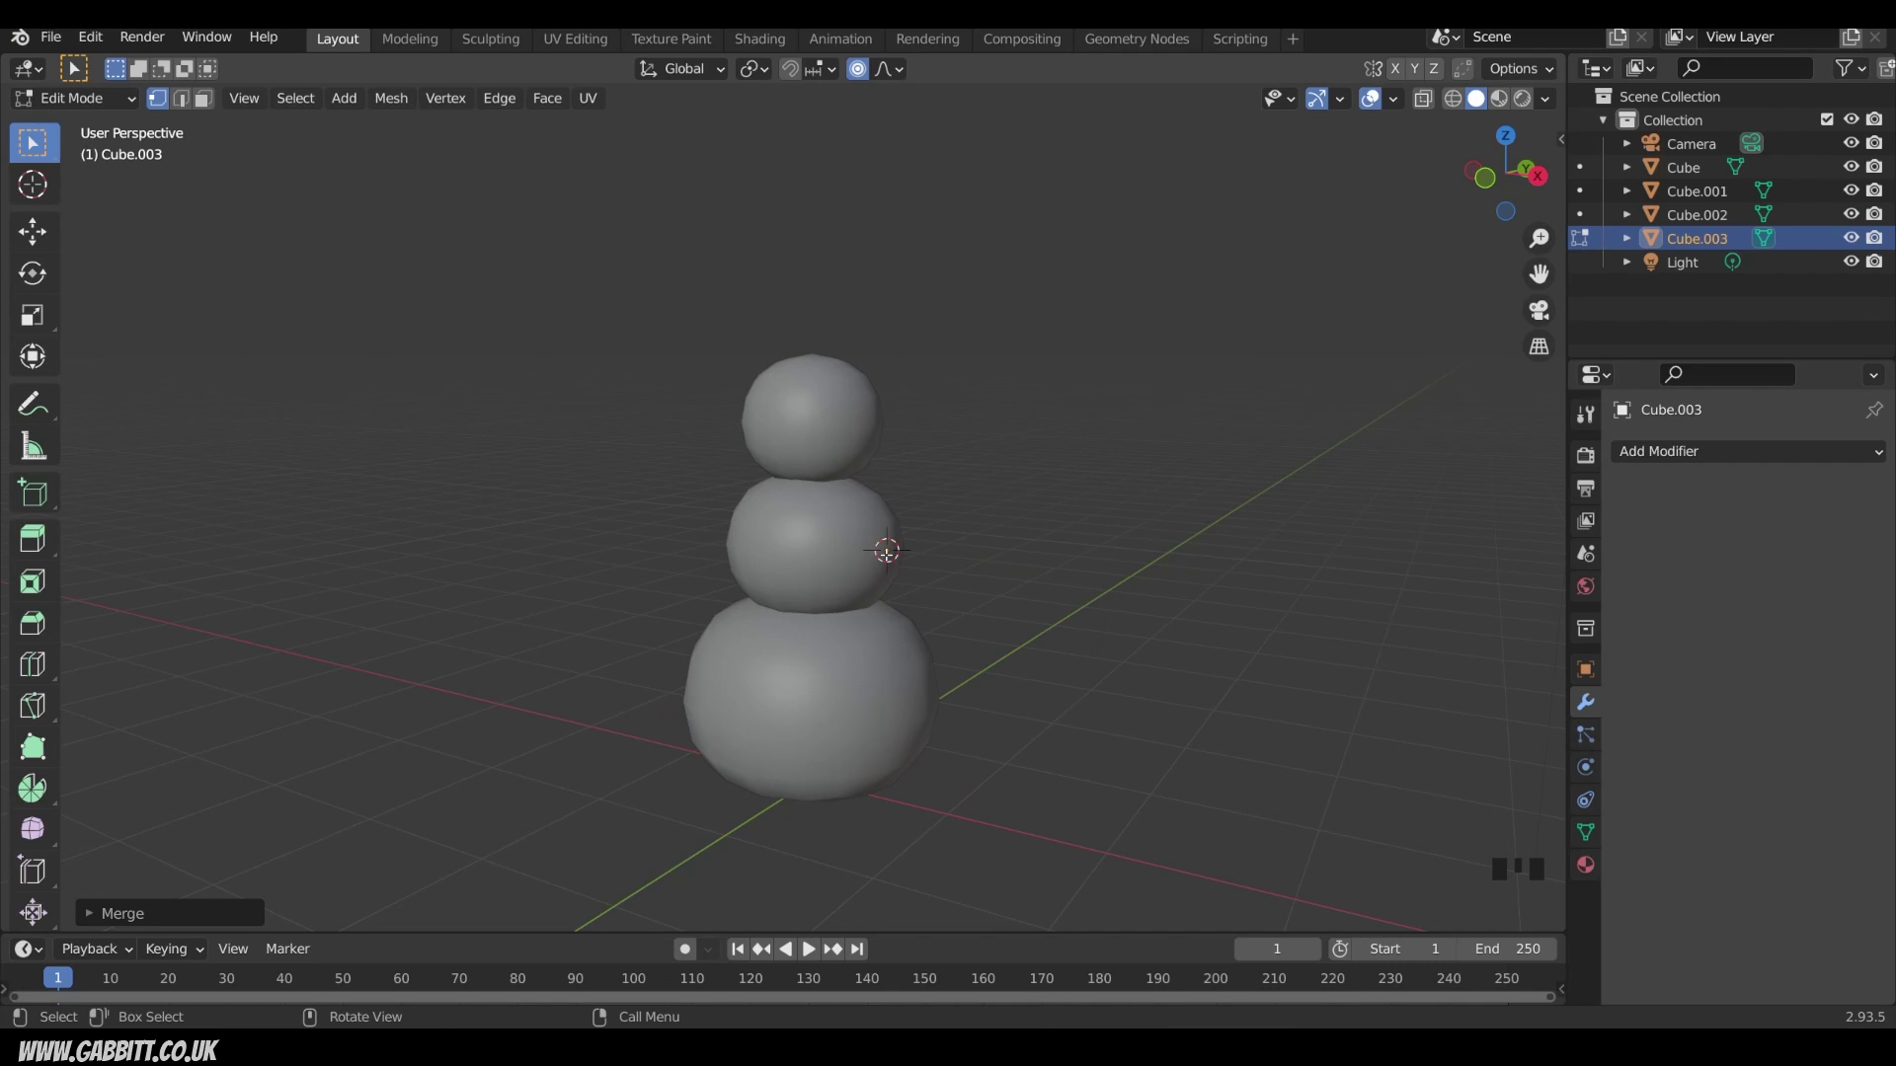
Step: Extrude the point into a forked edge chain, flatten it onto one plane and position it beside the middle sphere
{"action": "key", "text": "g"}
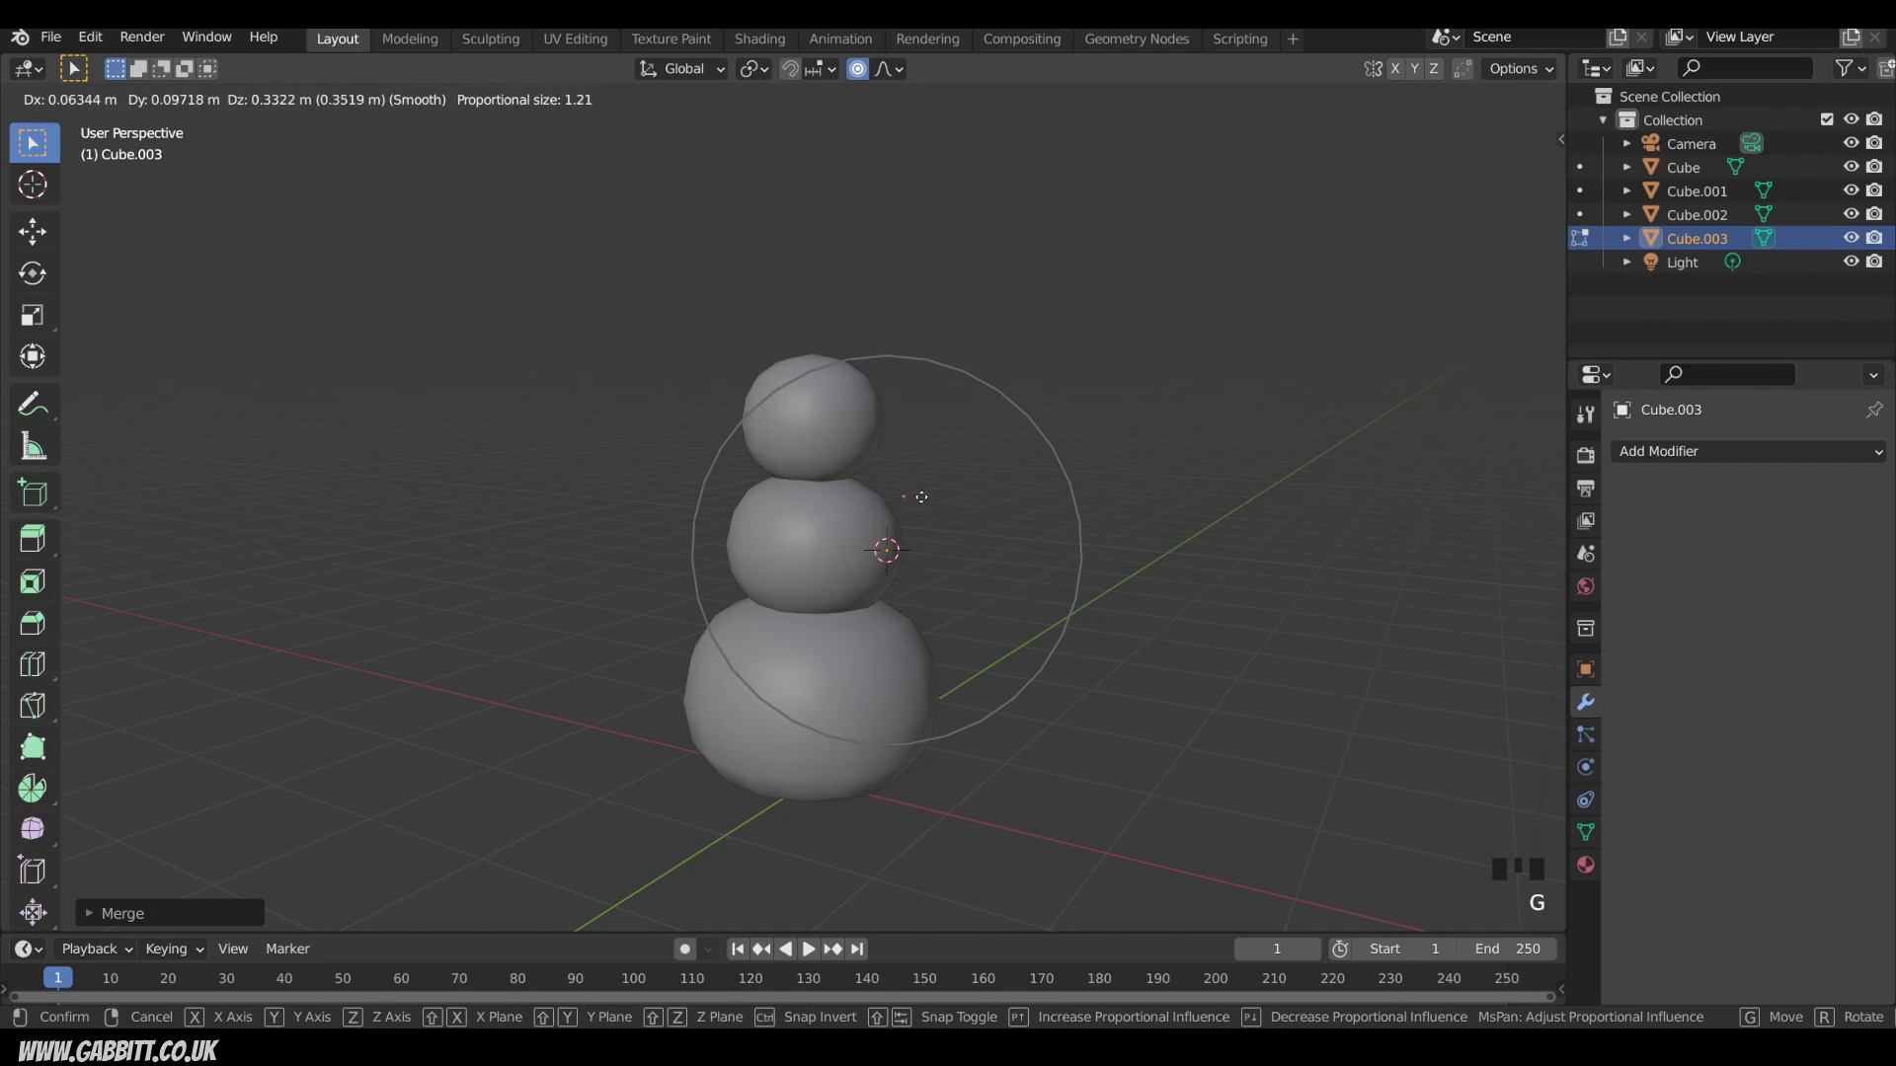
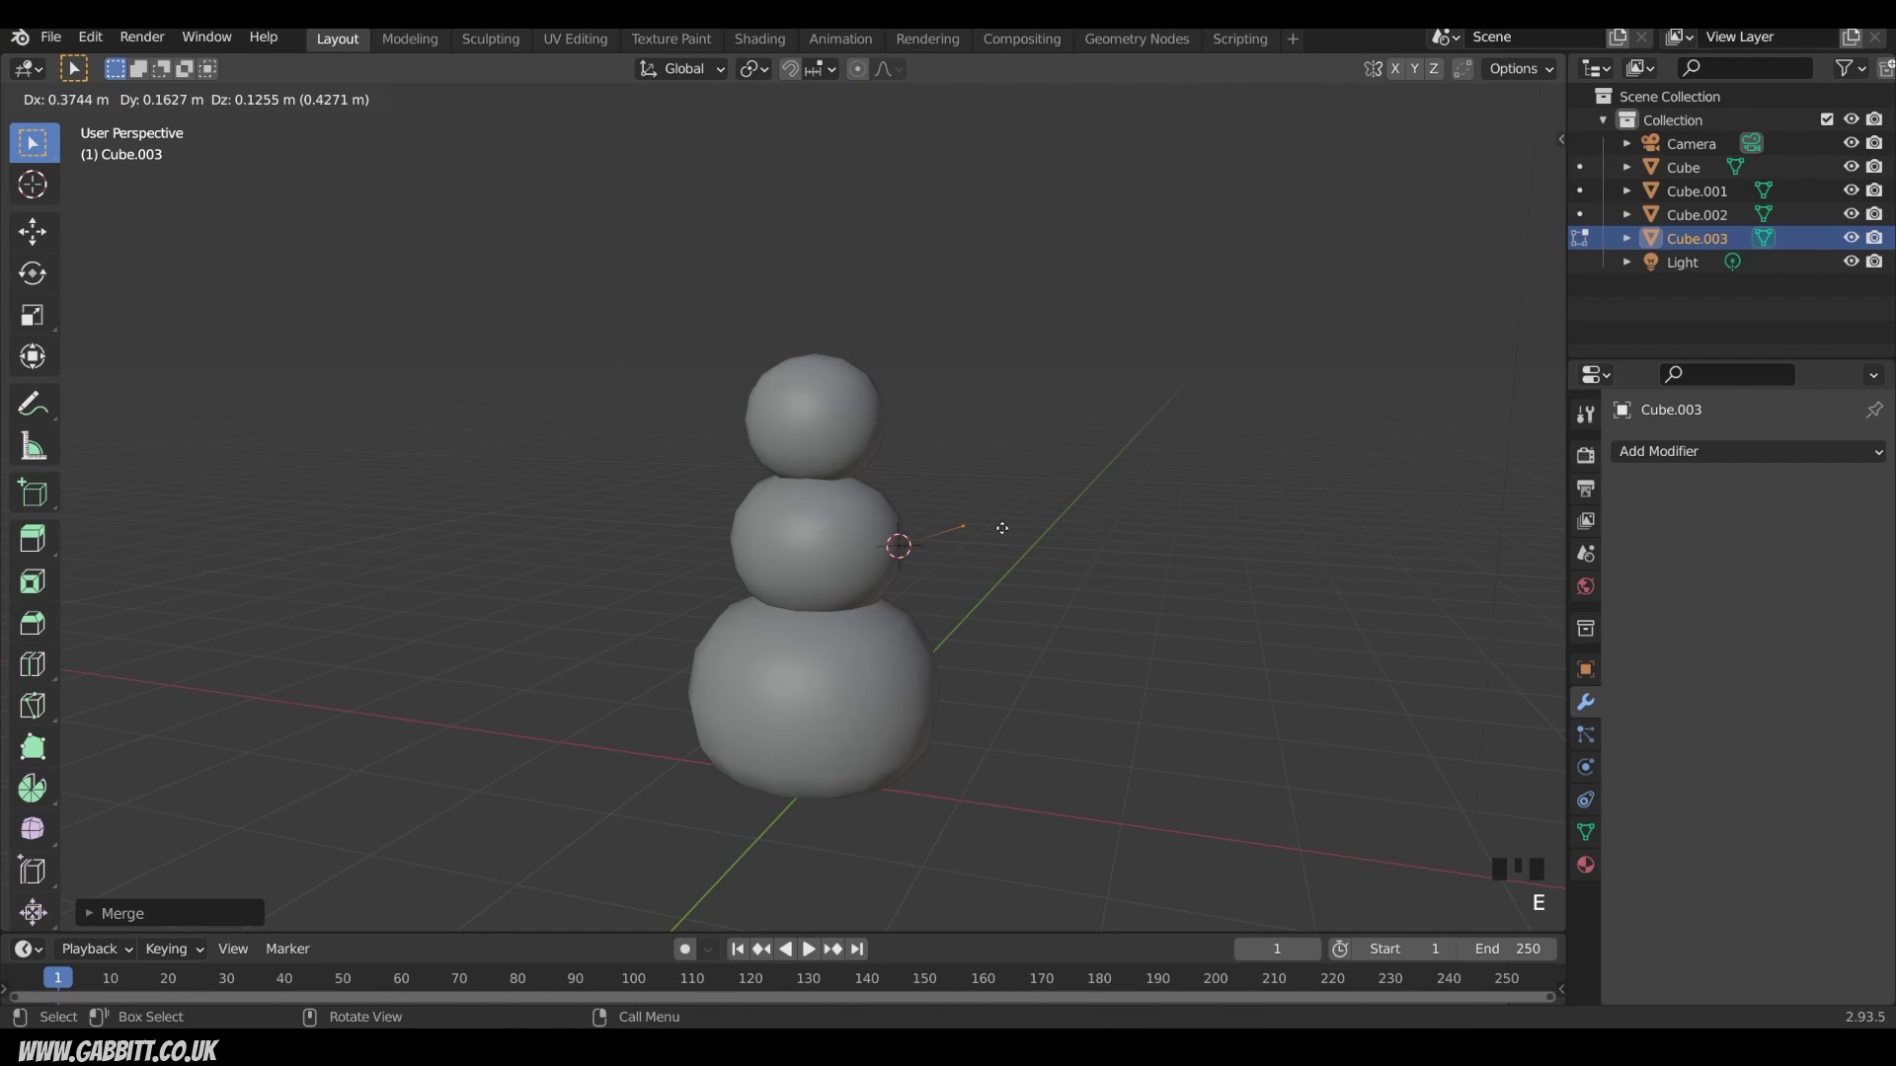
{"action": "key", "text": "e"}
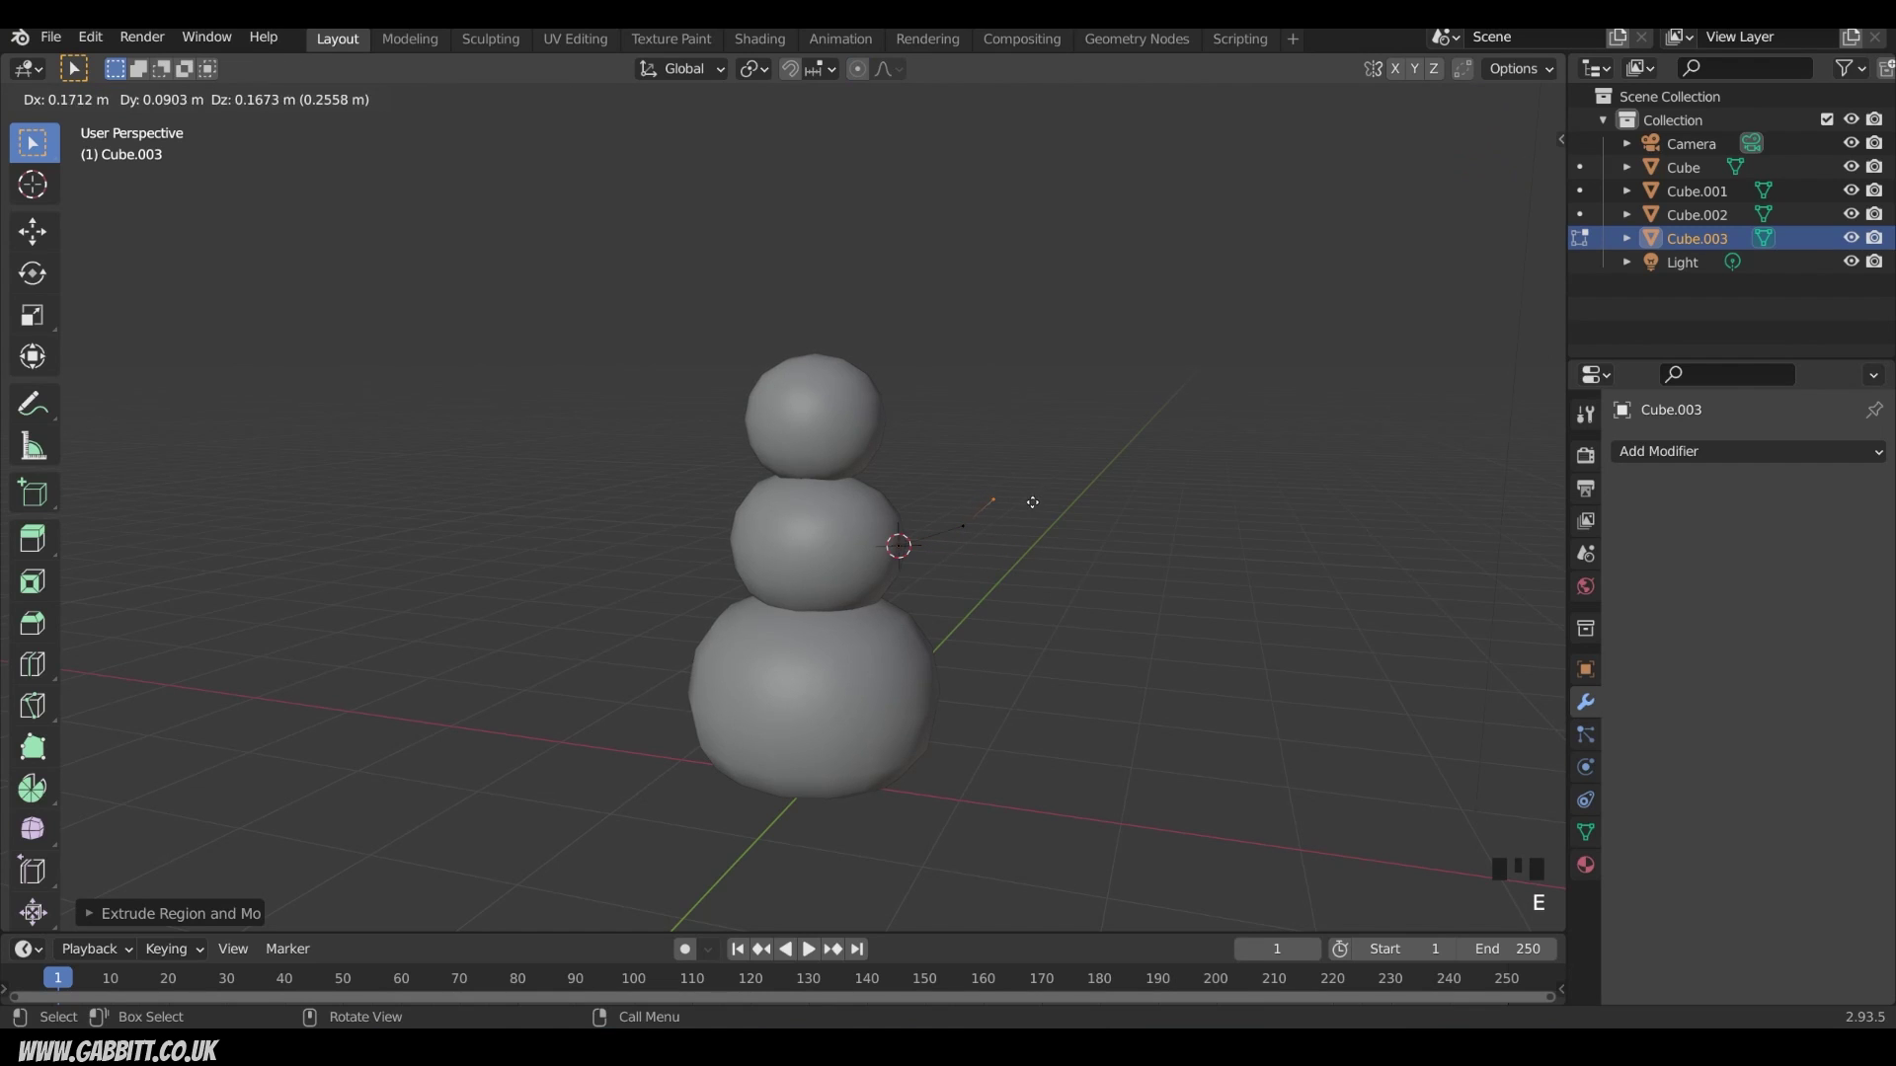
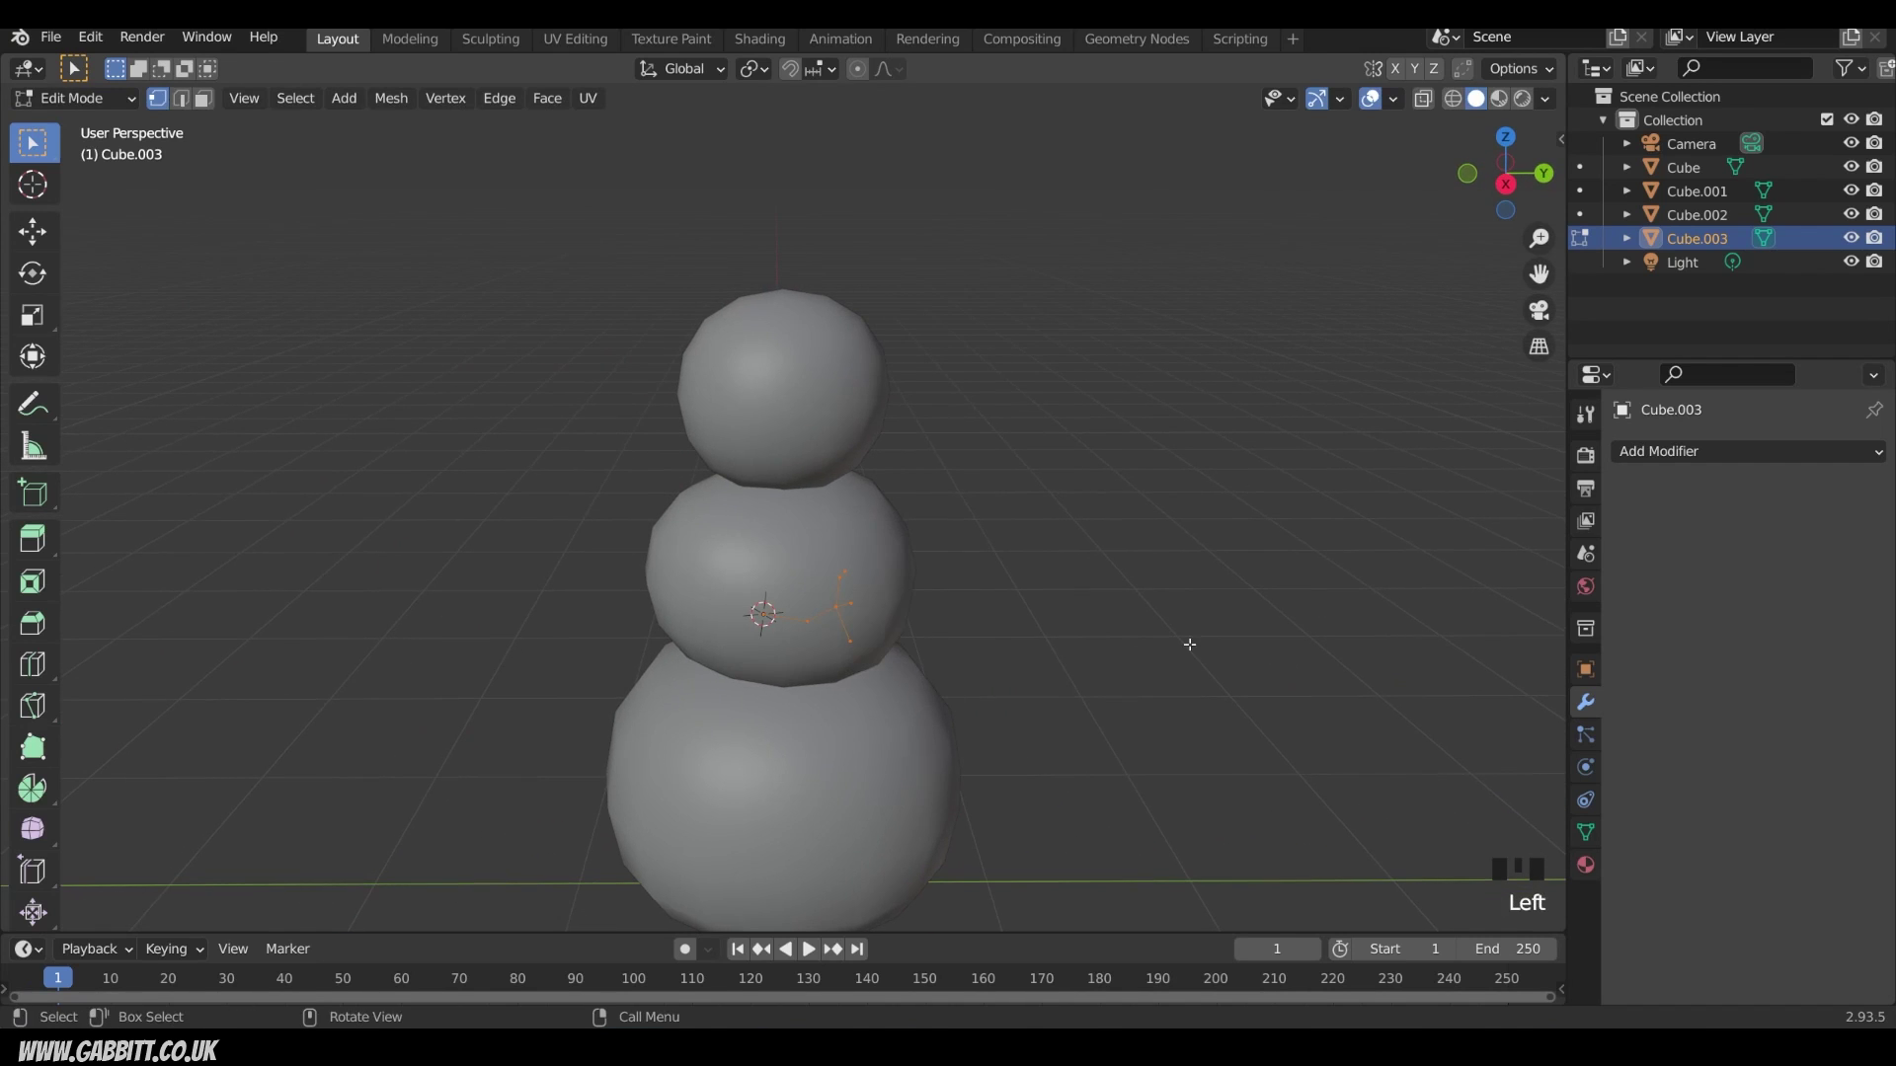
{"action": "key", "text": "s"}
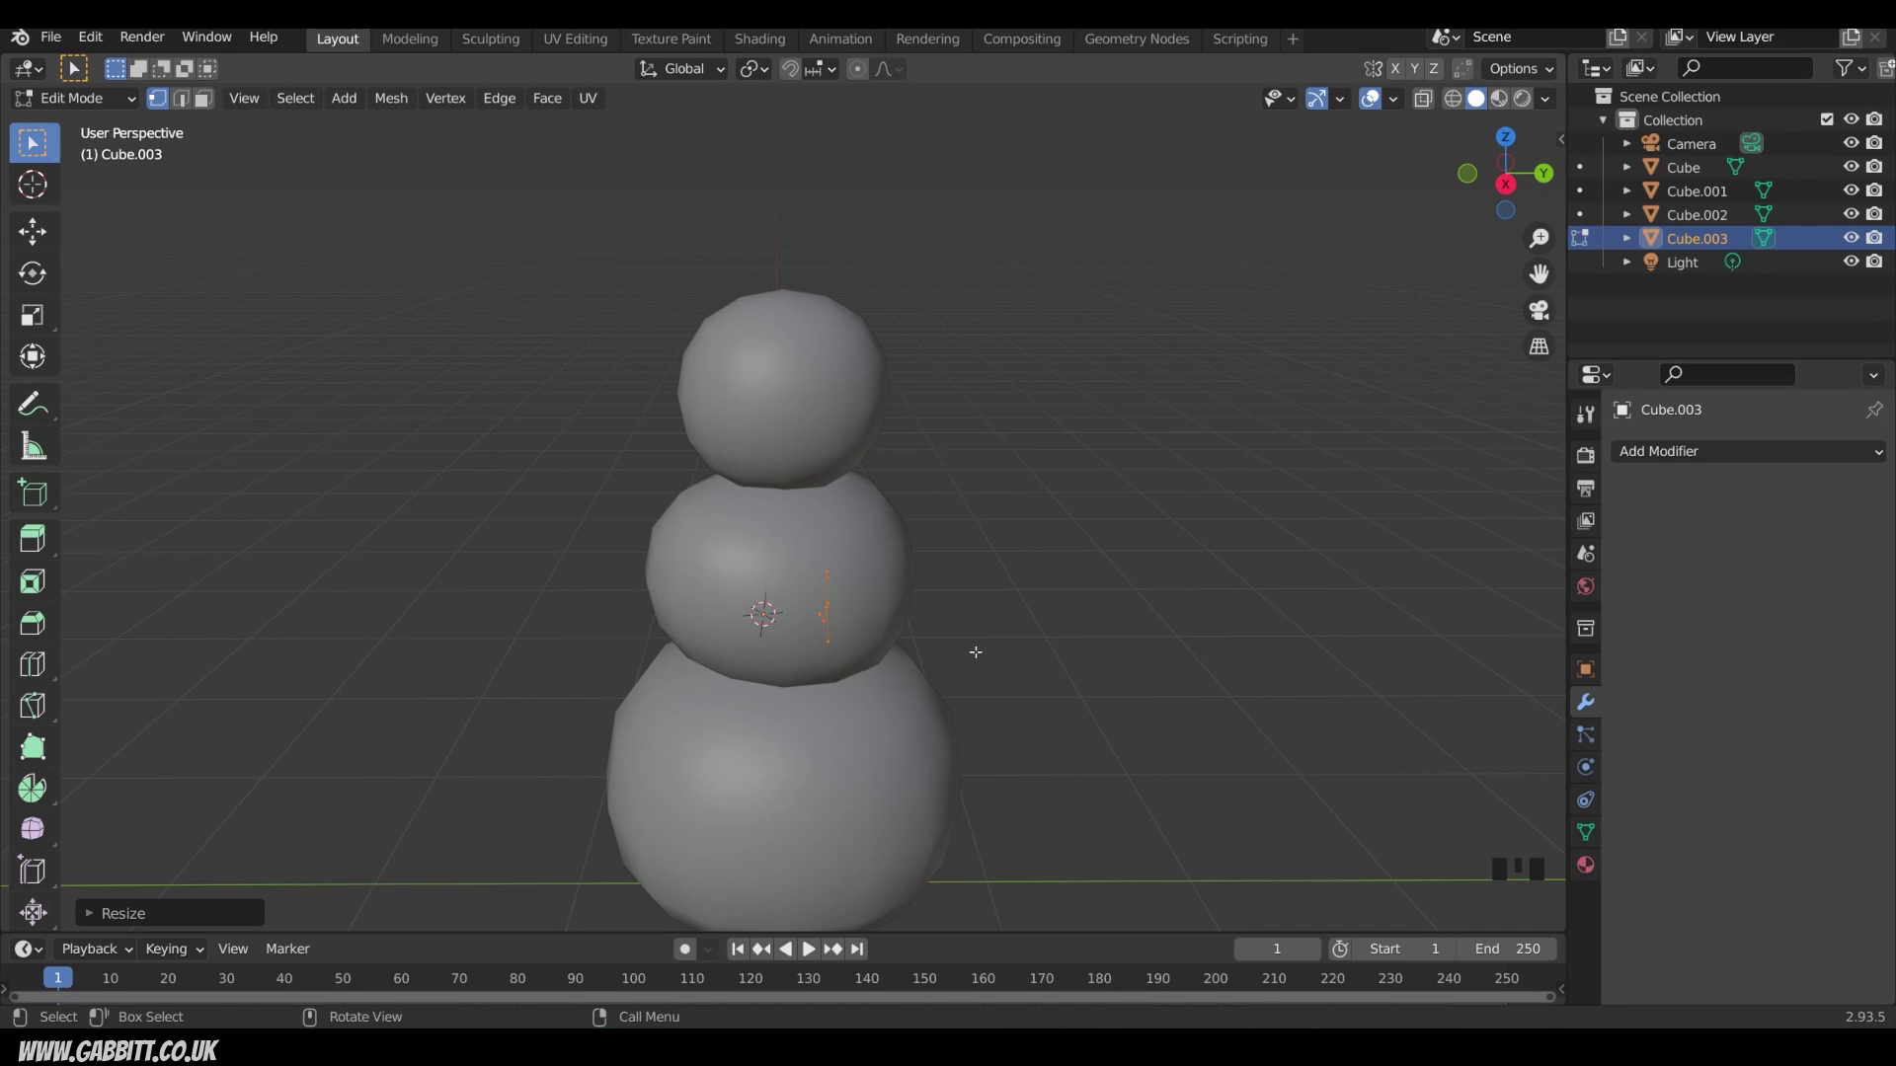
{"action": "key", "text": "g"}
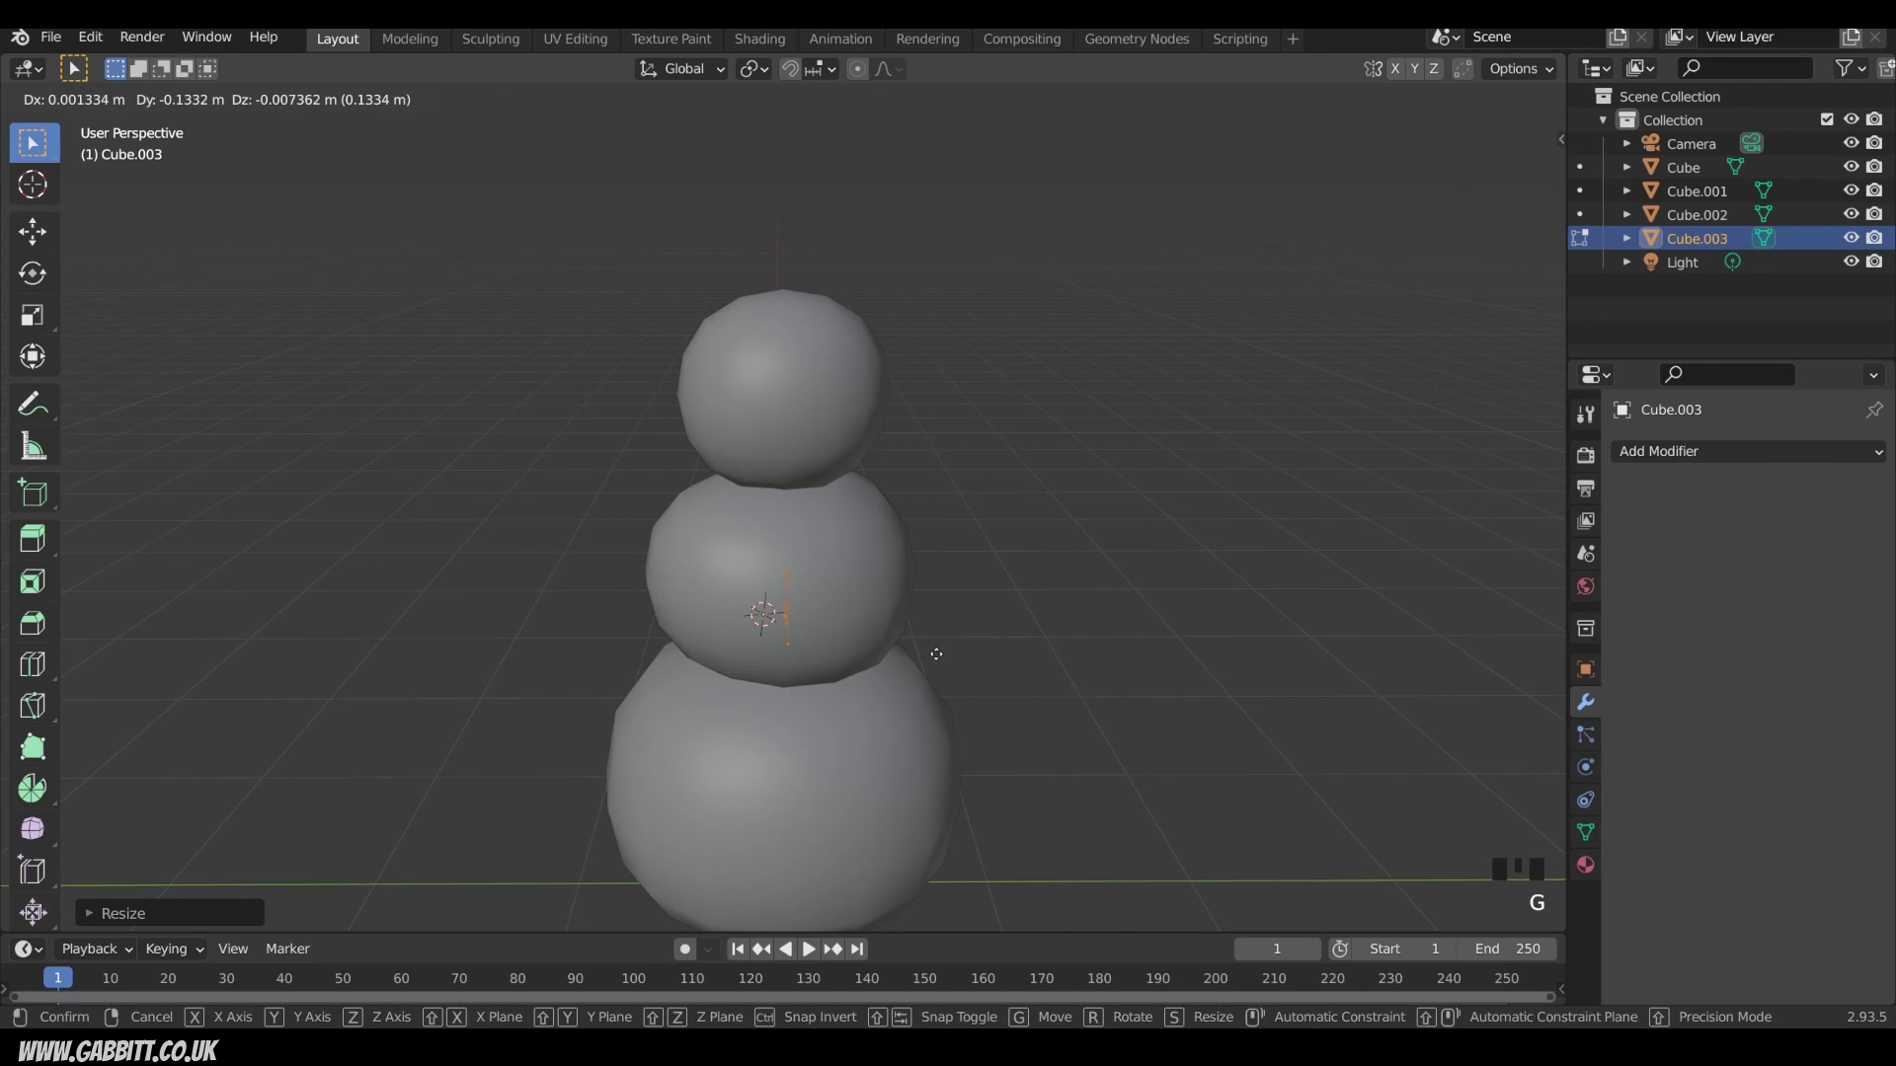
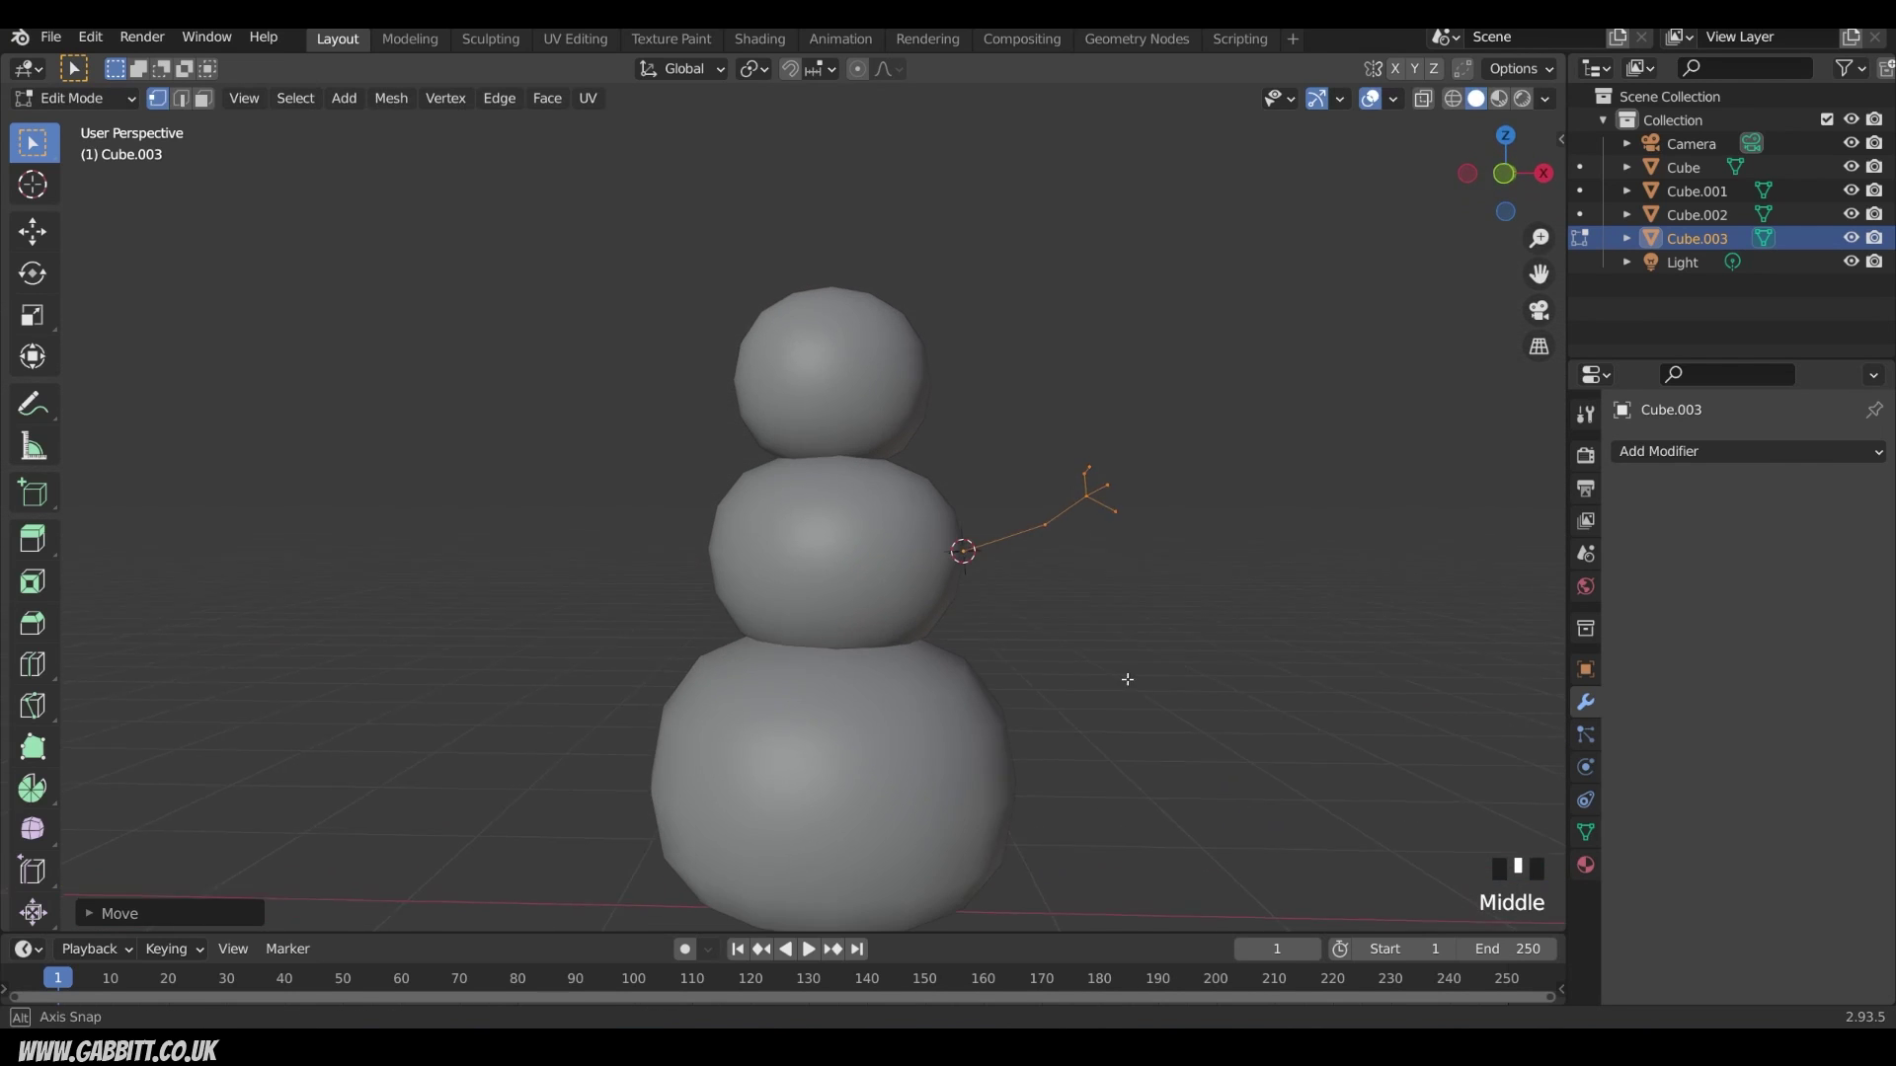
{"action": "key", "text": "g"}
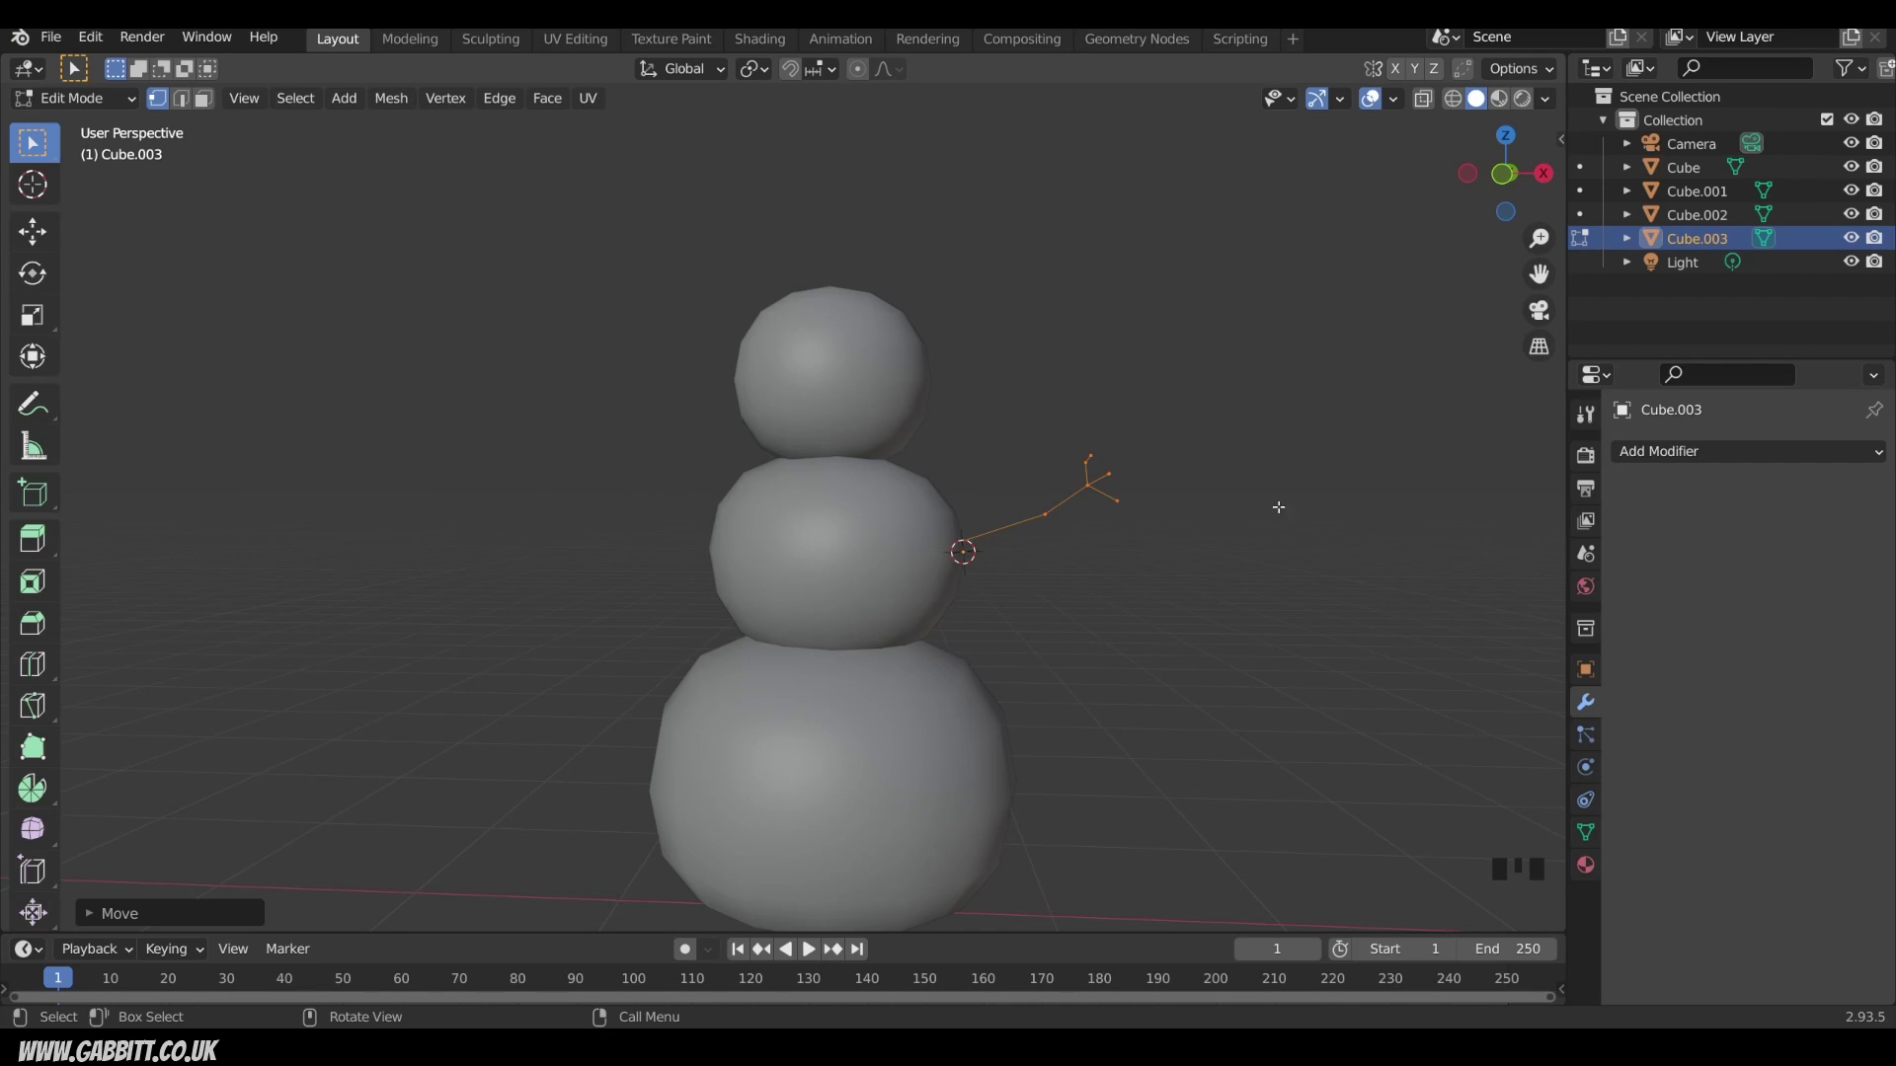
Step: Add a Skin modifier to the twig and shrink the skin radius on all vertices into a slender arm
{"action": "left_click", "coordinate": [1749, 453]}
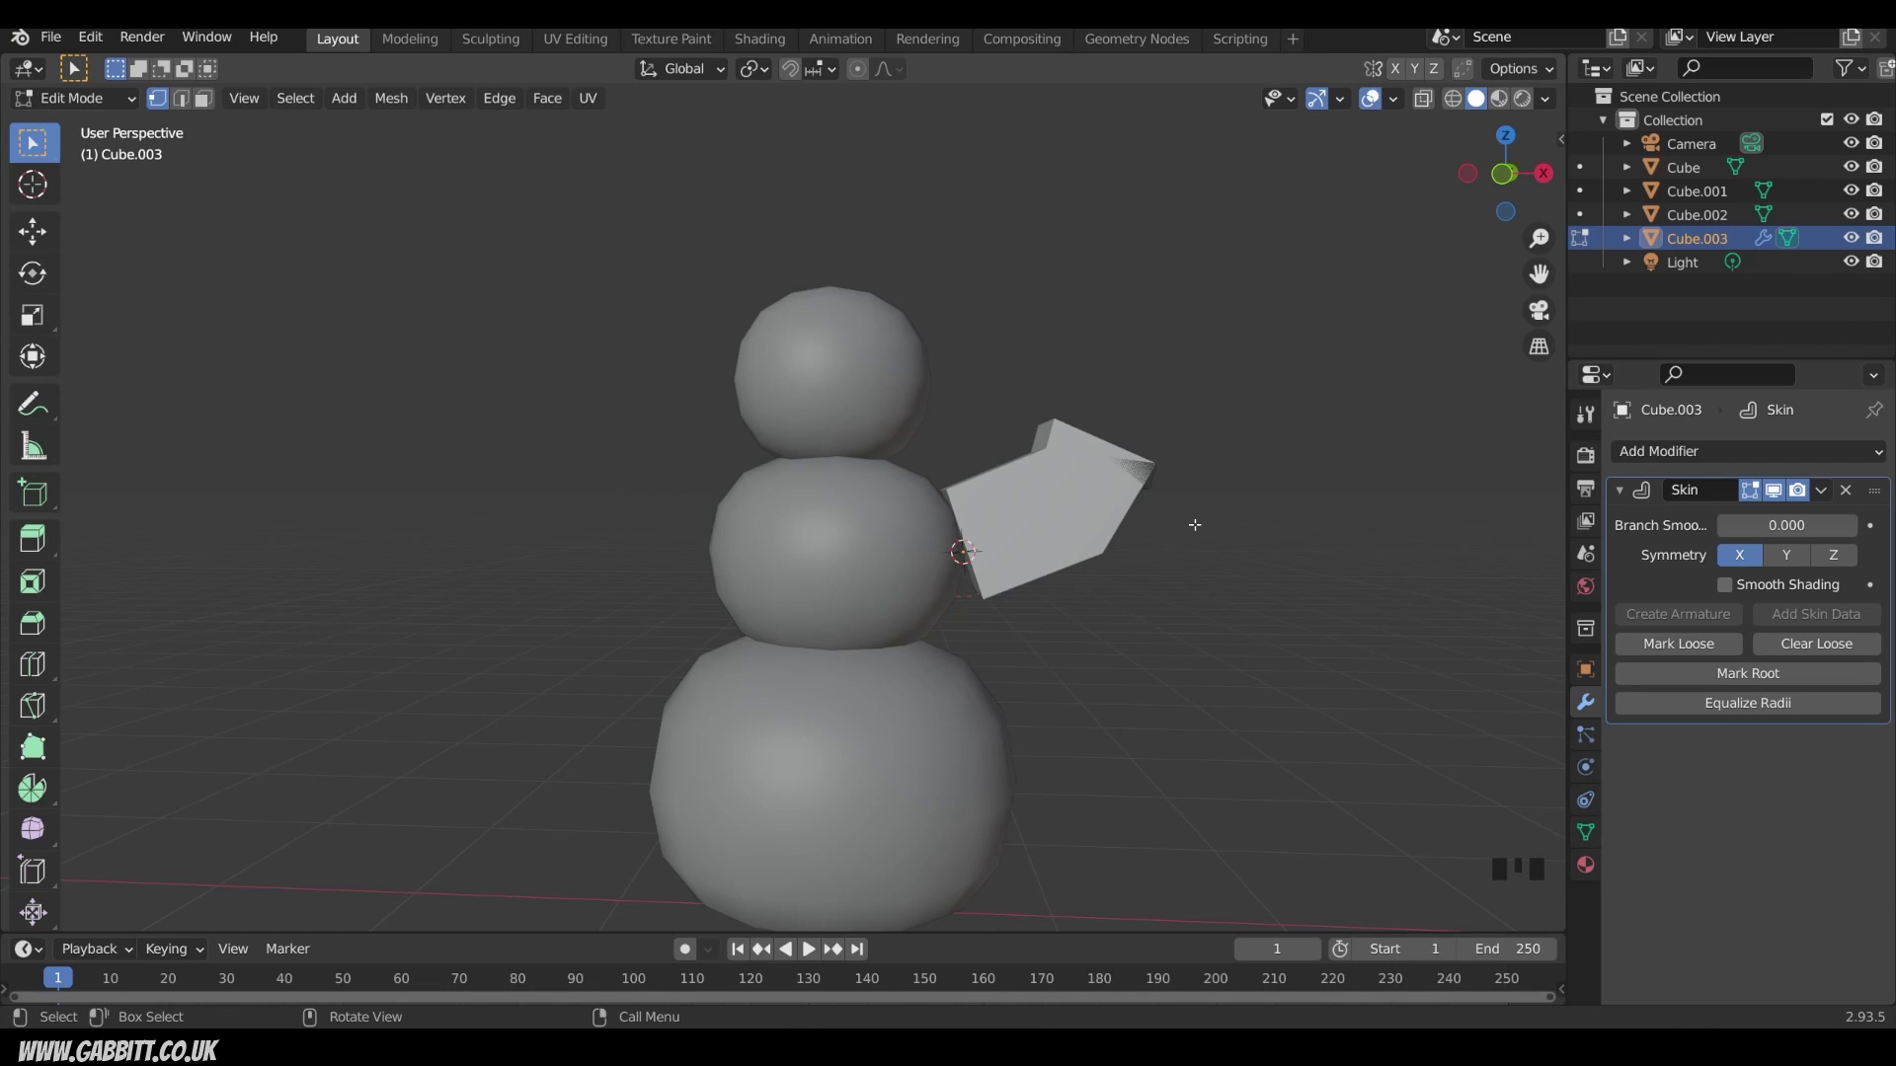
{"action": "key", "text": "a"}
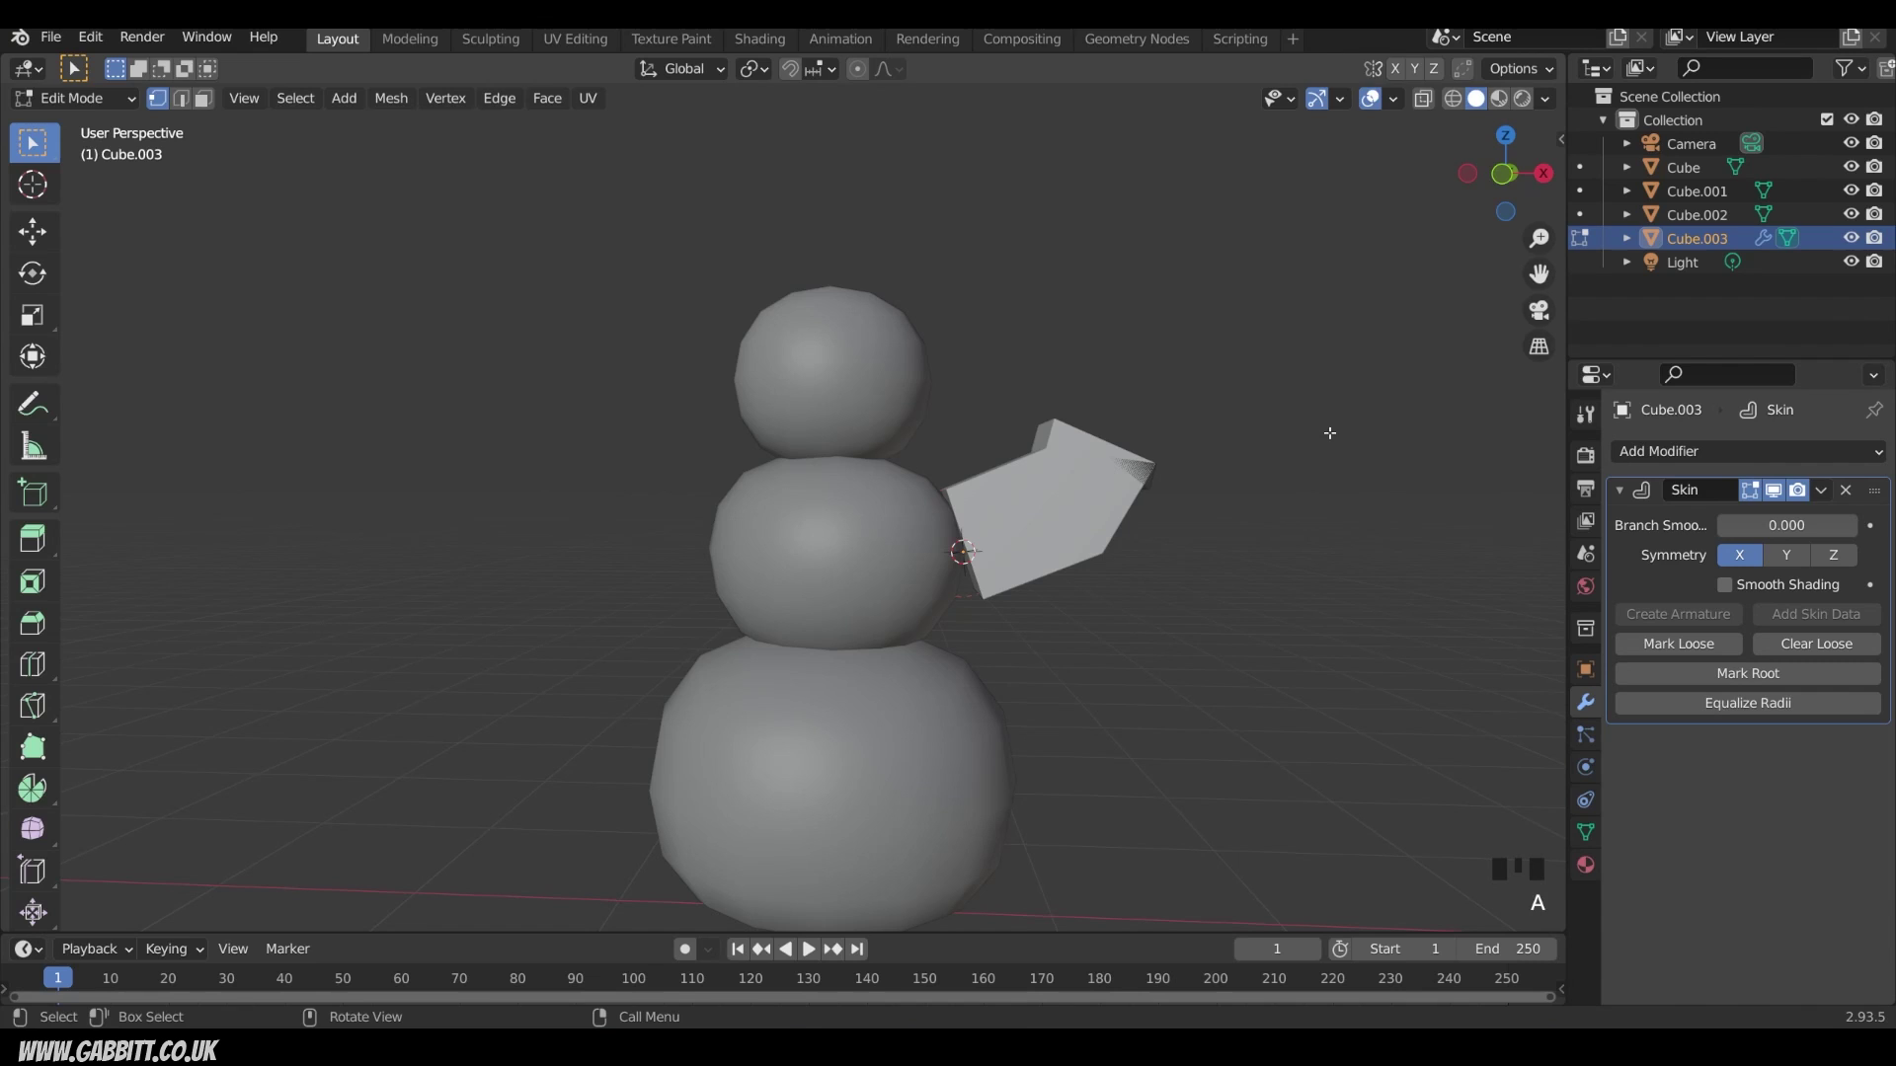
{"action": "key", "text": "ctrl+a"}
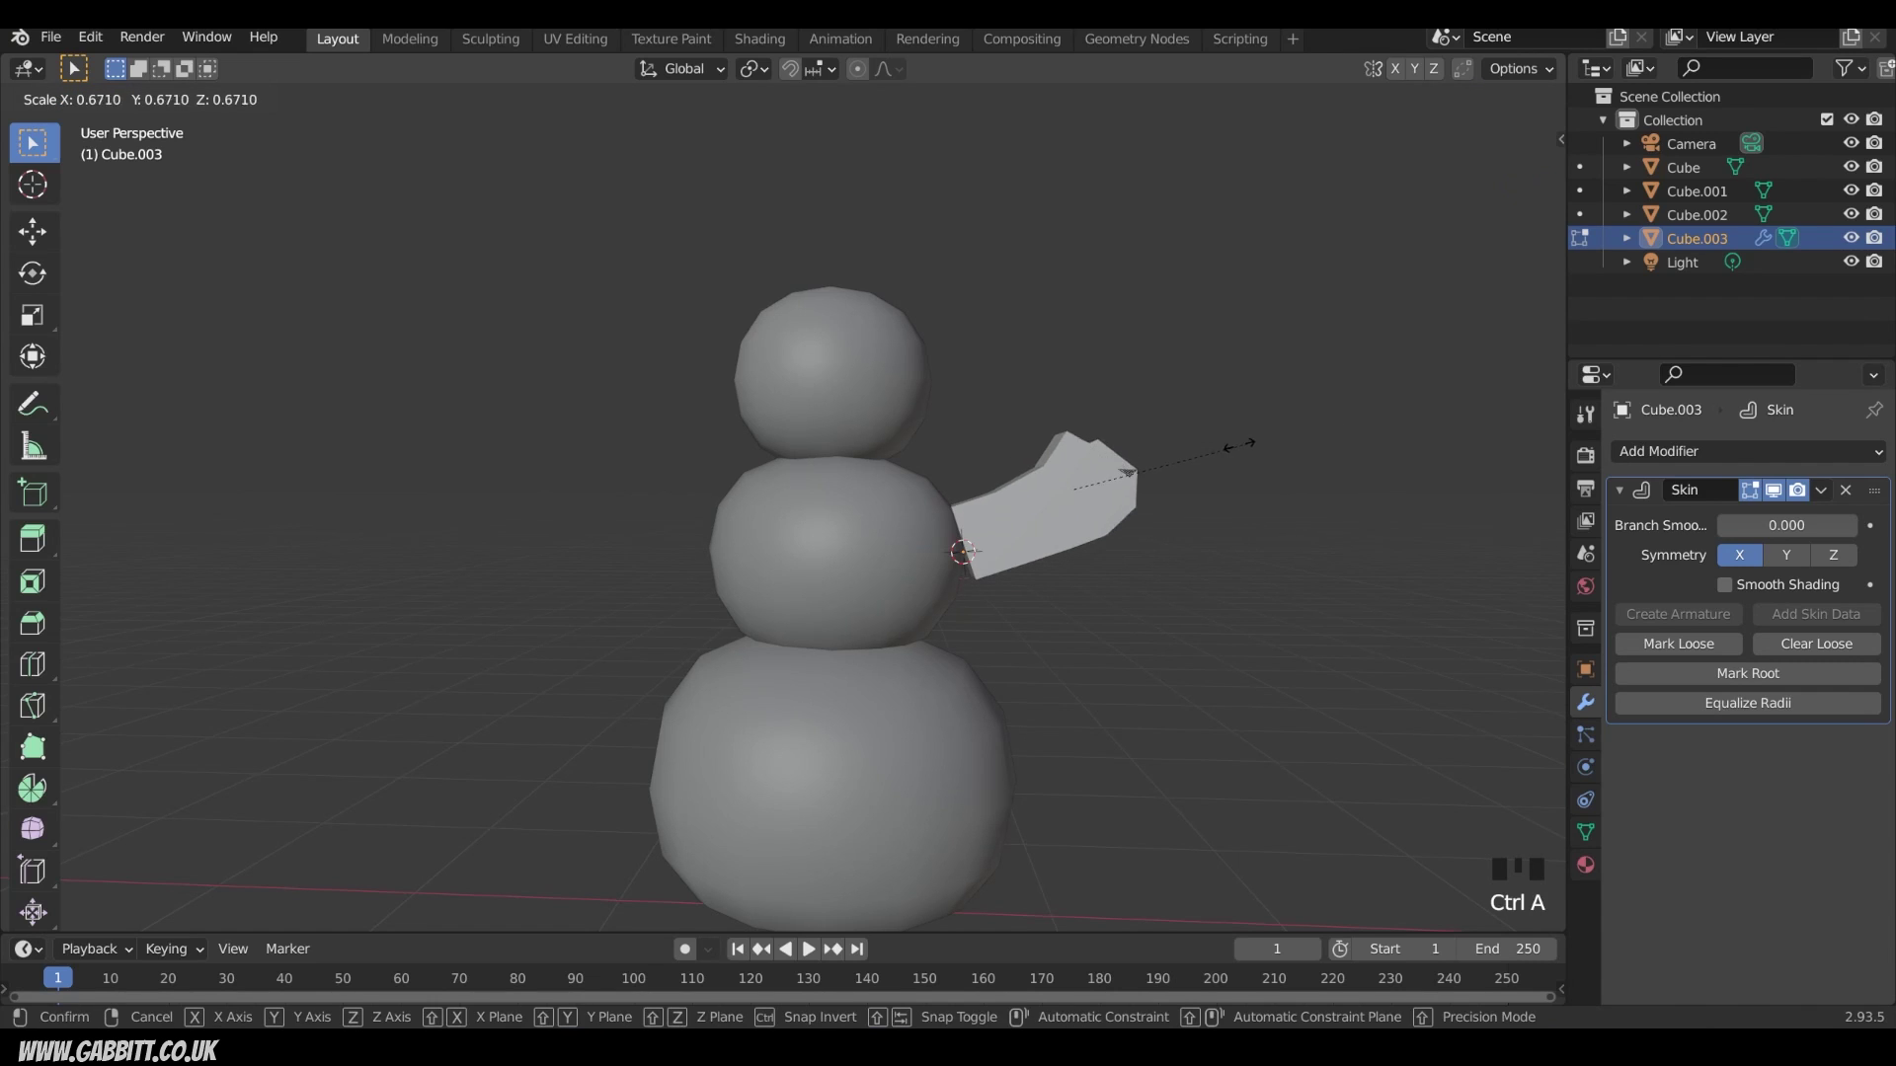
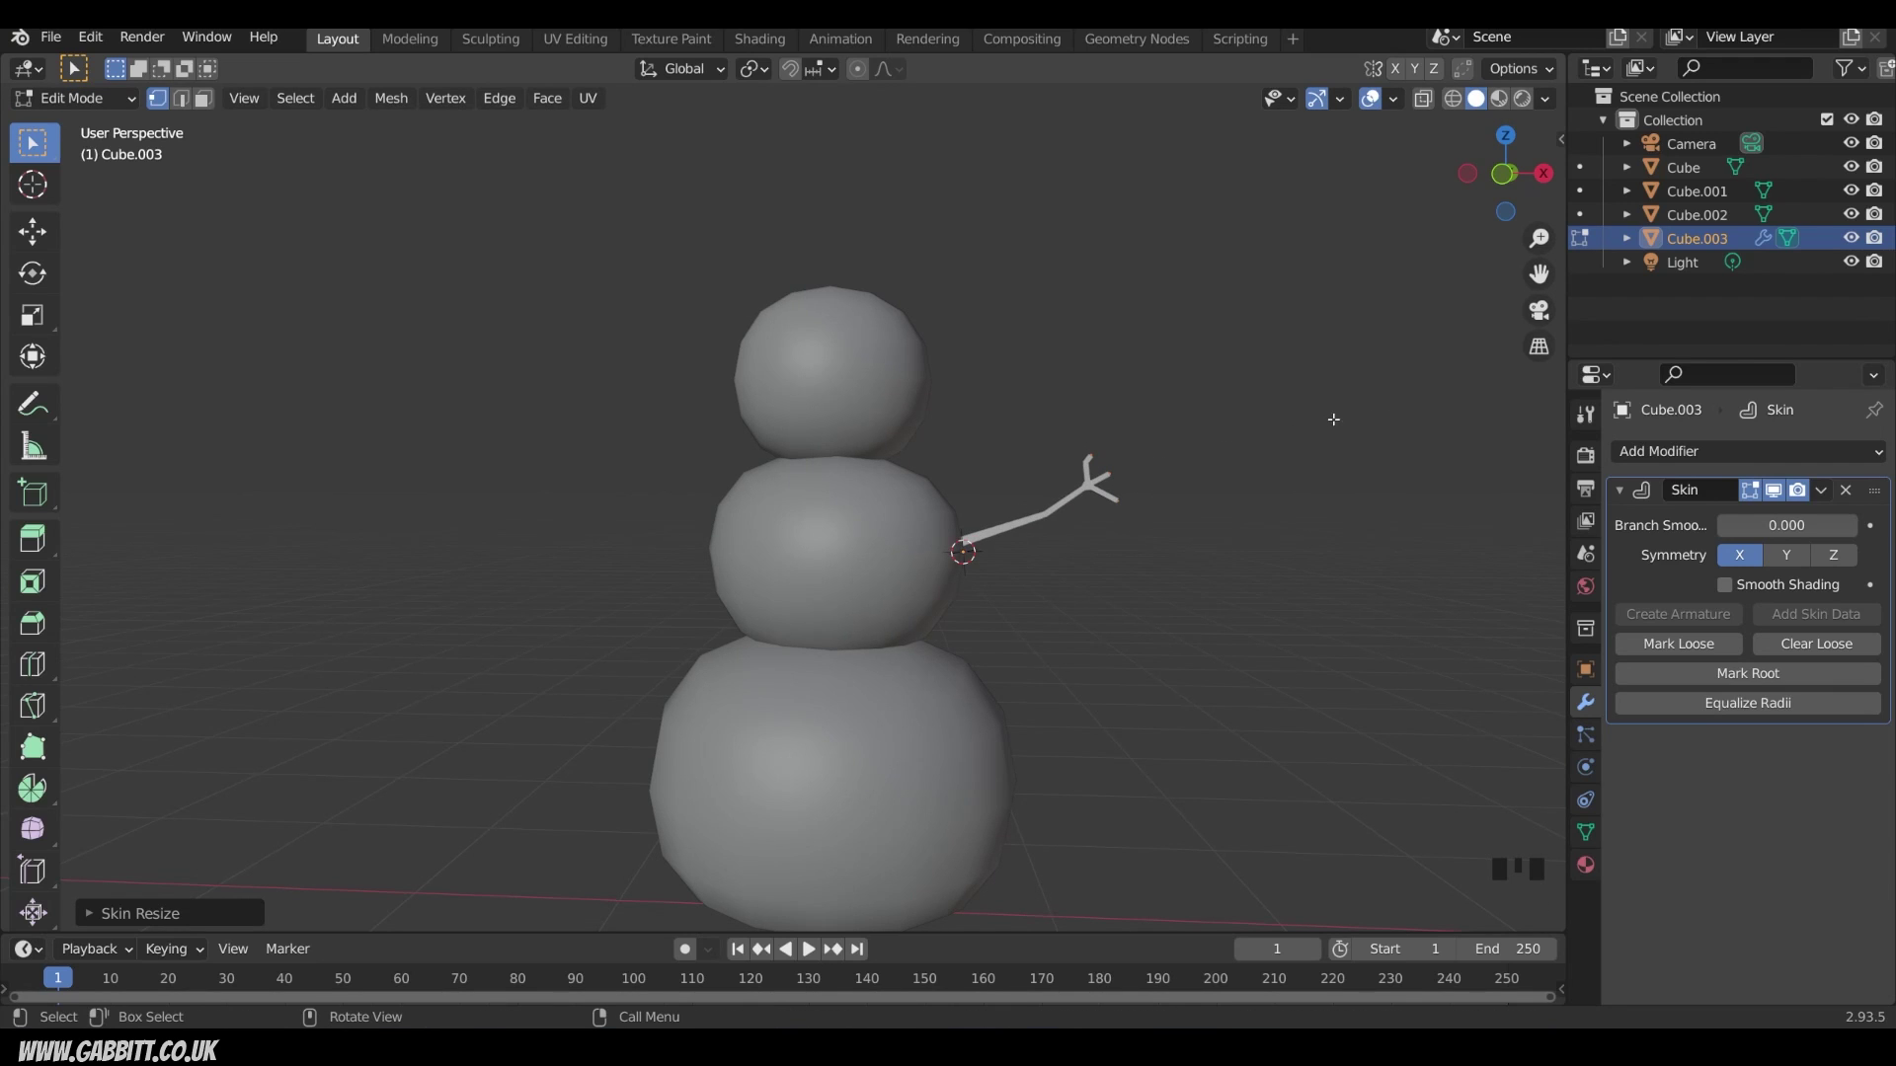
{"action": "key", "text": "ctrl+a"}
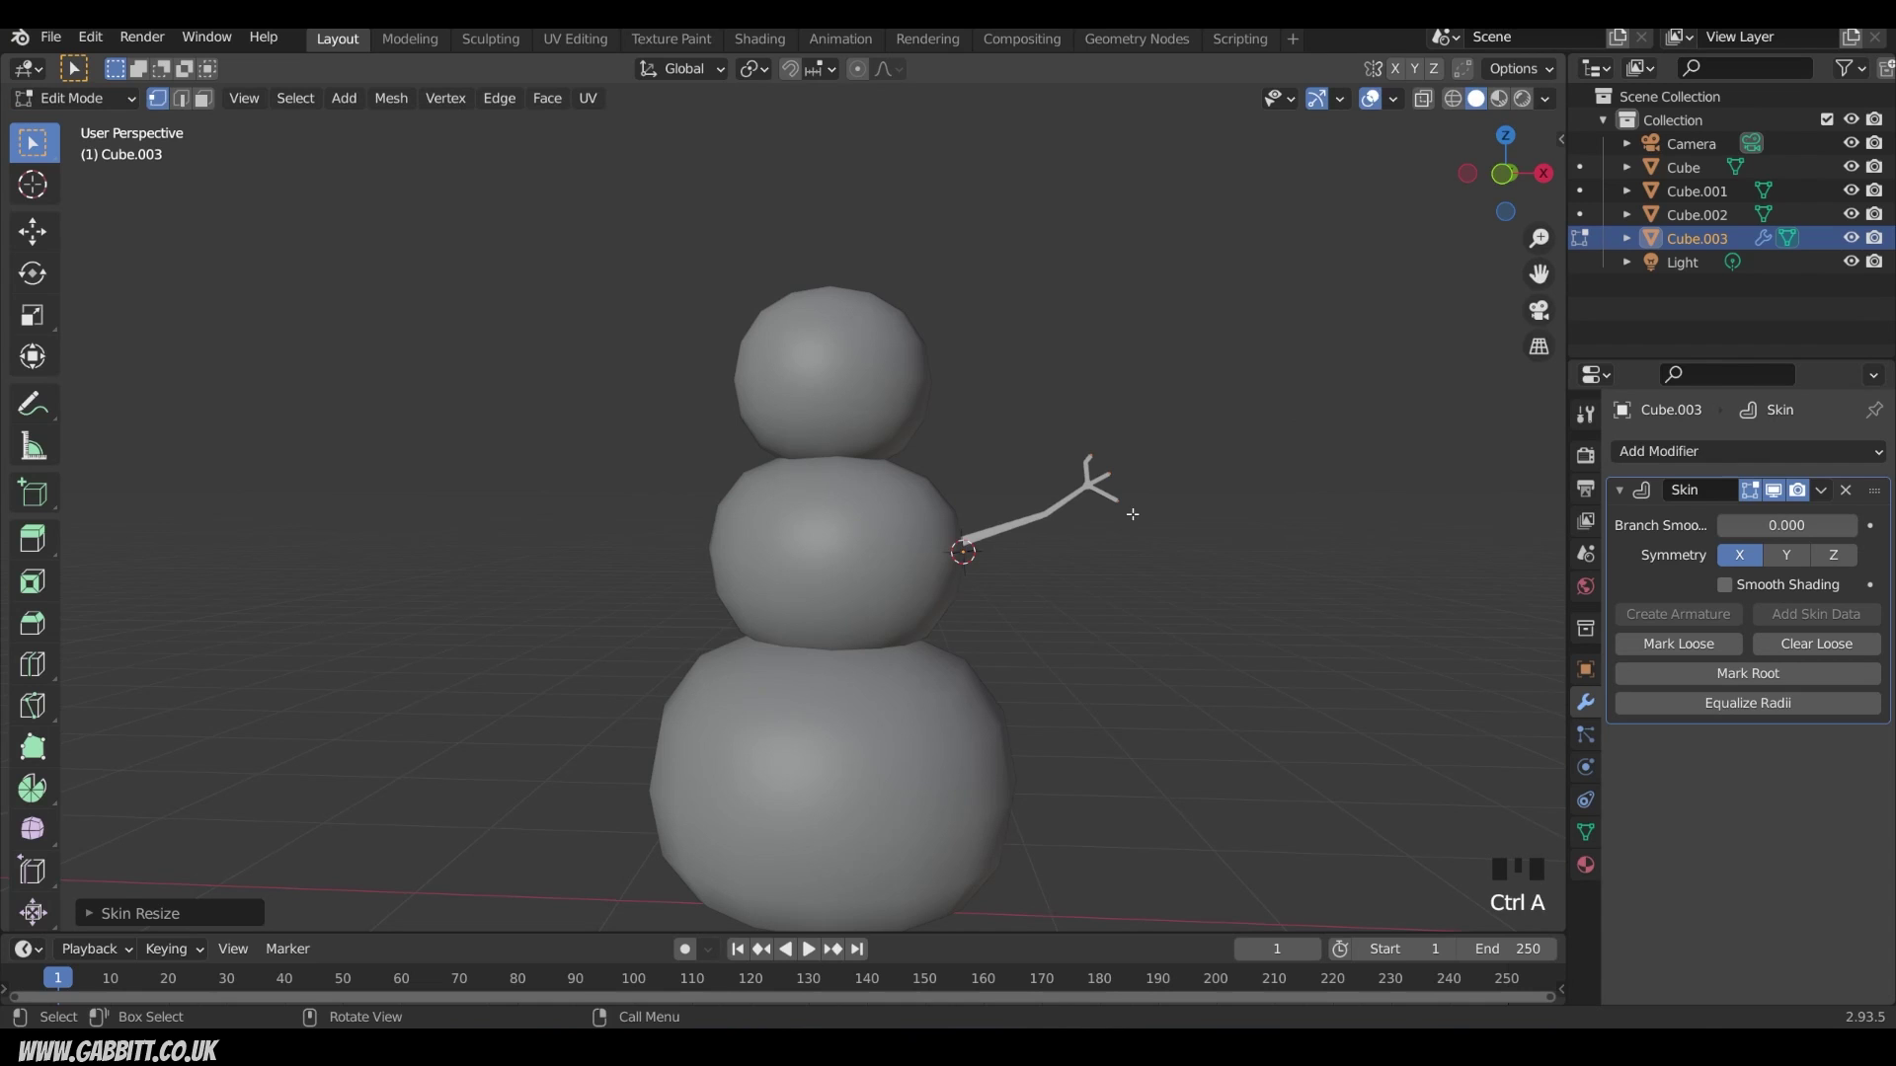
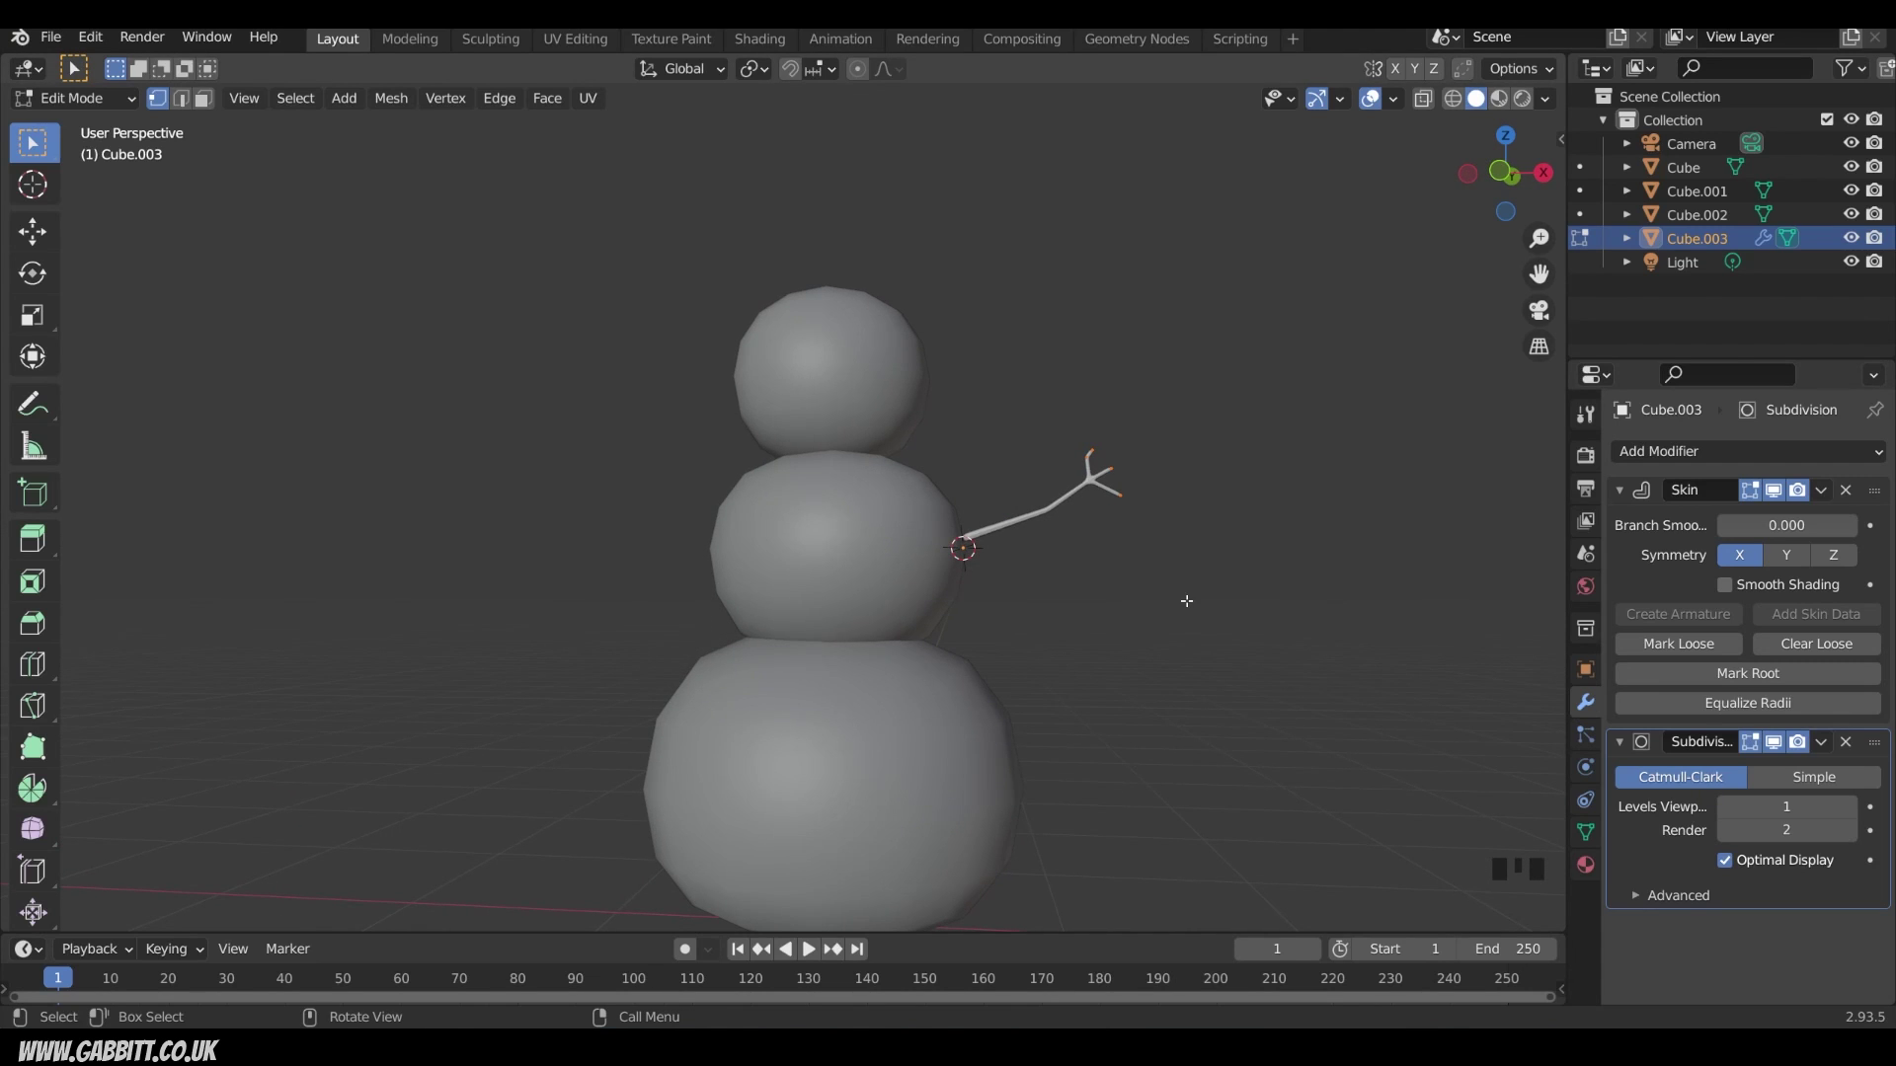
Step: Duplicate the twig arm and move the copy to the opposite side of the middle sphere
{"action": "key", "text": "Tab"}
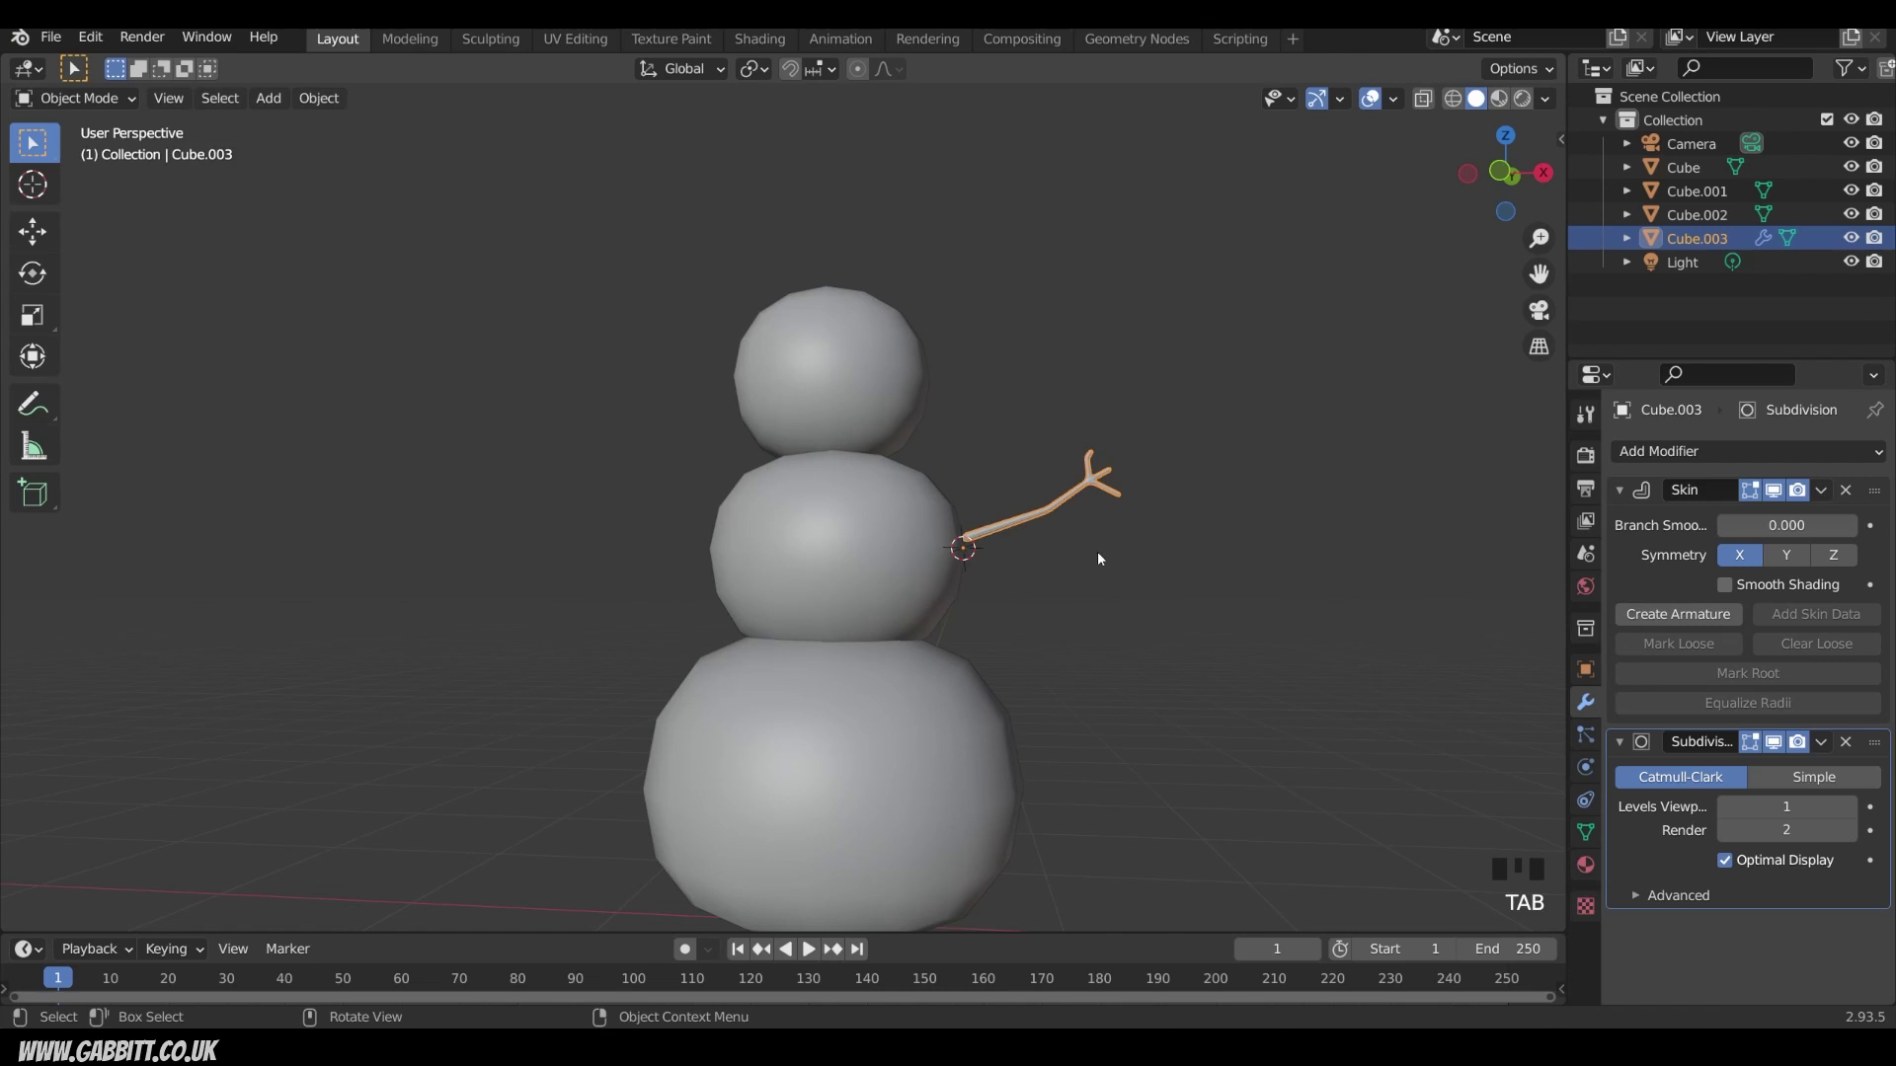
{"action": "key", "text": "shift+d"}
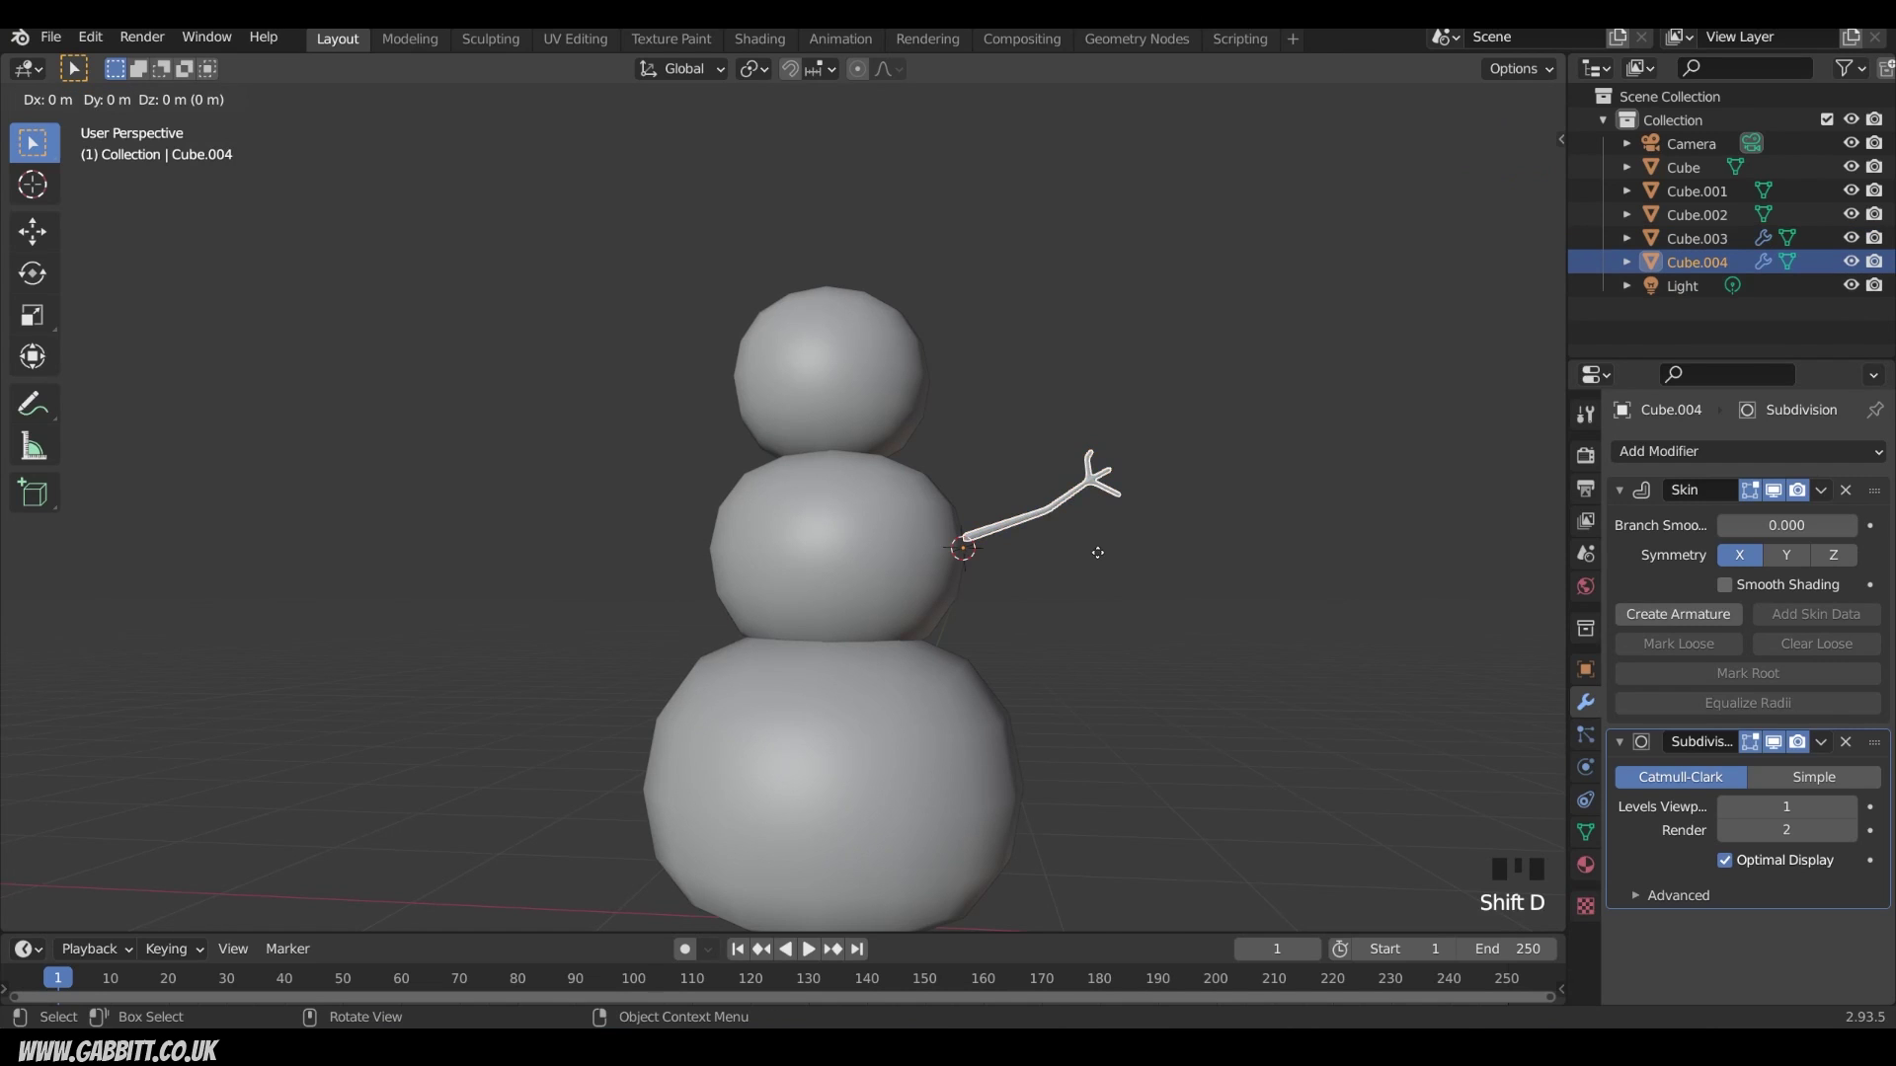
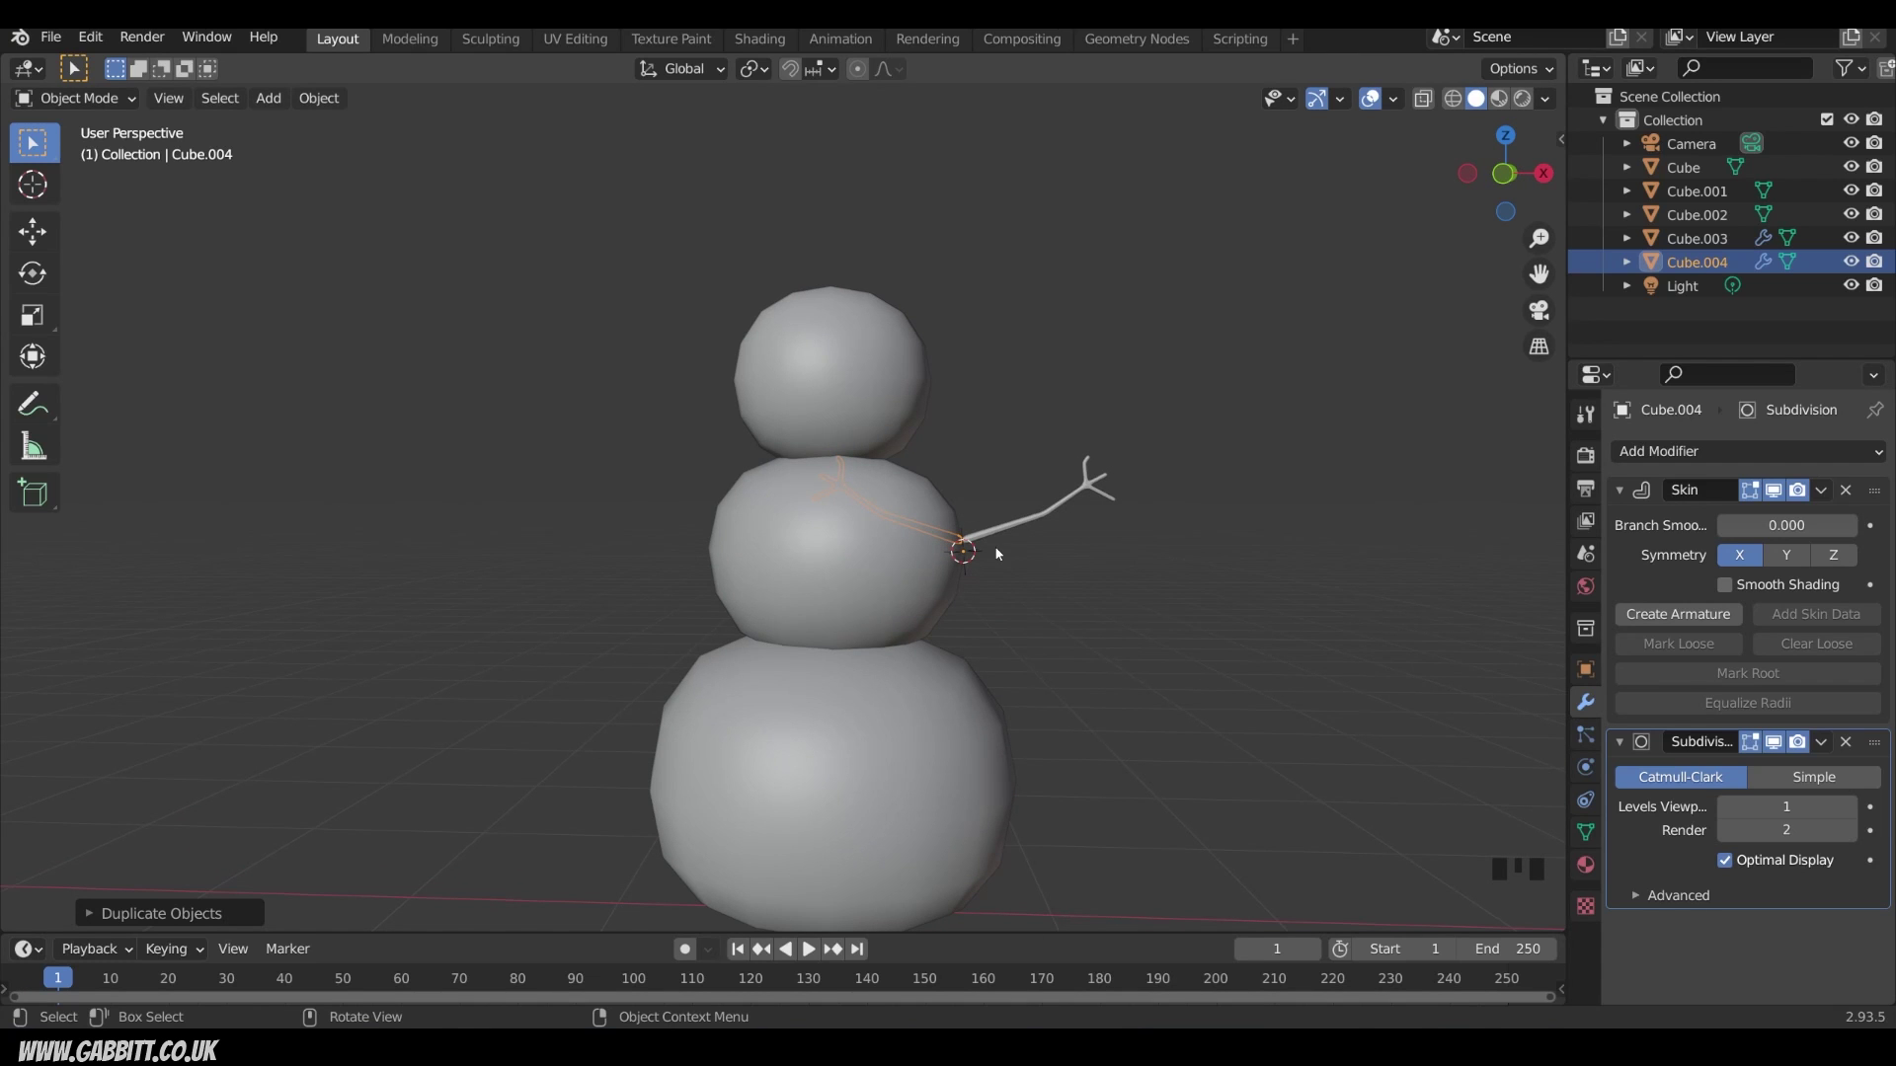
{"action": "key", "text": "g"}
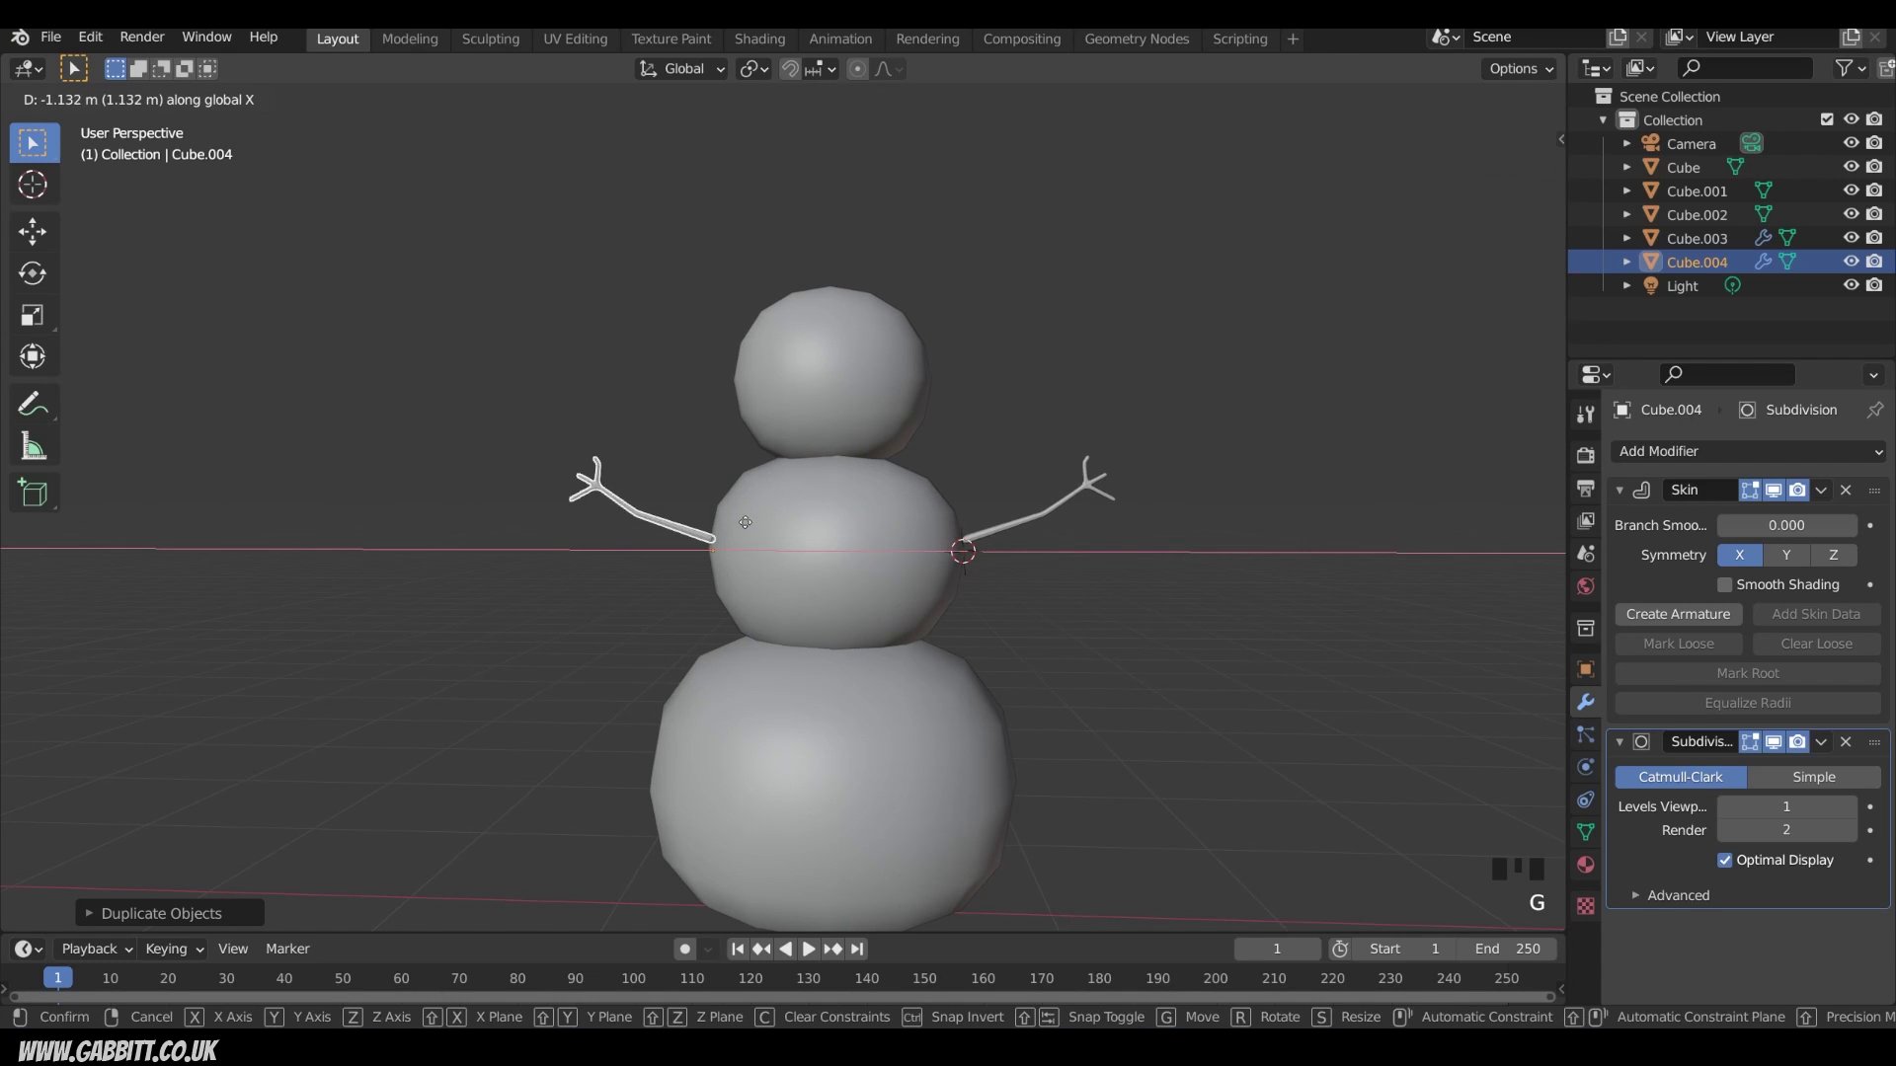
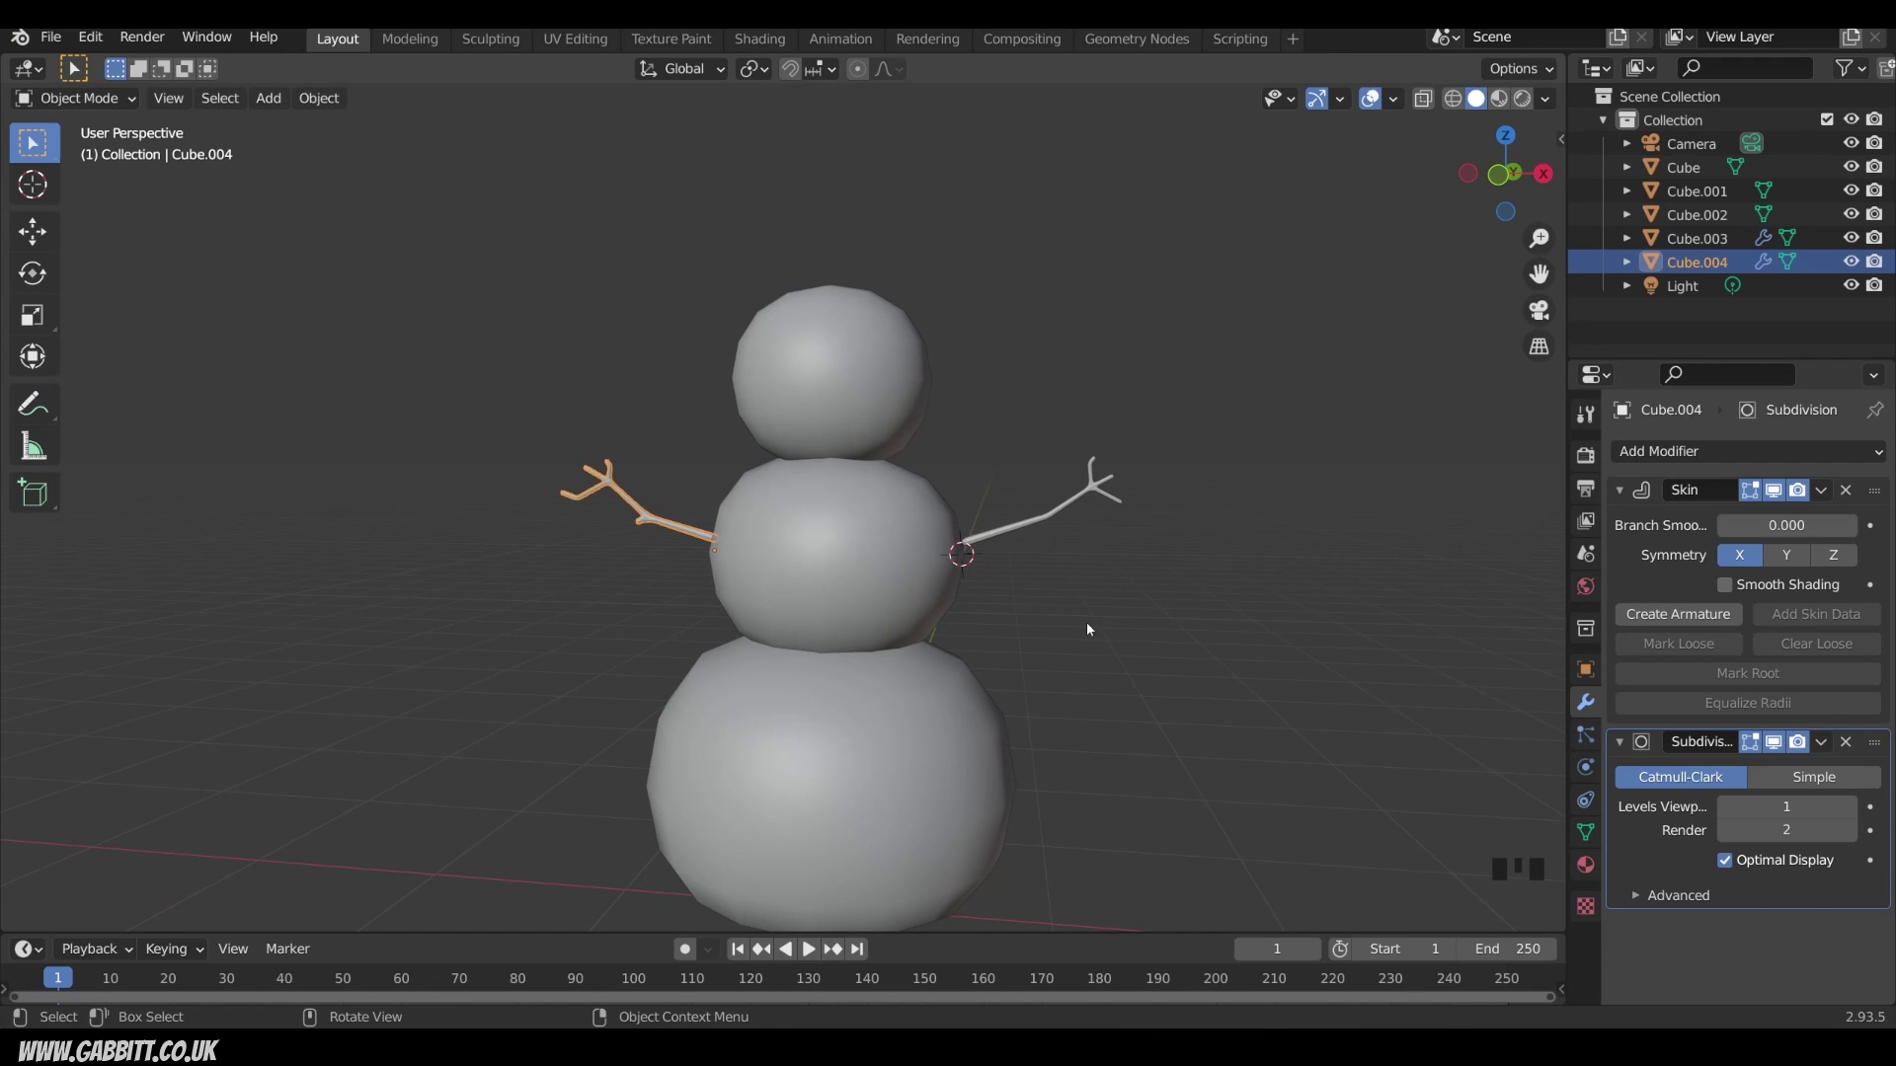
{"action": "left_click", "coordinate": [1031, 530]}
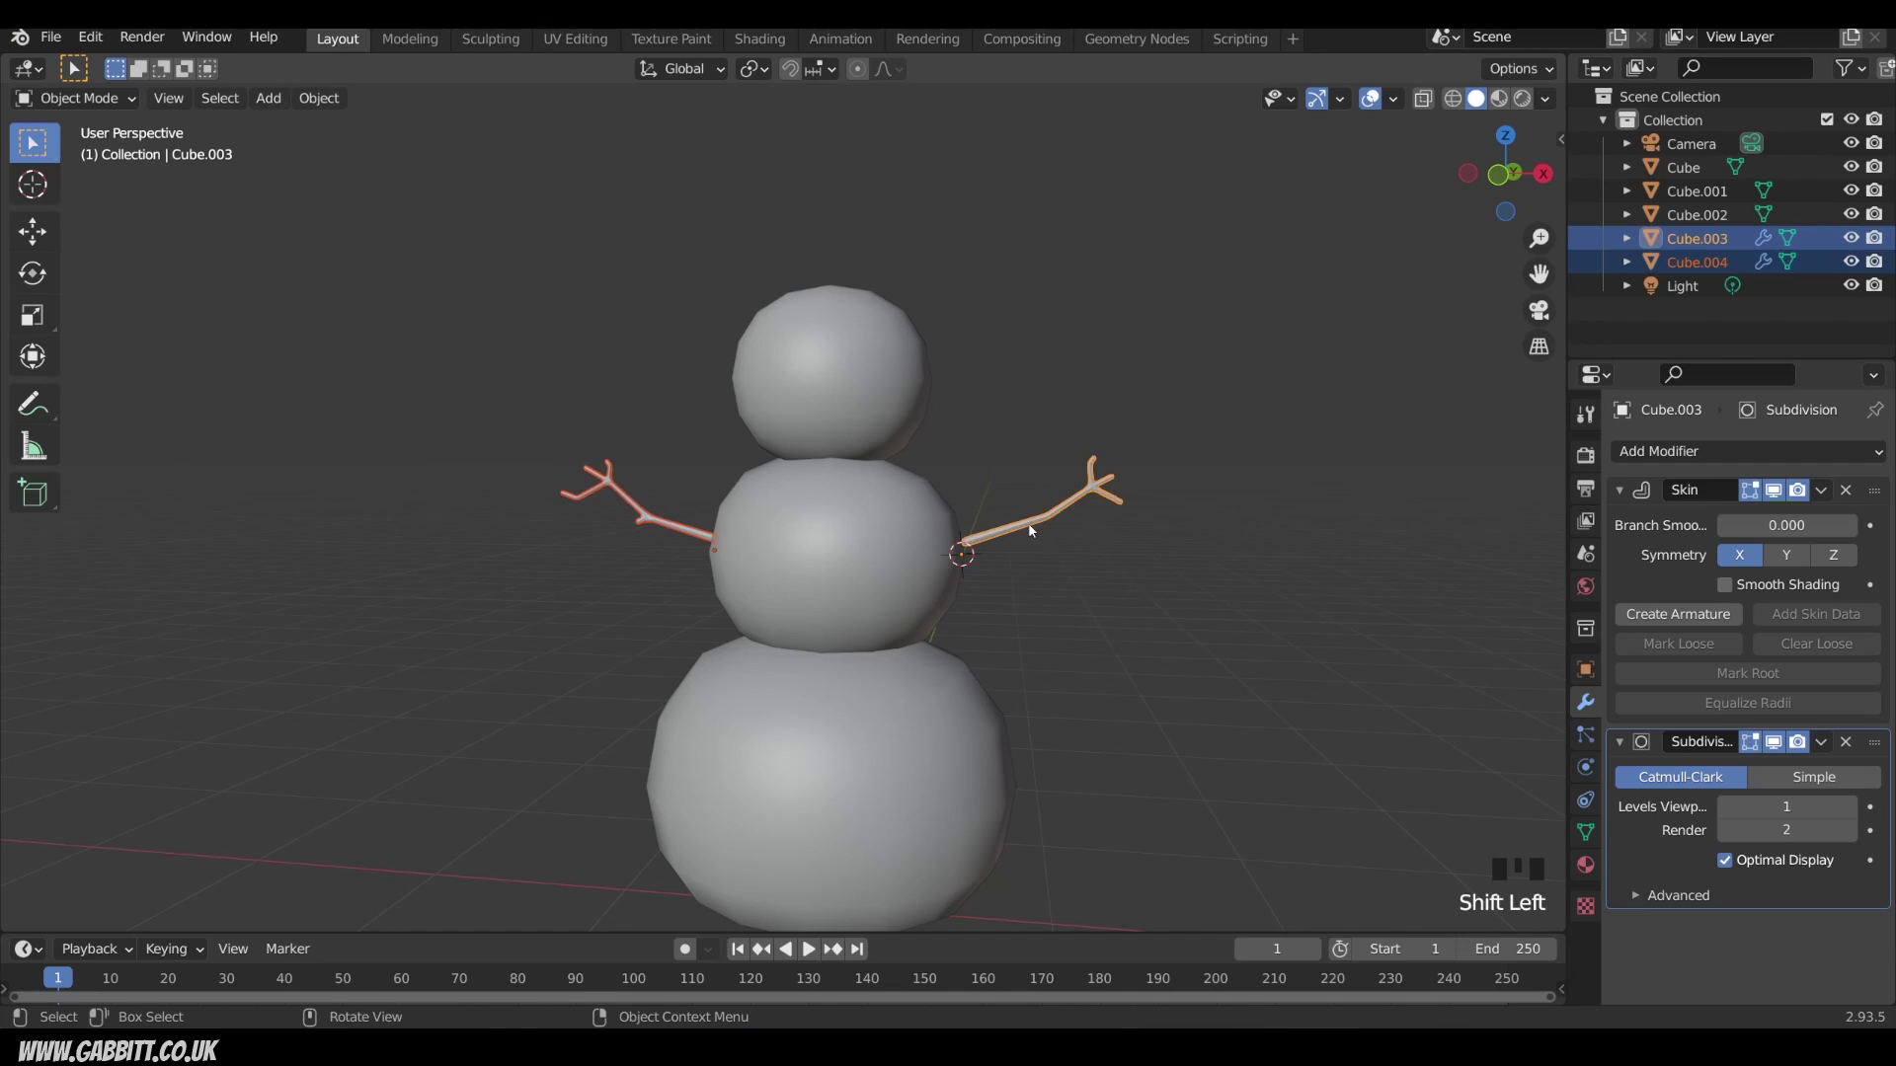
{"action": "left_click_drag", "start_coordinate": [1032, 531], "coordinate": [830, 691]}
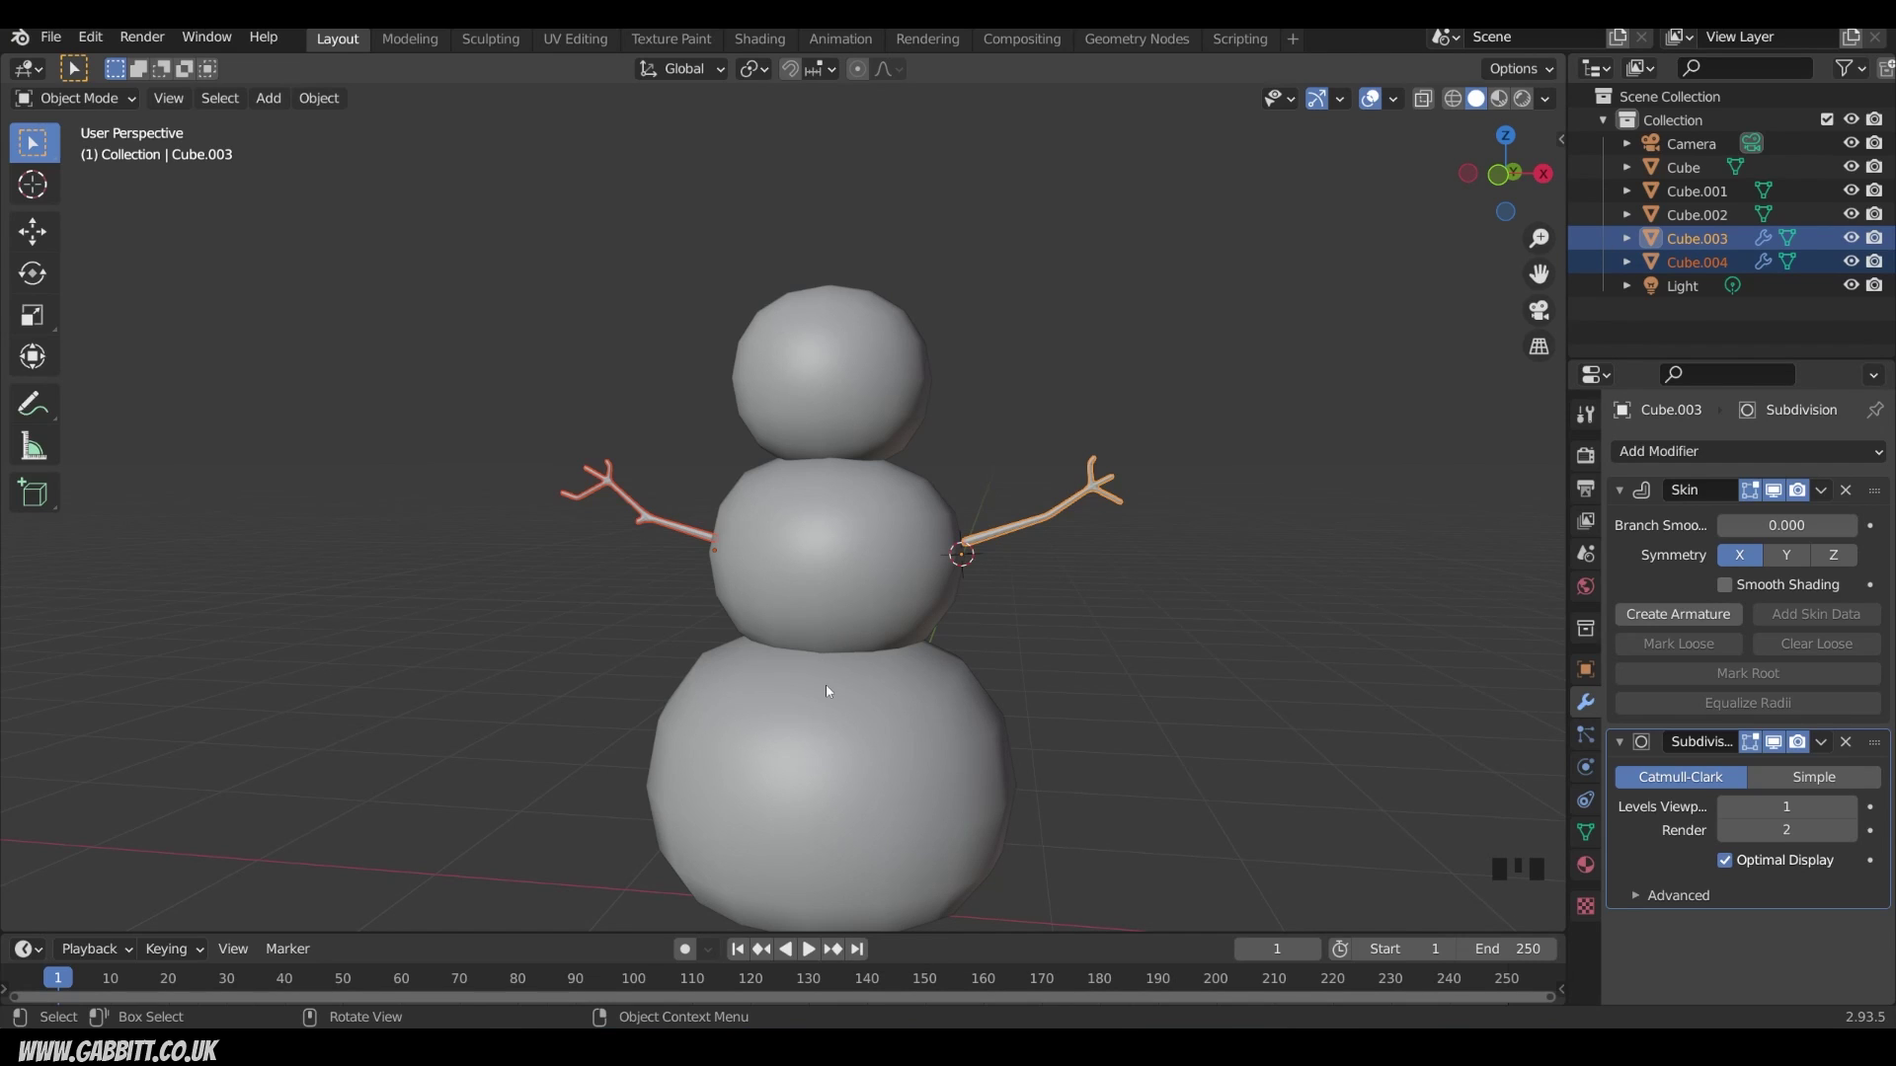
{"action": "left_click", "coordinate": [1131, 652]}
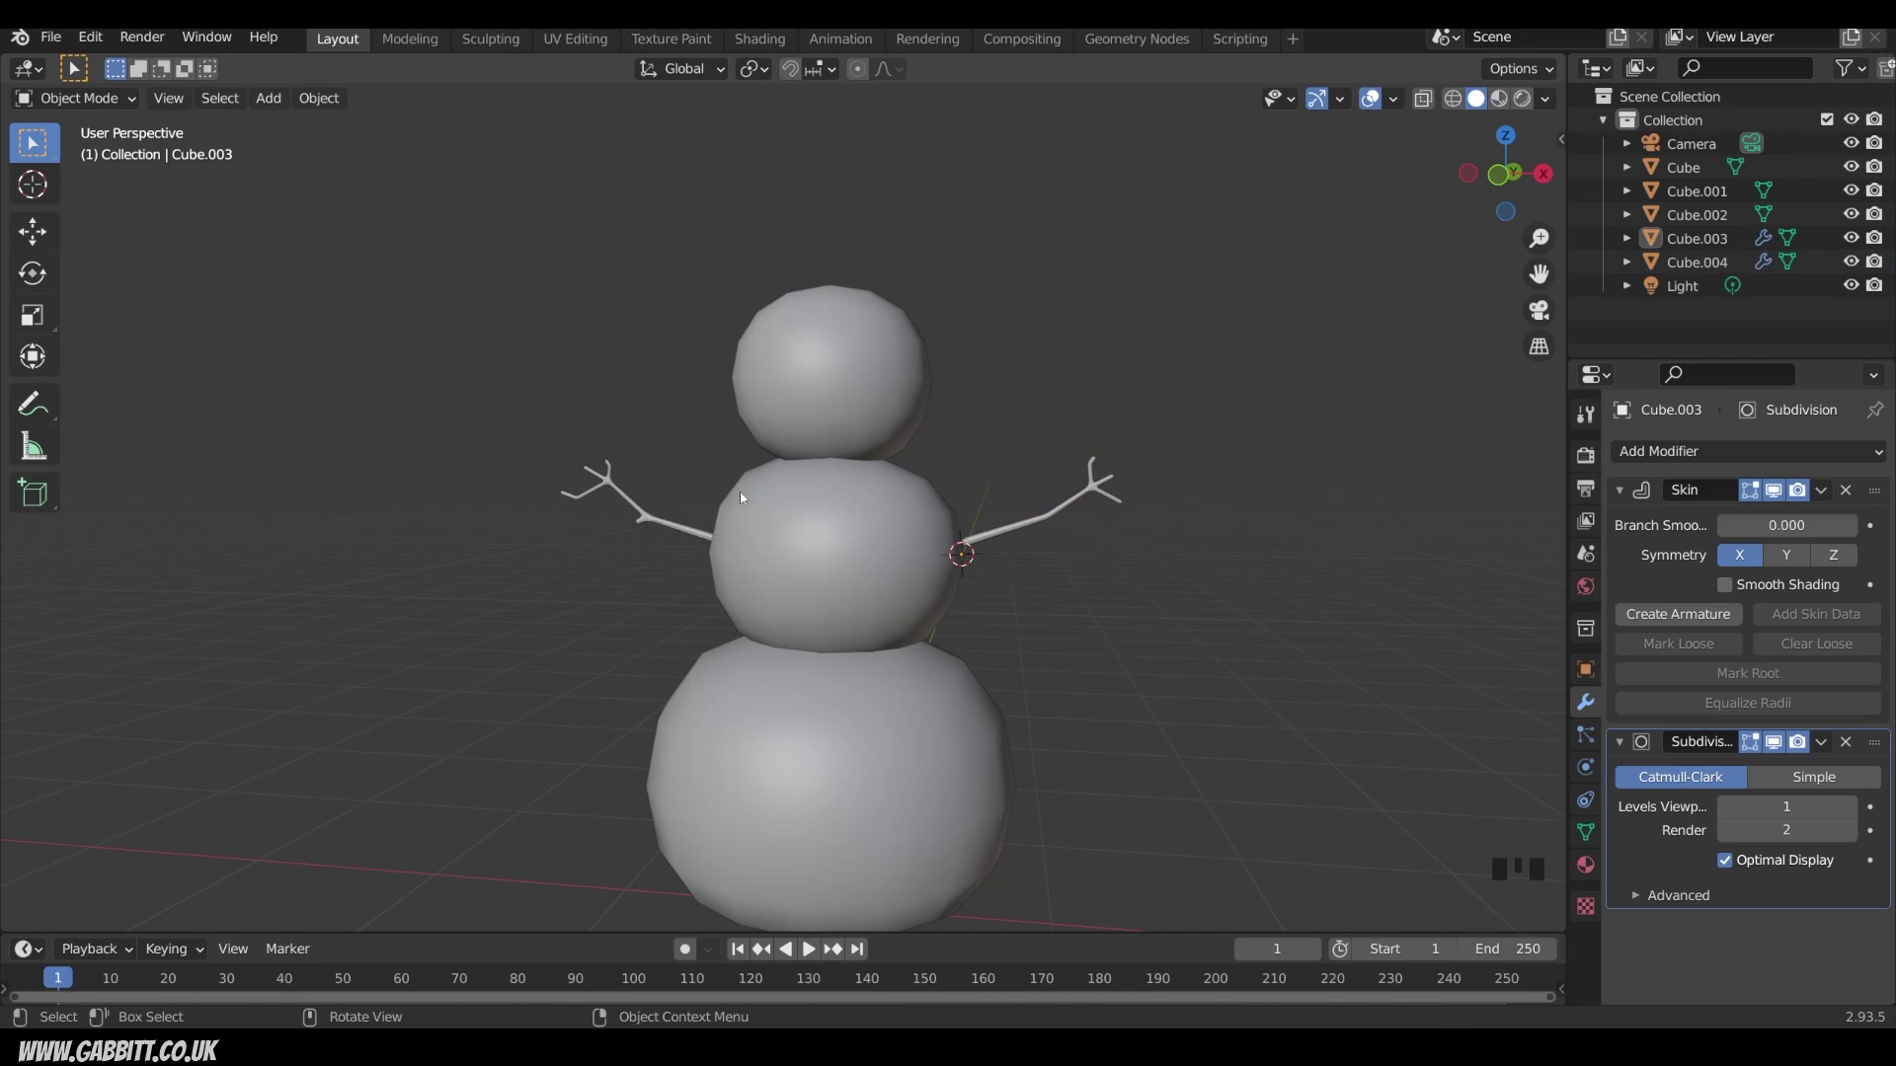
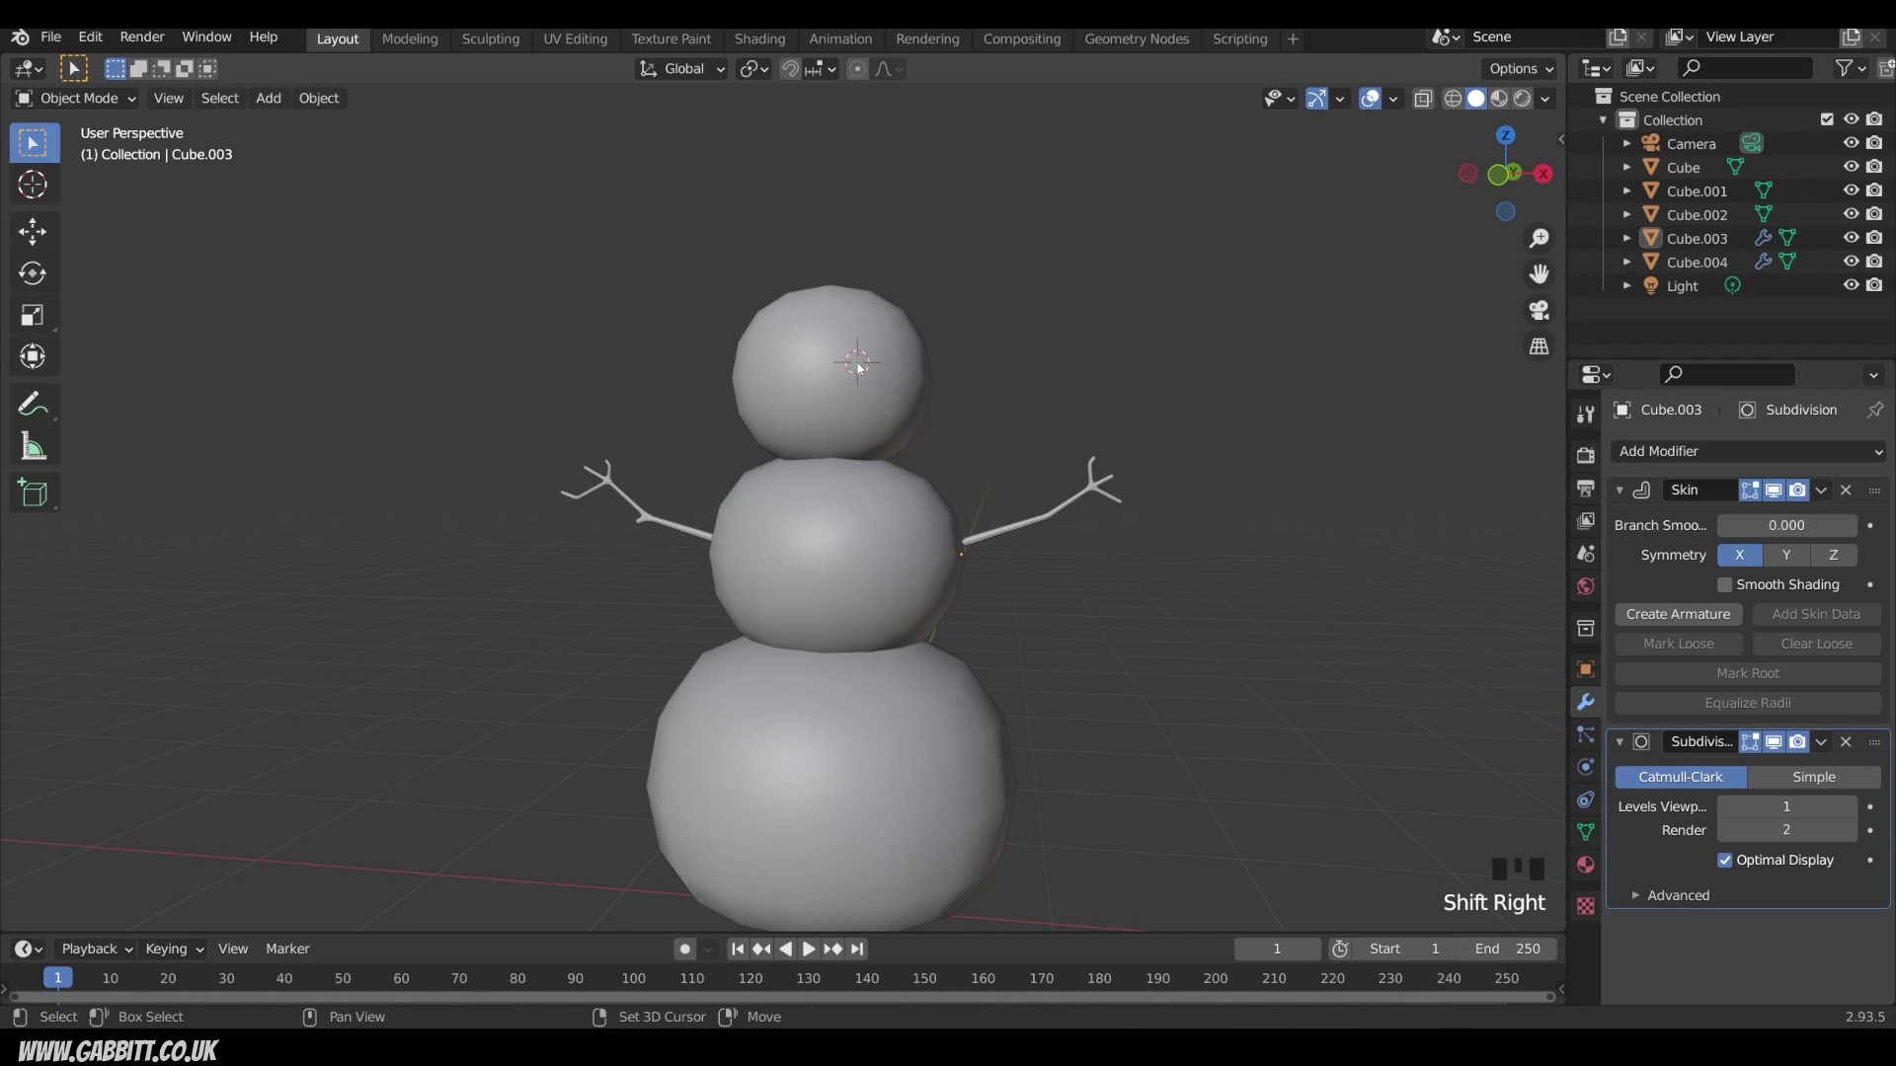
Step: Add a cylinder, shrink it to head size and flatten it into a thin disc
{"action": "key", "text": "shift+a"}
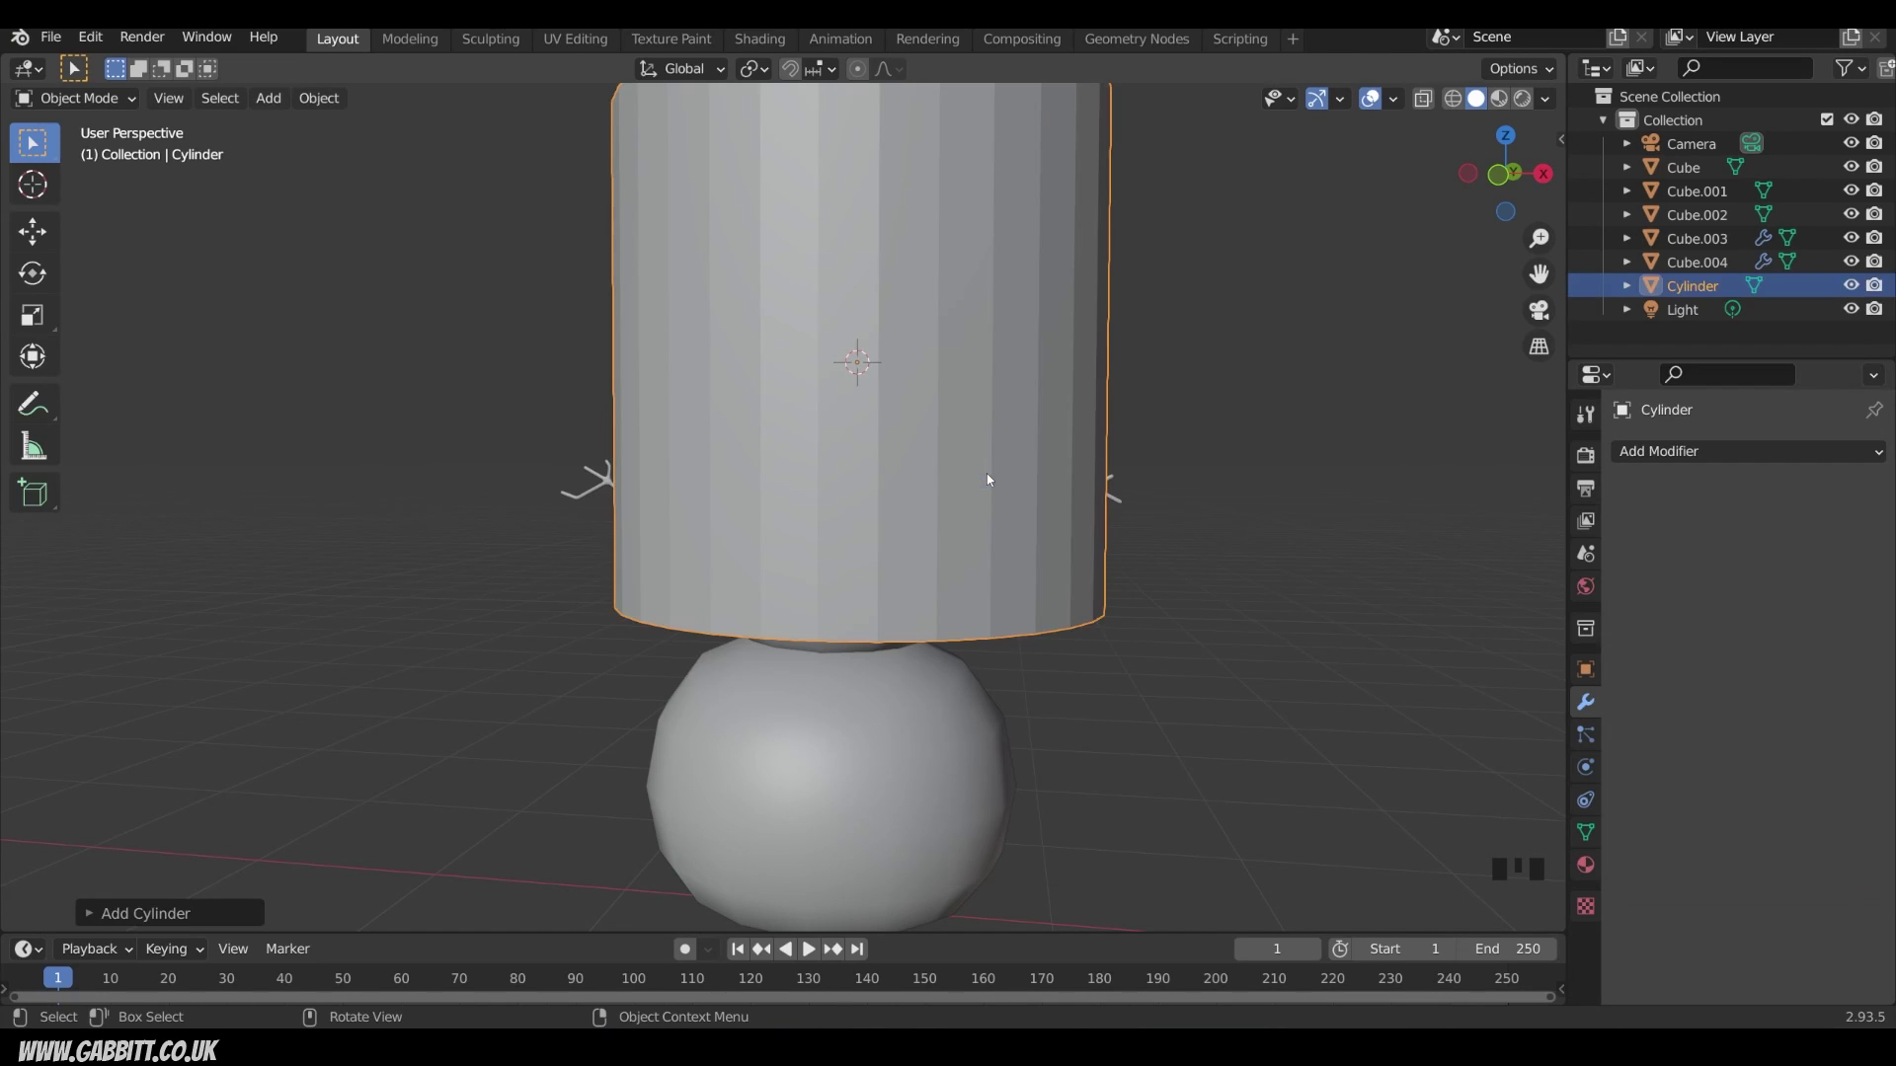
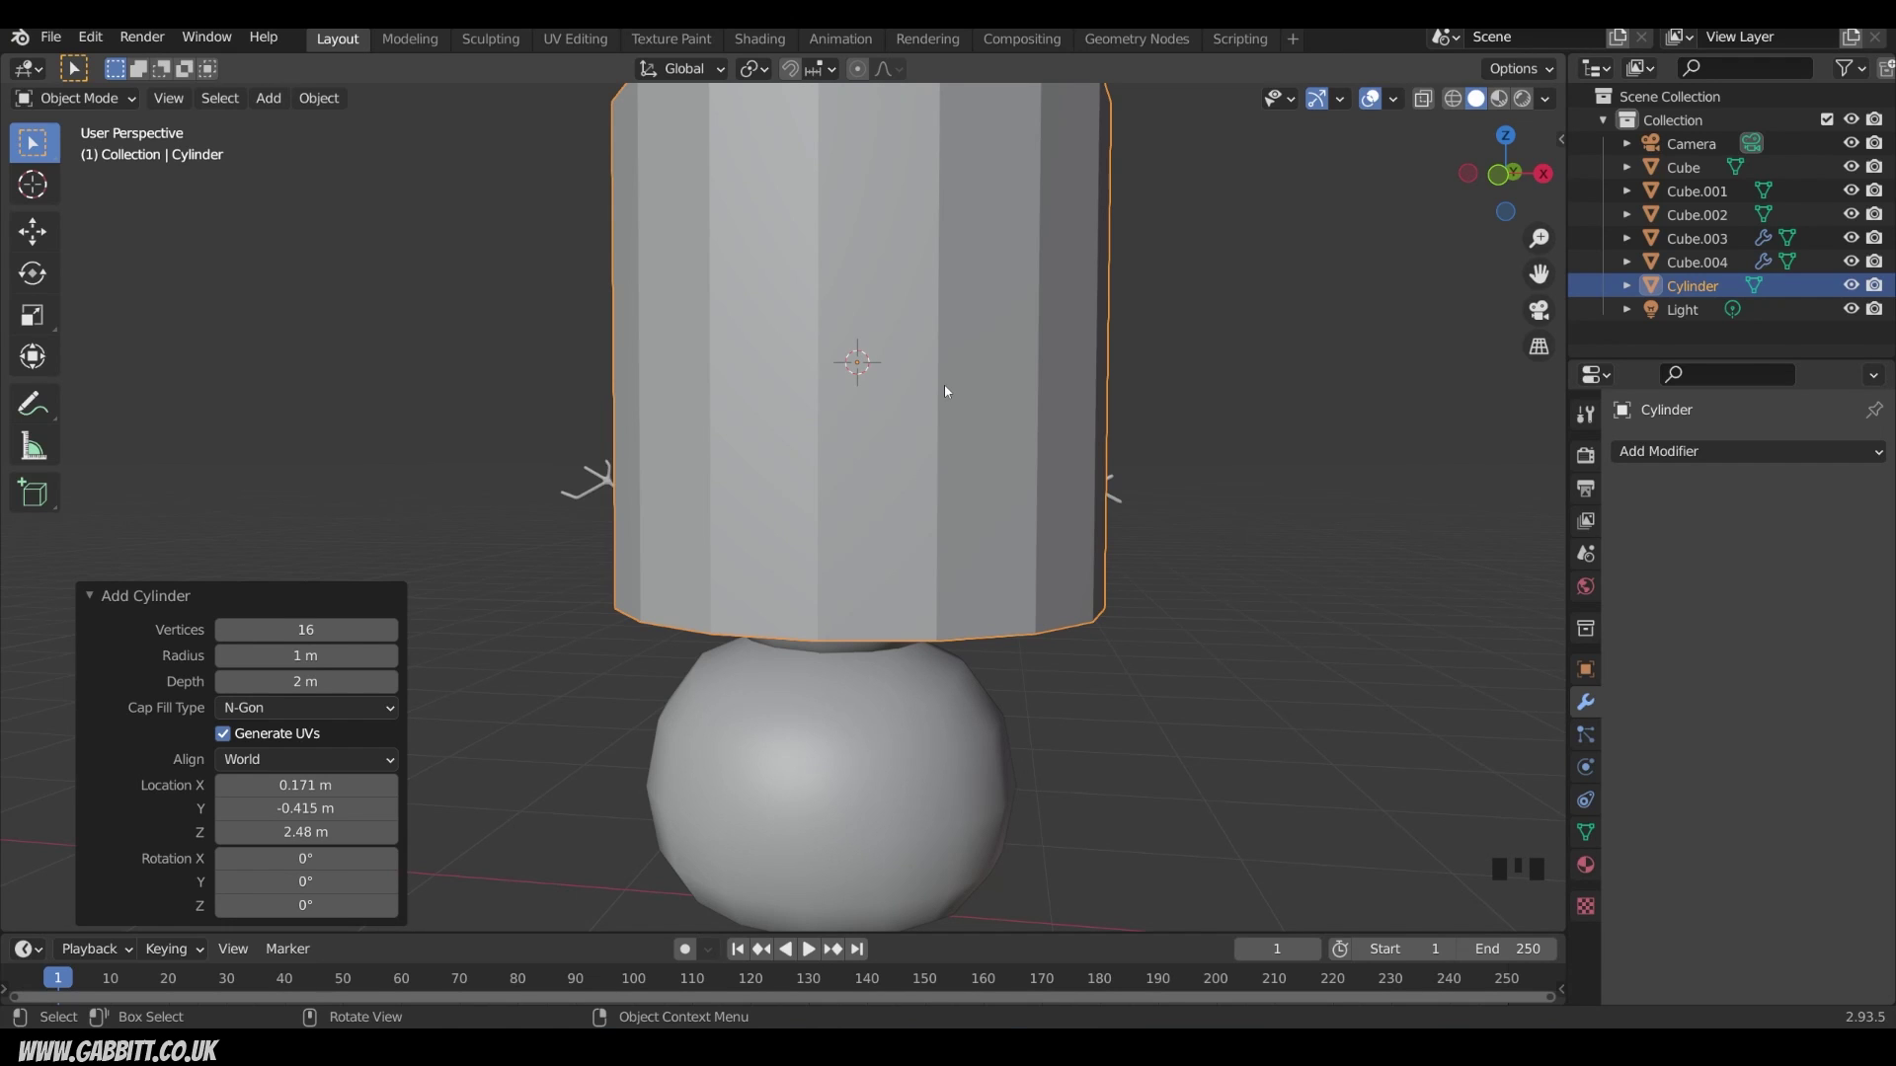
{"action": "key", "text": "s"}
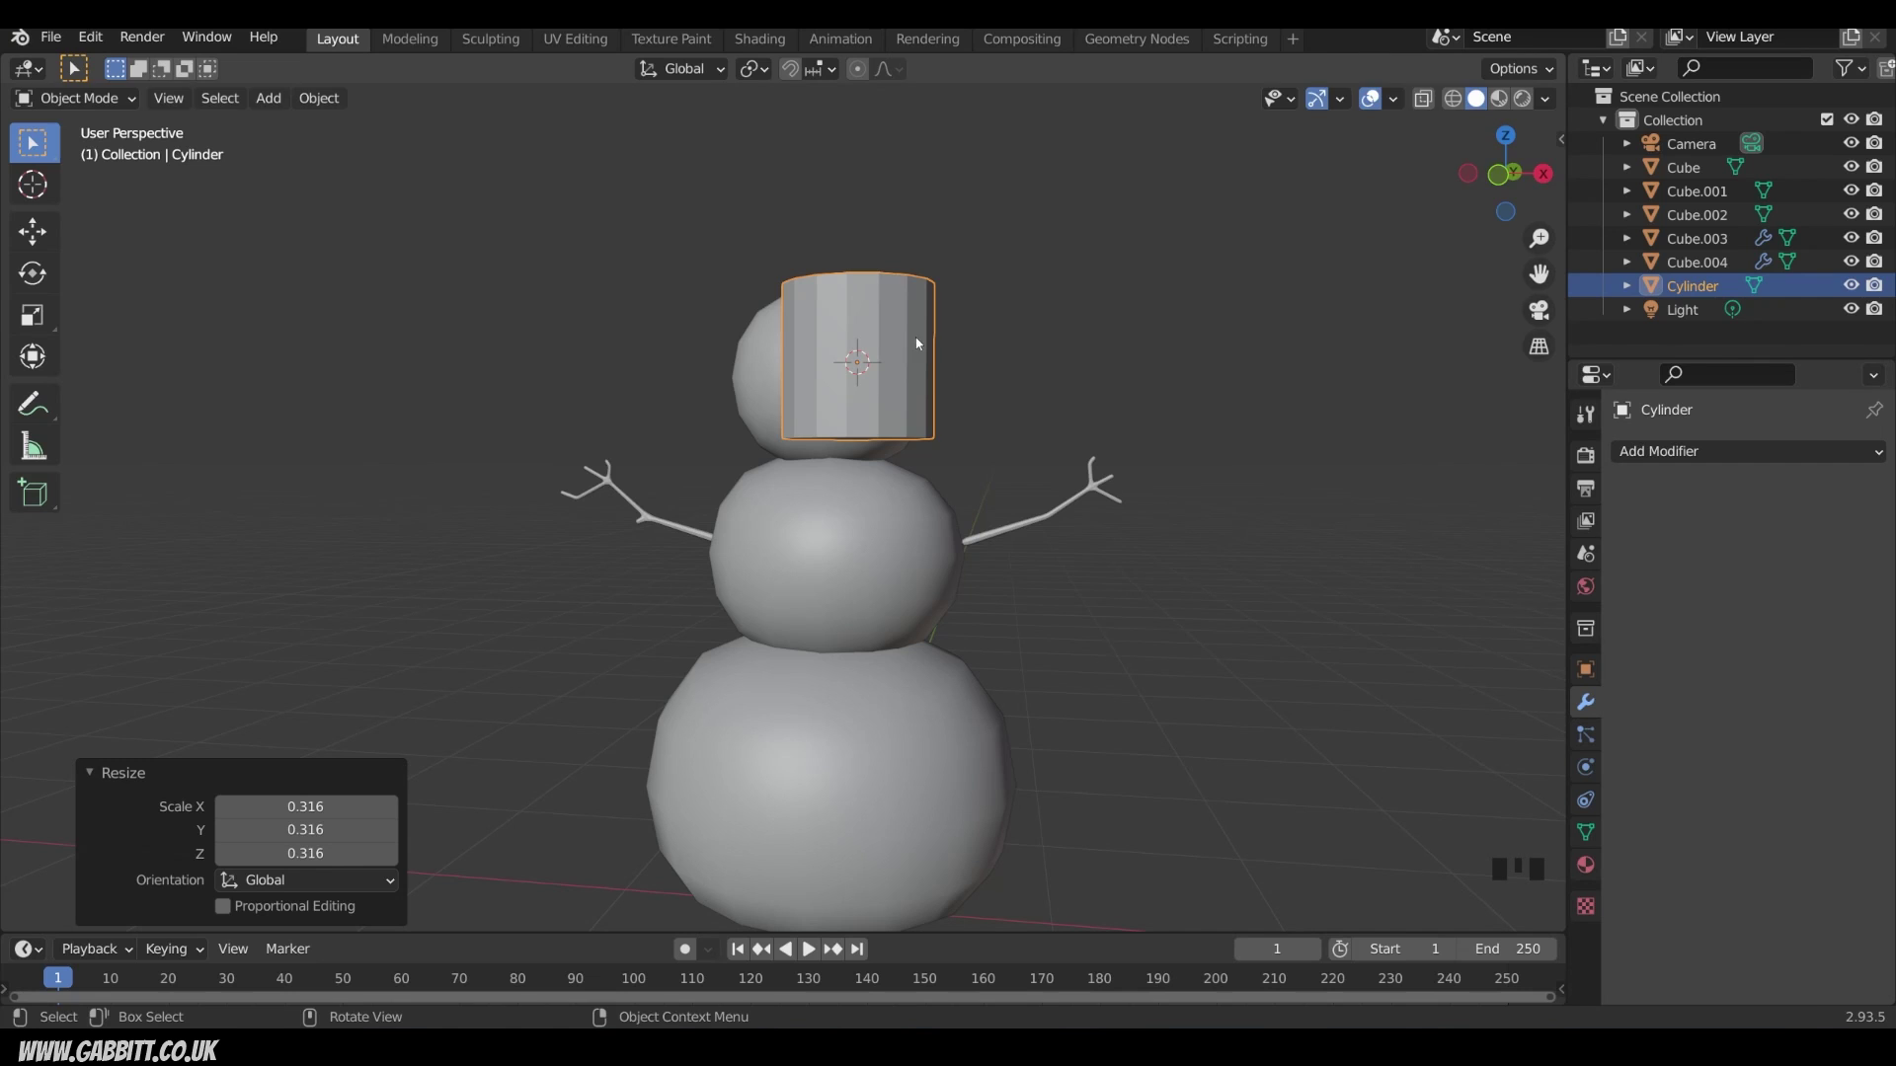
{"action": "key", "text": "s"}
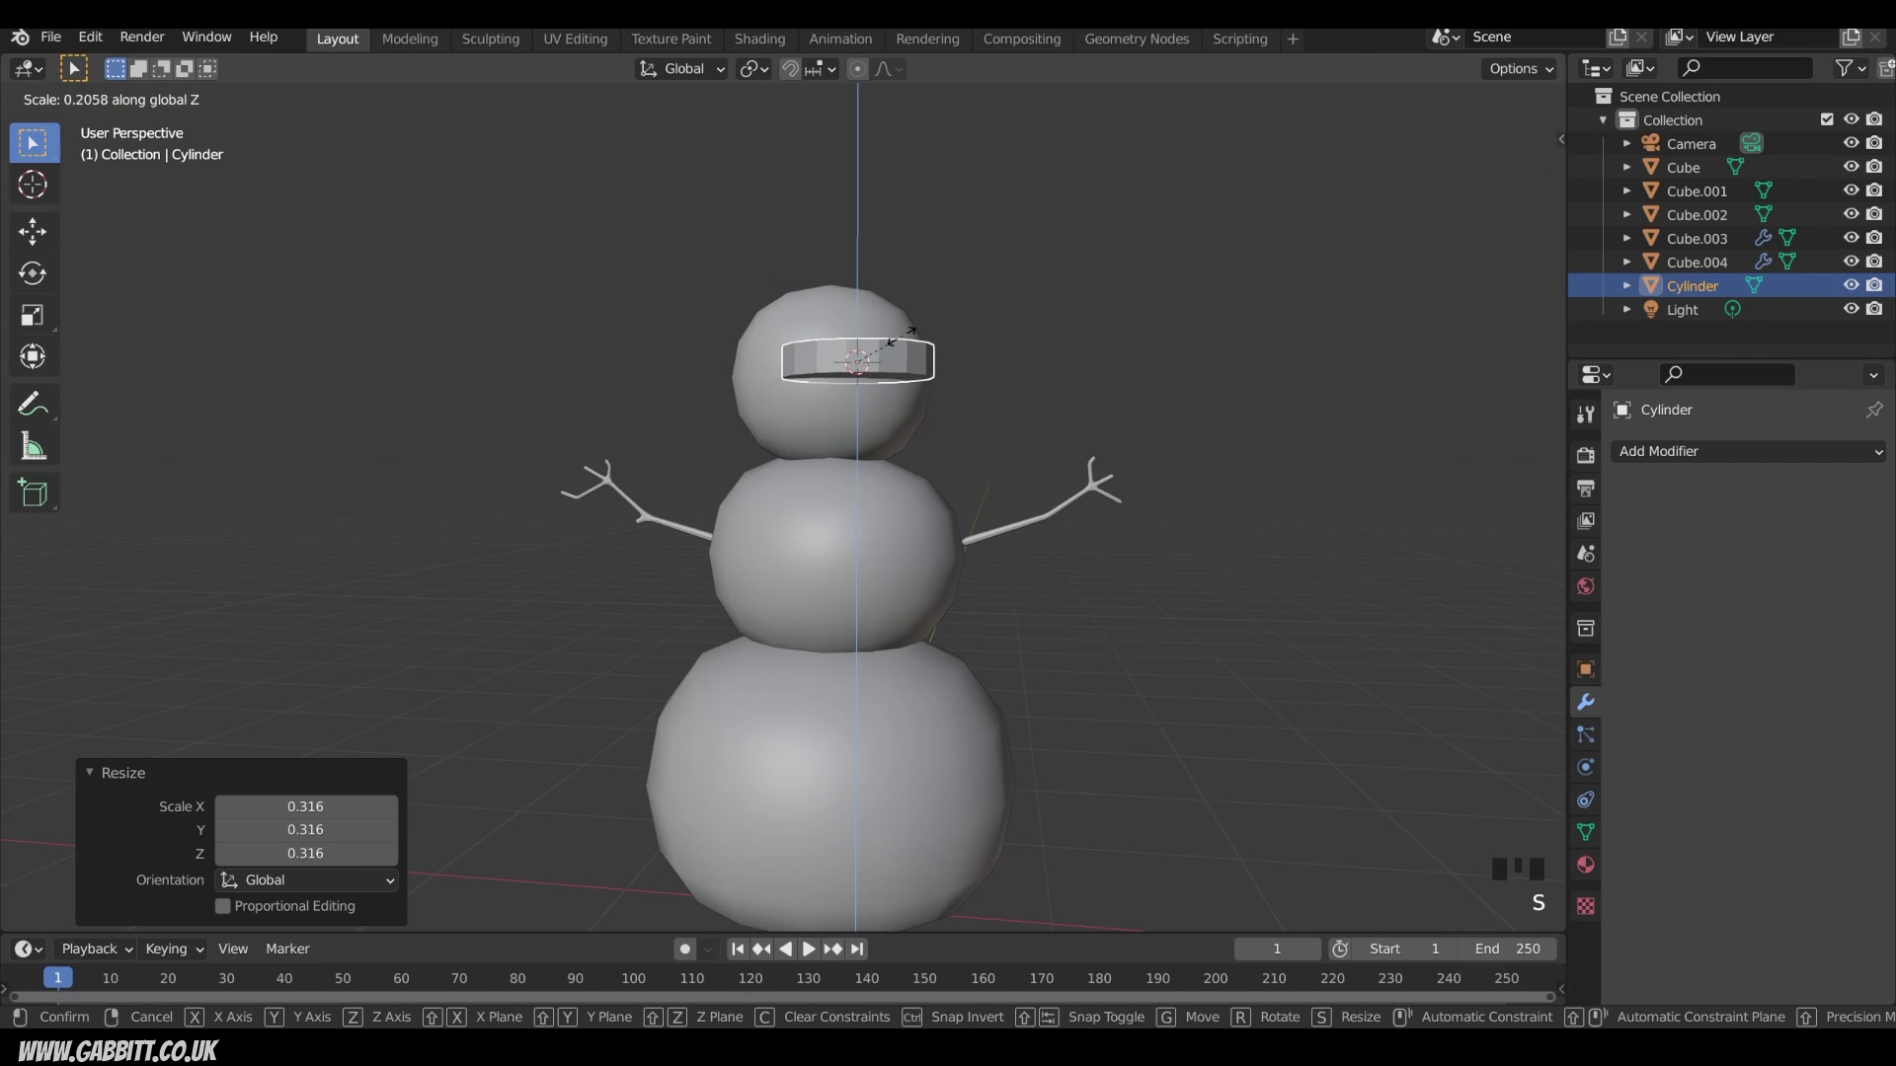
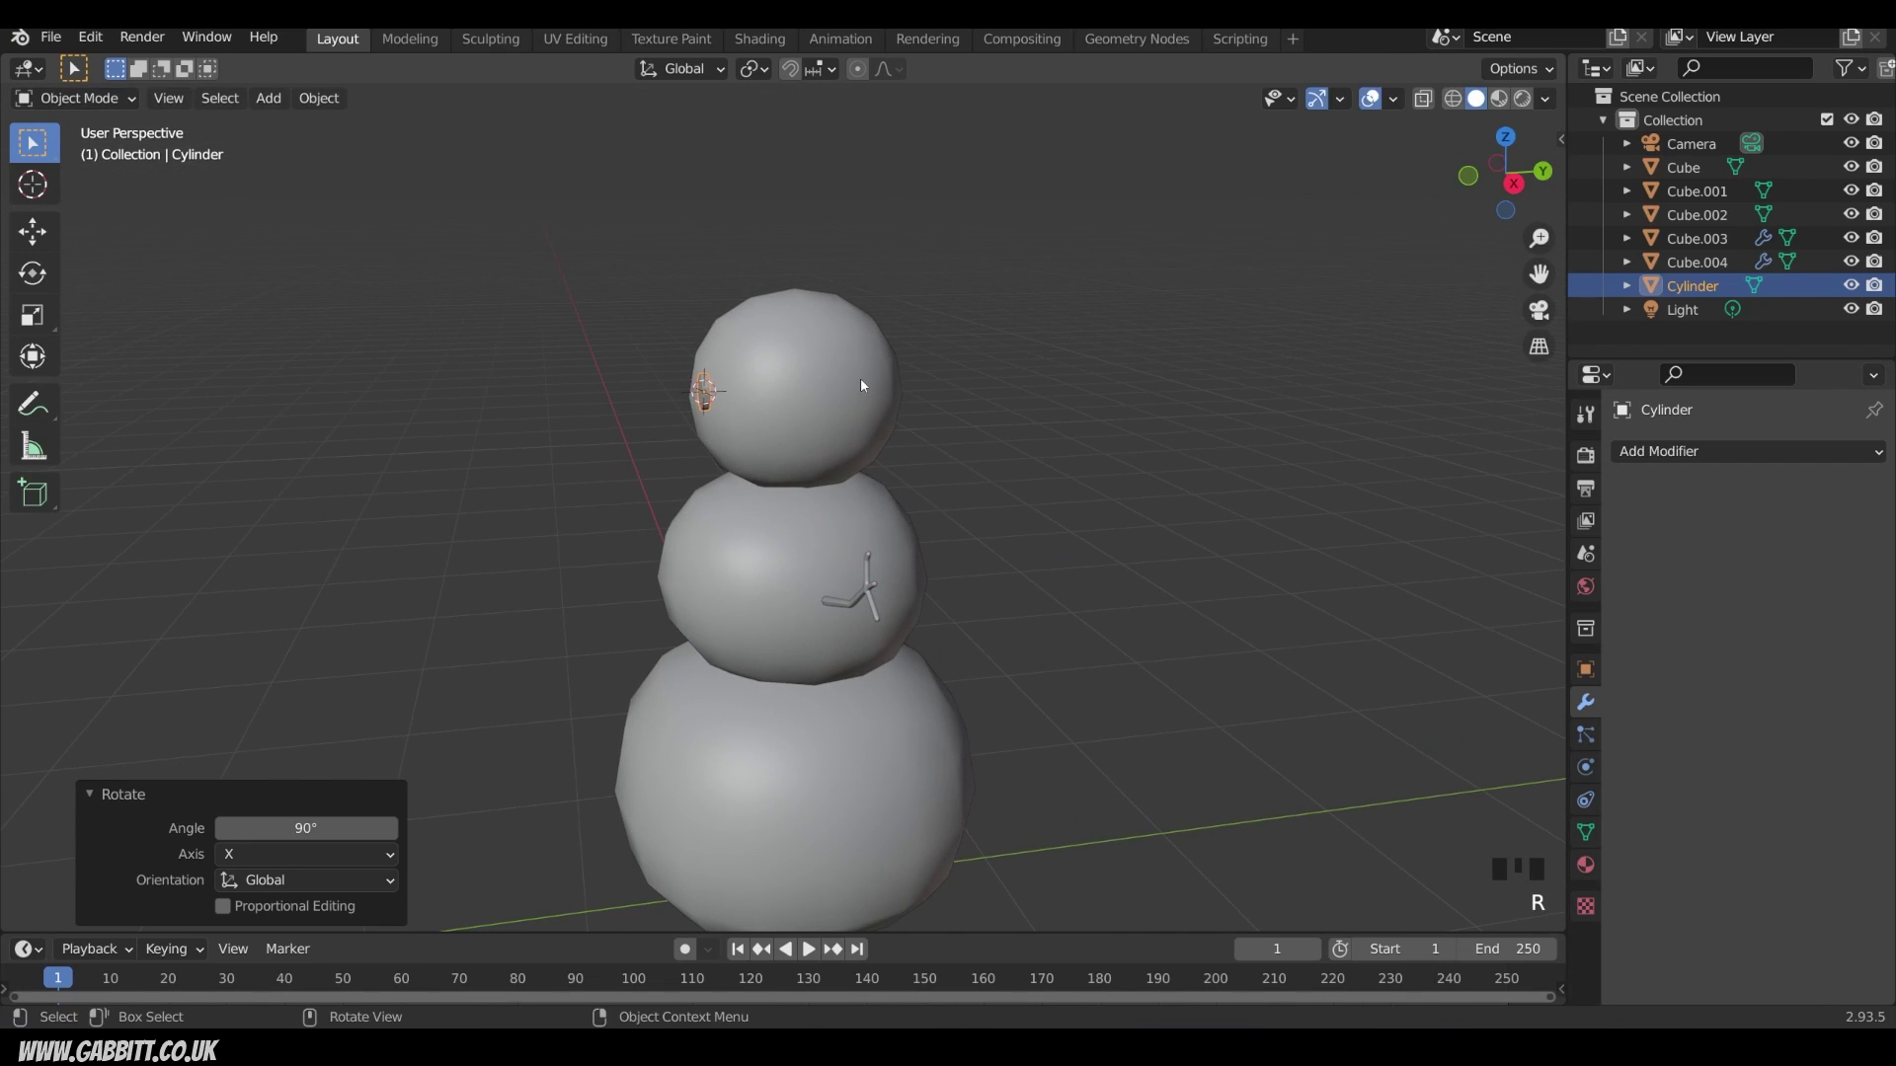
Step: Thin the disc along its depth, rotate it to face outward from the head, and switch snapping on
{"action": "scroll", "scroll_direction": "up", "scroll_amount": 3}
{"action": "key", "text": "s"}
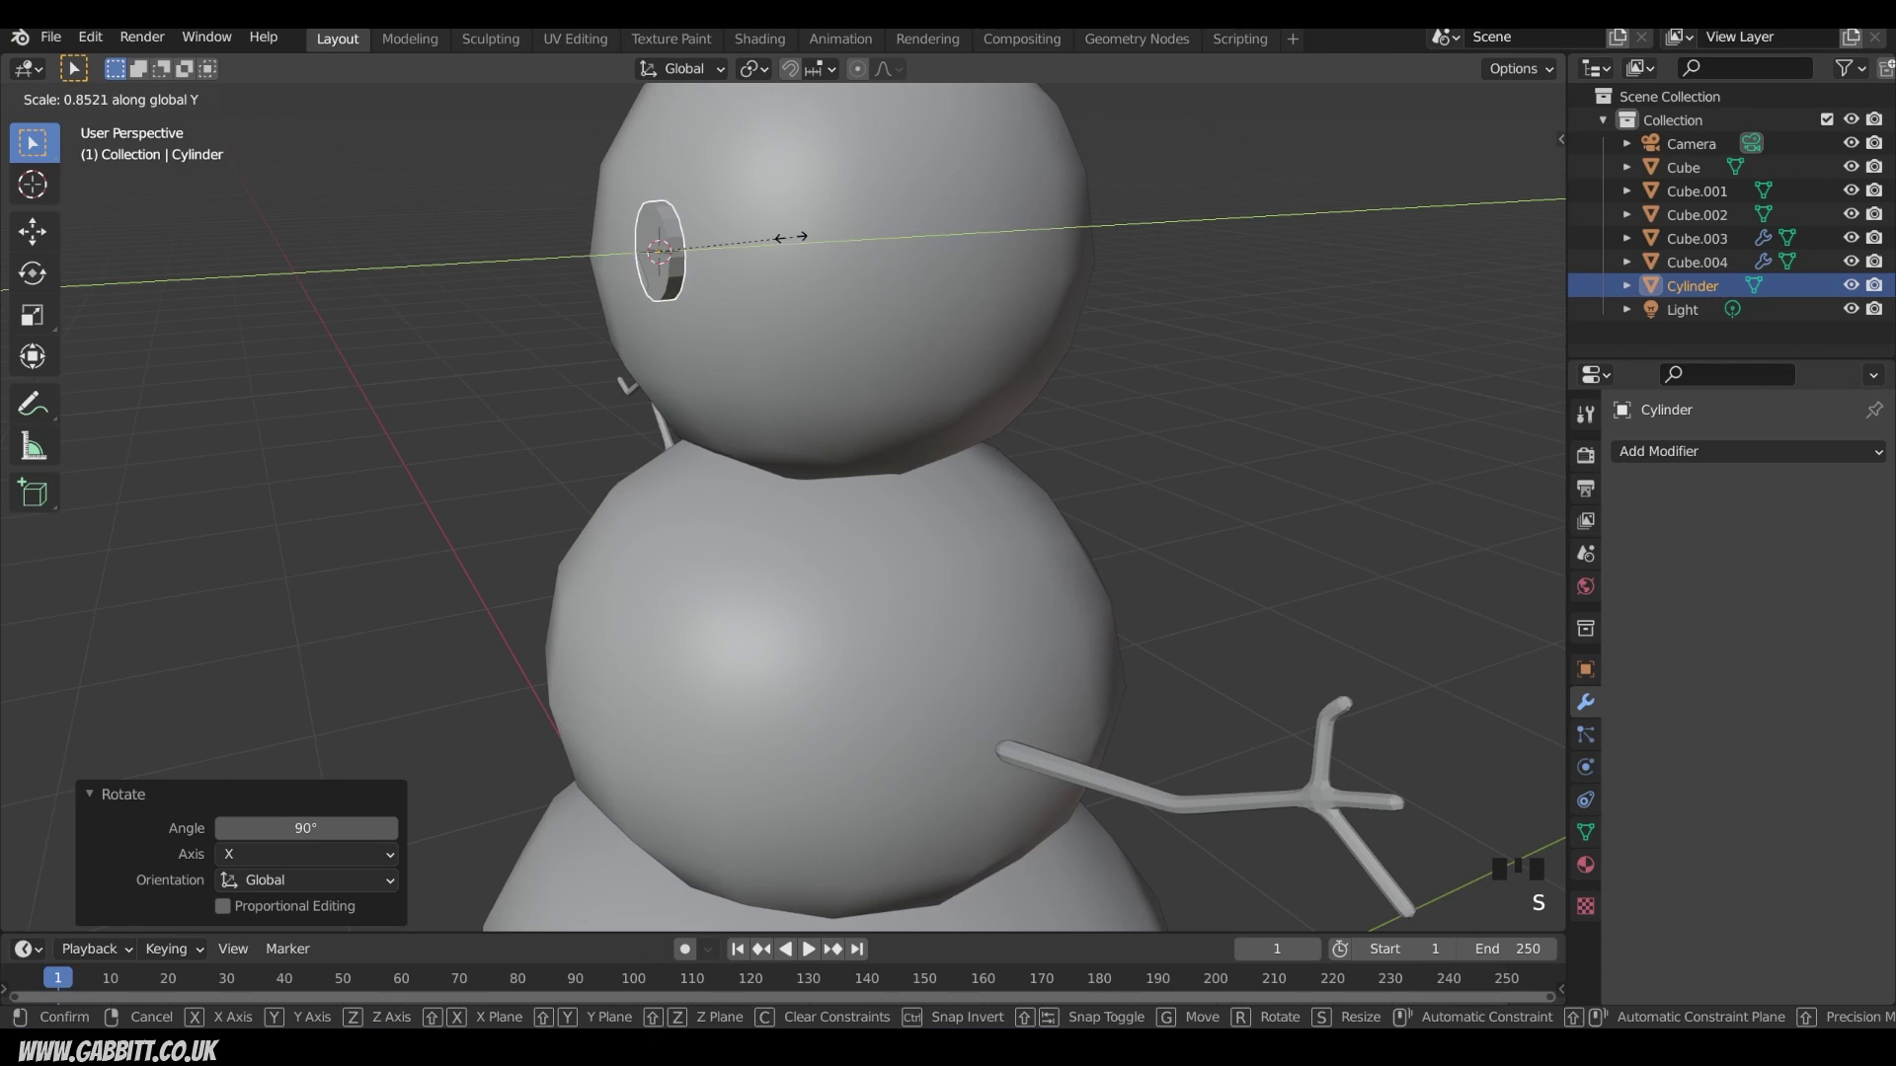
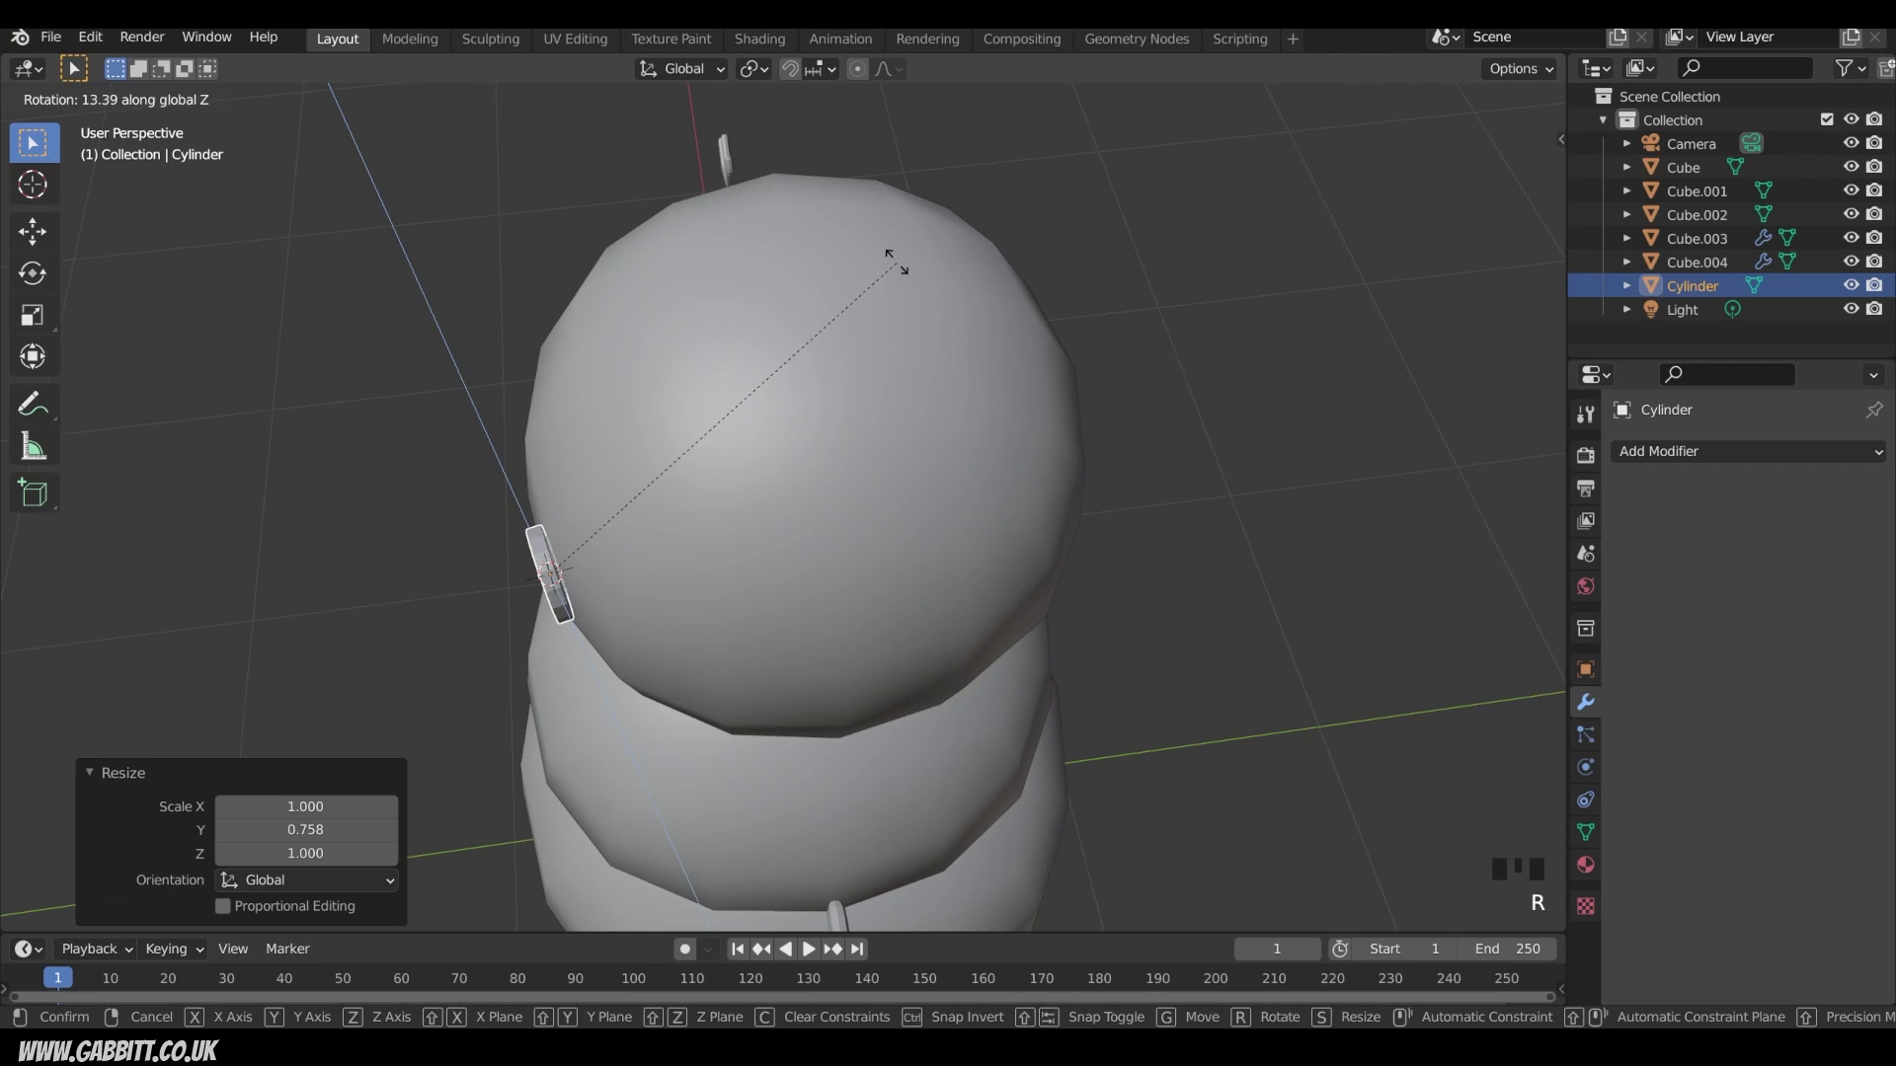
{"action": "left_click_drag", "start_coordinate": [713, 537], "coordinate": [753, 334]}
{"action": "key", "text": "r"}
{"action": "left_click_drag", "start_coordinate": [725, 406], "coordinate": [889, 126]}
{"action": "left_click", "coordinate": [799, 81]}
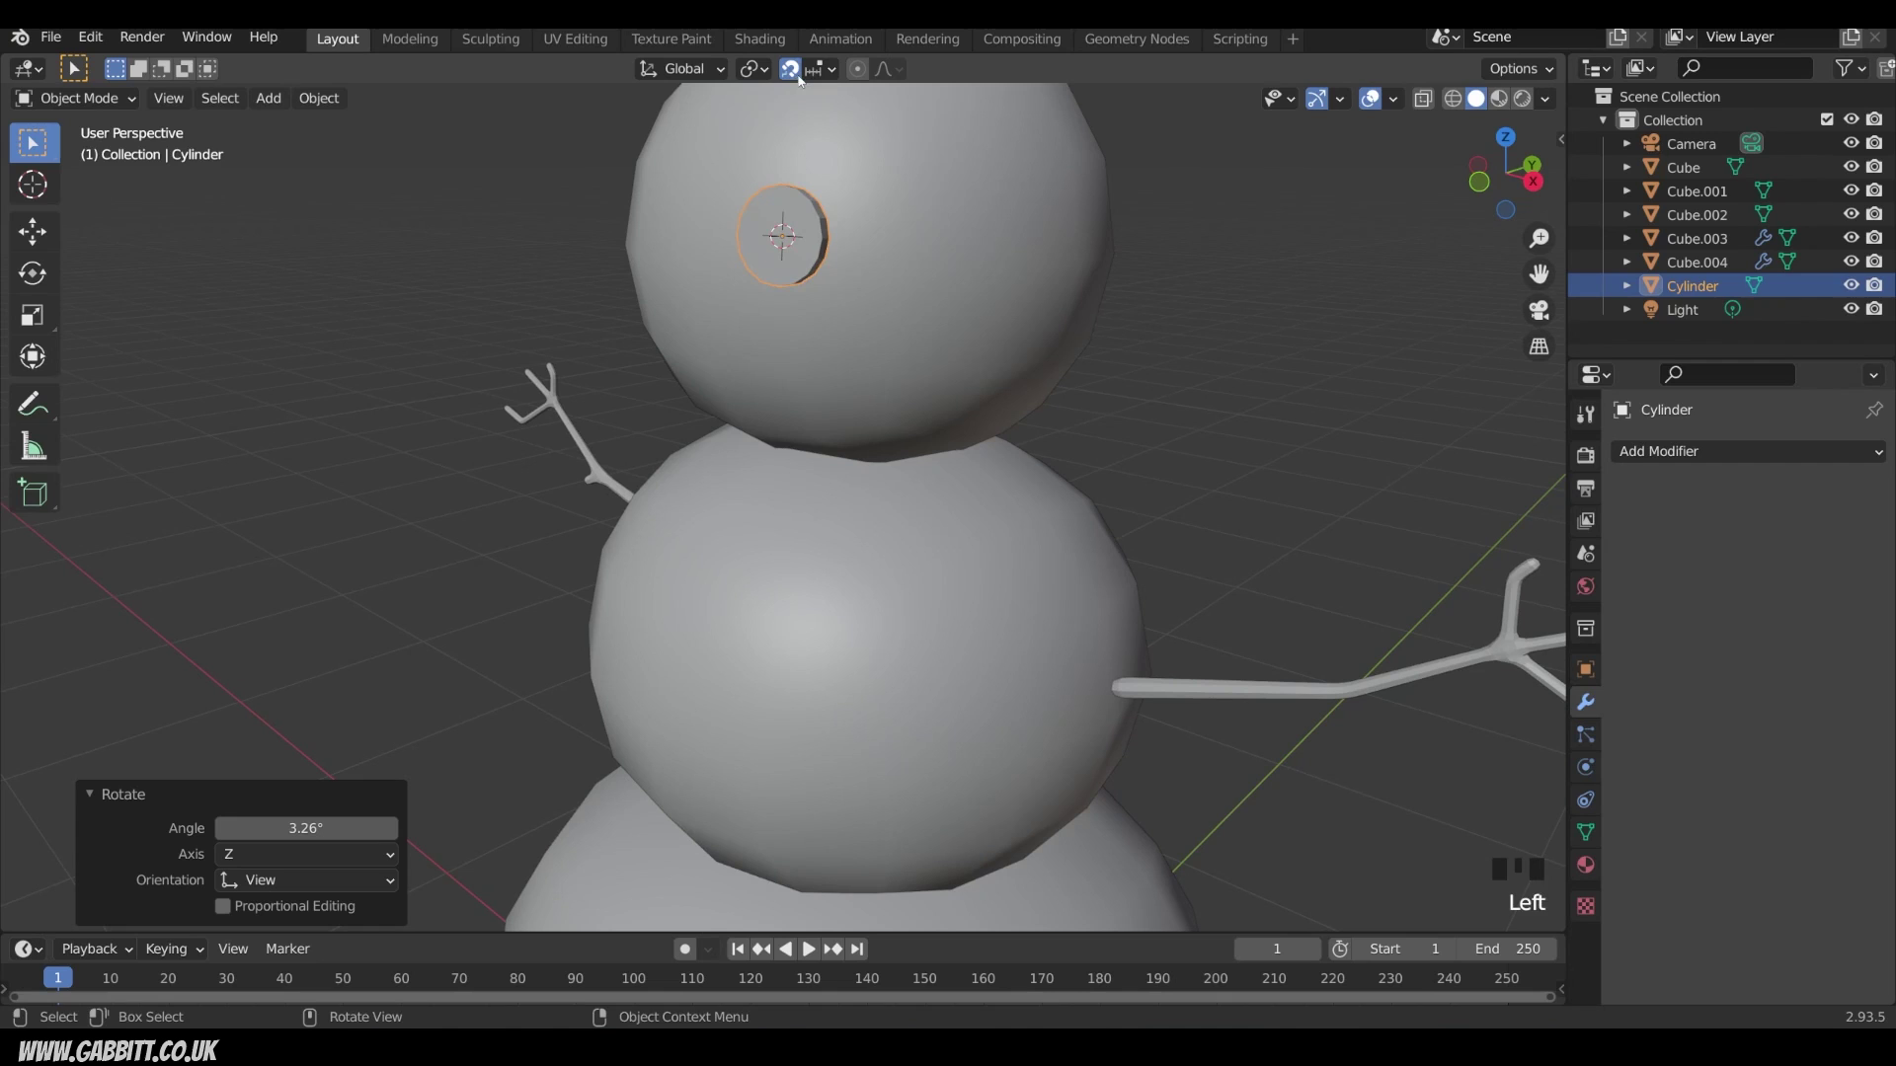
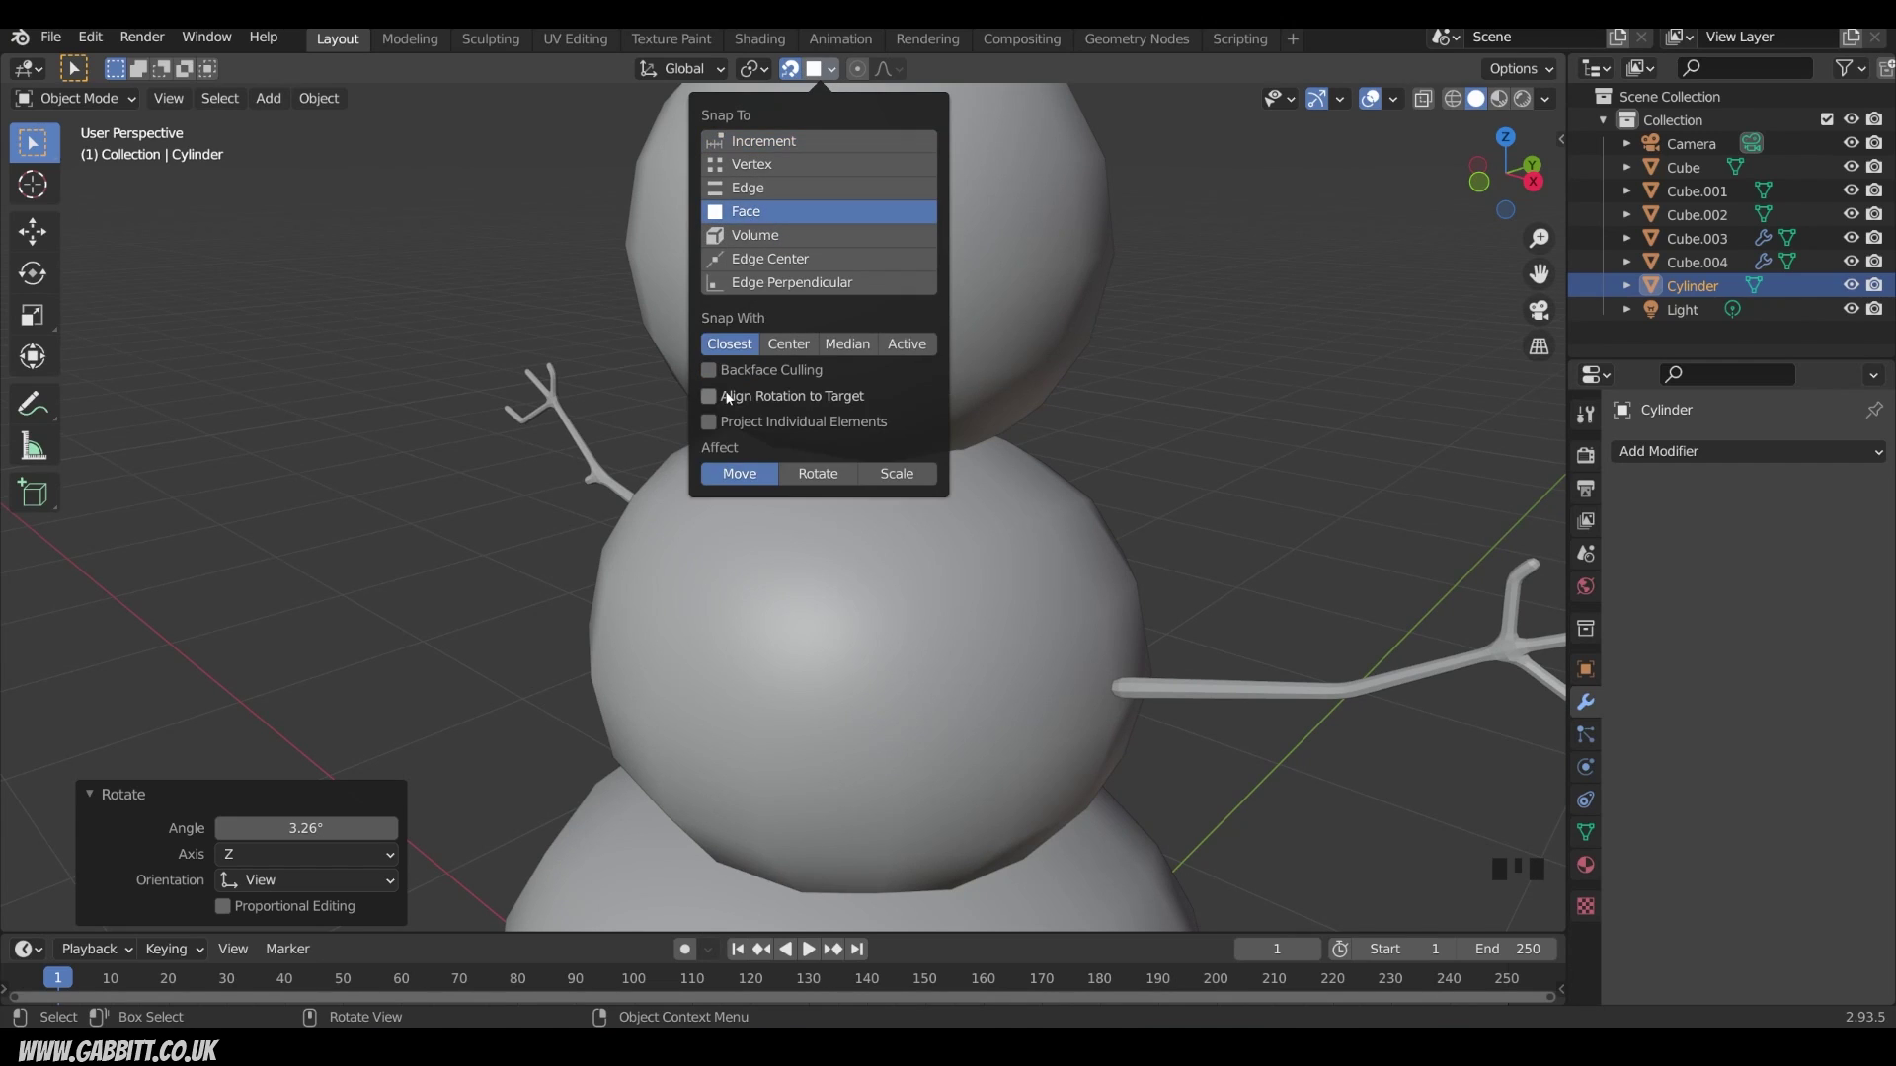
Step: Set face snapping with rotation aligned to target and slide the disc onto the head's upper right
{"action": "left_click_drag", "start_coordinate": [731, 430], "coordinate": [824, 422]}
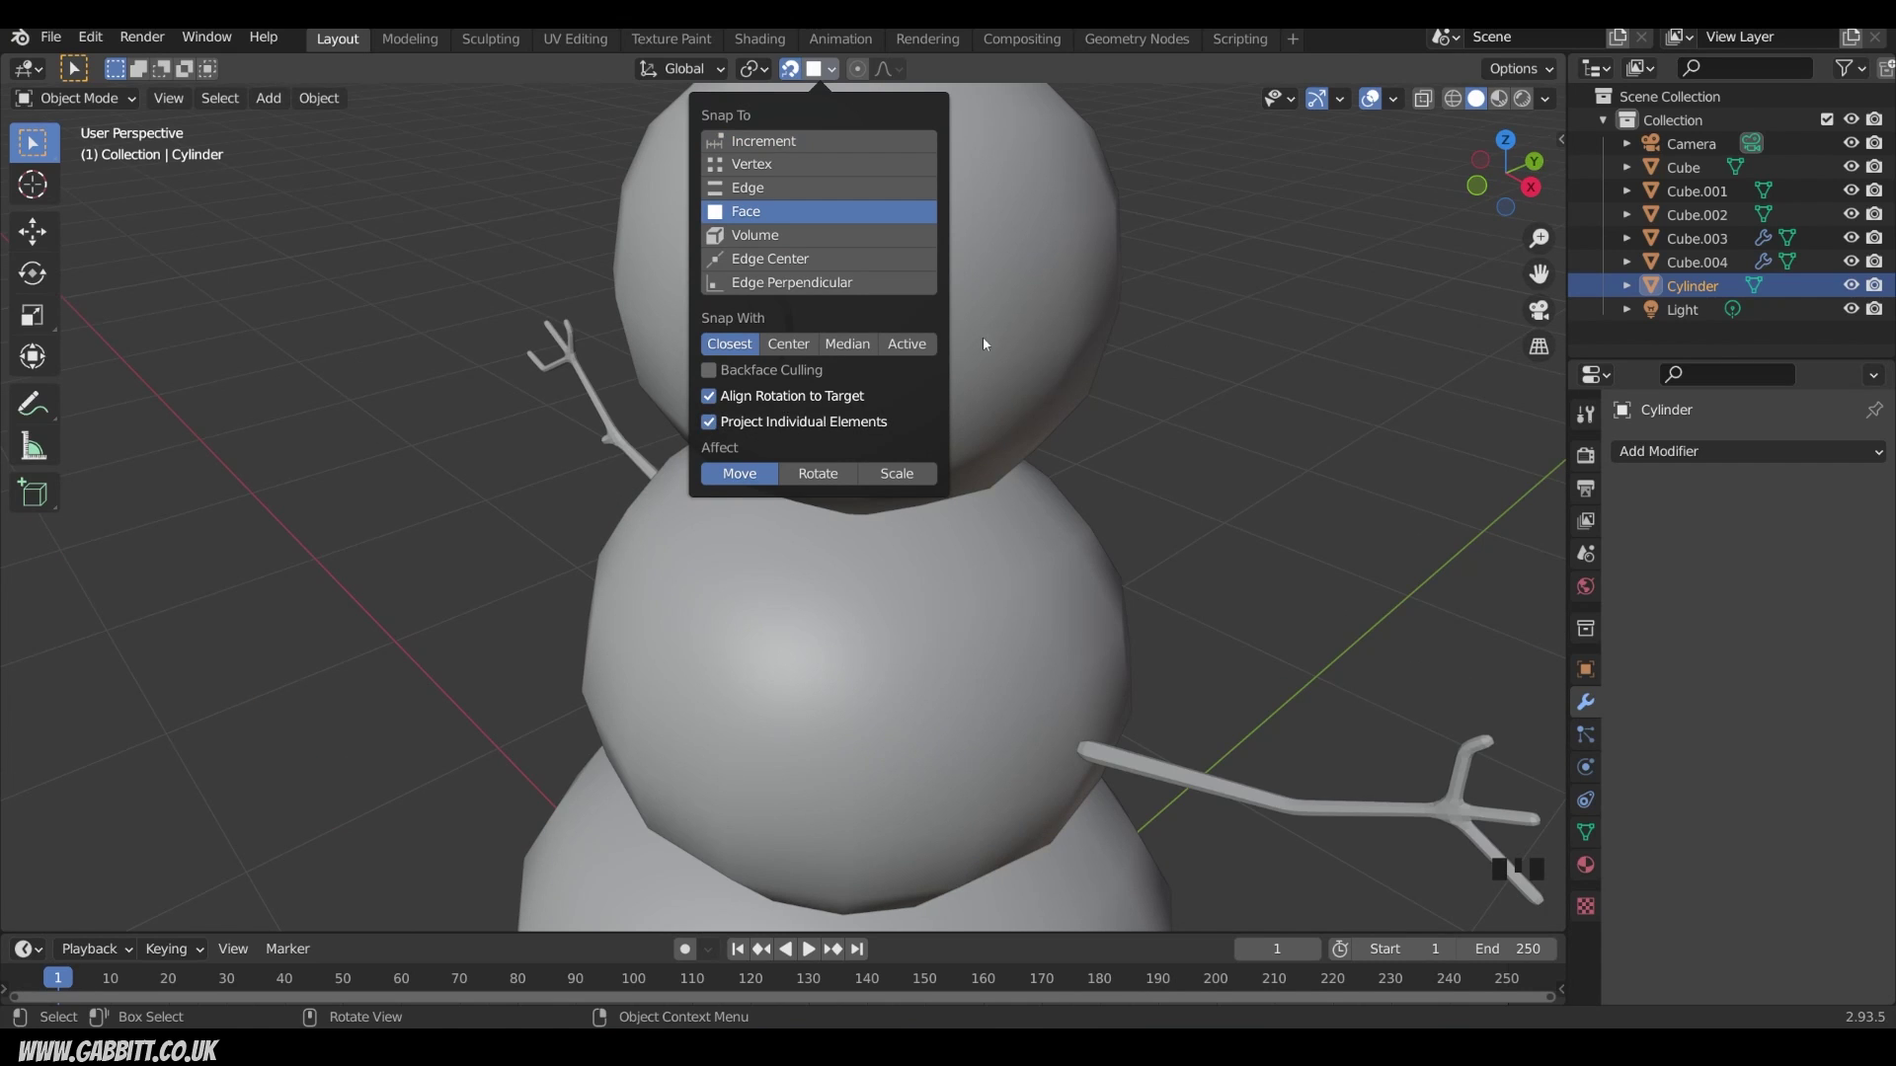
{"action": "key", "text": "g"}
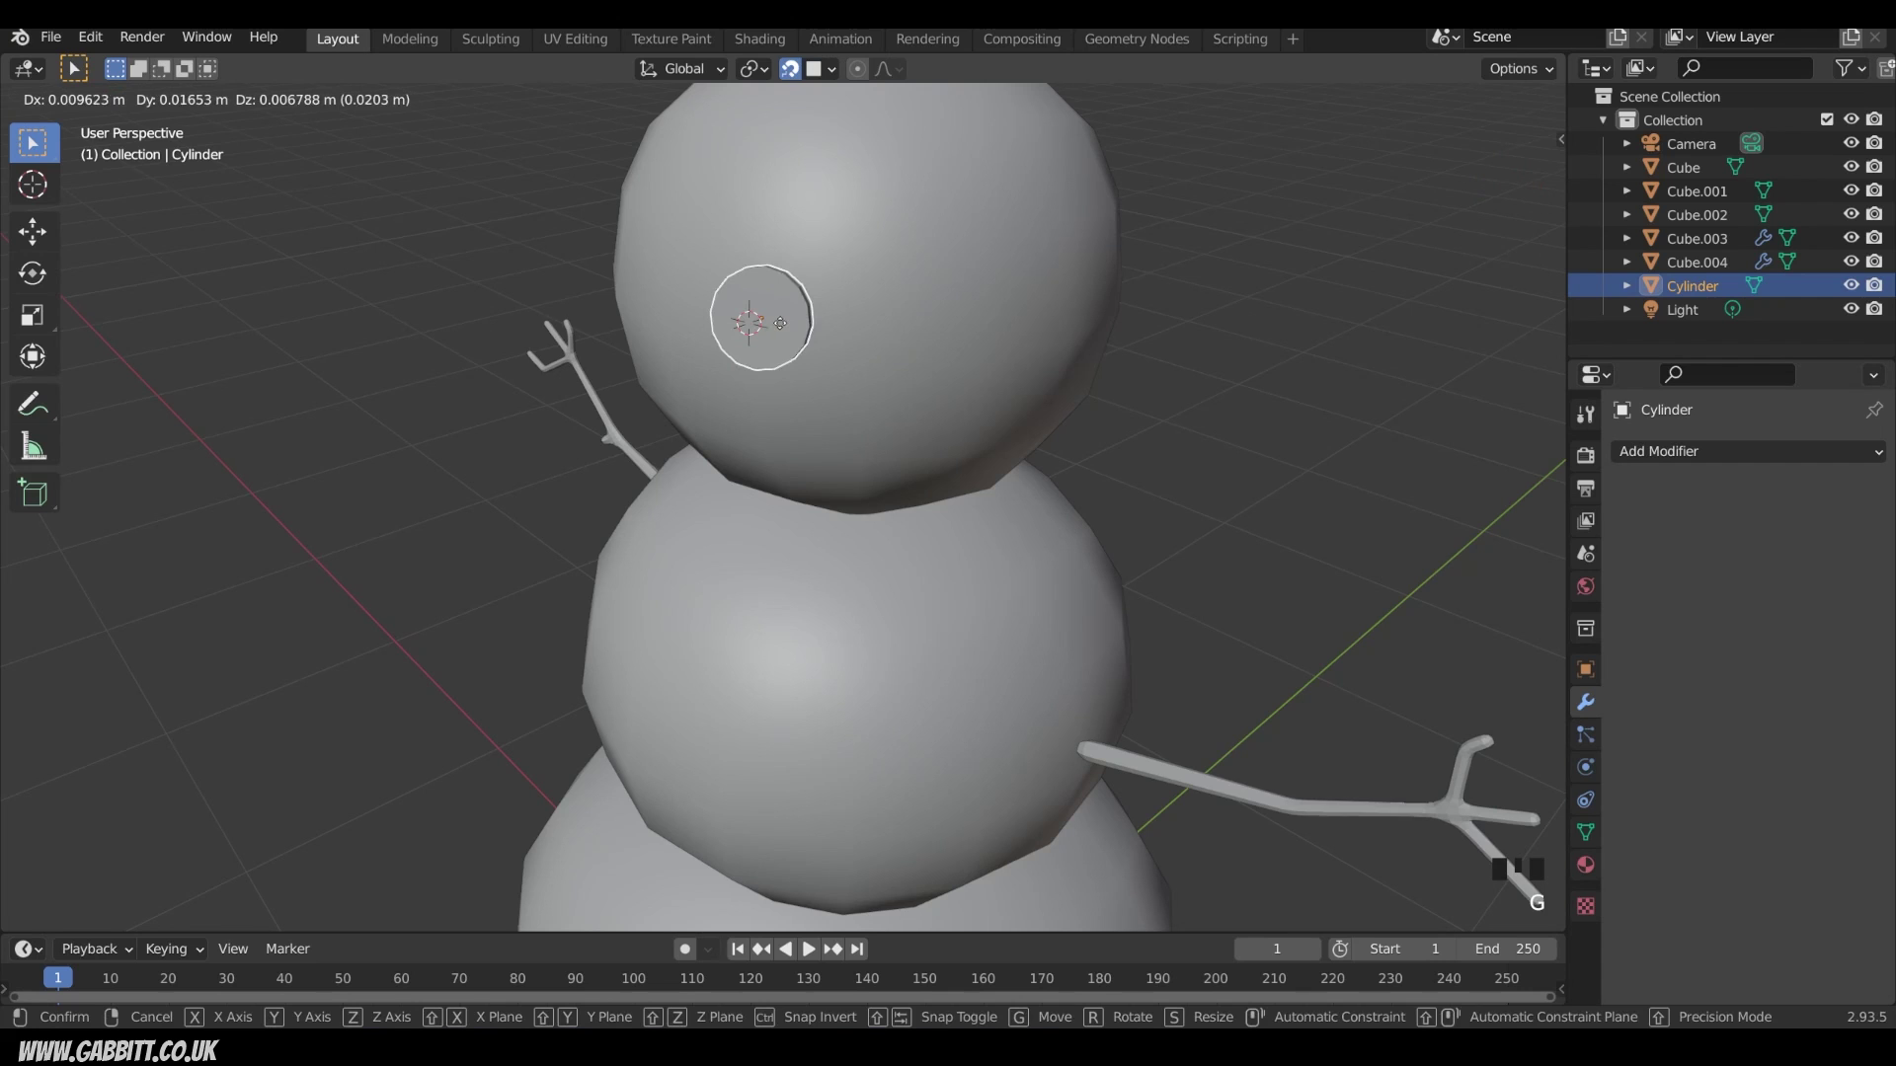
{"action": "left_click_drag", "start_coordinate": [794, 344], "coordinate": [832, 406]}
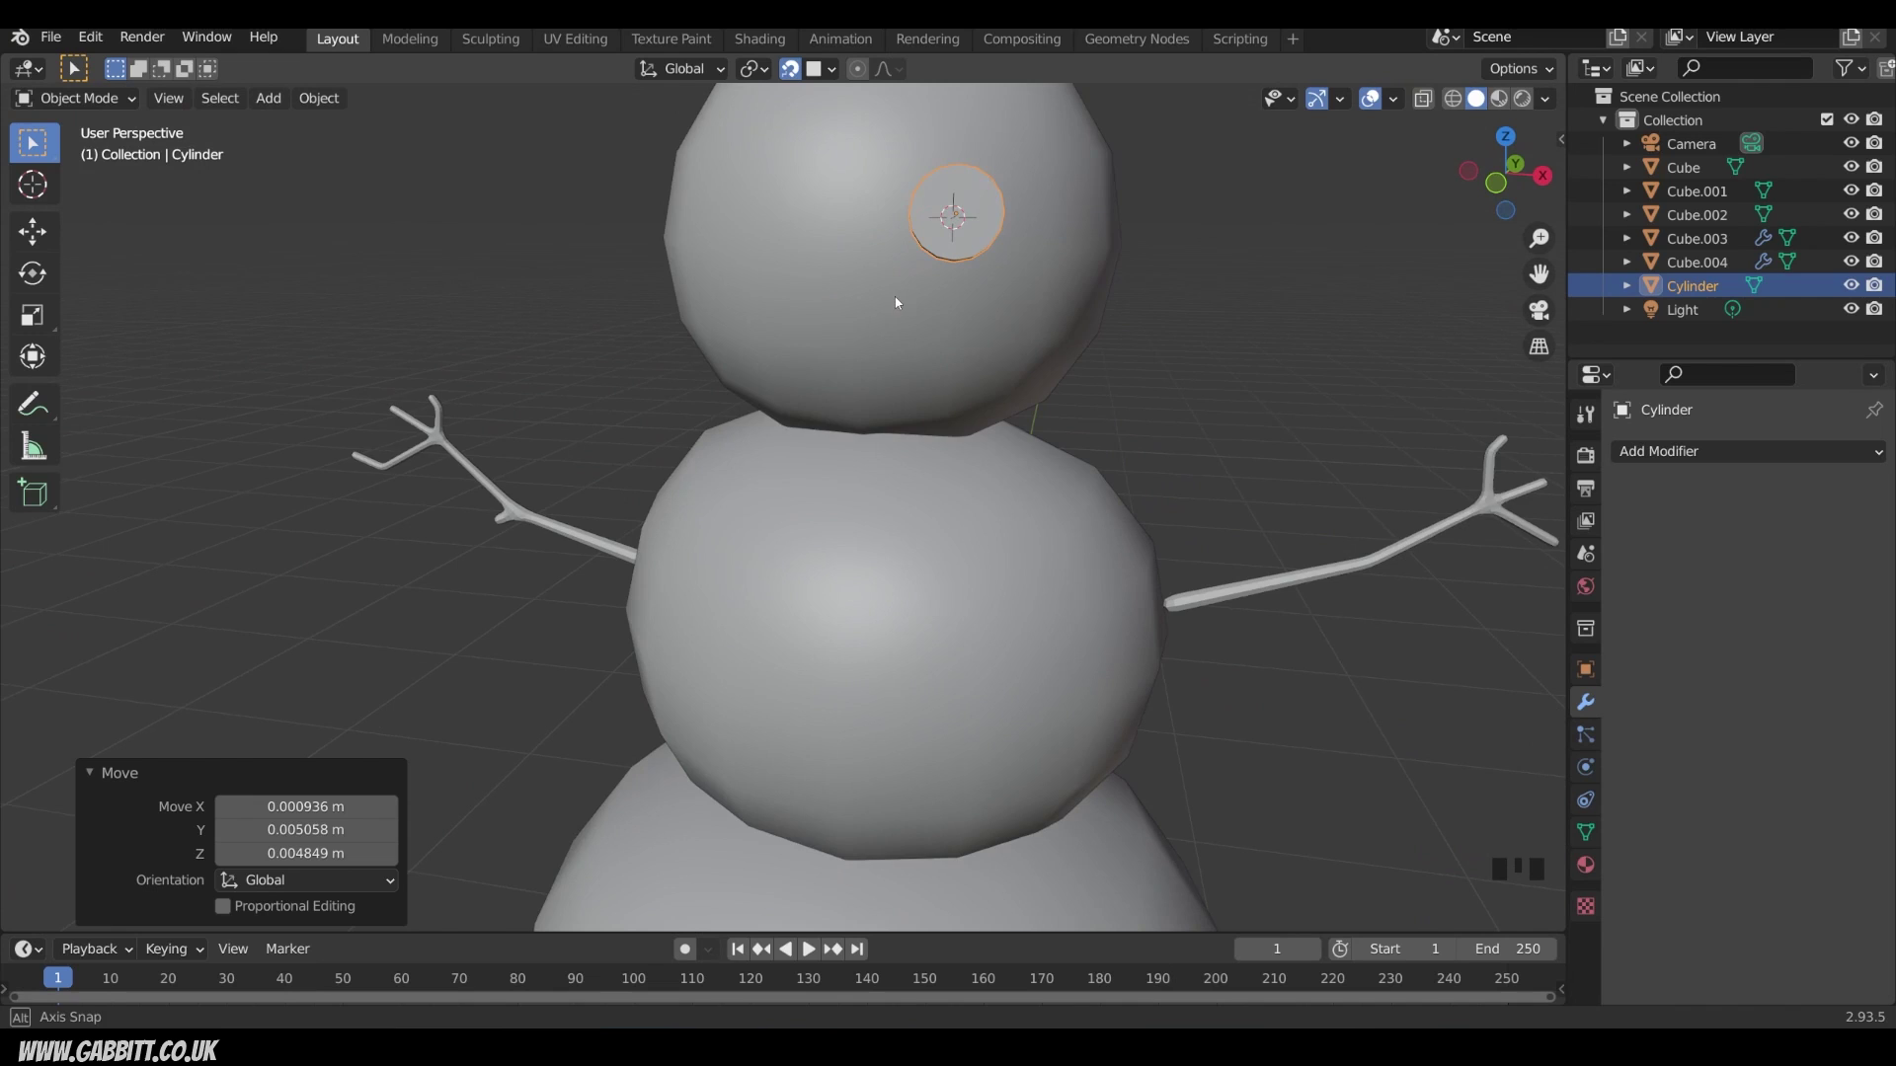
{"action": "scroll", "scroll_direction": "down", "scroll_amount": 3}
{"action": "left_click_drag", "start_coordinate": [982, 293], "coordinate": [874, 374]}
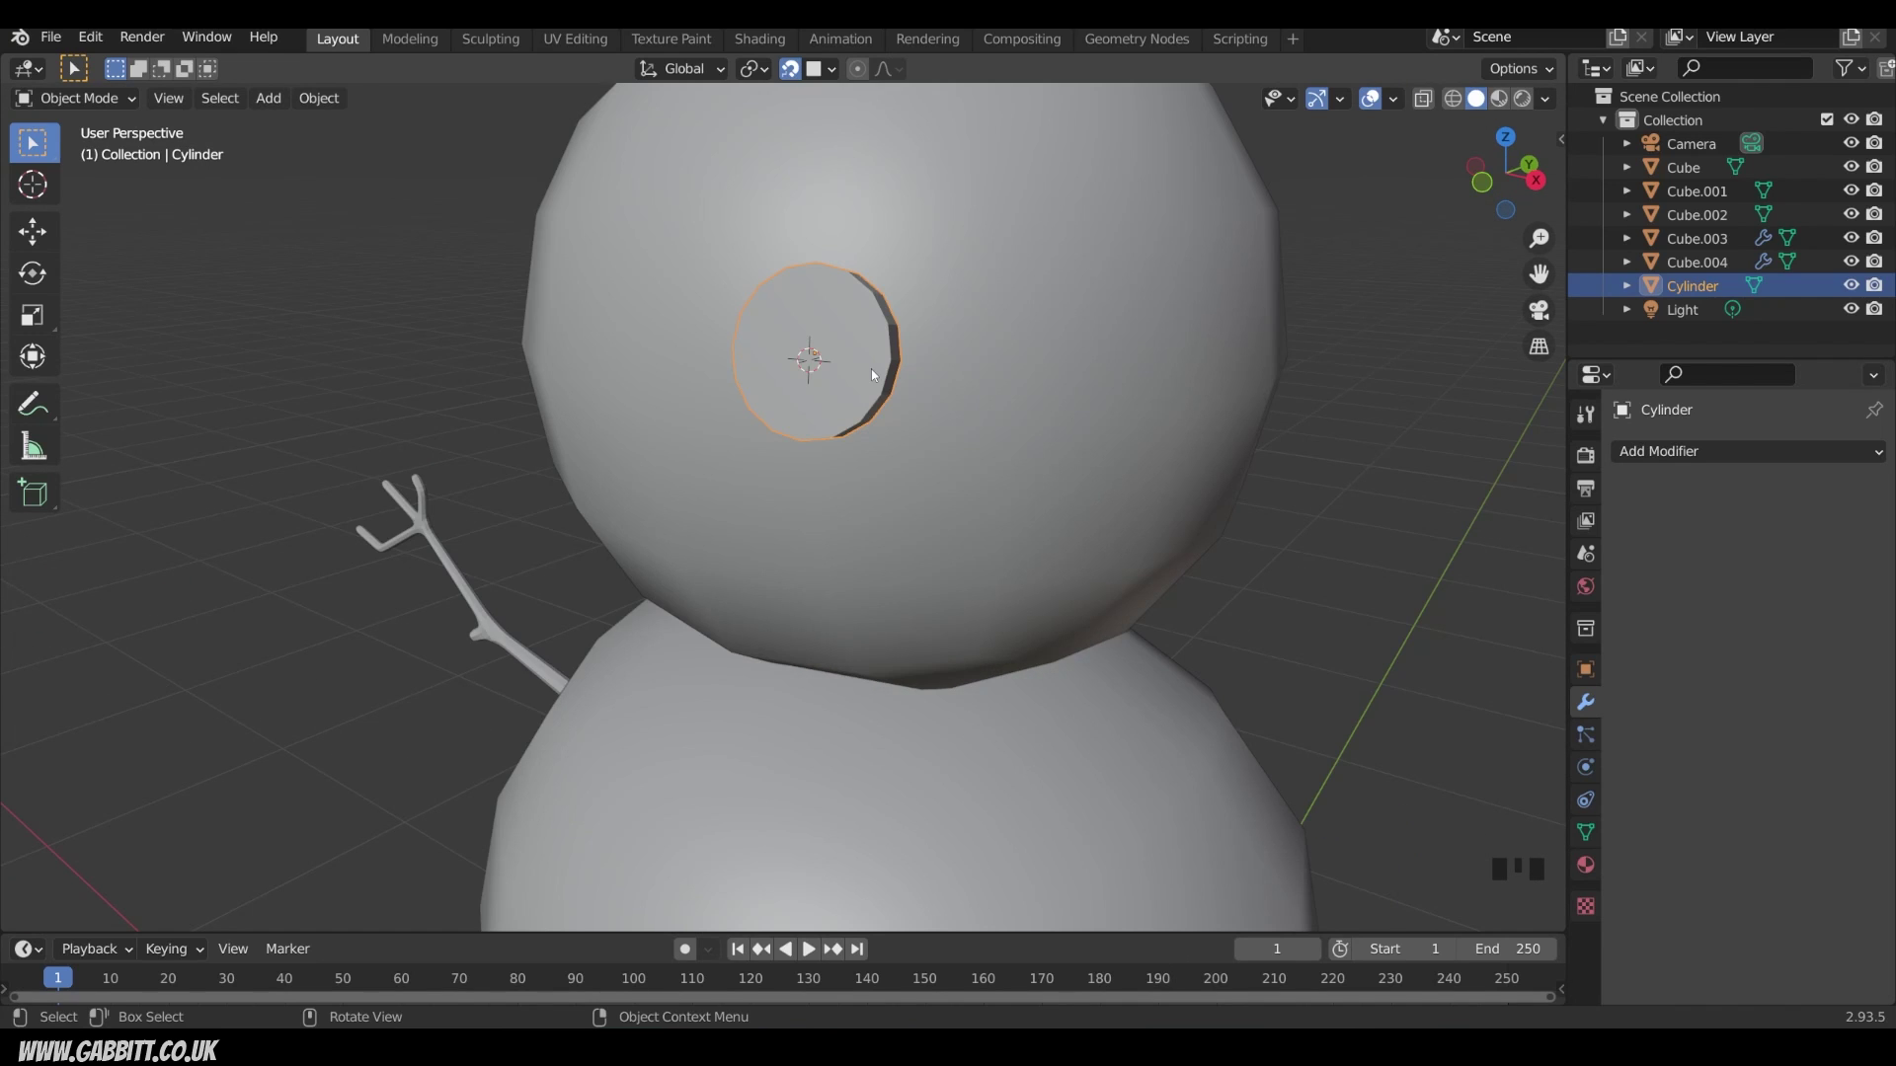
Step: In Edit Mode inset the disc's front face and push the inner face inward as a button rim
{"action": "key", "text": "Tab"}
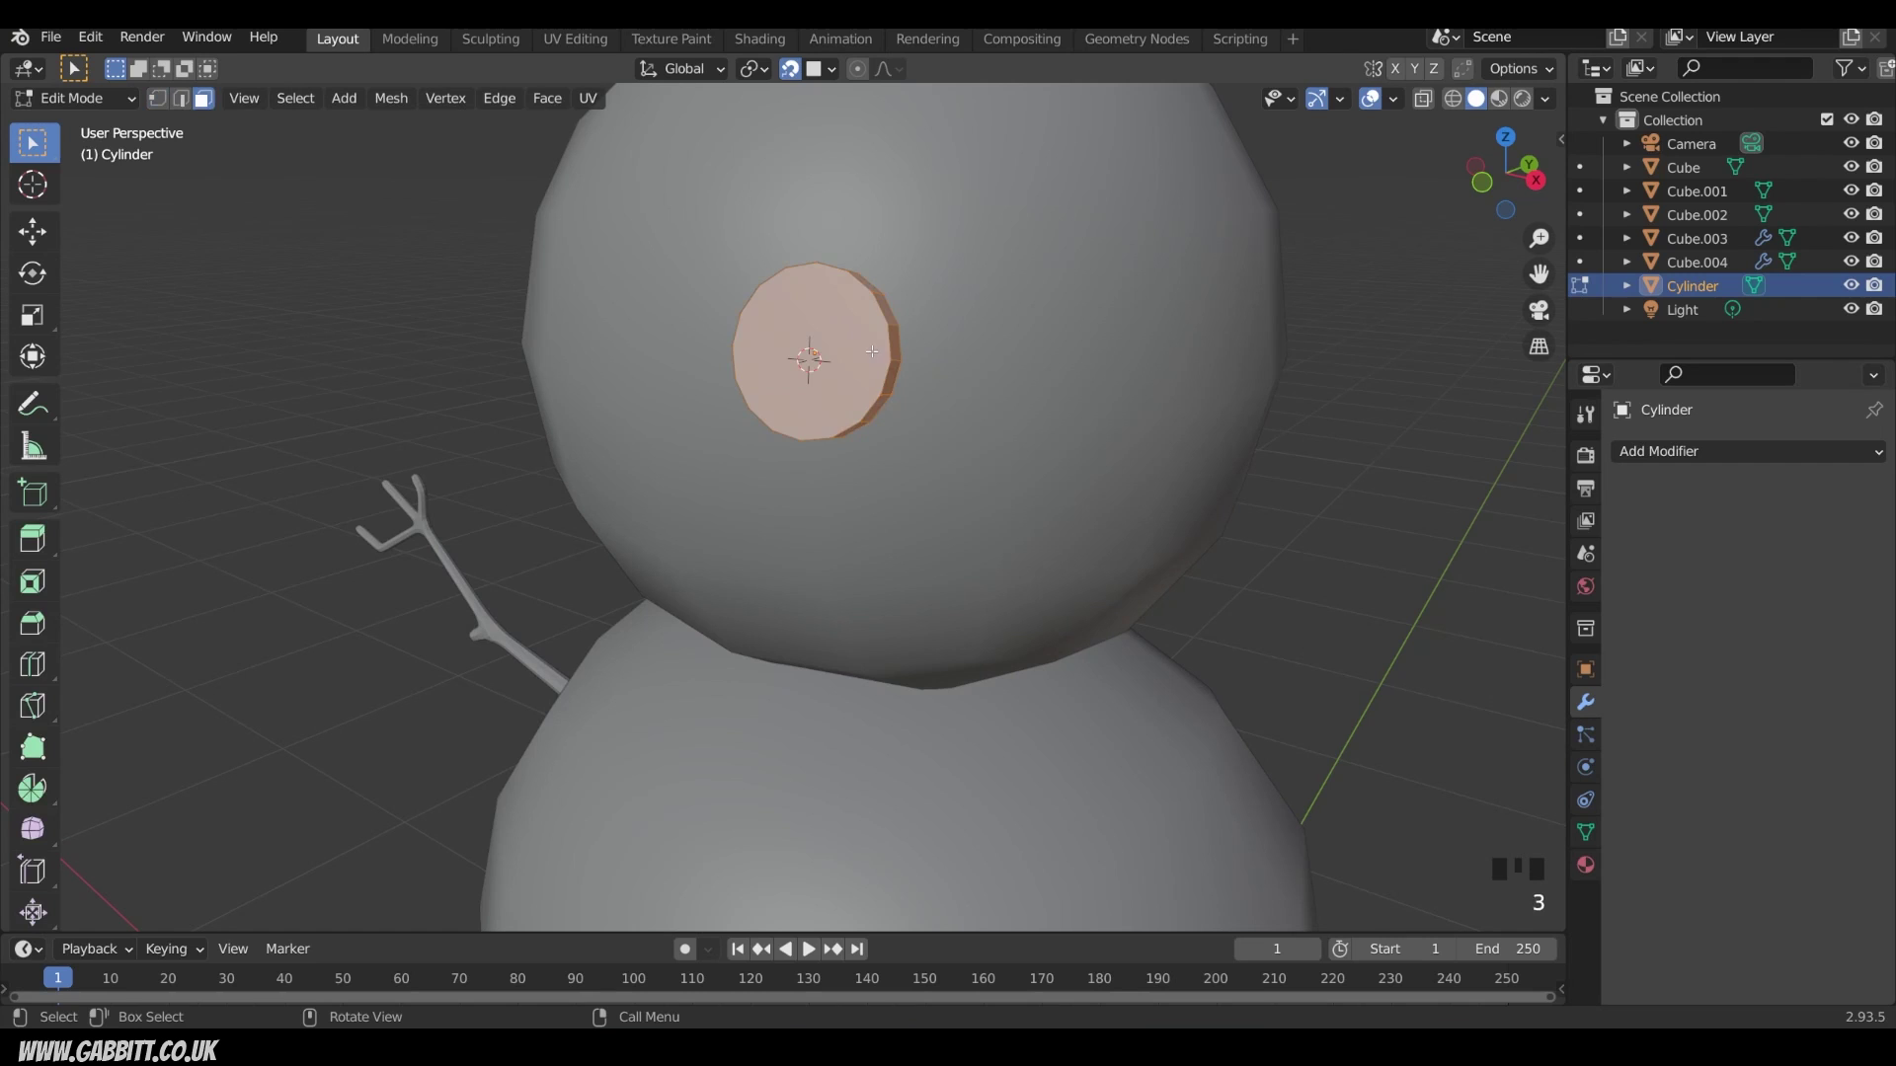
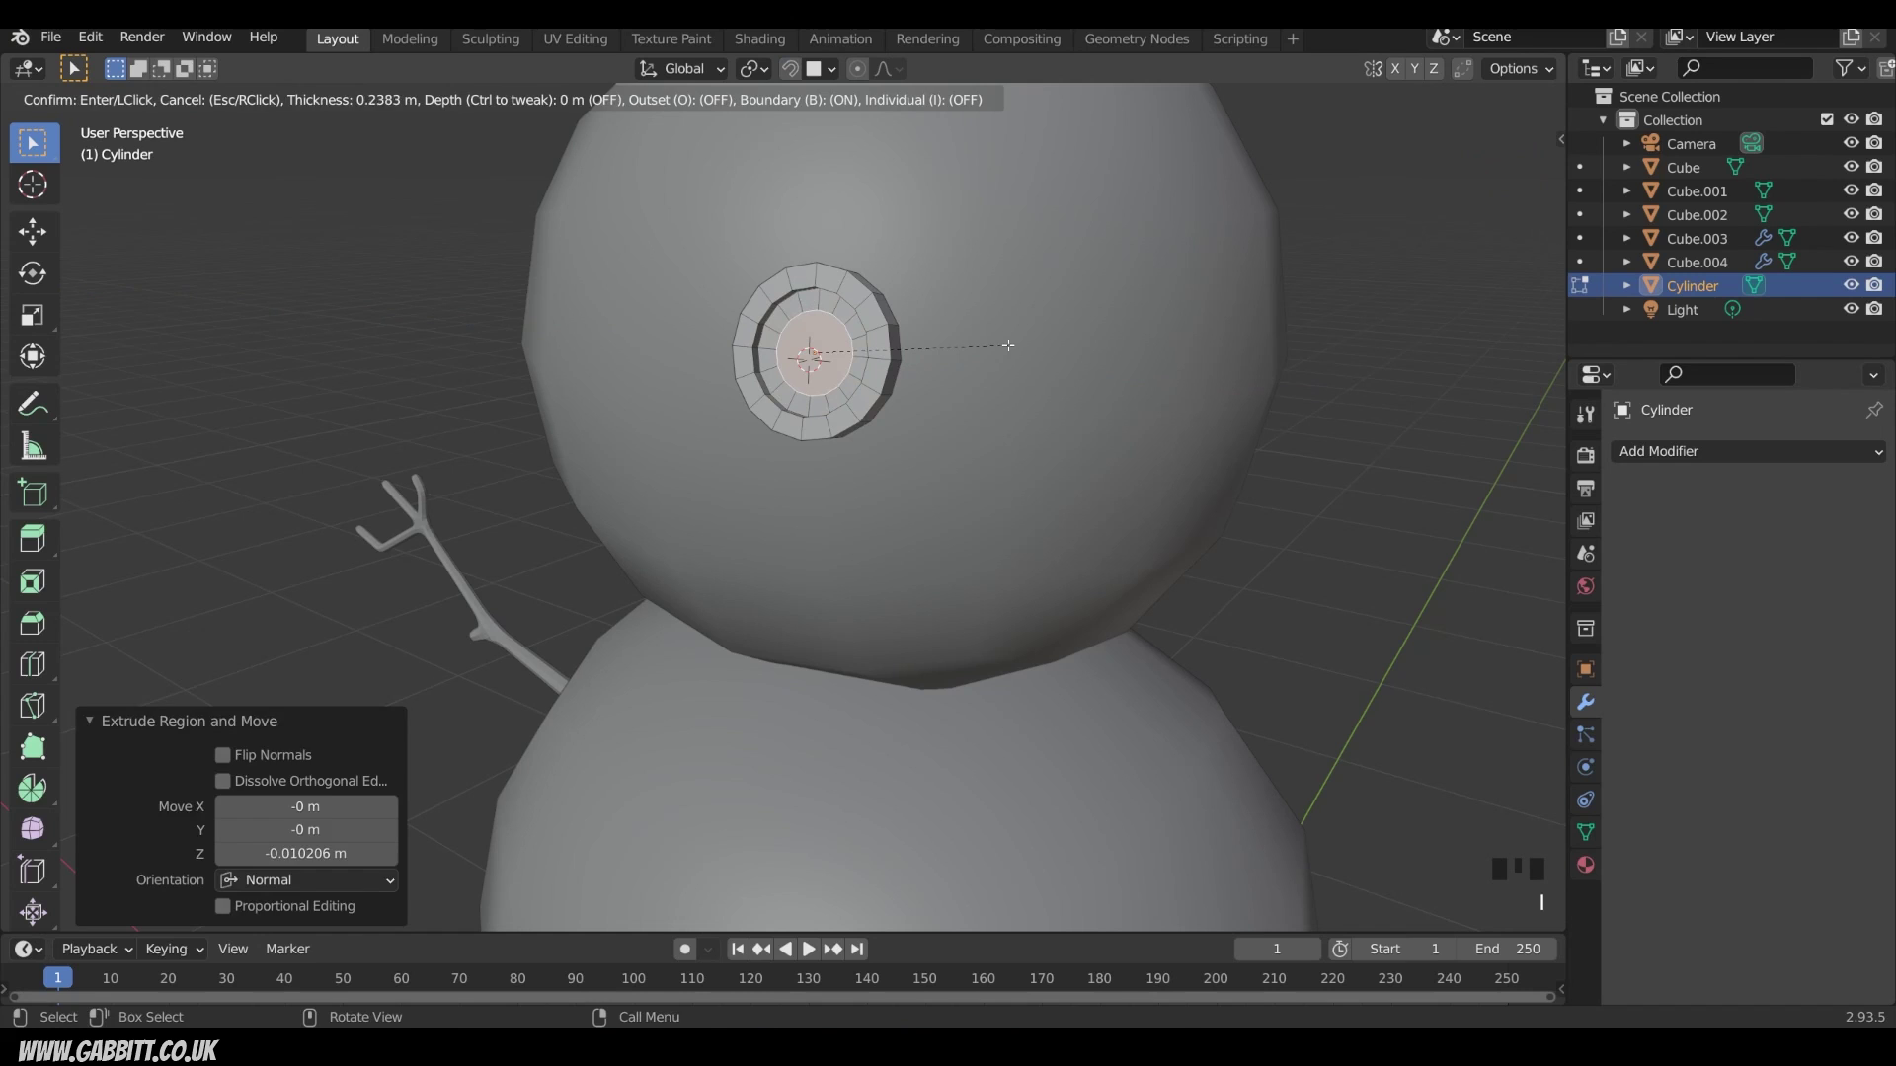
{"action": "key", "text": "ctrl+z"}
{"action": "key", "text": "g"}
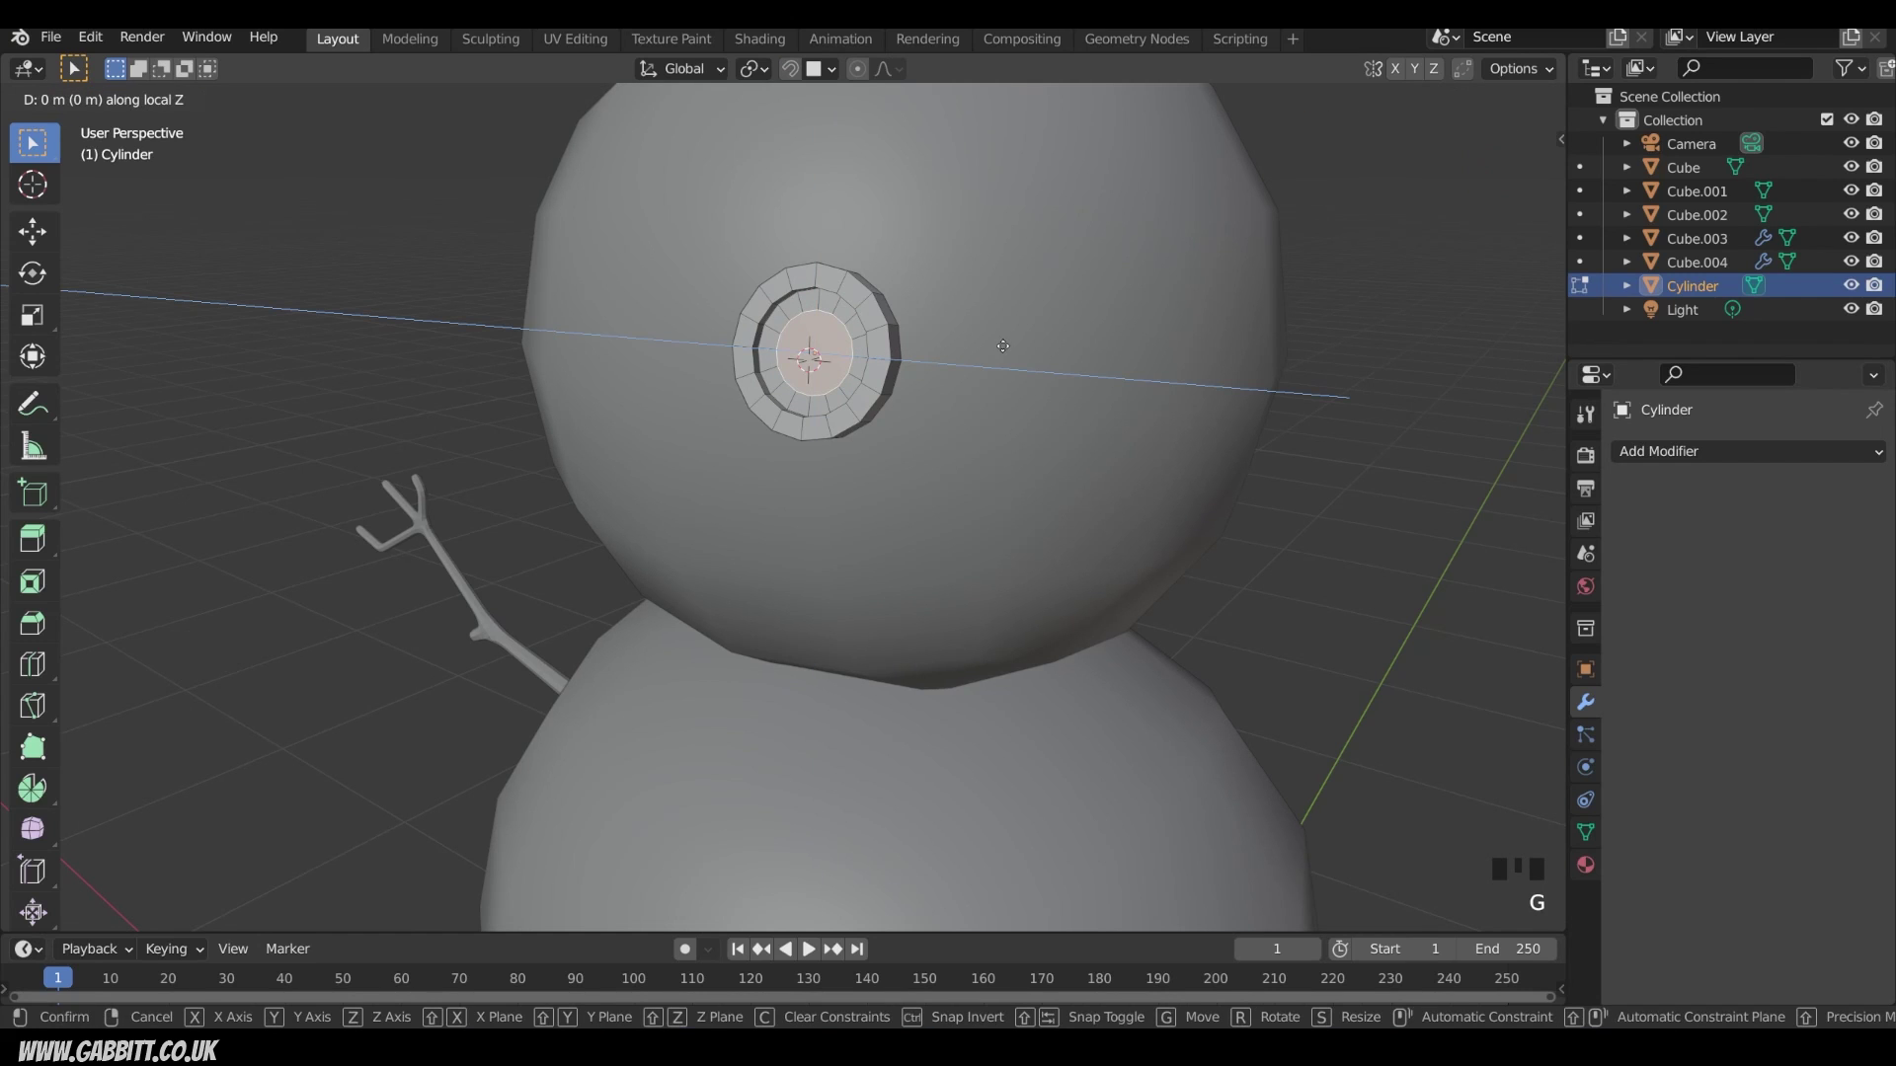
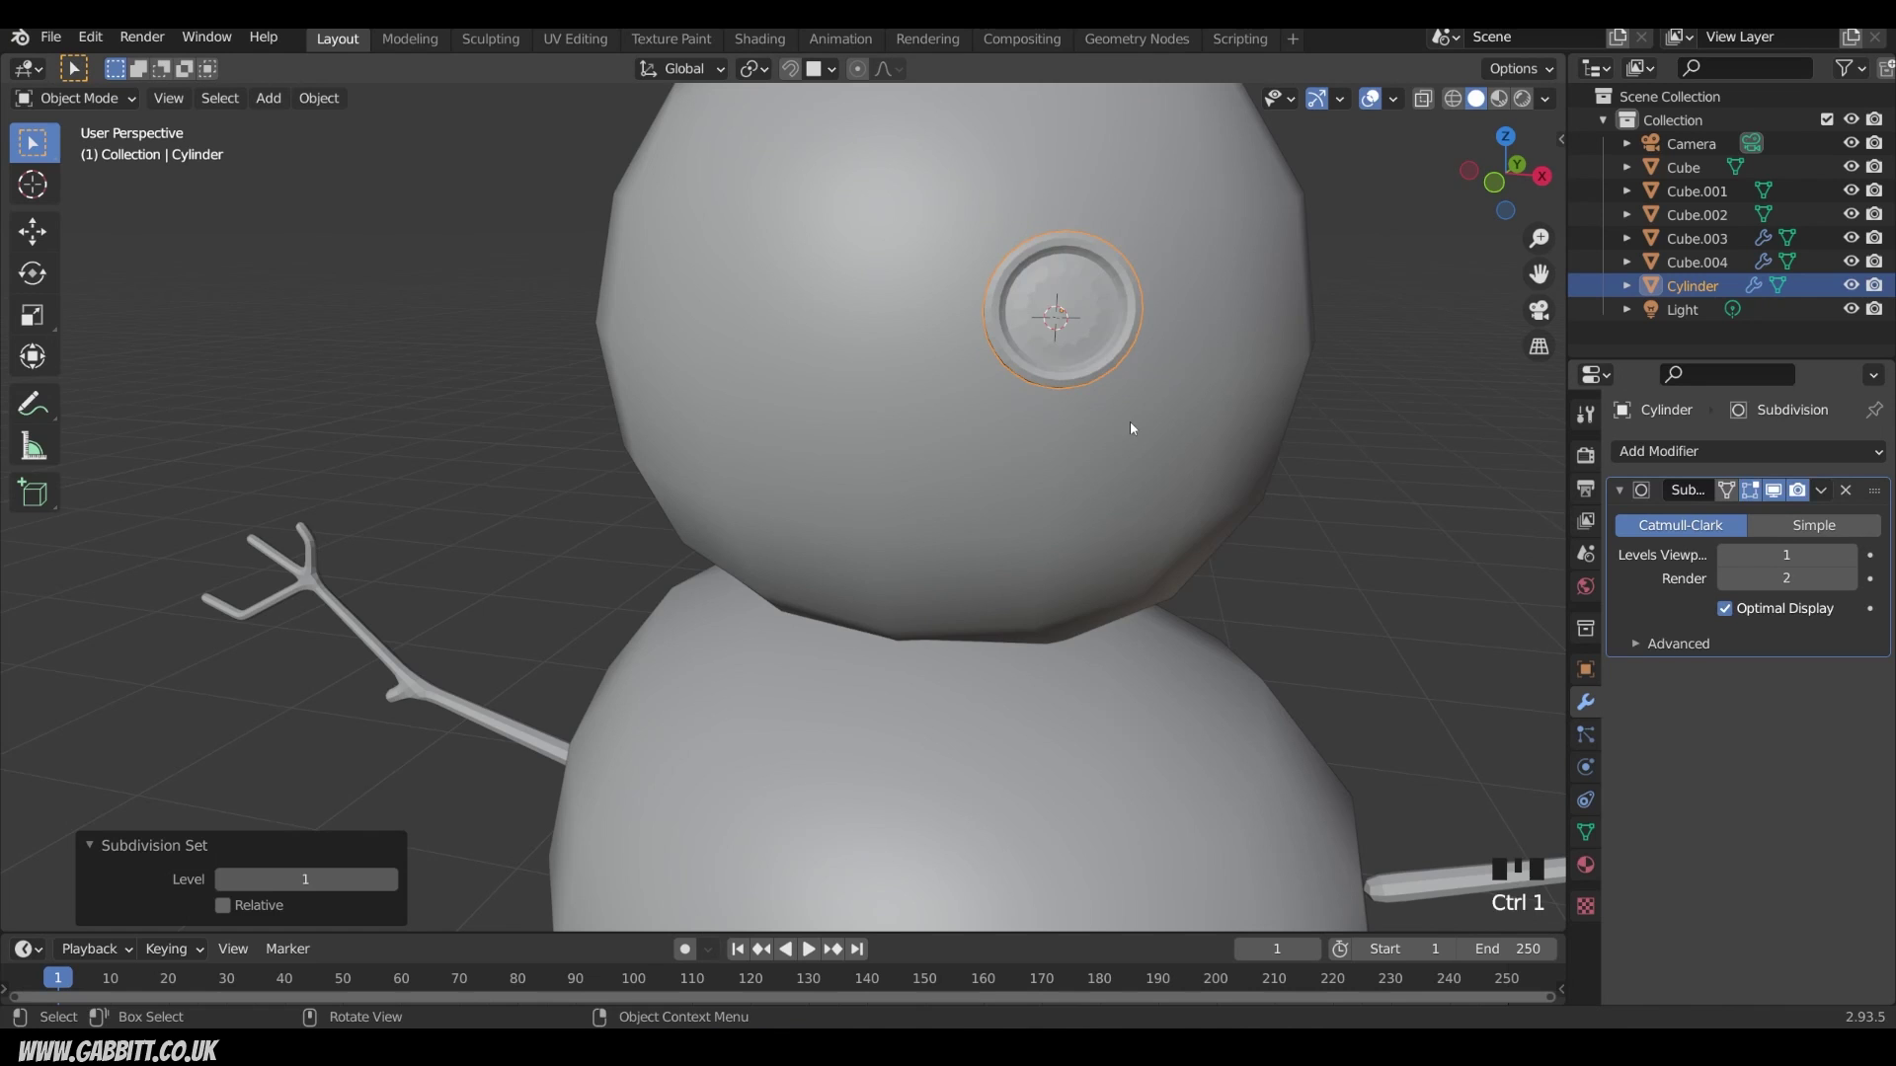
Step: Leave Edit Mode and frame the view on the snowman's head around the subdivided eye button
{"action": "left_click_drag", "start_coordinate": [1136, 423], "coordinate": [964, 377]}
{"action": "key", "text": "Tab"}
{"action": "scroll", "scroll_direction": "down", "scroll_amount": 3}
{"action": "left_click_drag", "start_coordinate": [994, 411], "coordinate": [1051, 395]}
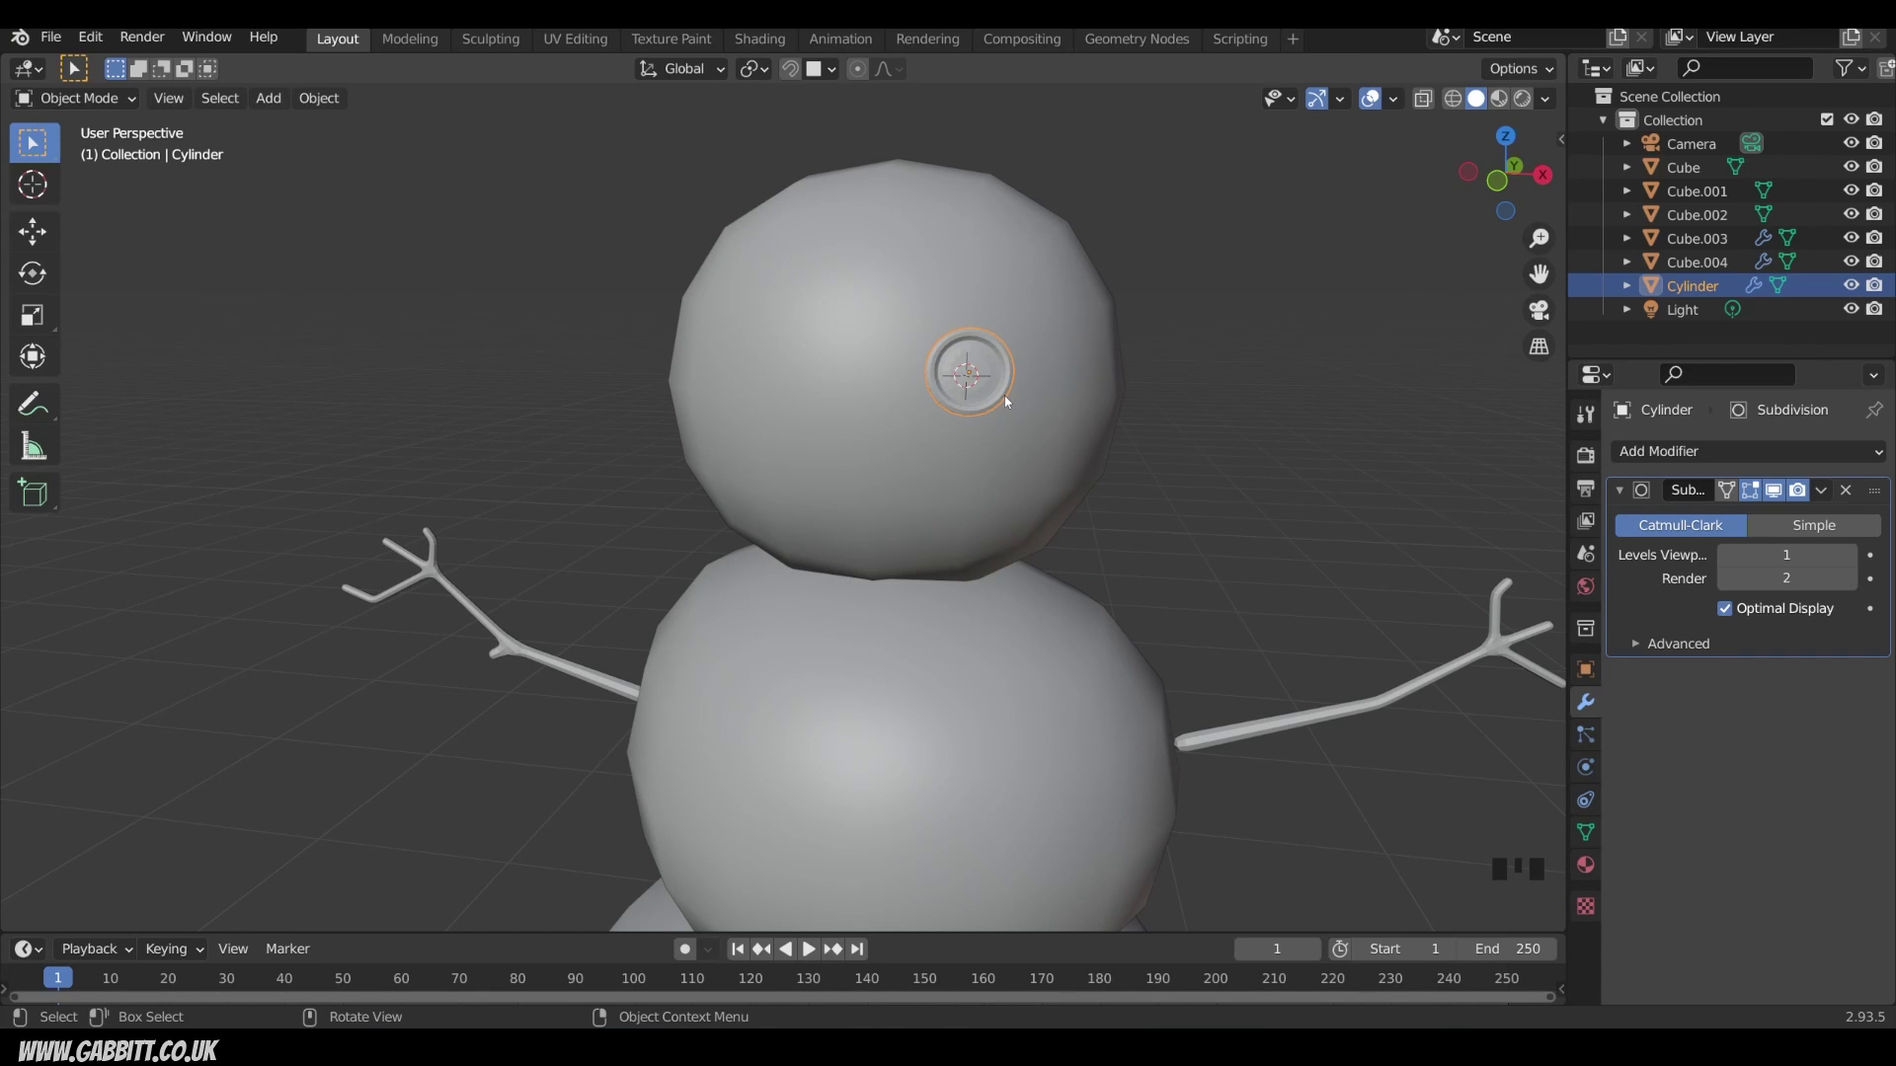
Step: Linked-duplicate the eye button as a second eye and line it up with the first
{"action": "key", "text": "alt+d"}
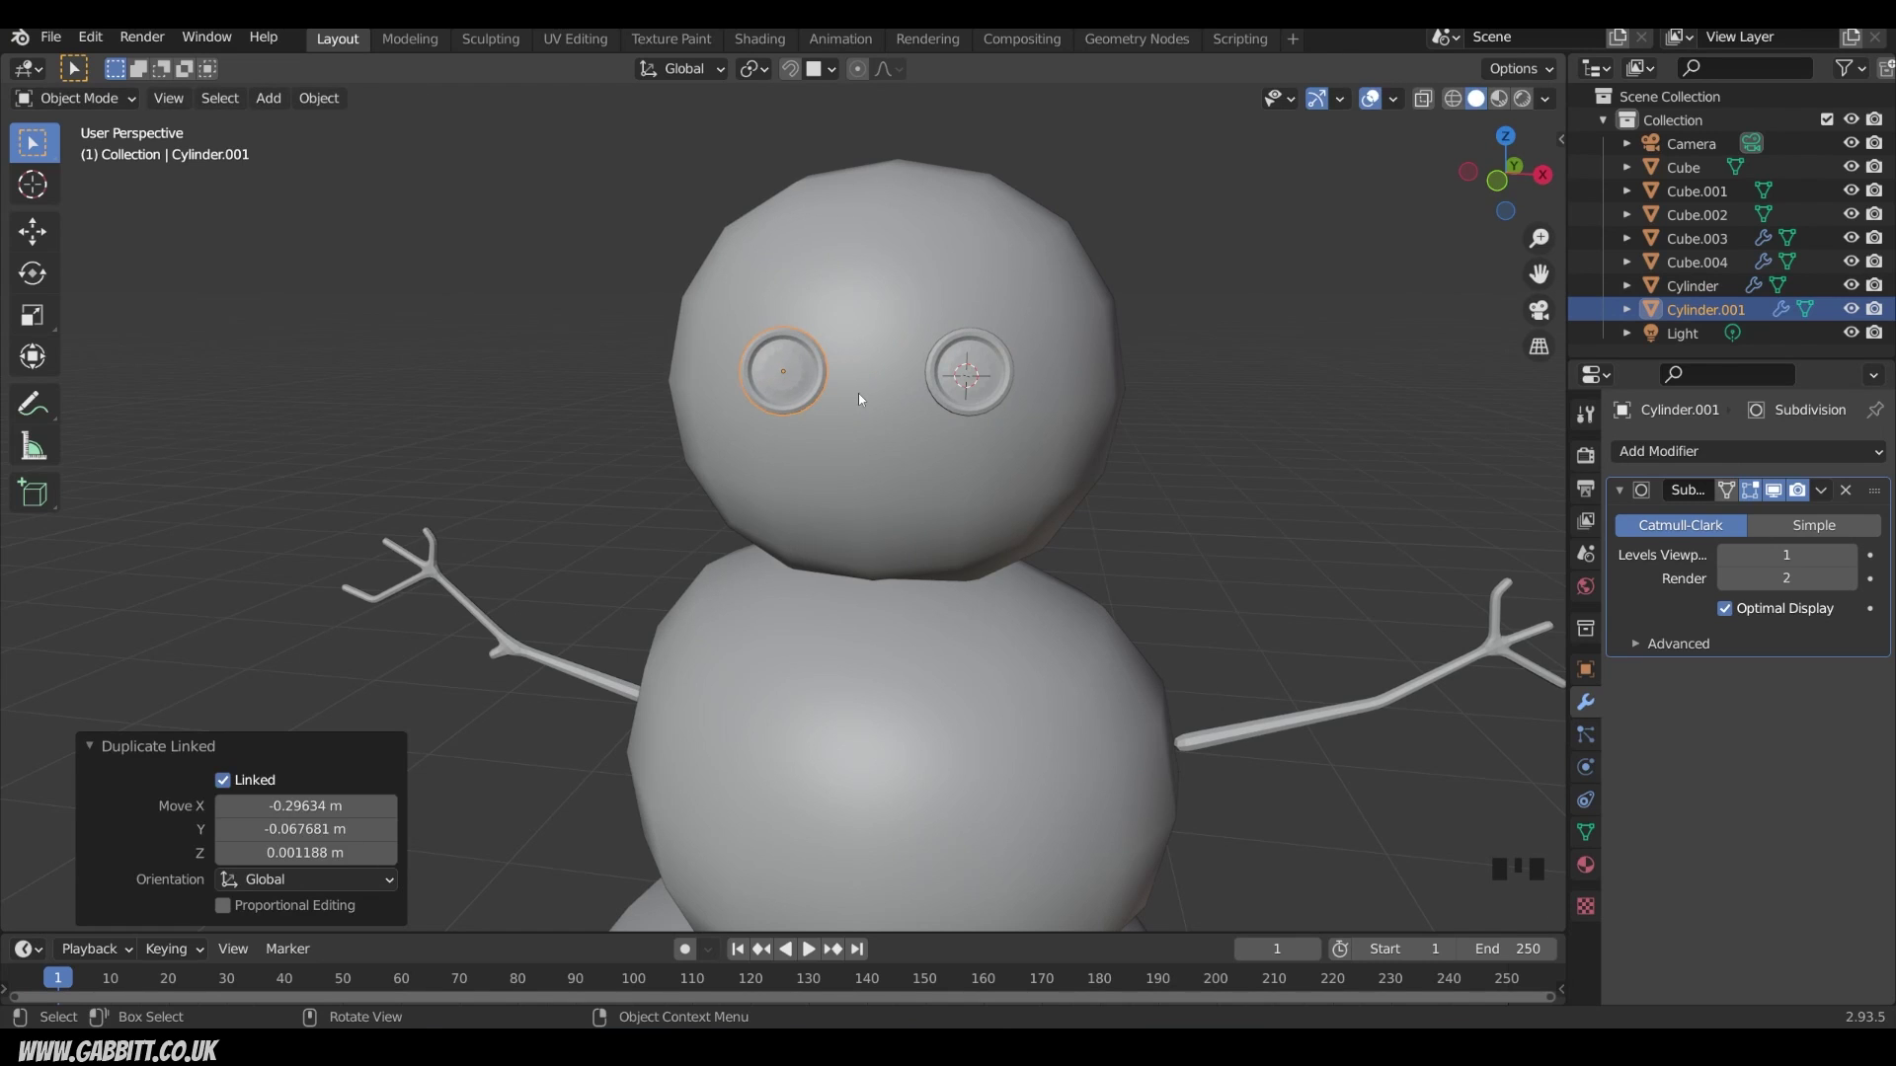
{"action": "key", "text": "Tab"}
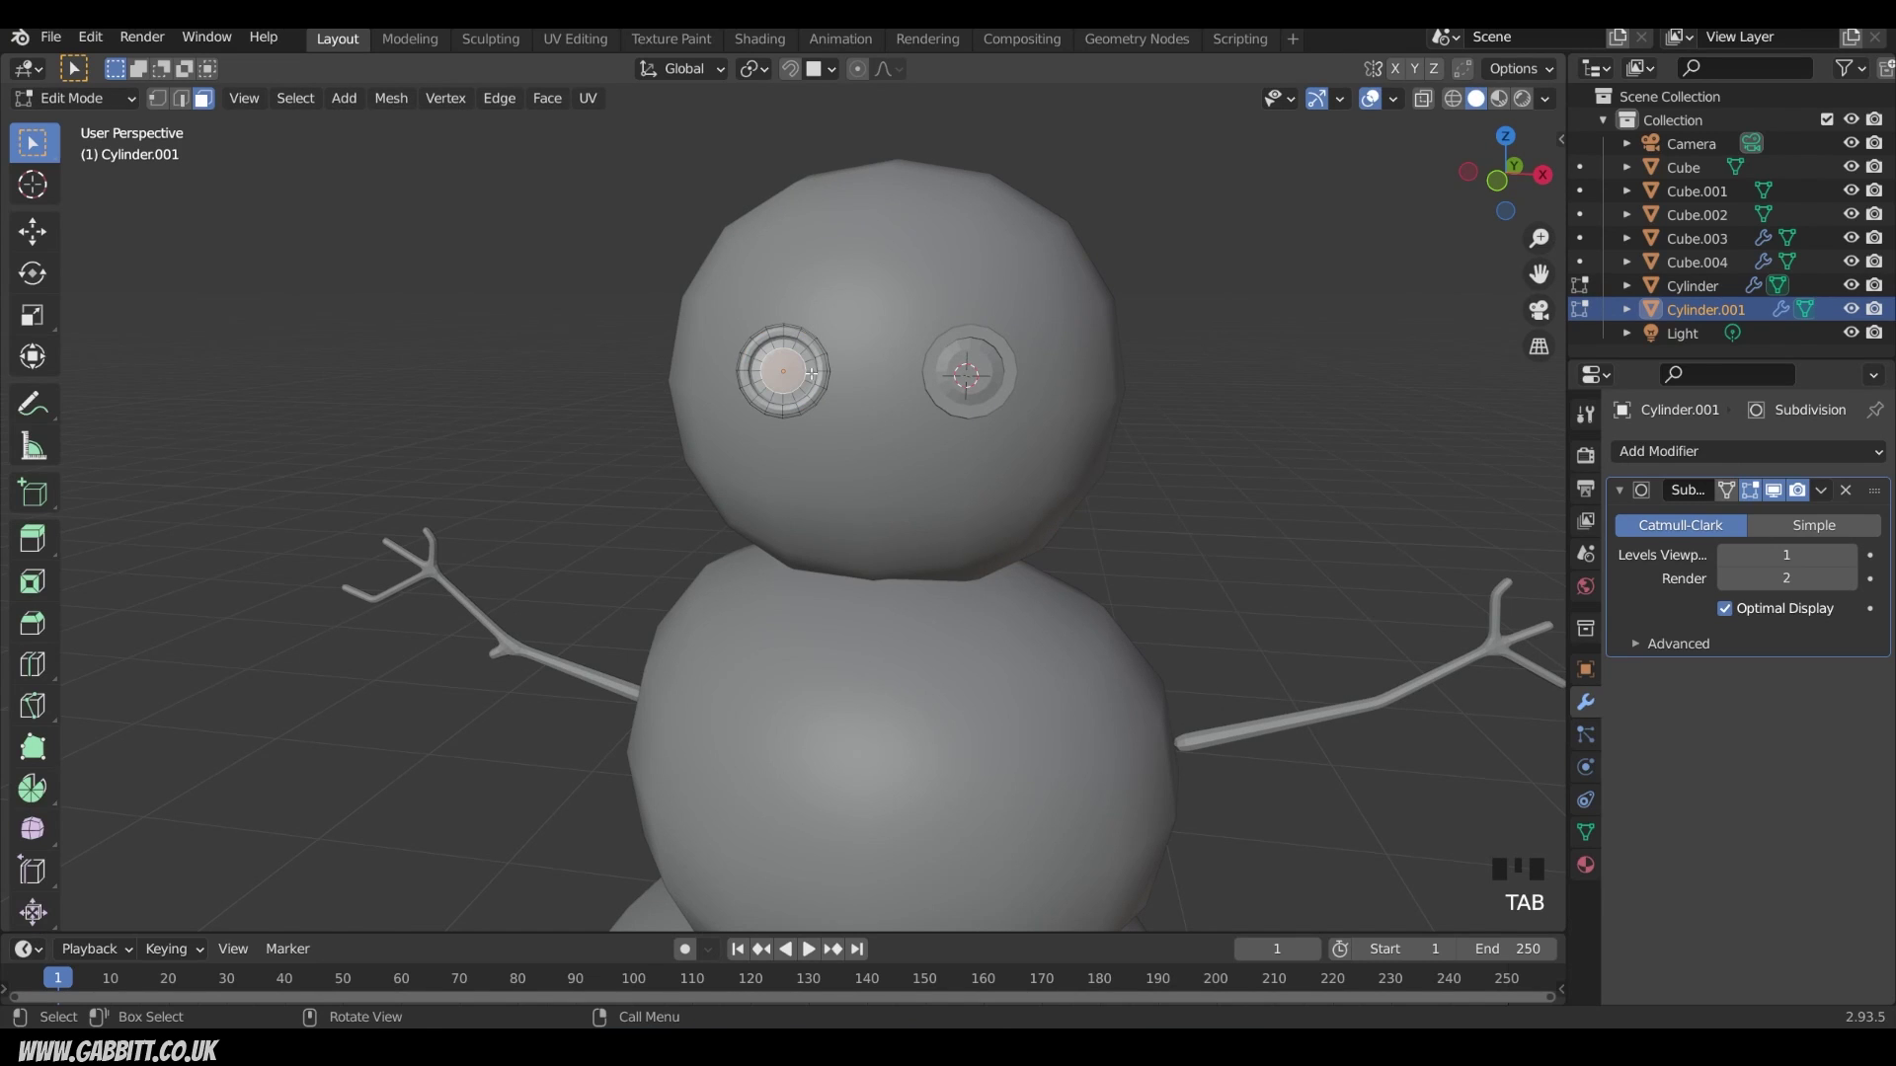
{"action": "key", "text": "g"}
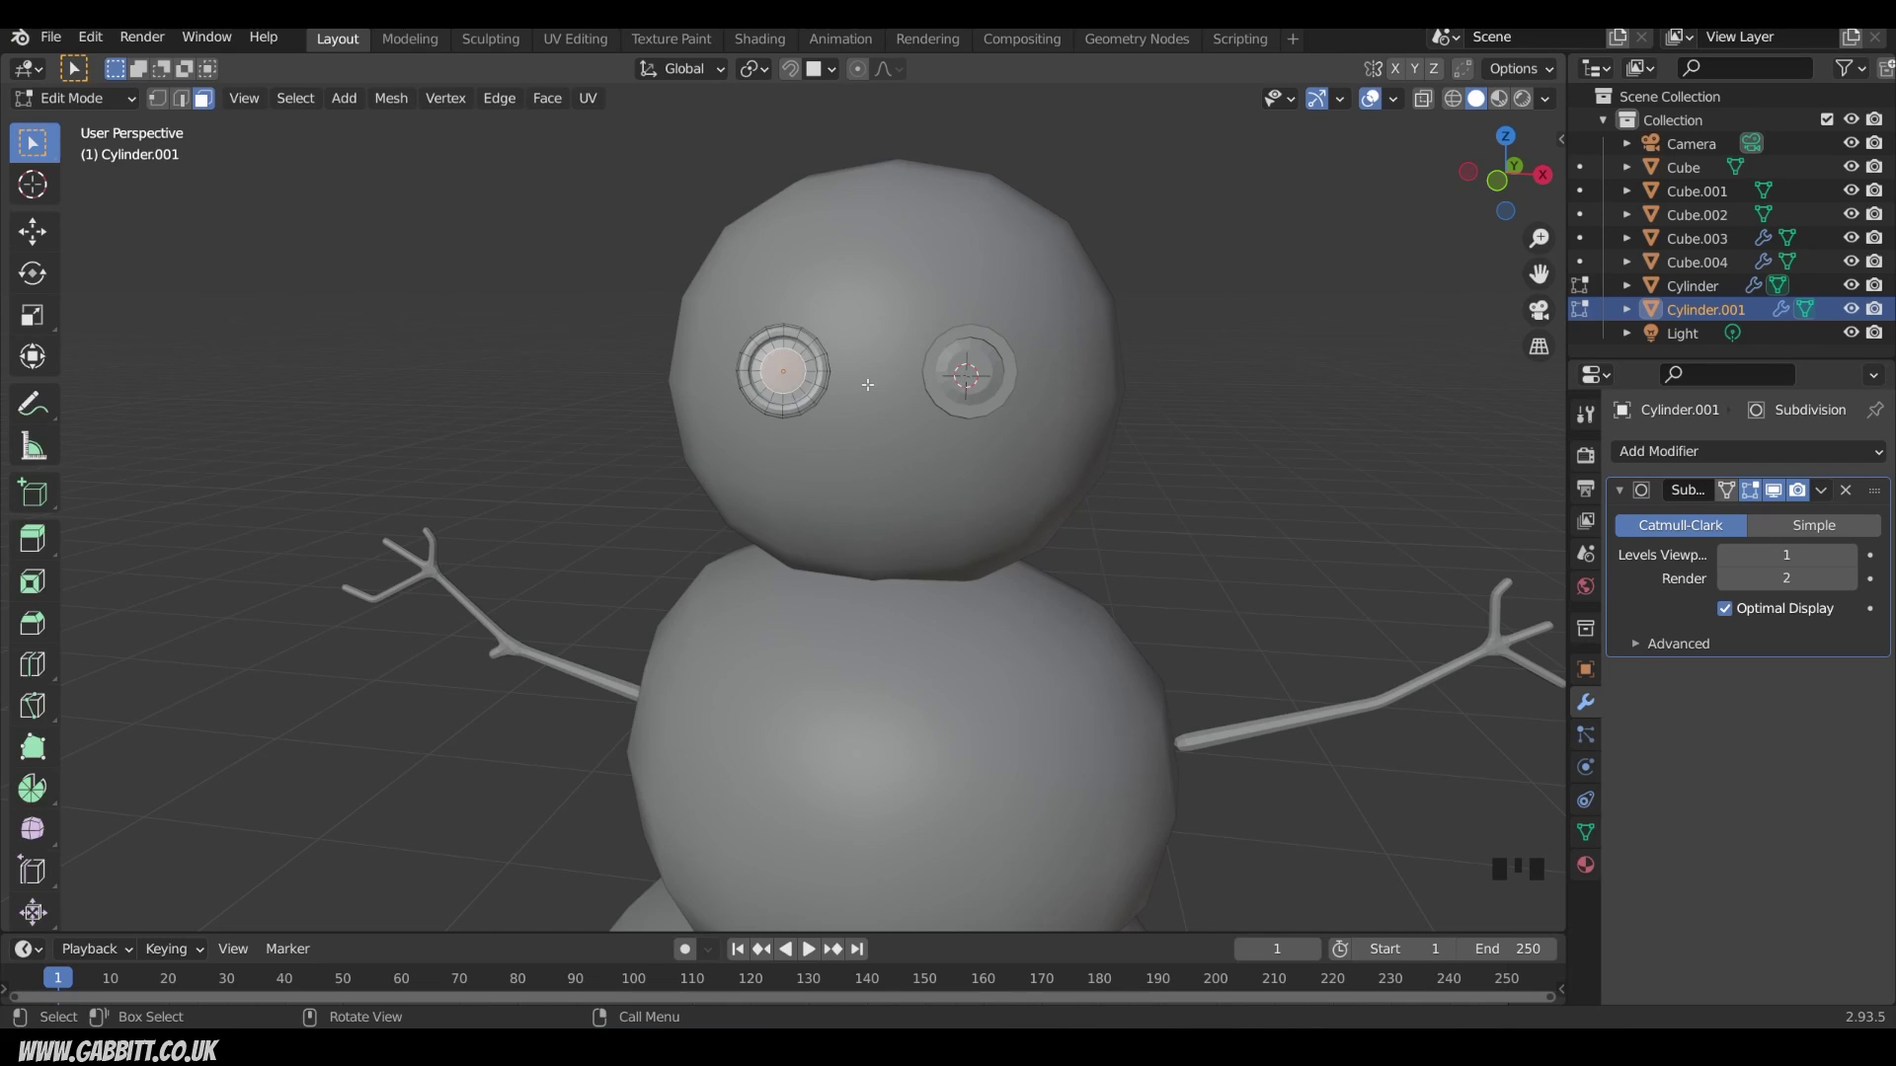
{"action": "key", "text": "Tab"}
{"action": "left_click", "coordinate": [796, 71]}
{"action": "key", "text": "g"}
{"action": "key", "text": "s"}
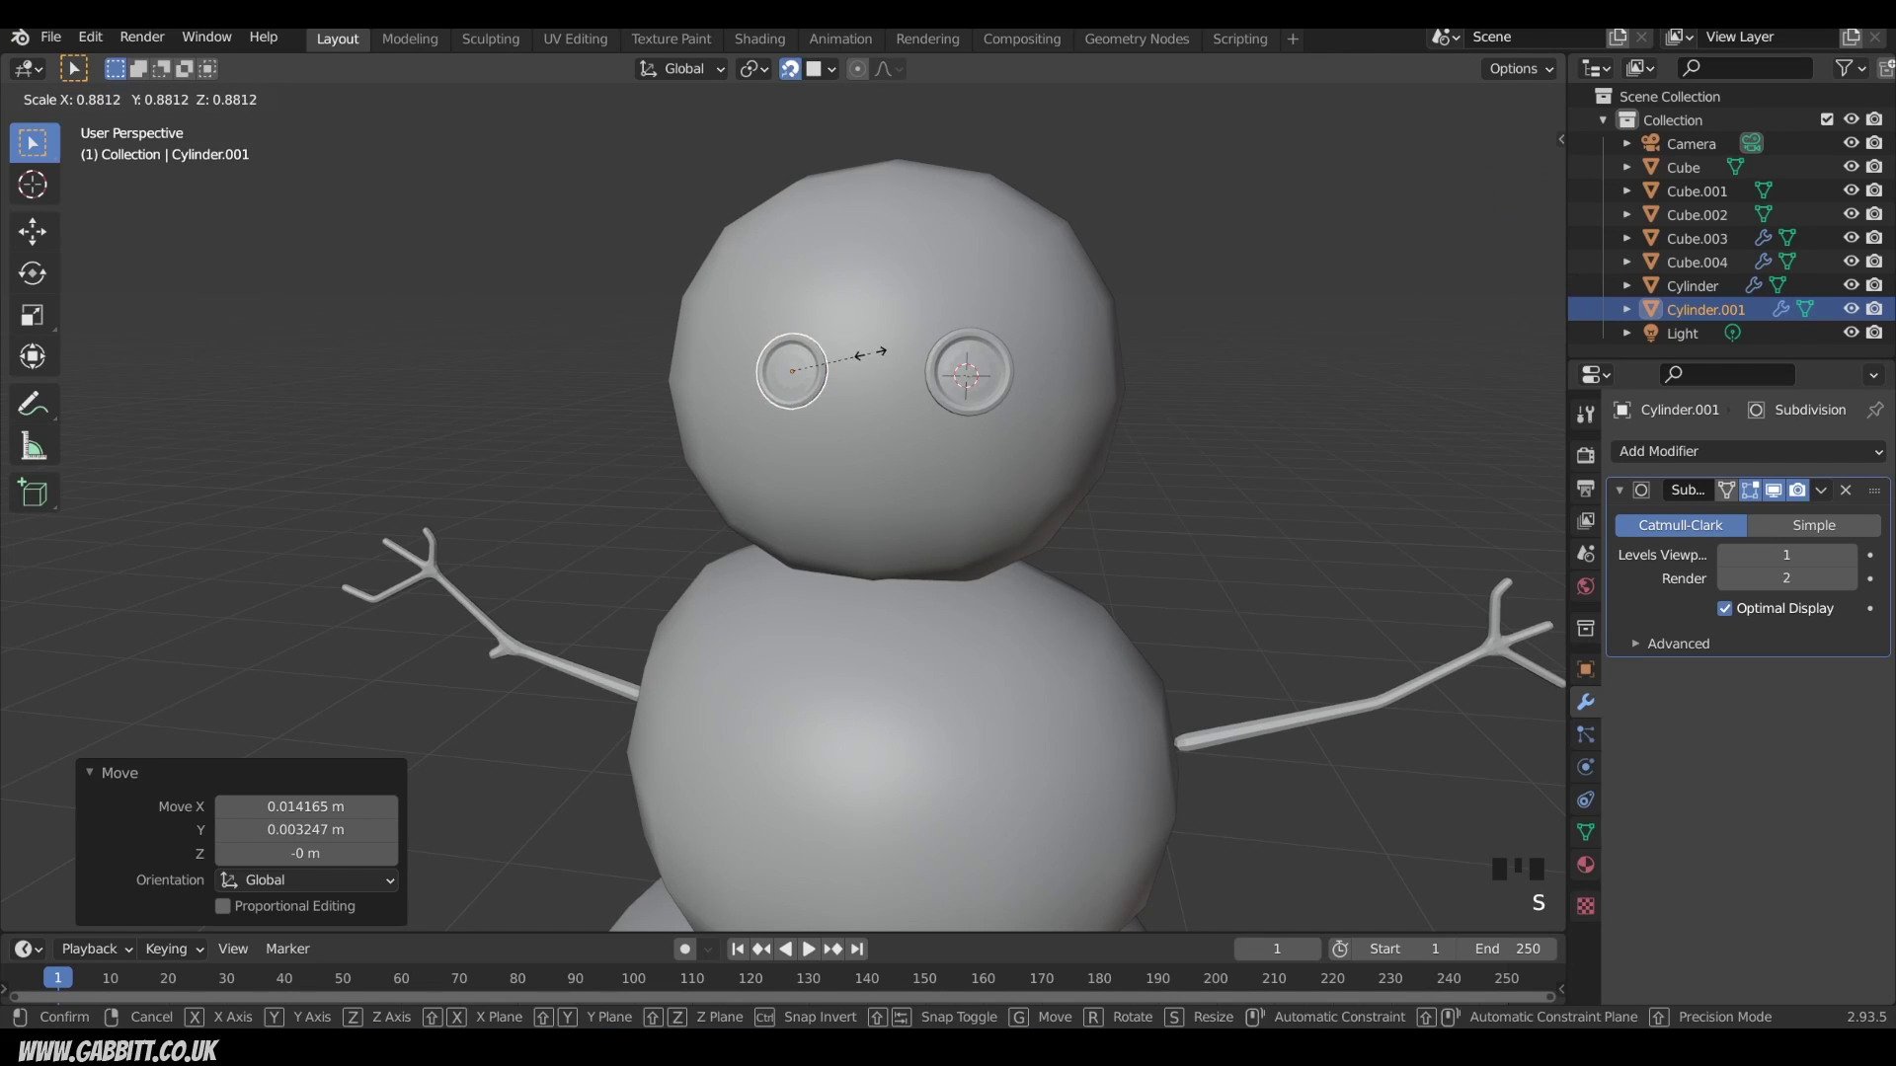
{"action": "left_click_drag", "start_coordinate": [909, 421], "coordinate": [819, 369]}
Step: Linked-duplicate smaller buttons along a curved smile across the head
{"action": "key", "text": "alt+d"}
{"action": "key", "text": "s"}
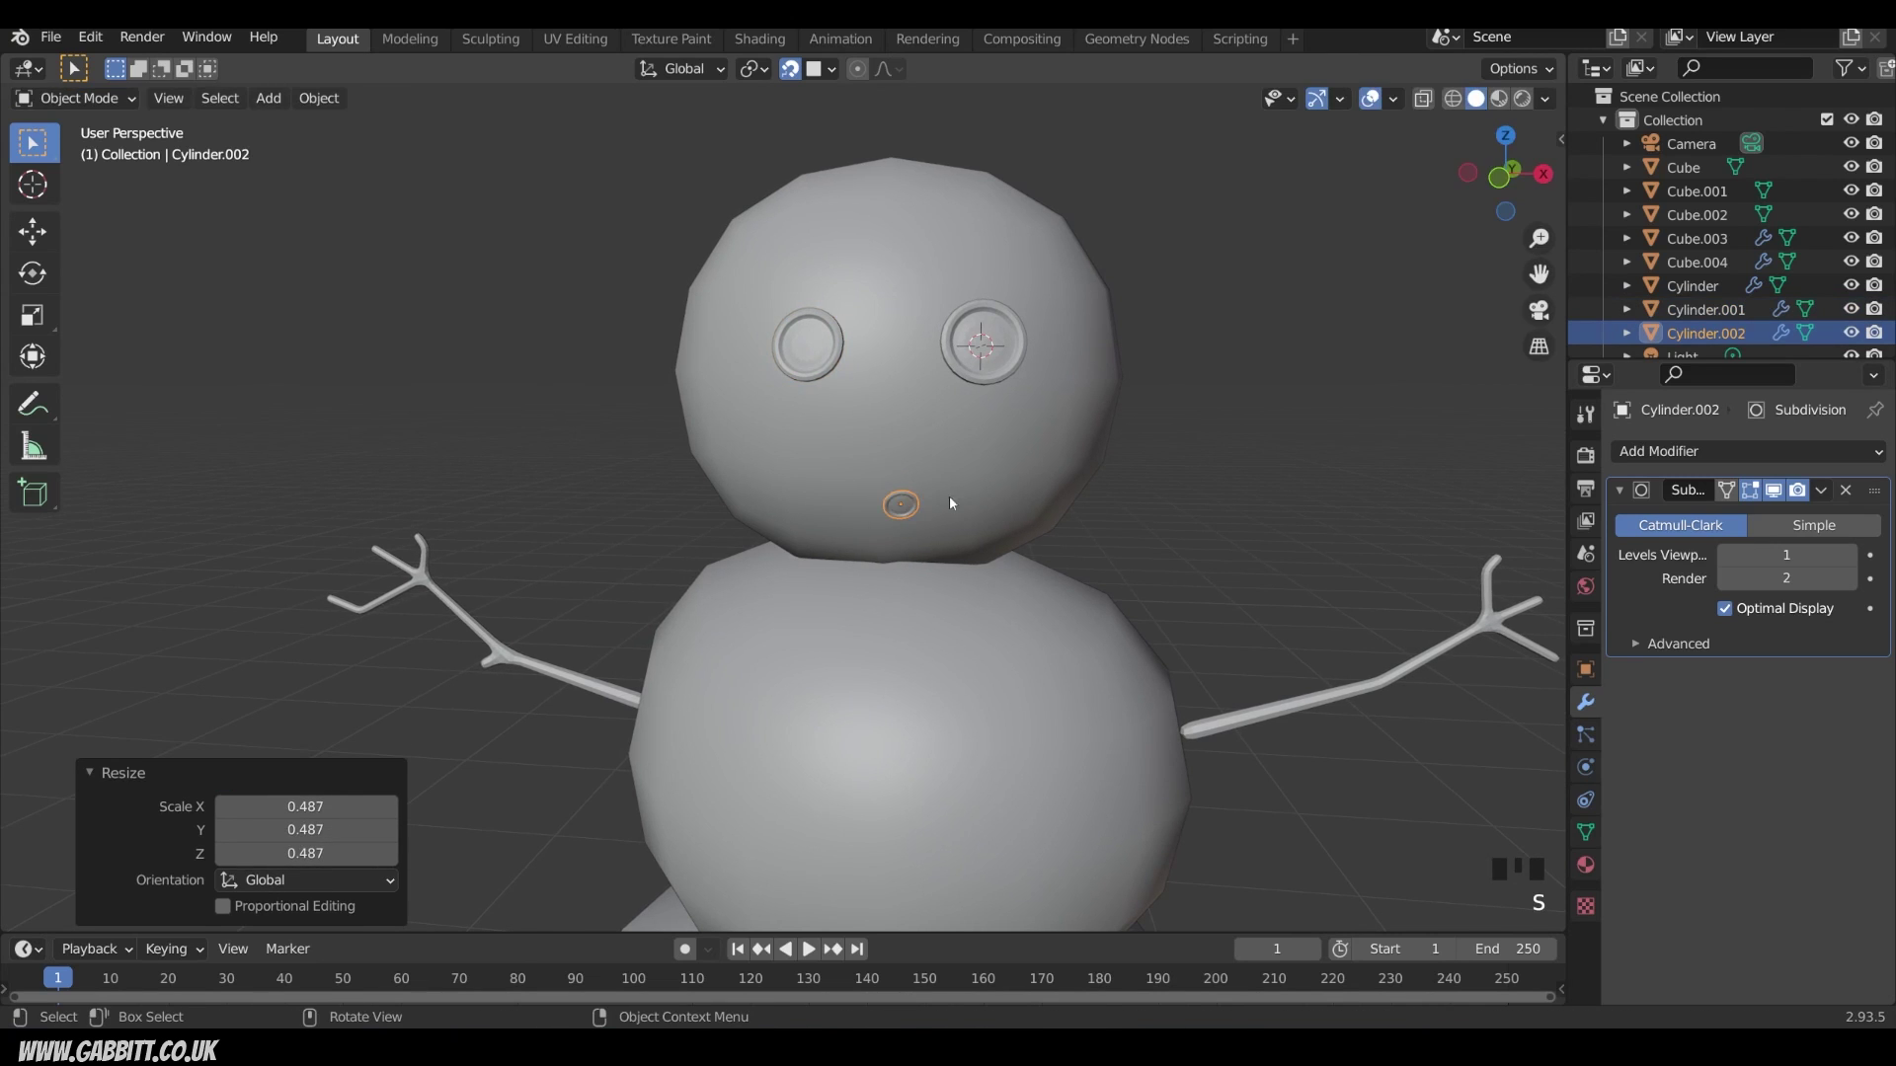
{"action": "key", "text": "alt+d"}
{"action": "key", "text": "alt+d"}
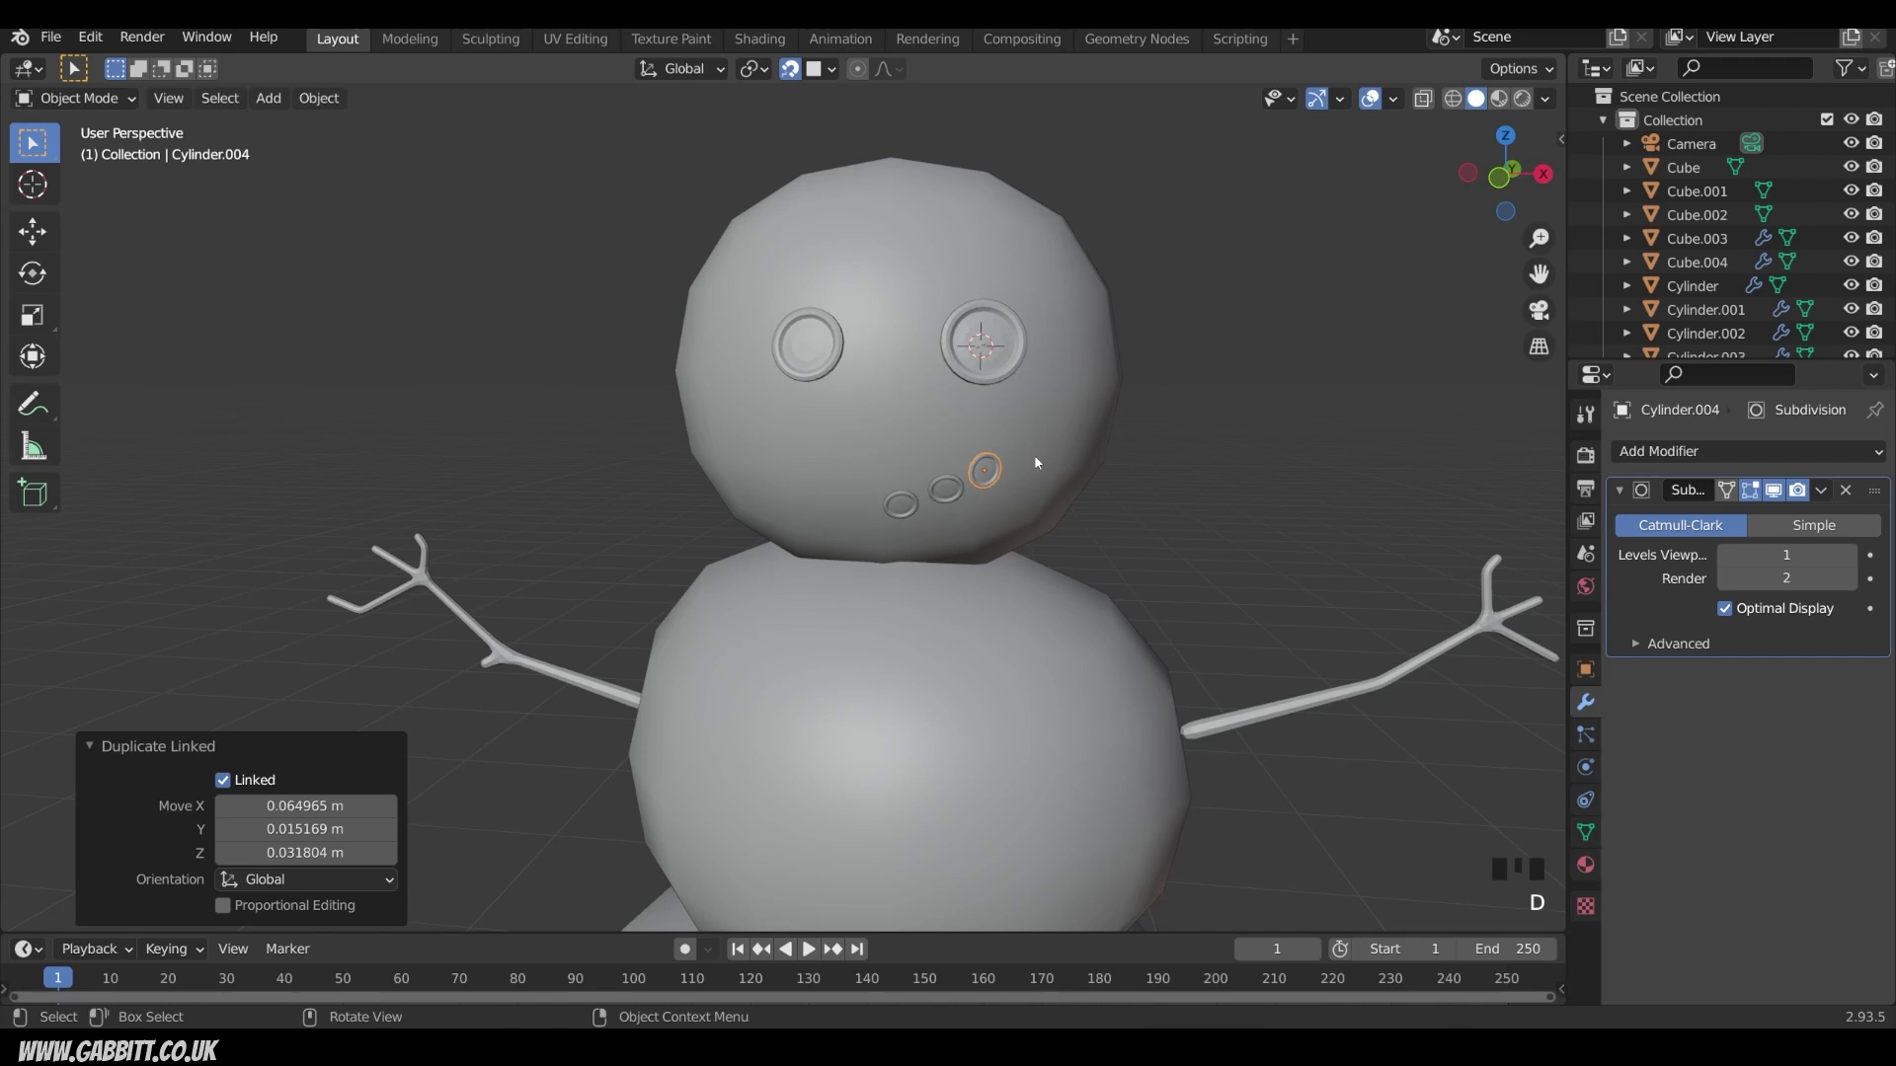
{"action": "key", "text": "alt+d"}
{"action": "left_click", "coordinate": [911, 511]}
{"action": "key", "text": "alt+d"}
{"action": "key", "text": "alt+d"}
{"action": "left_click", "coordinate": [901, 507]}
{"action": "key", "text": "s"}
{"action": "left_click_drag", "start_coordinate": [984, 483], "coordinate": [1054, 482]}
{"action": "key", "text": "s"}
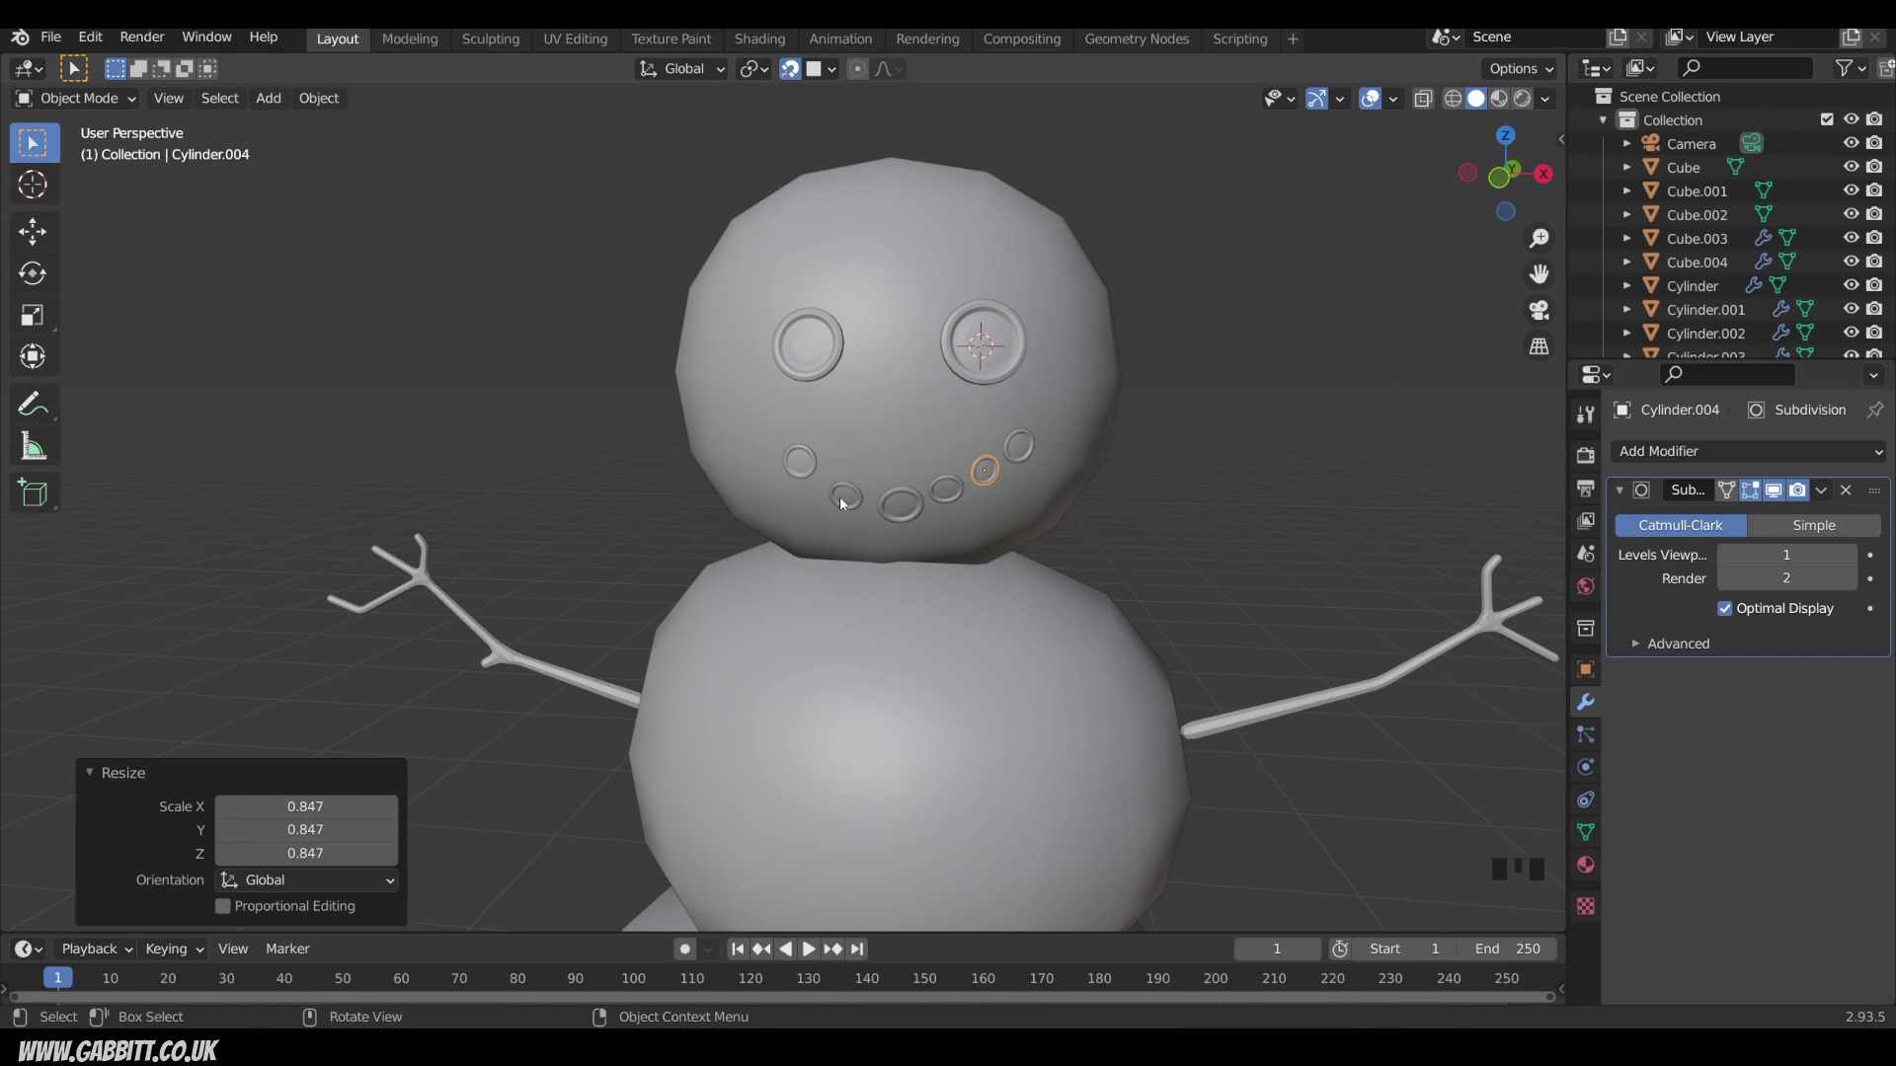
Step: Add a final linked button at the end of the mouth and settle its position
{"action": "key", "text": "Tab"}
{"action": "key", "text": "g"}
{"action": "key", "text": "Tab"}
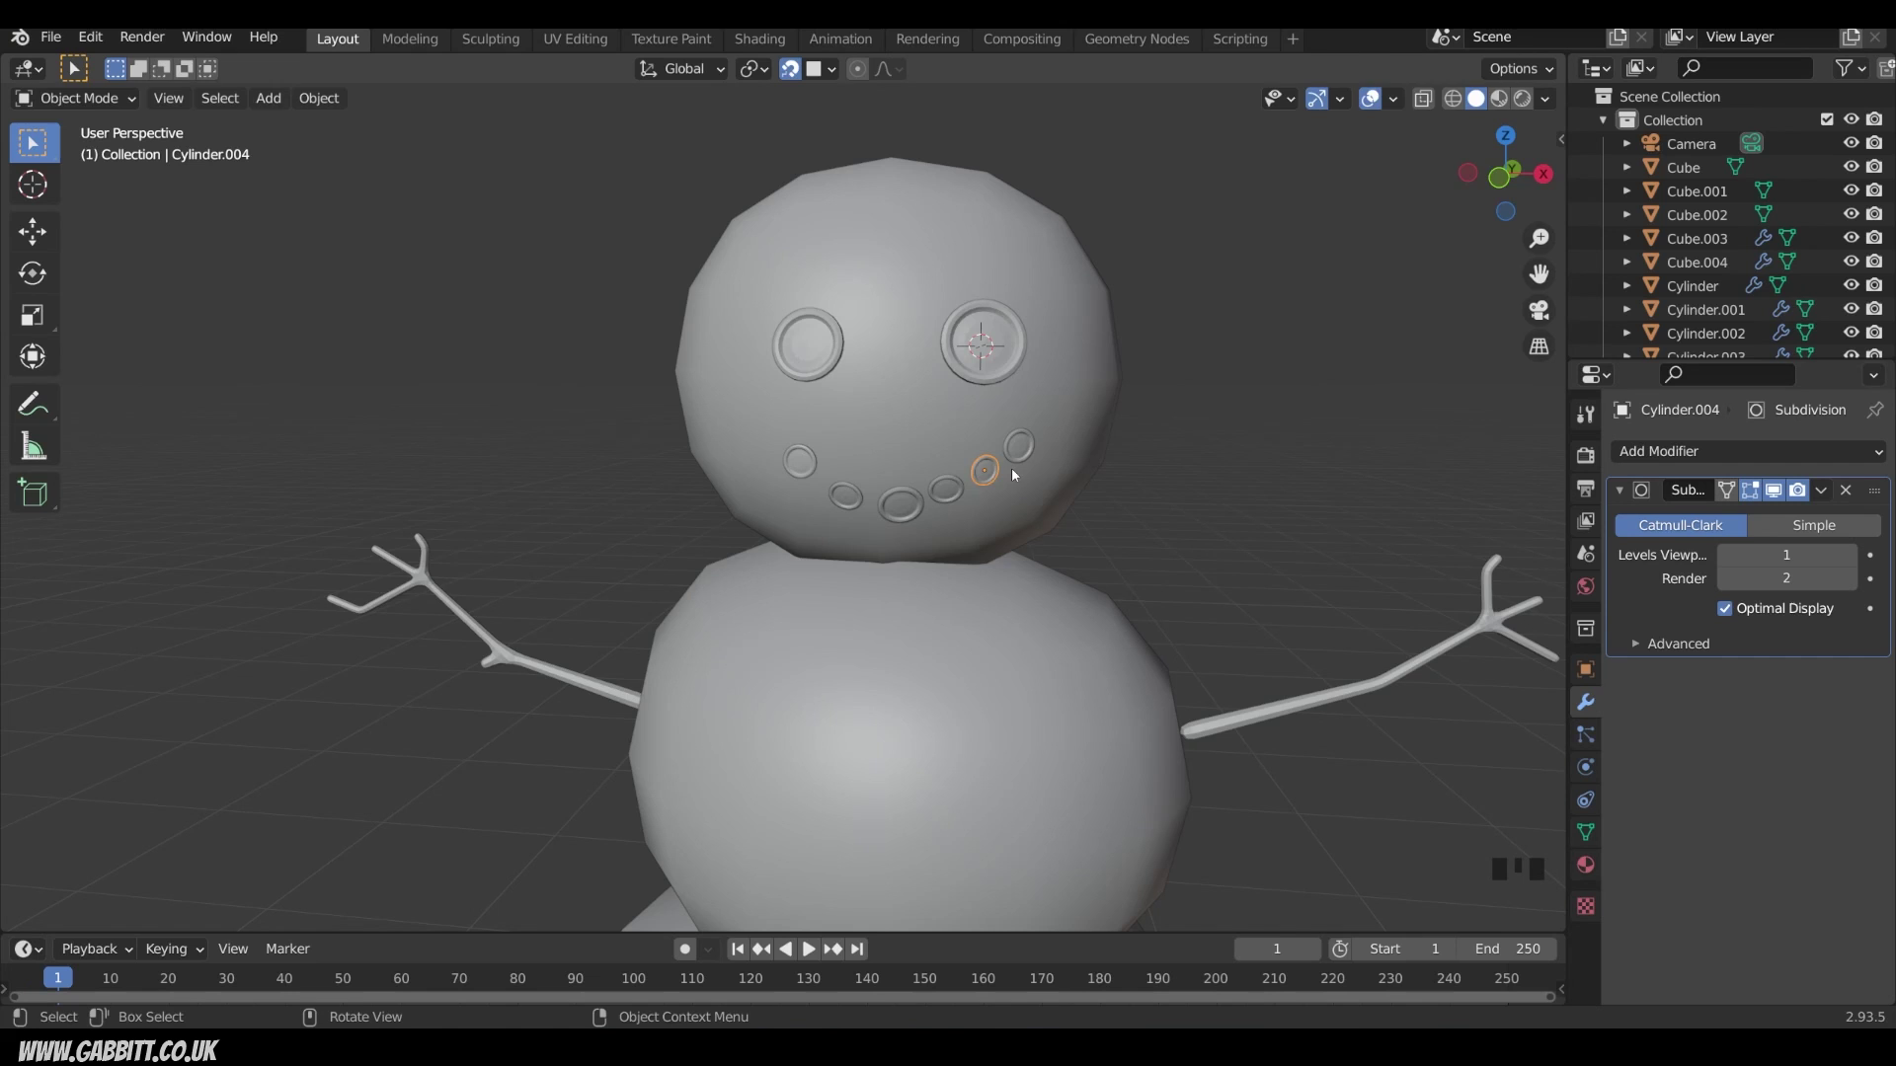
{"action": "key", "text": "g"}
{"action": "left_click", "coordinate": [963, 494]}
{"action": "key", "text": "g"}
Step: Linked-duplicate the chest button lower on the middle sphere and shrink it slightly
{"action": "left_click_drag", "start_coordinate": [938, 504], "coordinate": [1020, 465]}
{"action": "scroll", "scroll_direction": "down", "scroll_amount": 3}
{"action": "left_click_drag", "start_coordinate": [1017, 498], "coordinate": [798, 446]}
{"action": "left_click", "coordinate": [798, 446]}
{"action": "left_click_drag", "start_coordinate": [857, 452], "coordinate": [818, 452]}
{"action": "key", "text": "alt+d"}
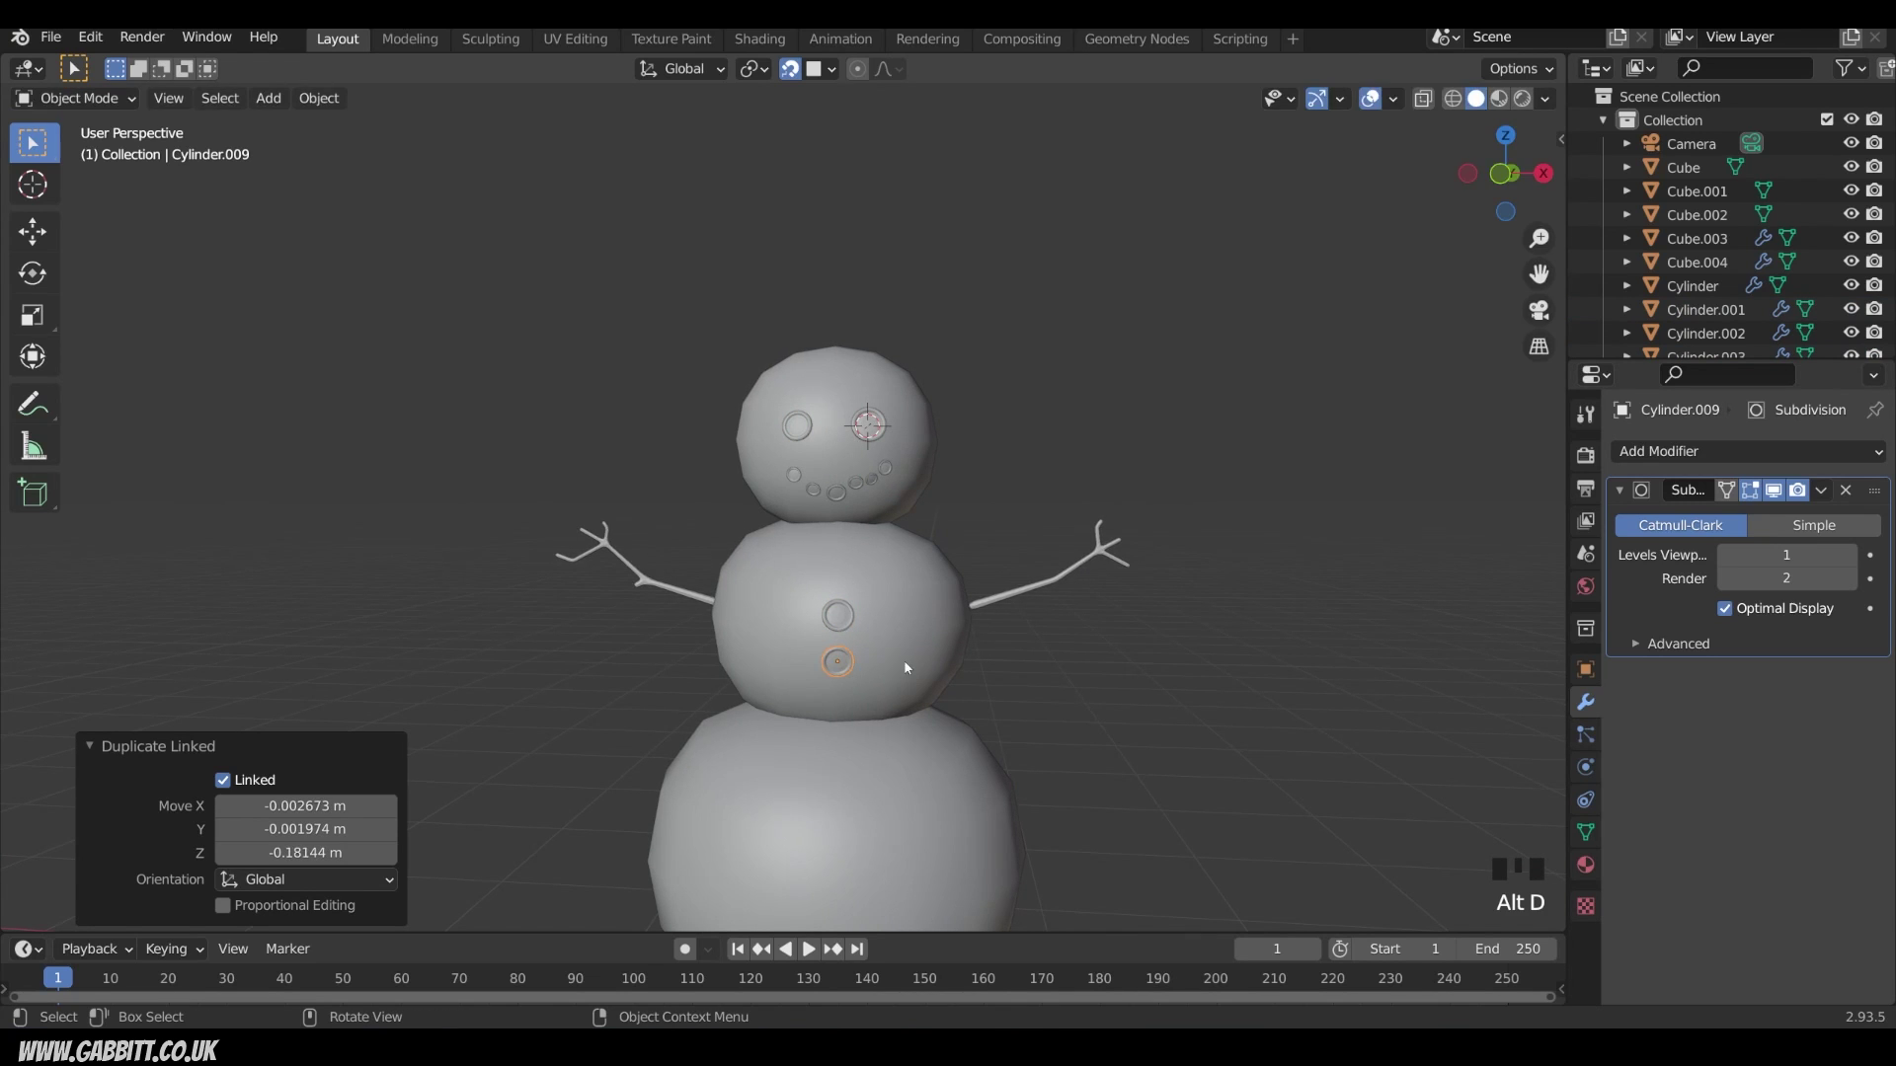
Step: Place the 3D cursor on the face, add a cylinder there, turn it 90° around X and shrink it to nose size
{"action": "key", "text": "s"}
{"action": "left_click_drag", "start_coordinate": [1066, 518], "coordinate": [885, 516]}
{"action": "scroll", "scroll_direction": "up", "scroll_amount": 3}
{"action": "right_click", "coordinate": [786, 472]}
{"action": "key", "text": "shift+a"}
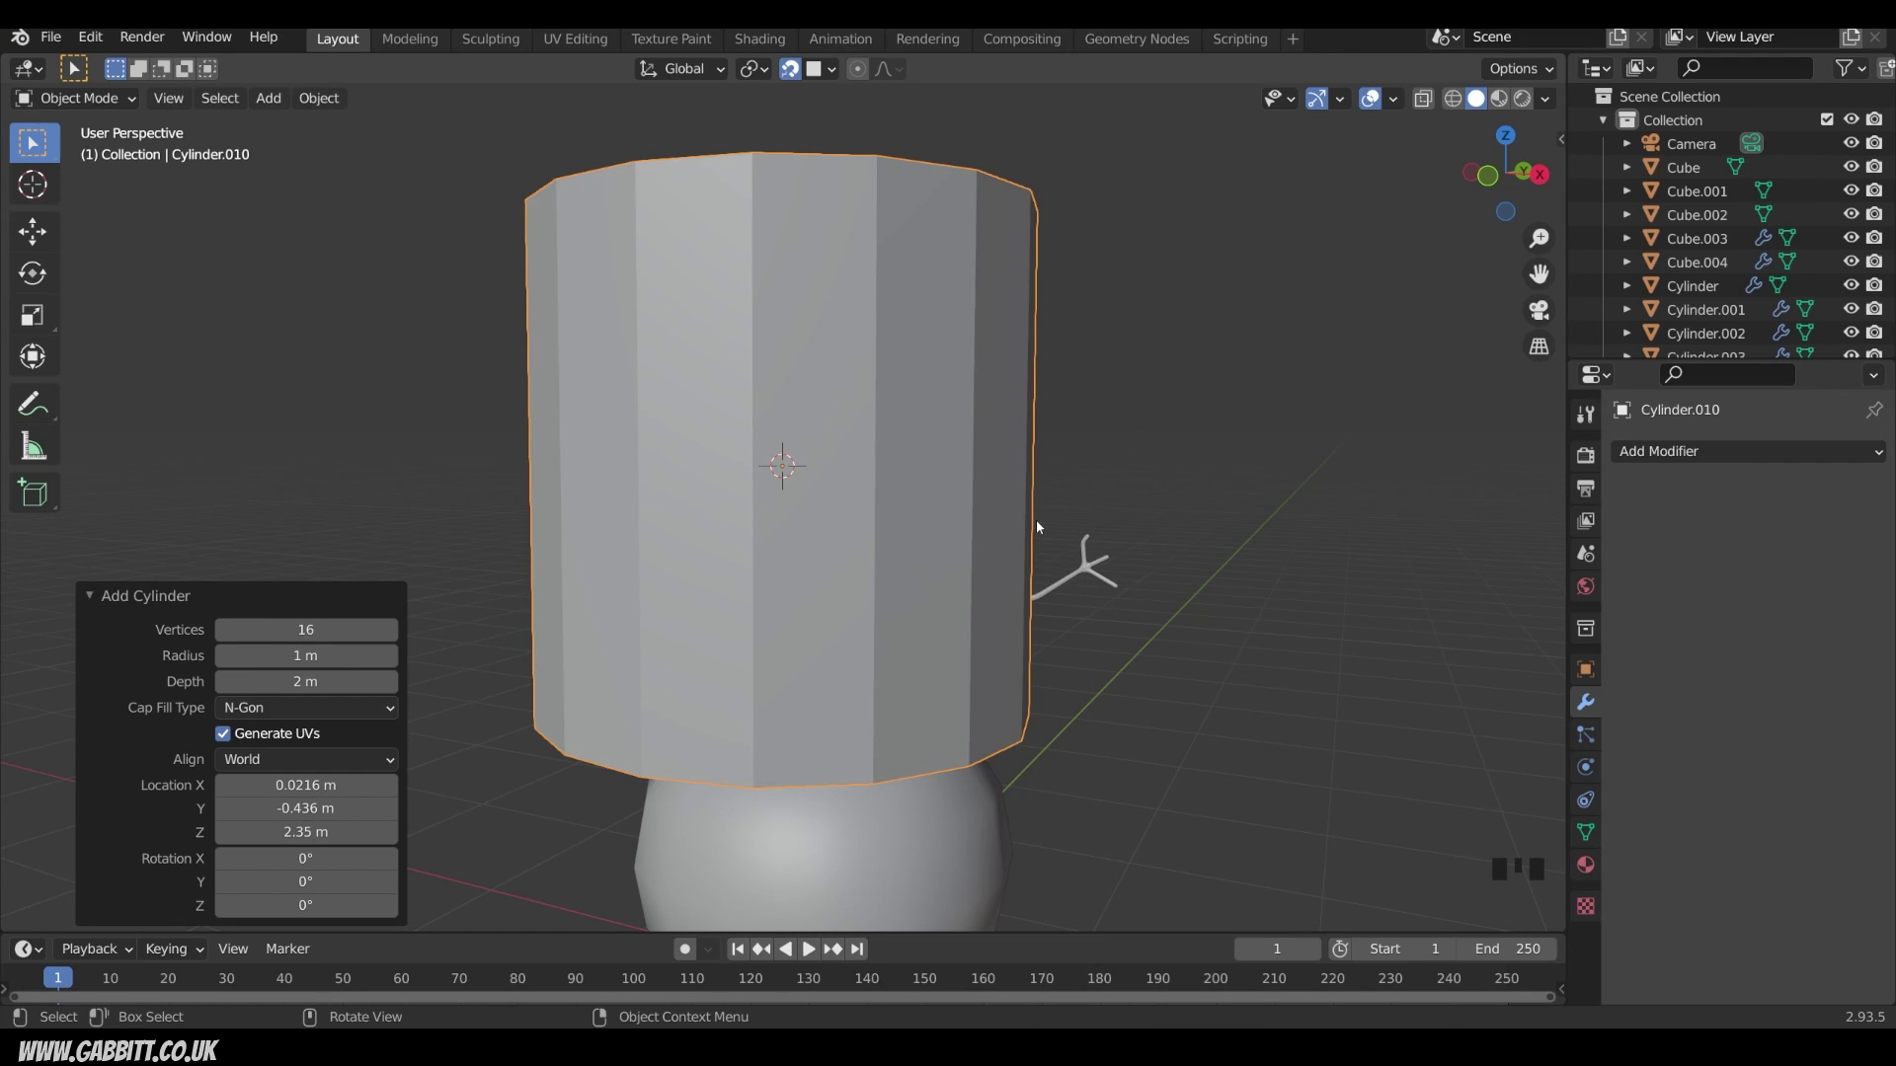
{"action": "key", "text": "r"}
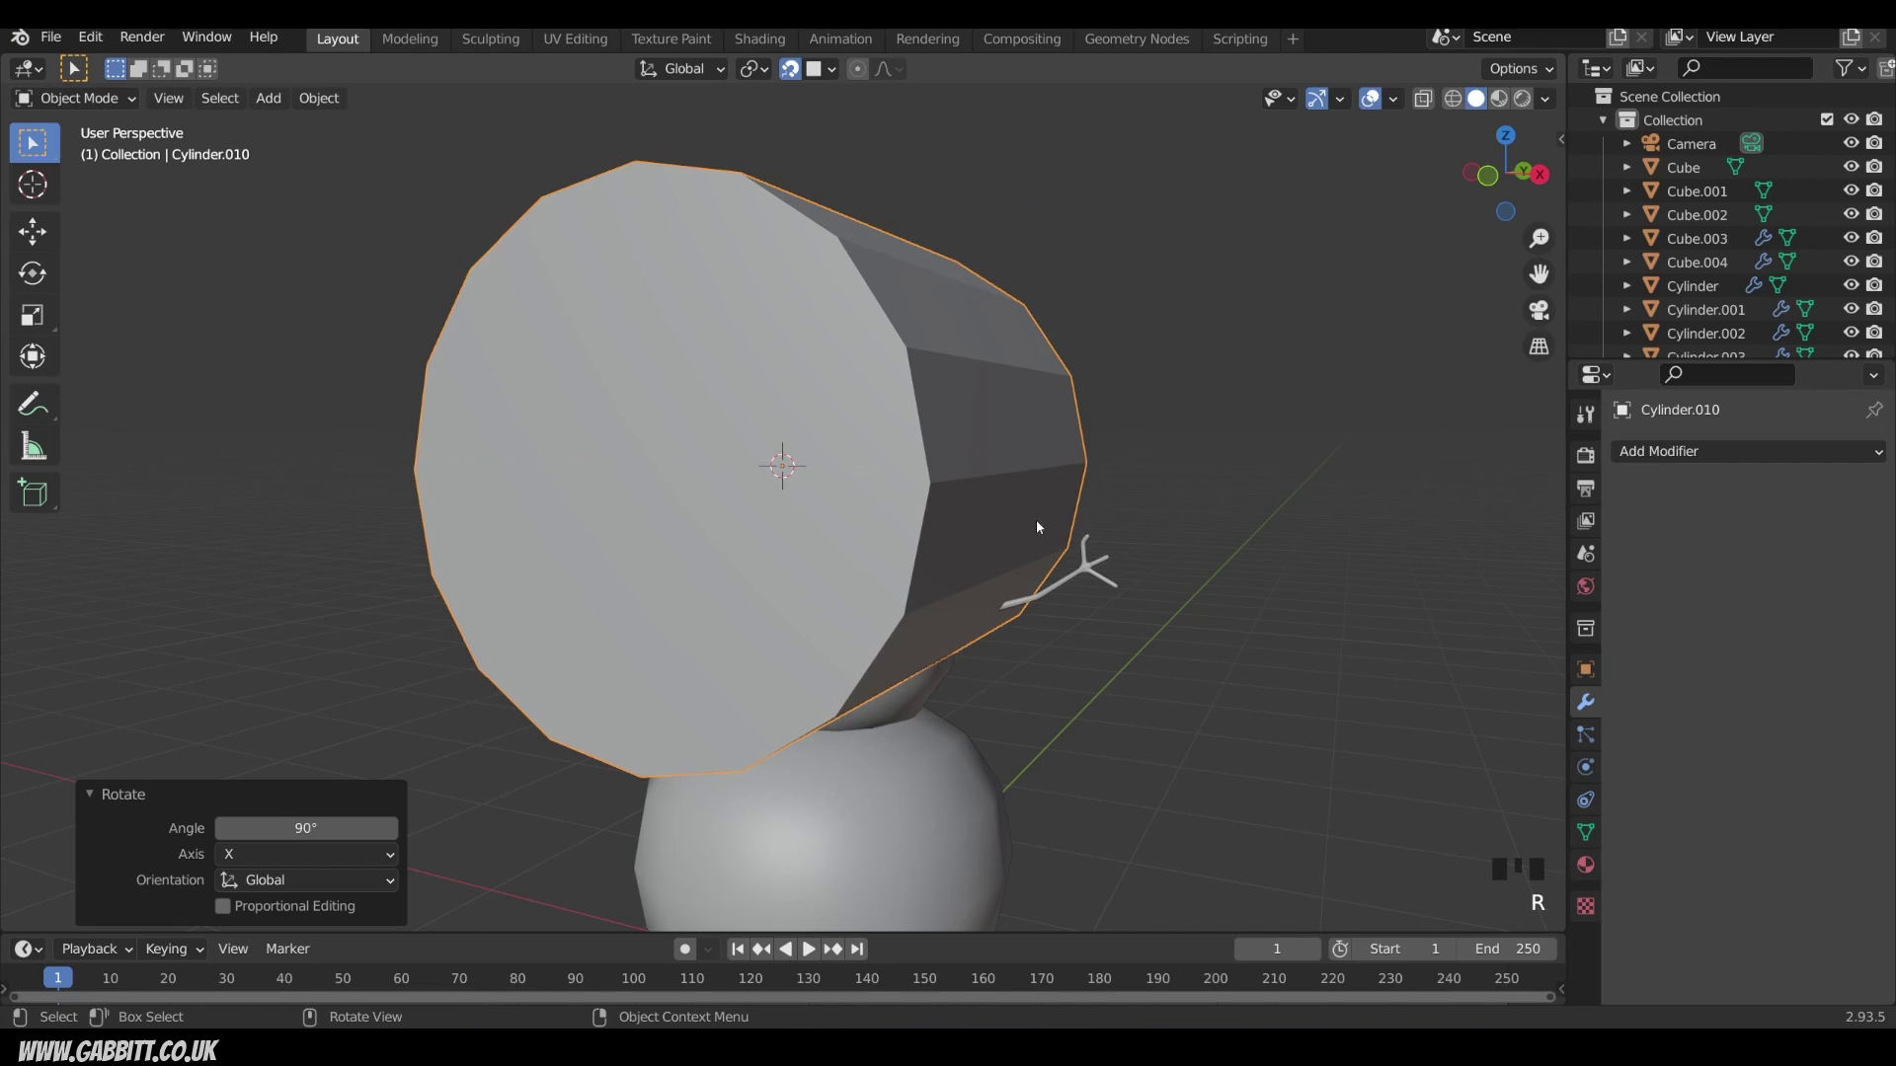
{"action": "key", "text": "s"}
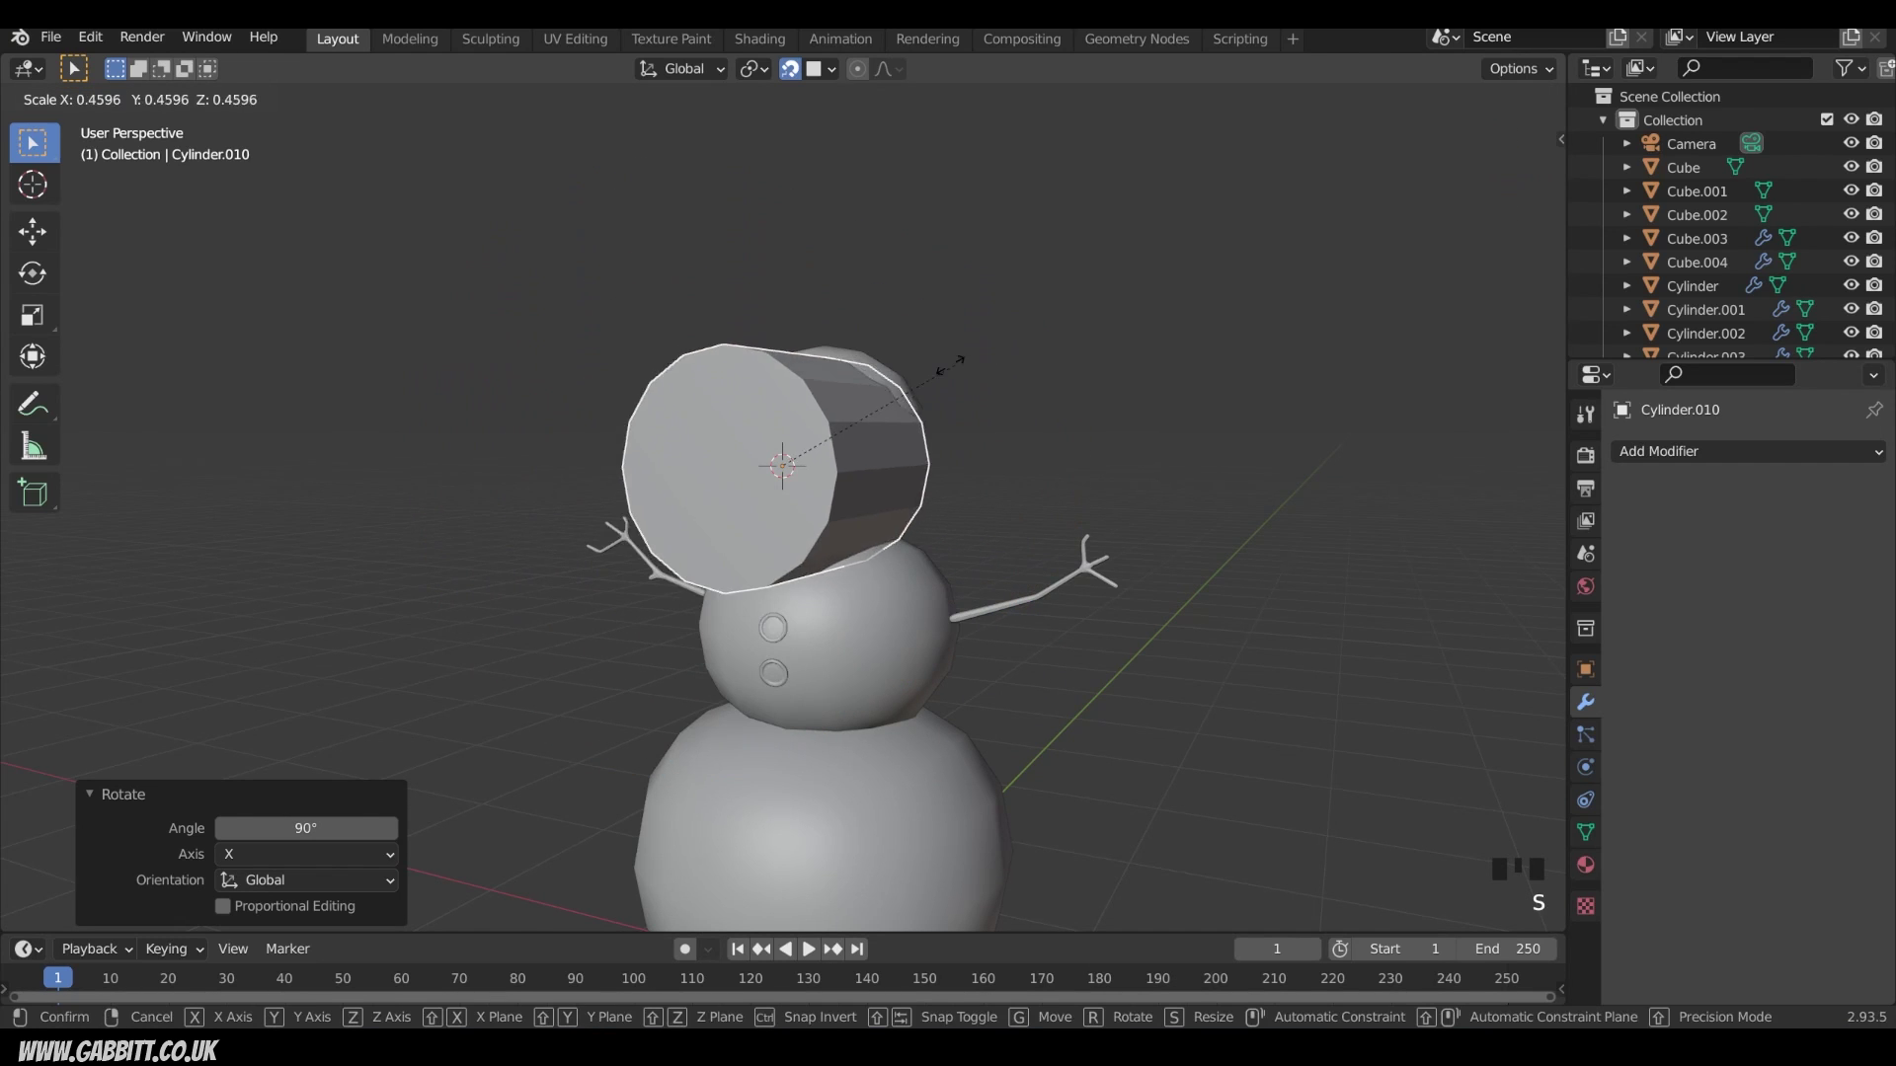
{"action": "scroll", "scroll_direction": "up", "scroll_amount": 3}
{"action": "left_click_drag", "start_coordinate": [807, 437], "coordinate": [832, 413]}
{"action": "key", "text": "s"}
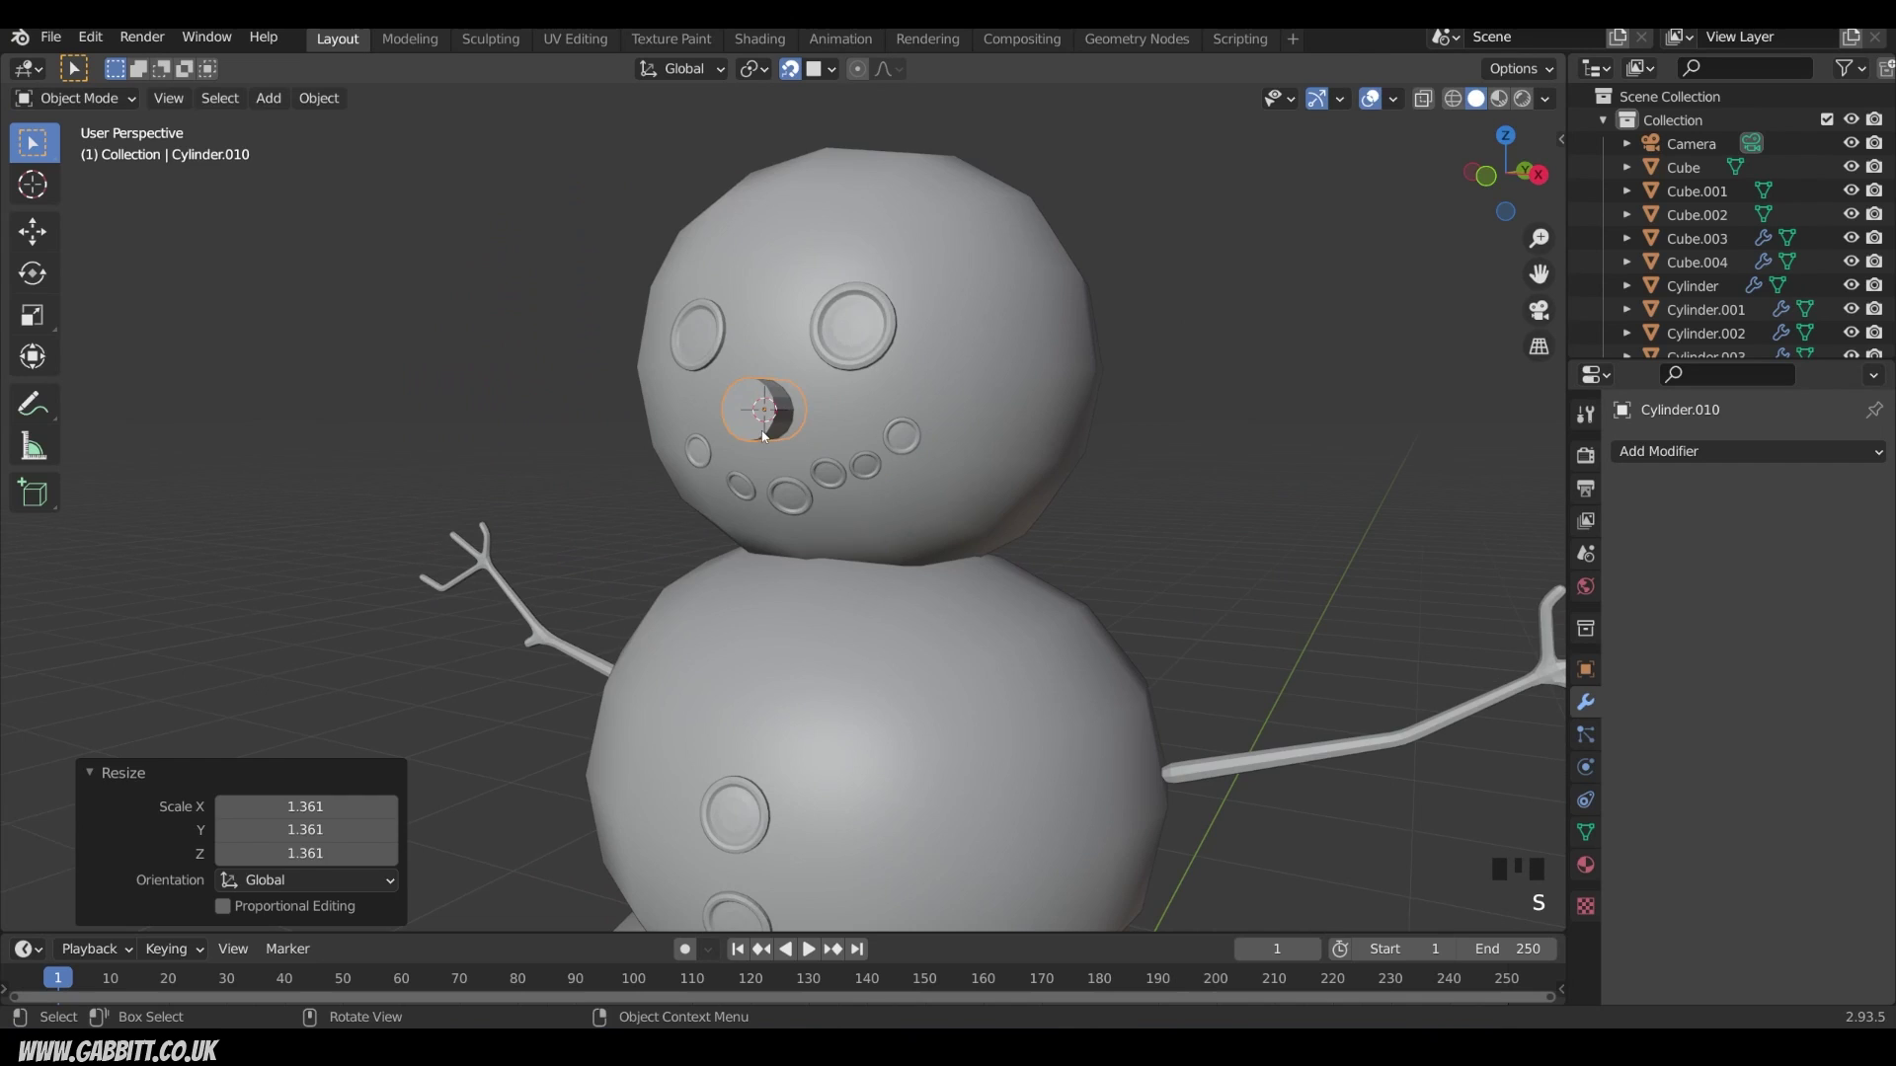
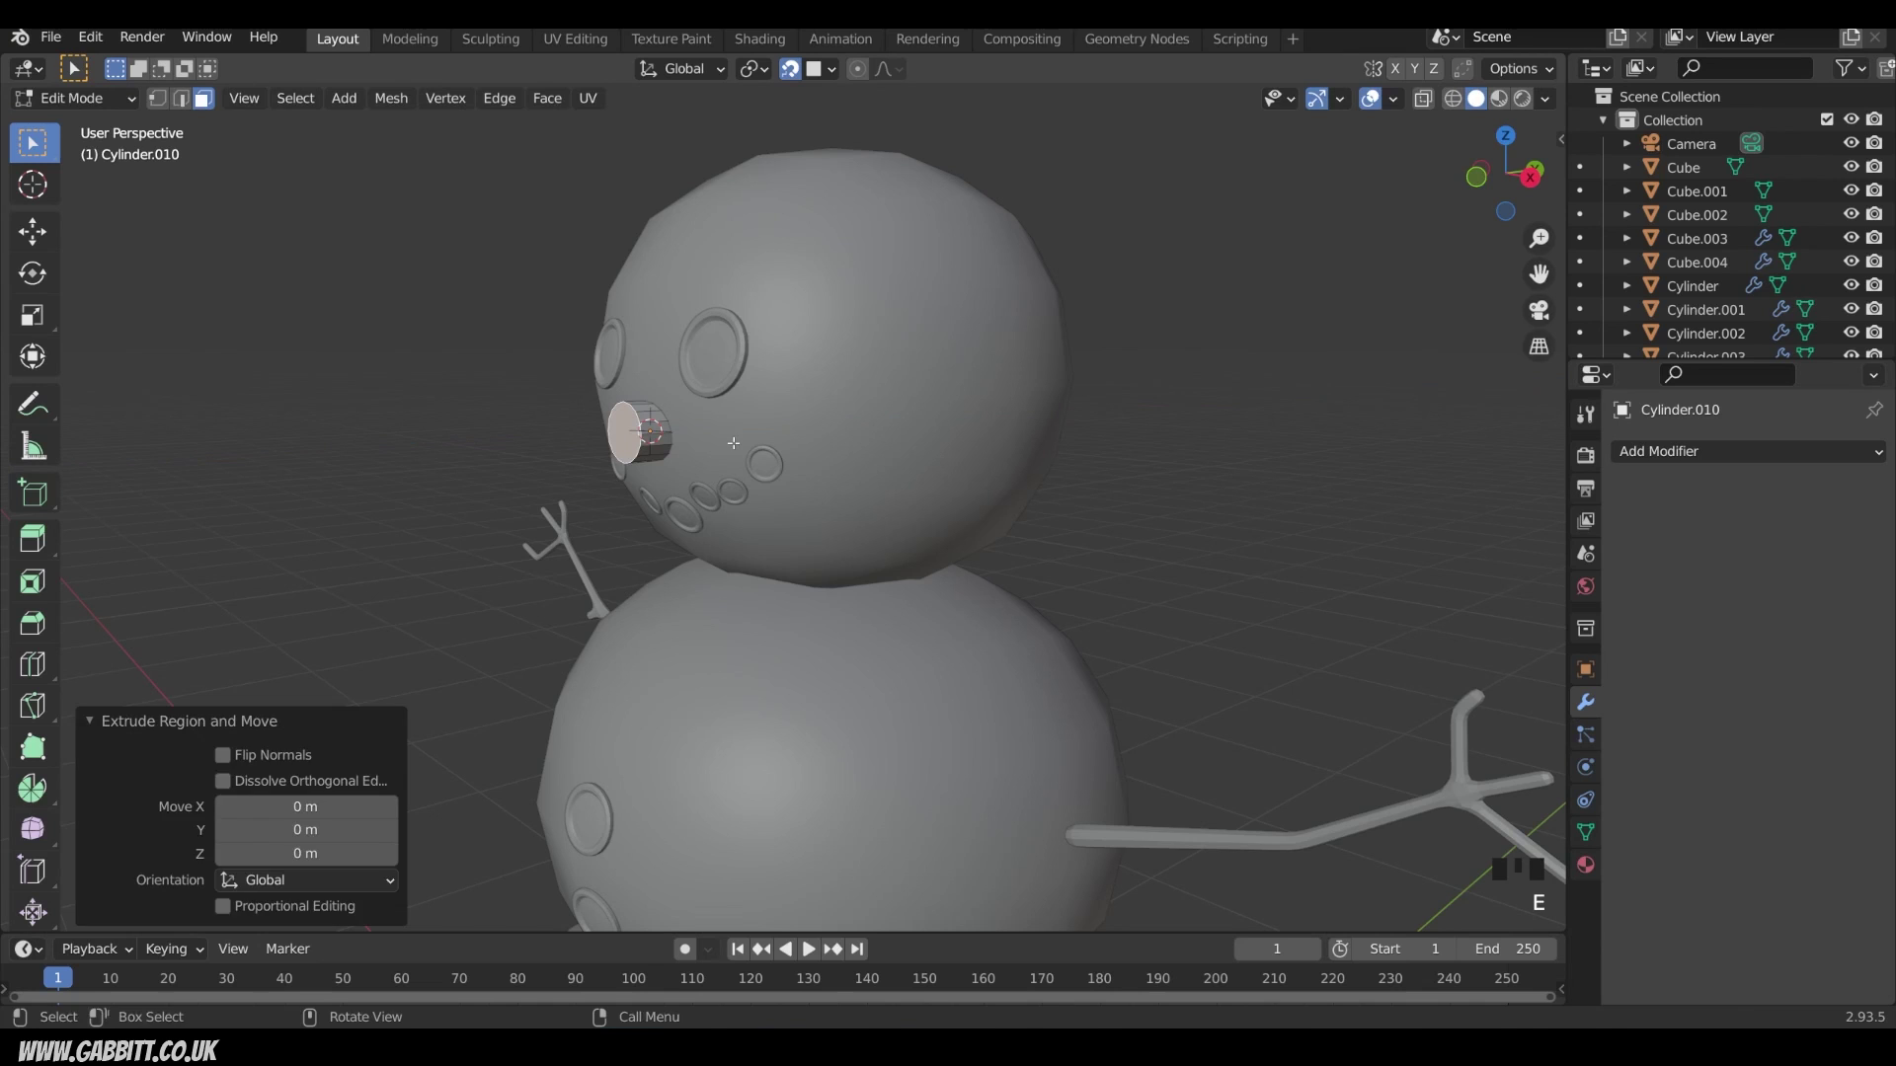
Step: Extrude and scale the nose's front face repeatedly into a tapered carrot point
{"action": "key", "text": "ctrl+z"}
{"action": "left_click", "coordinate": [790, 73]}
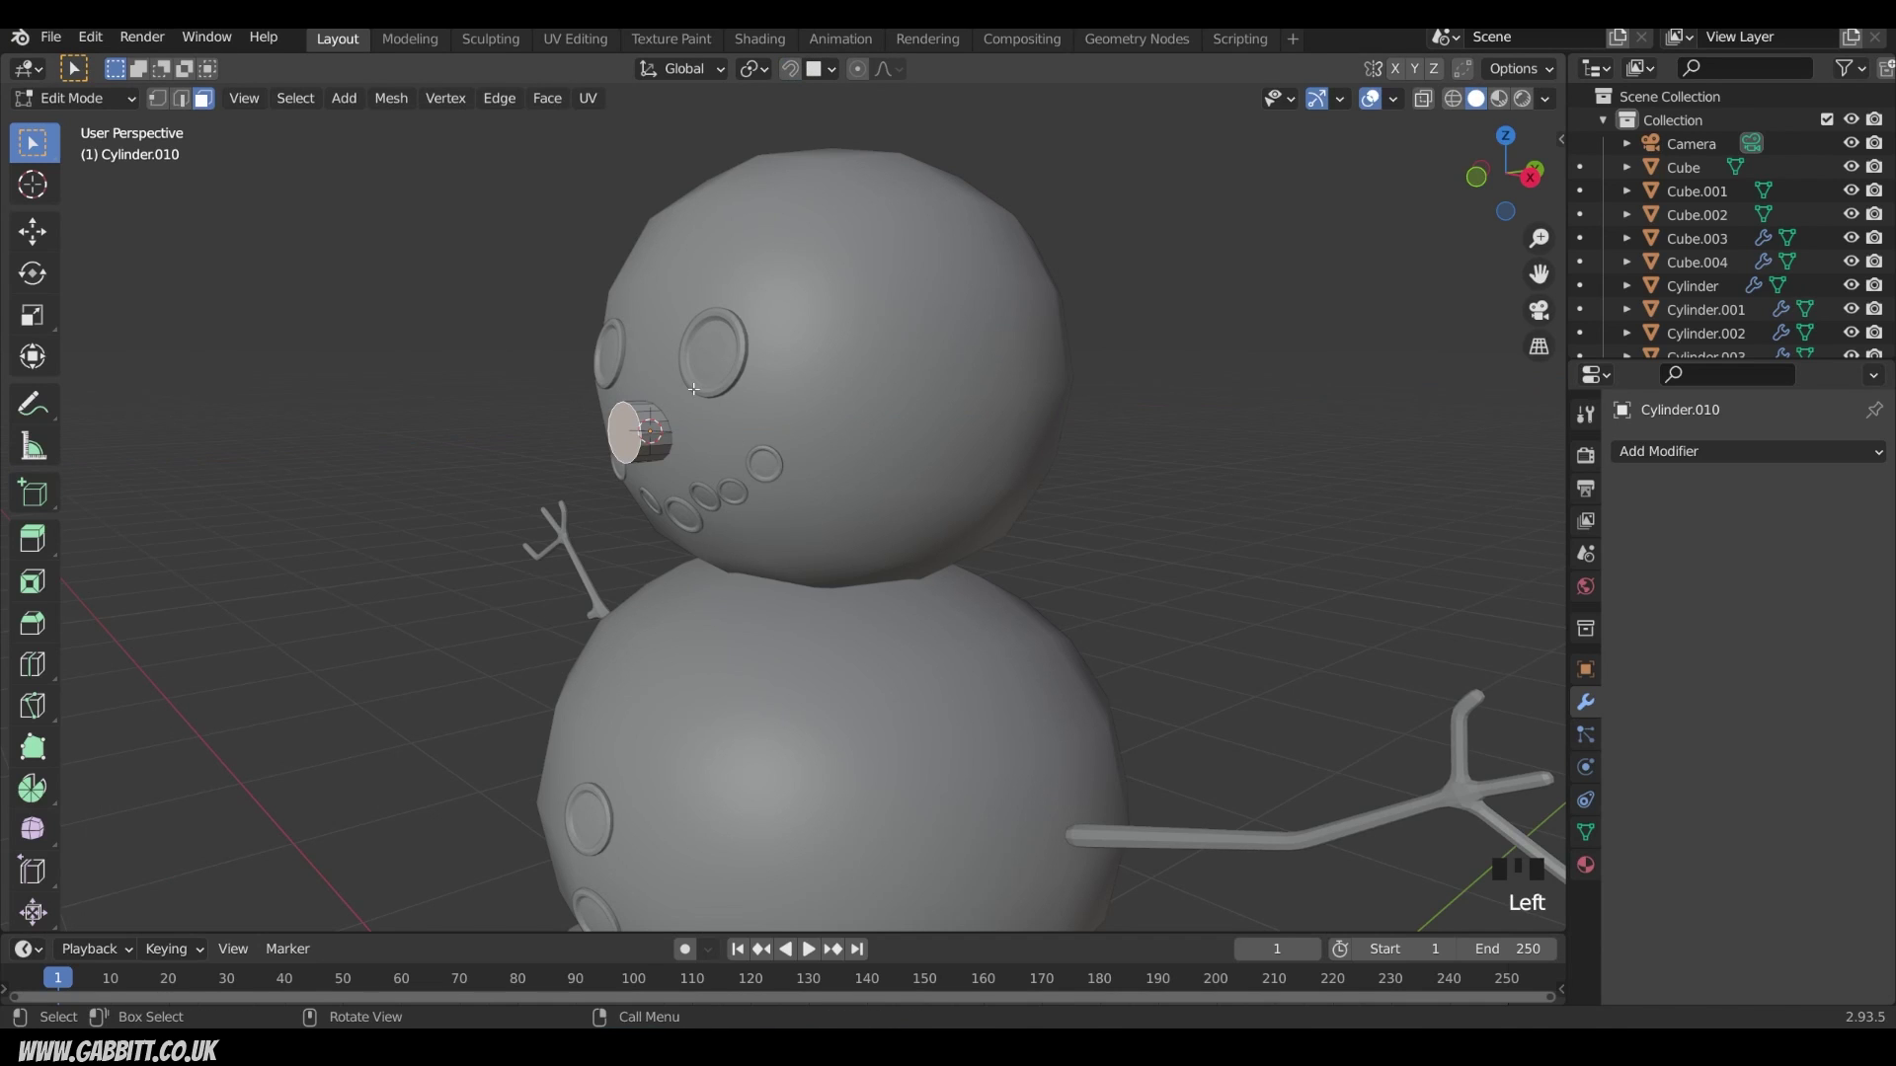
{"action": "key", "text": "e"}
{"action": "key", "text": "s"}
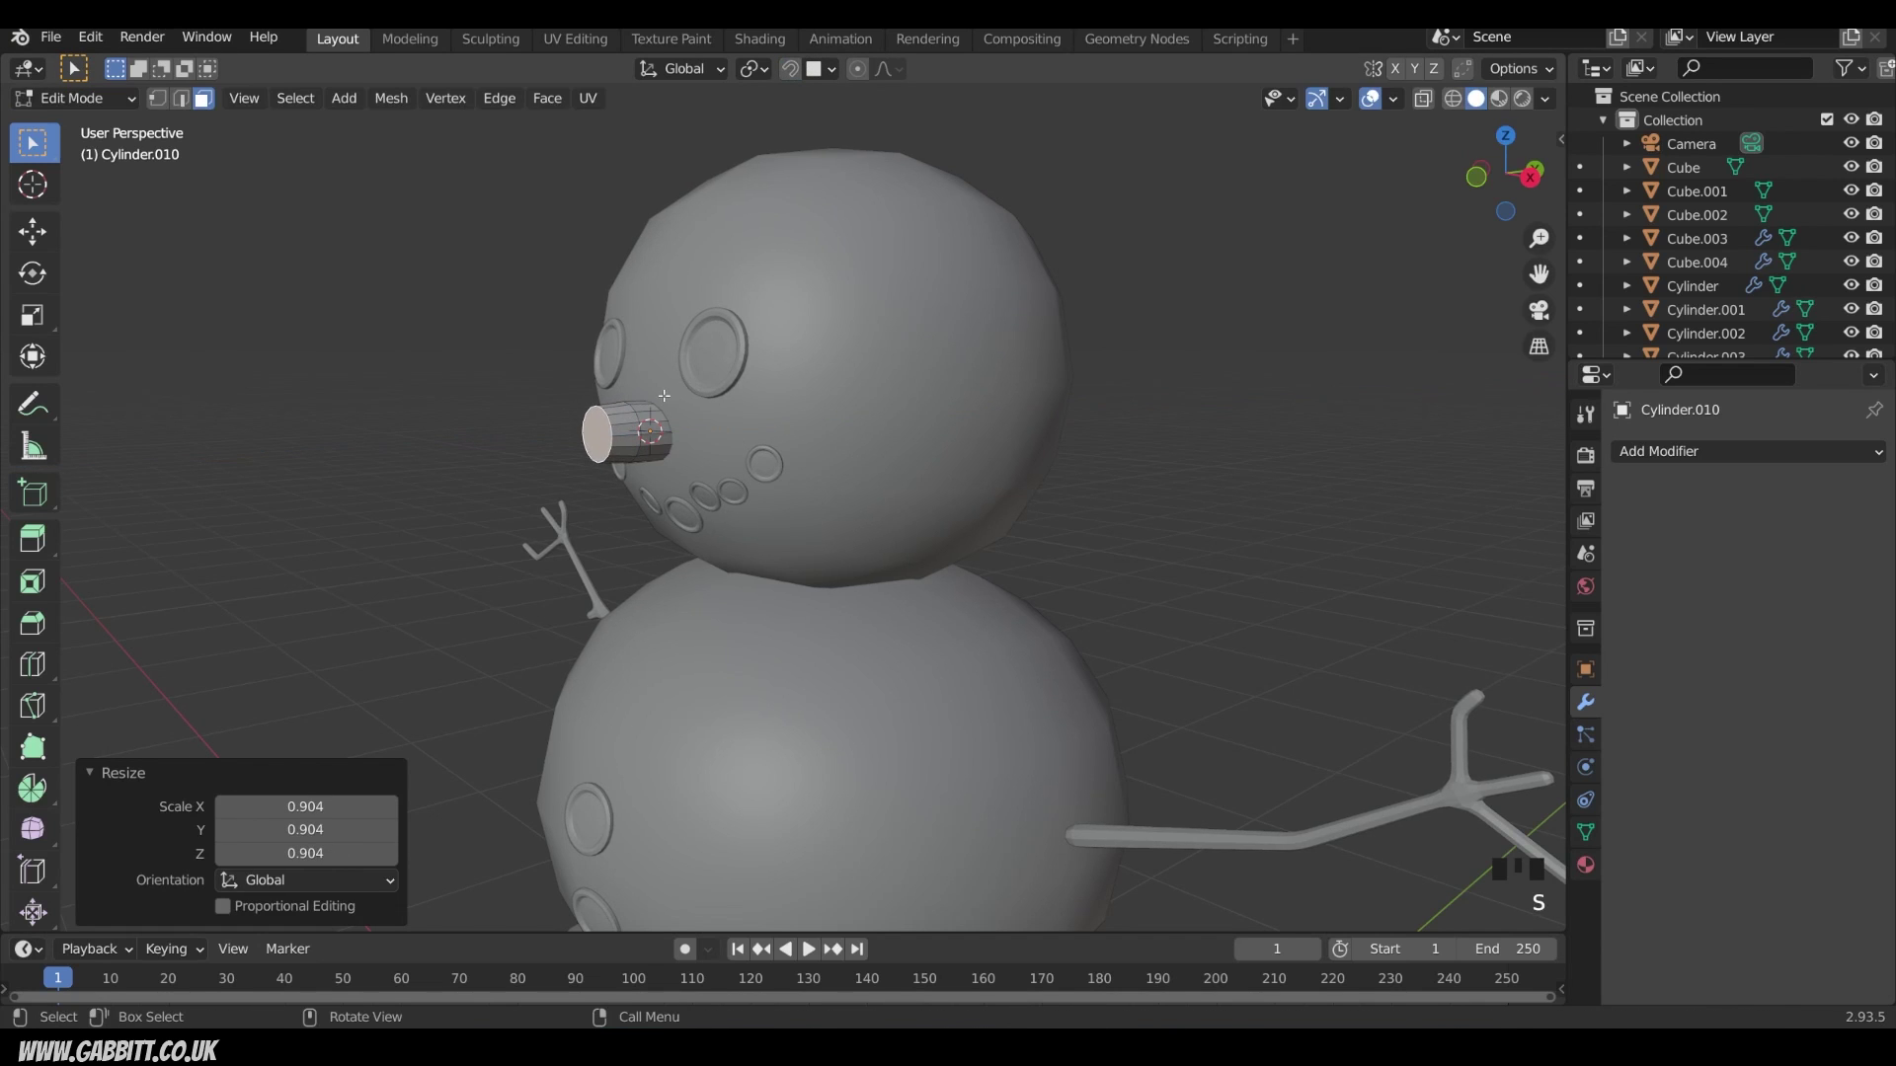
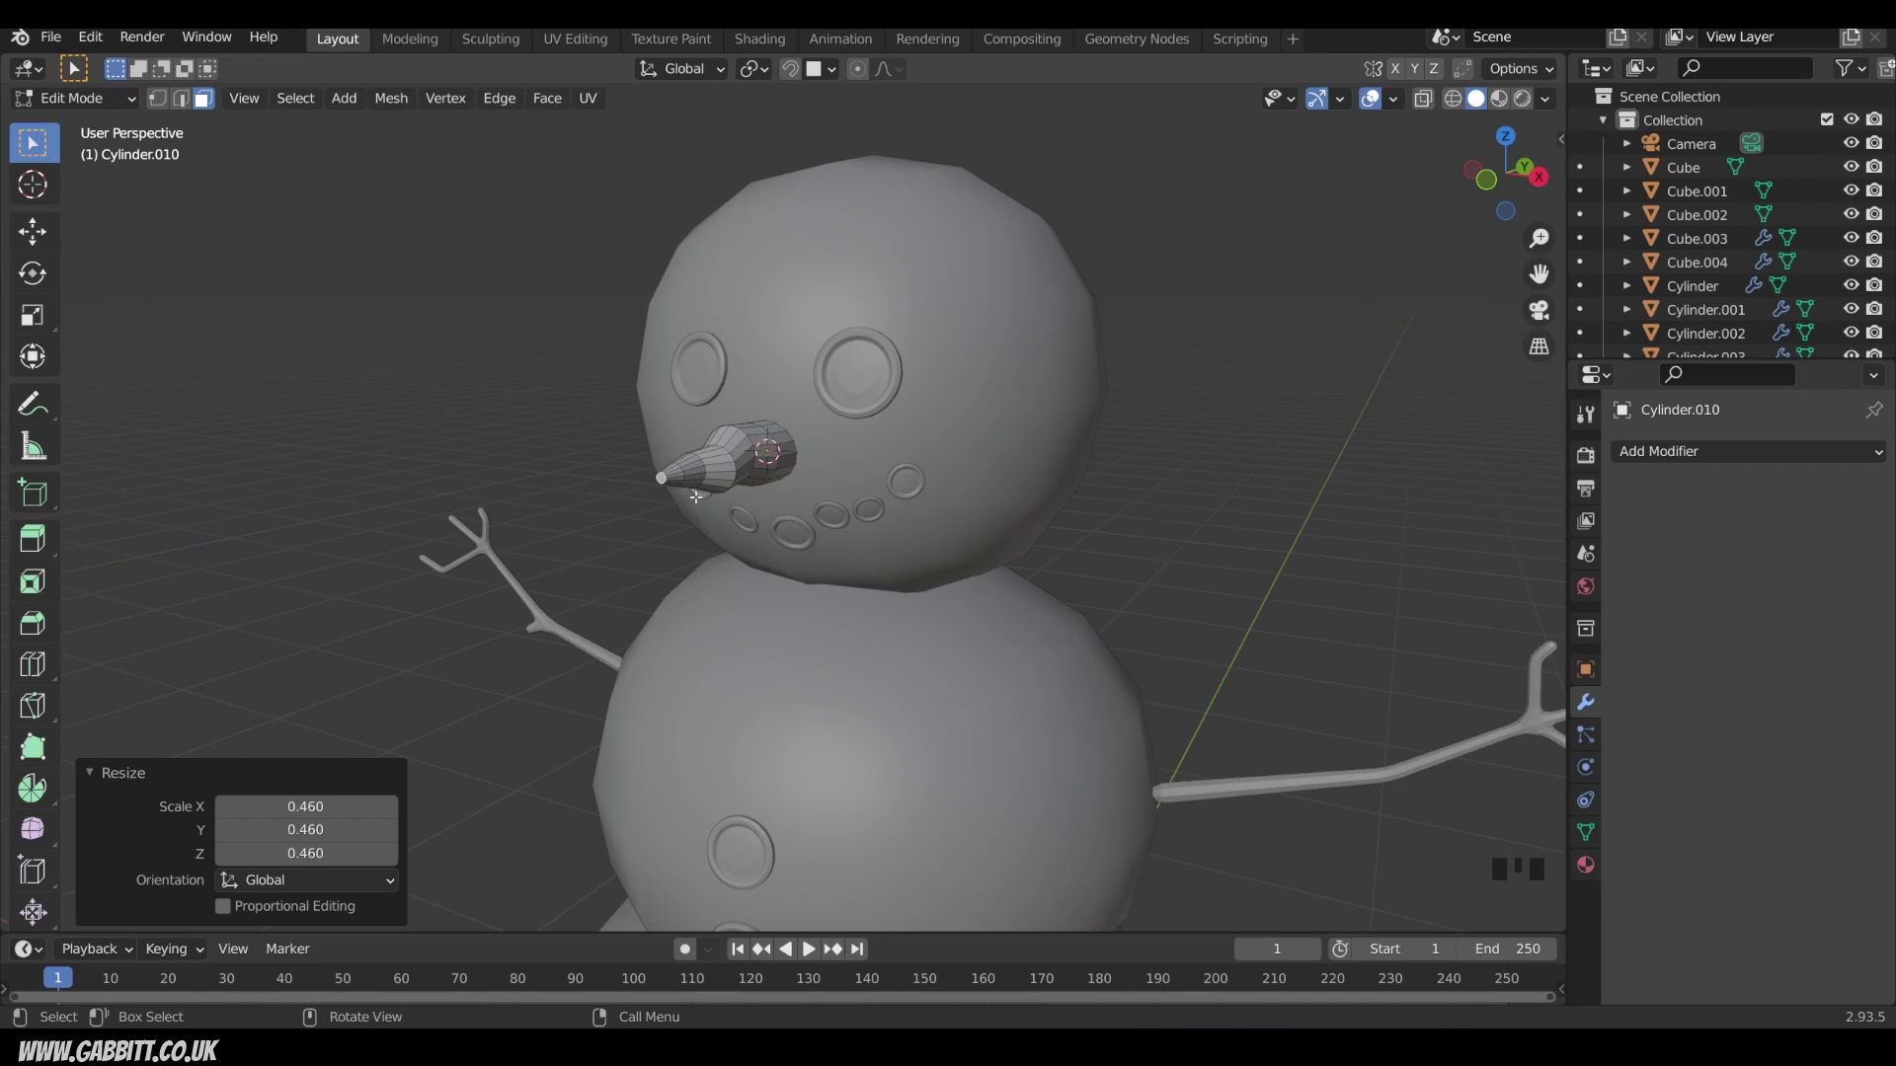
{"action": "key", "text": "Tab"}
Step: Add an edge loop near the carrot's base and start bevelling it
{"action": "scroll", "scroll_direction": "down", "scroll_amount": 3}
{"action": "left_click_drag", "start_coordinate": [904, 504], "coordinate": [713, 502]}
{"action": "scroll", "scroll_direction": "up", "scroll_amount": 3}
{"action": "left_click_drag", "start_coordinate": [602, 426], "coordinate": [685, 460]}
{"action": "scroll", "scroll_direction": "down", "scroll_amount": 3}
{"action": "left_click_drag", "start_coordinate": [678, 463], "coordinate": [607, 430]}
{"action": "key", "text": "Tab"}
{"action": "key", "text": "ctrl+z"}
{"action": "key", "text": "2"}
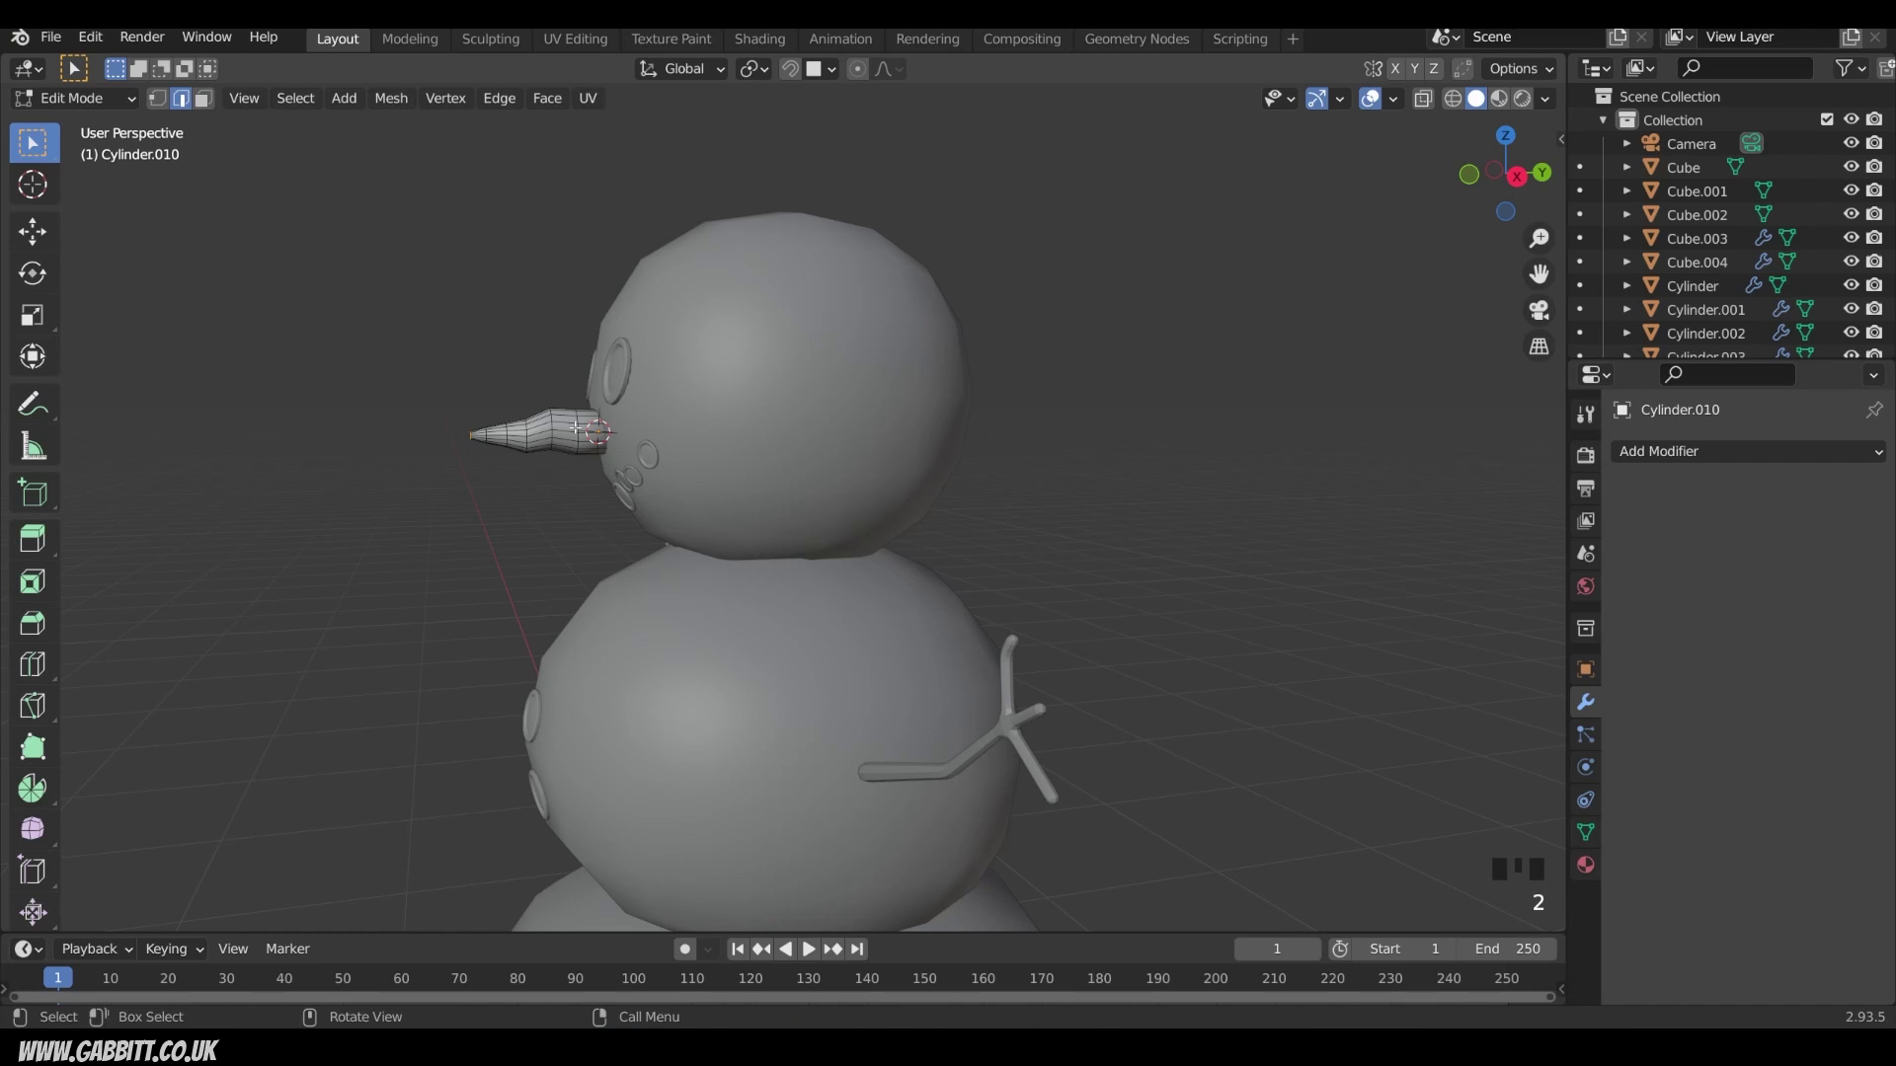
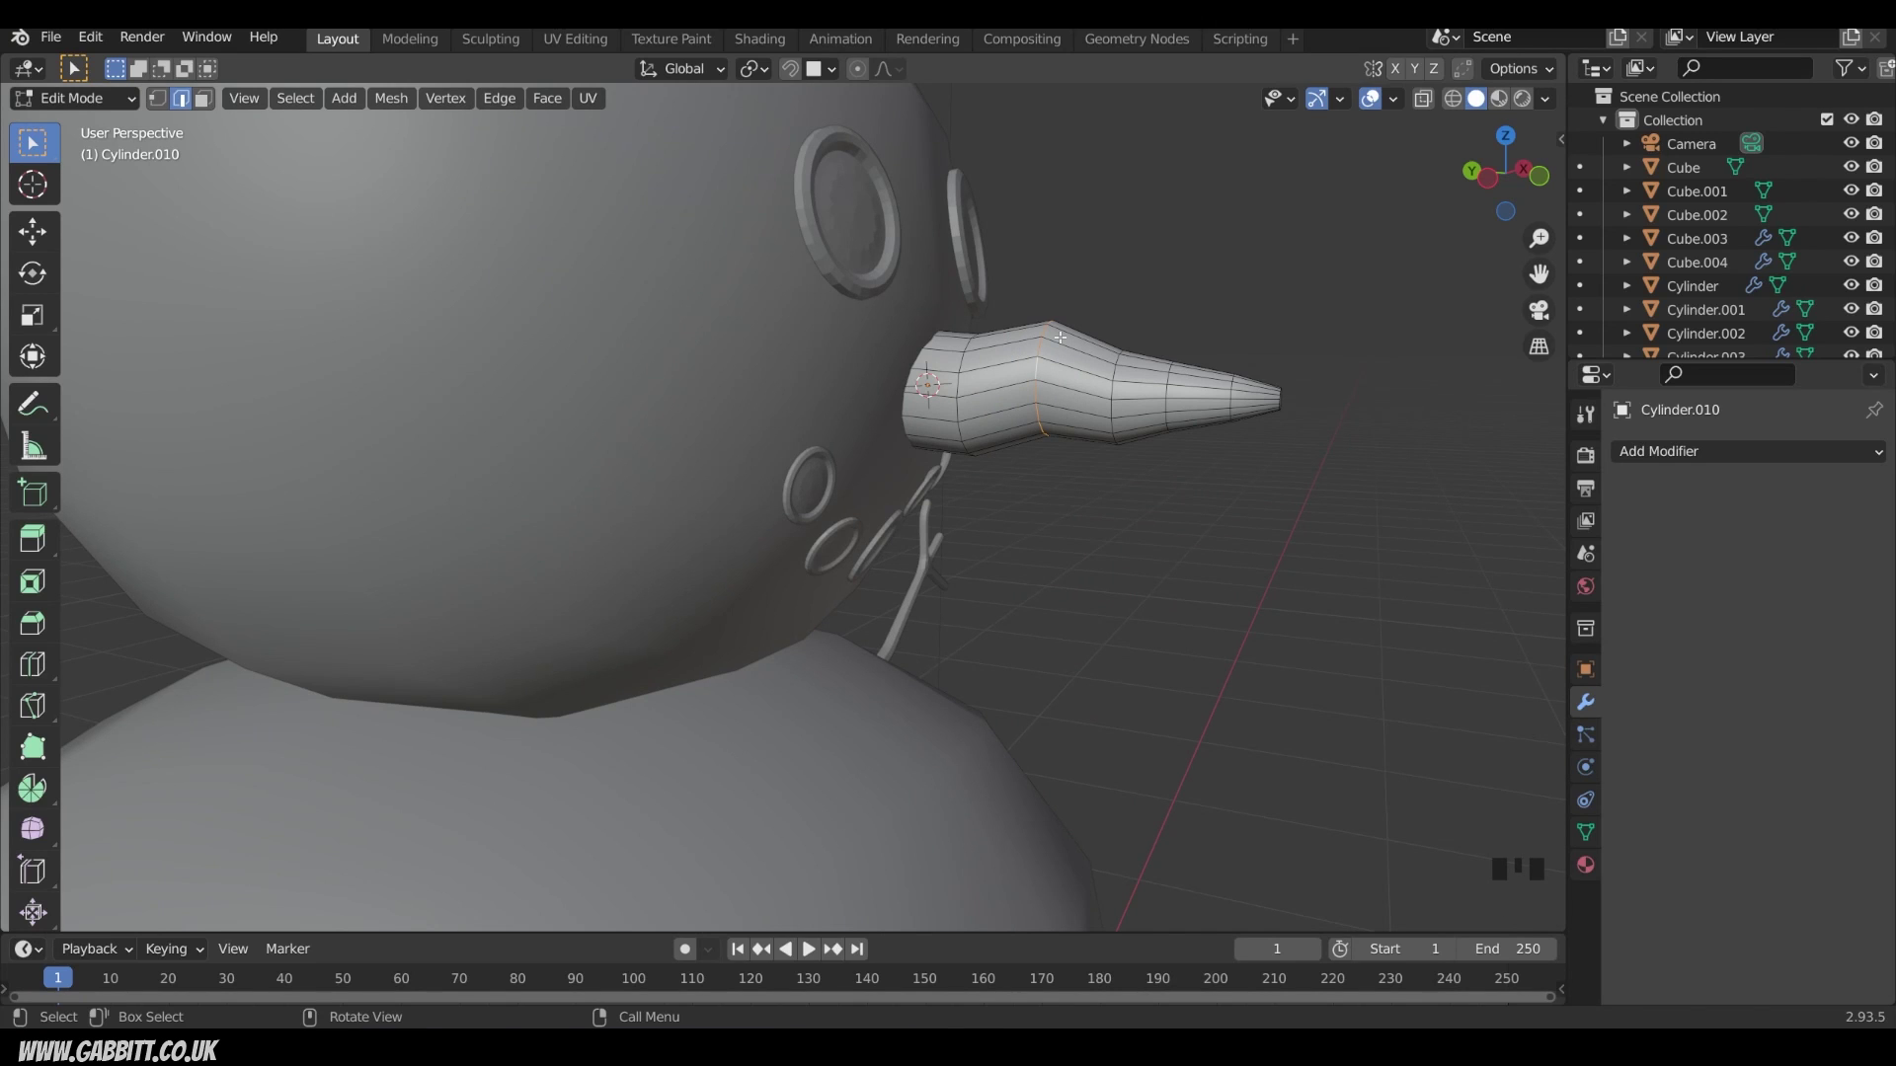
{"action": "key", "text": "ctrl+b"}
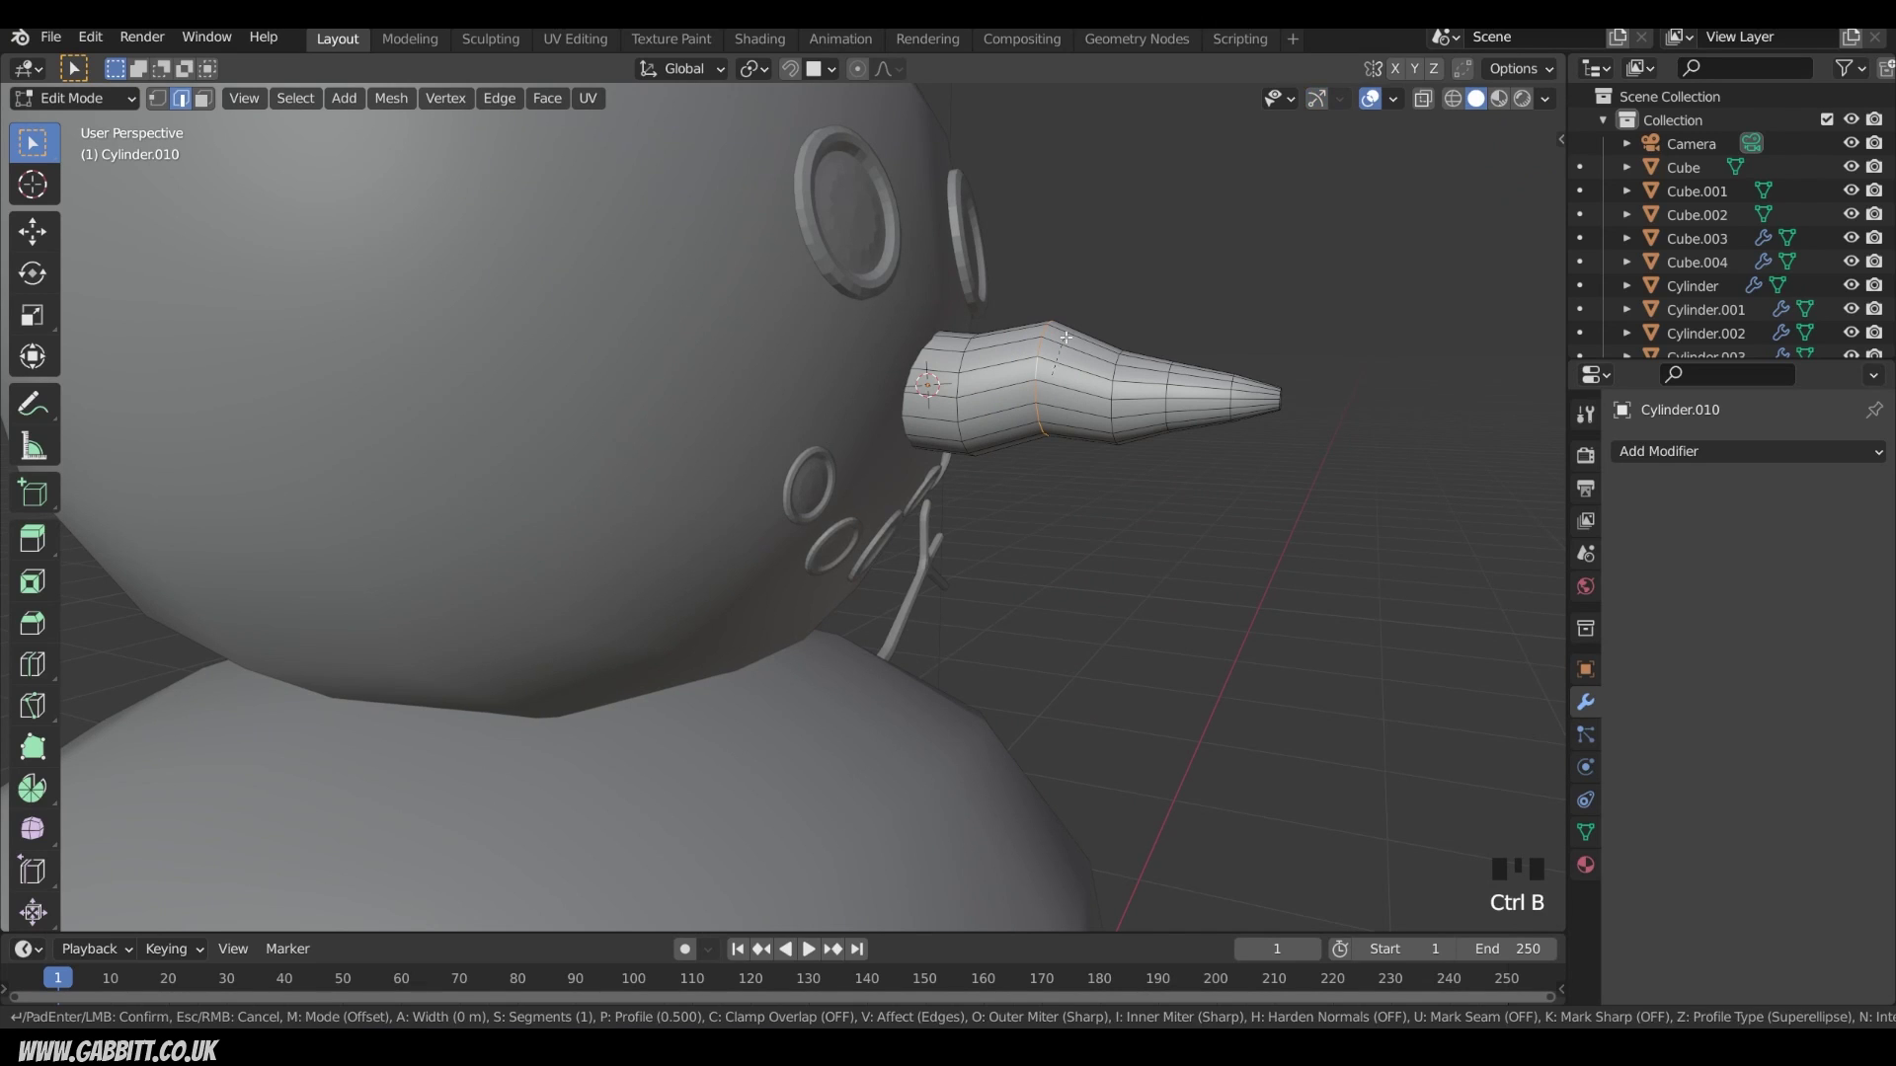
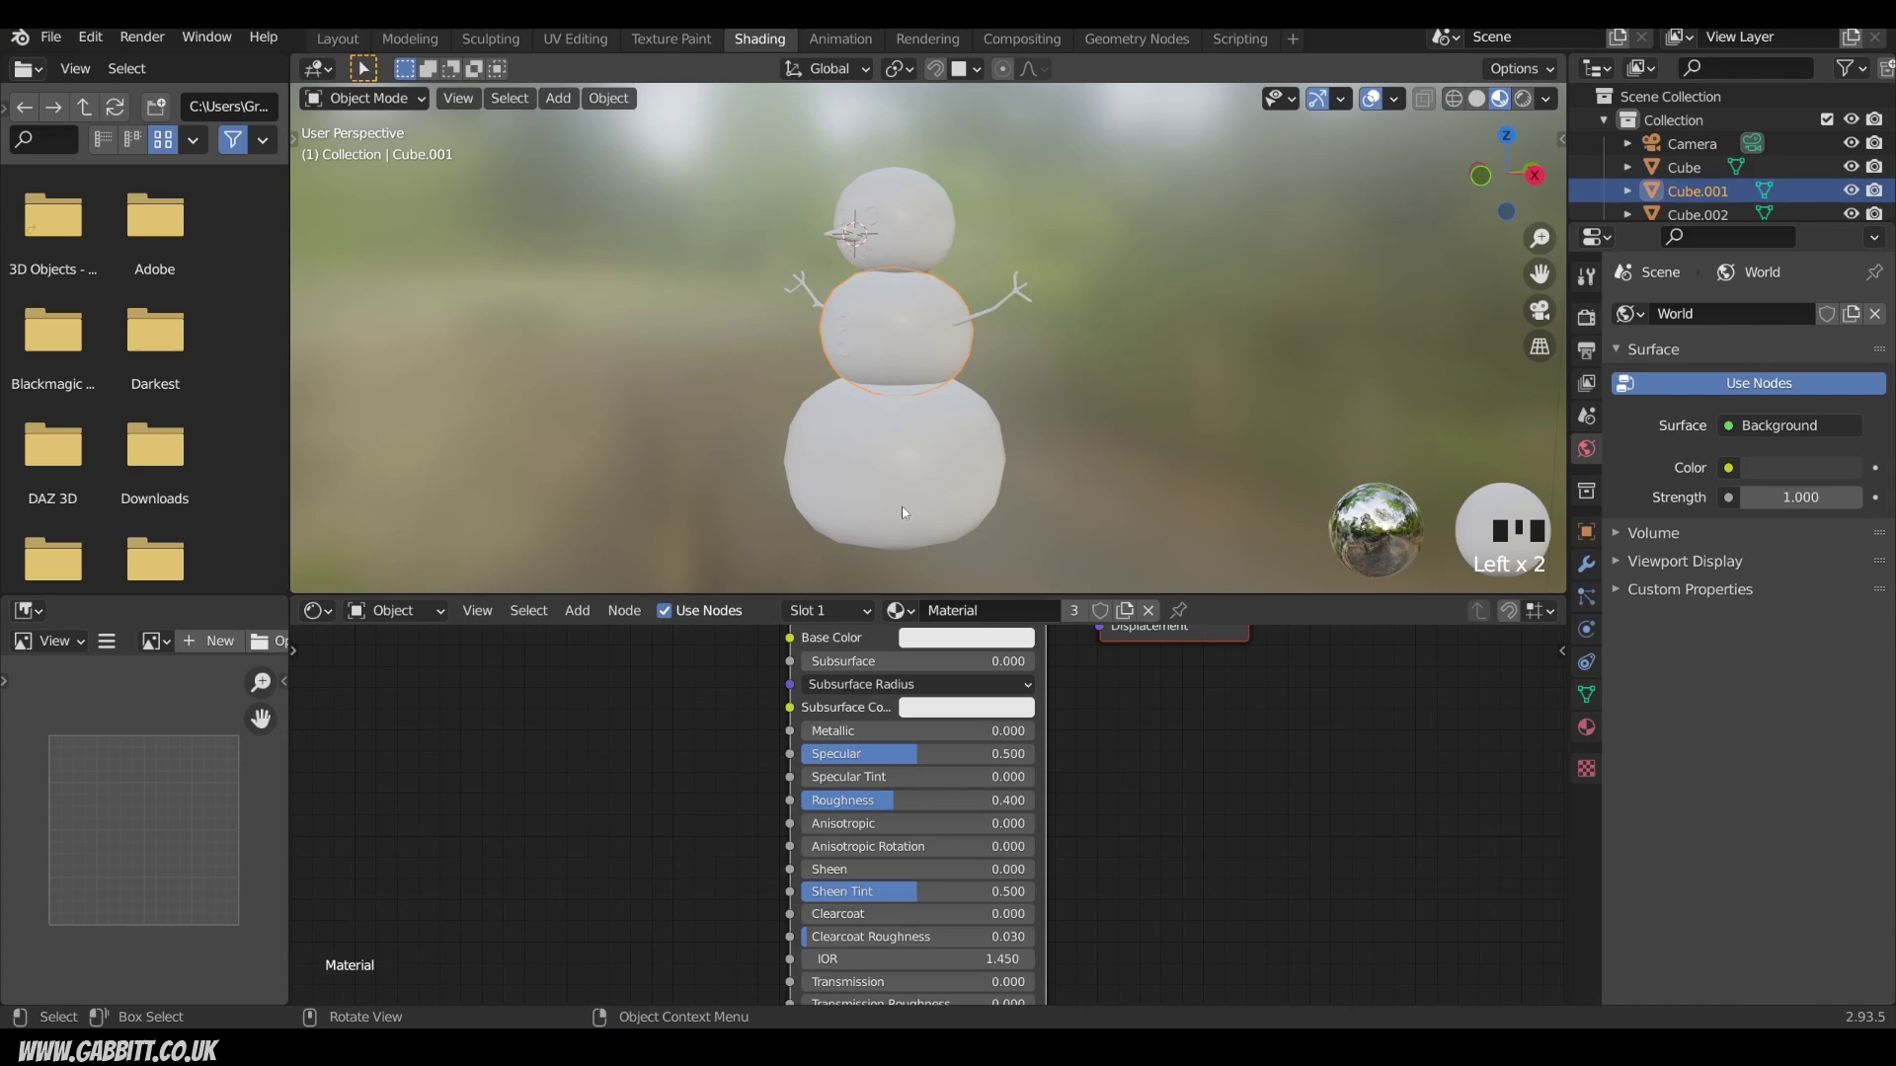
Step: In the Shading workspace give one twig arm a new 'wood' material with a brown-orange base colour
{"action": "left_click", "coordinate": [905, 511]}
{"action": "left_click", "coordinate": [910, 231]}
{"action": "left_click", "coordinate": [990, 318]}
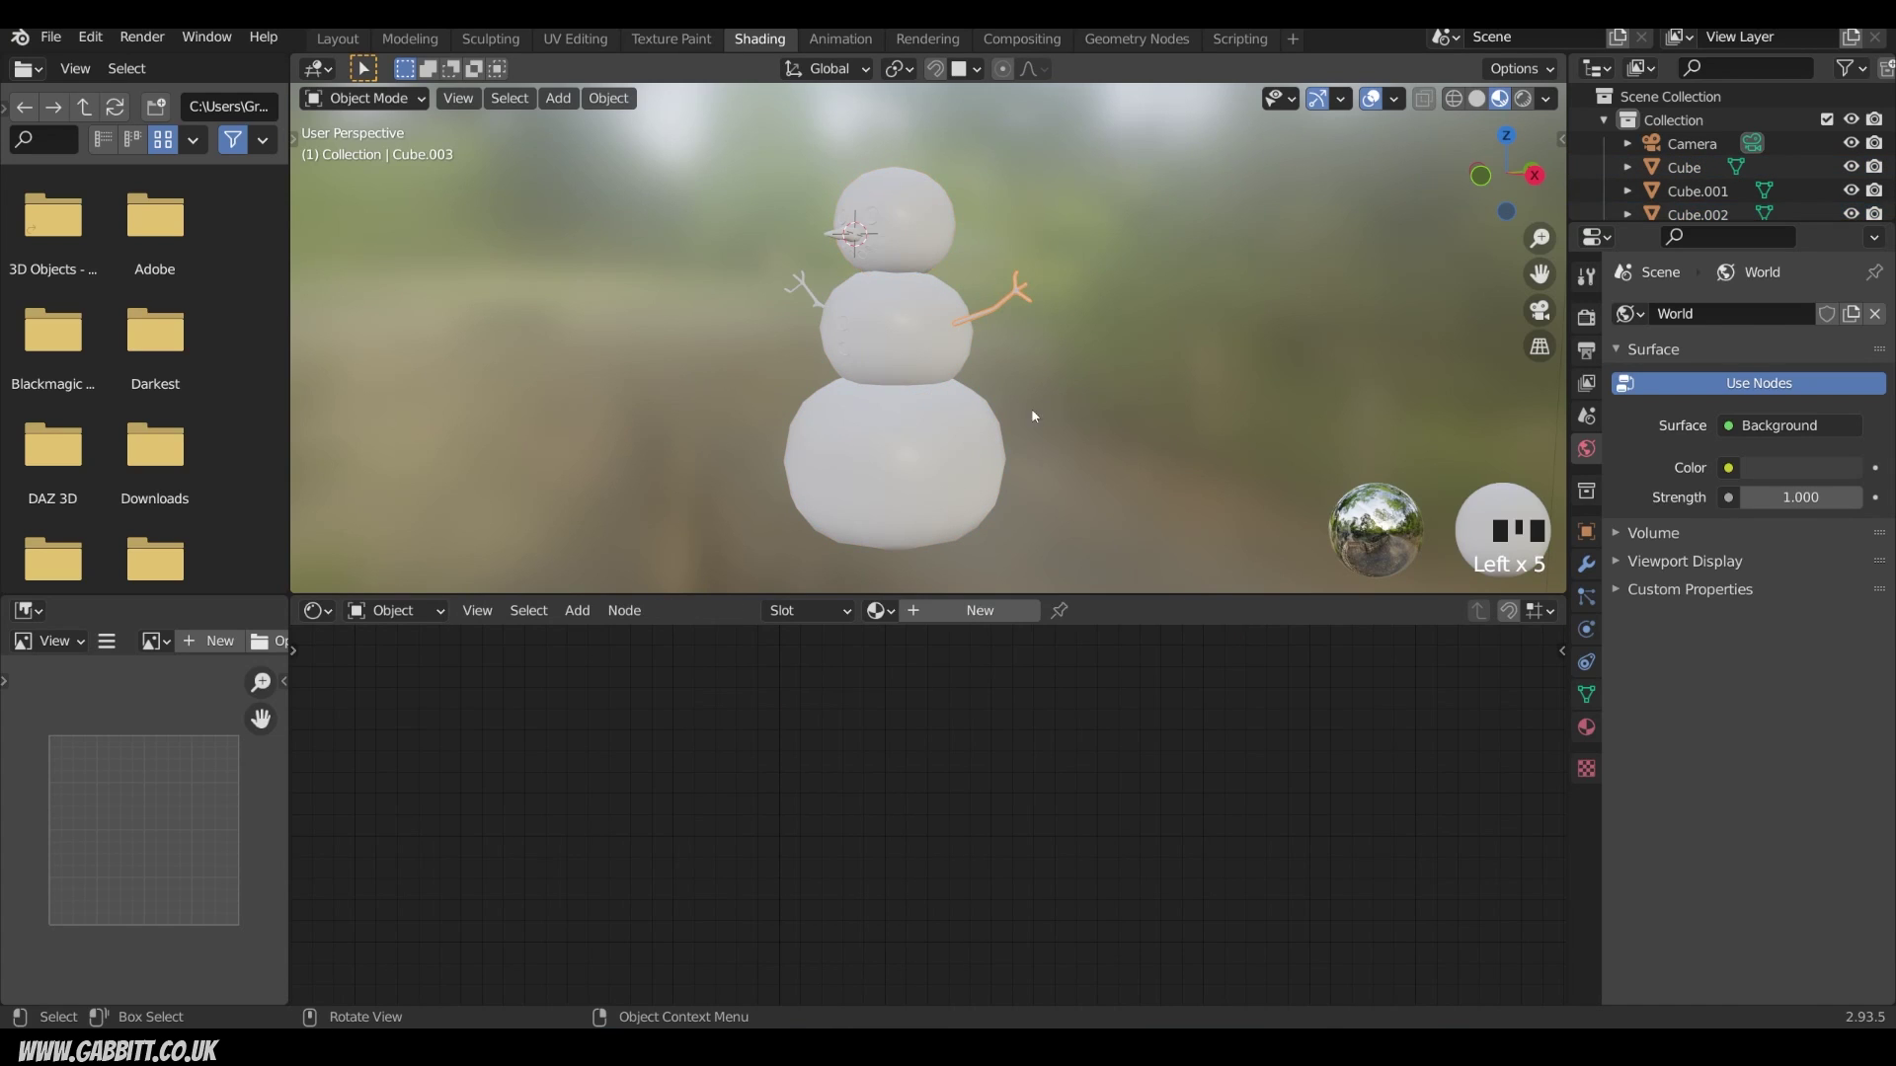
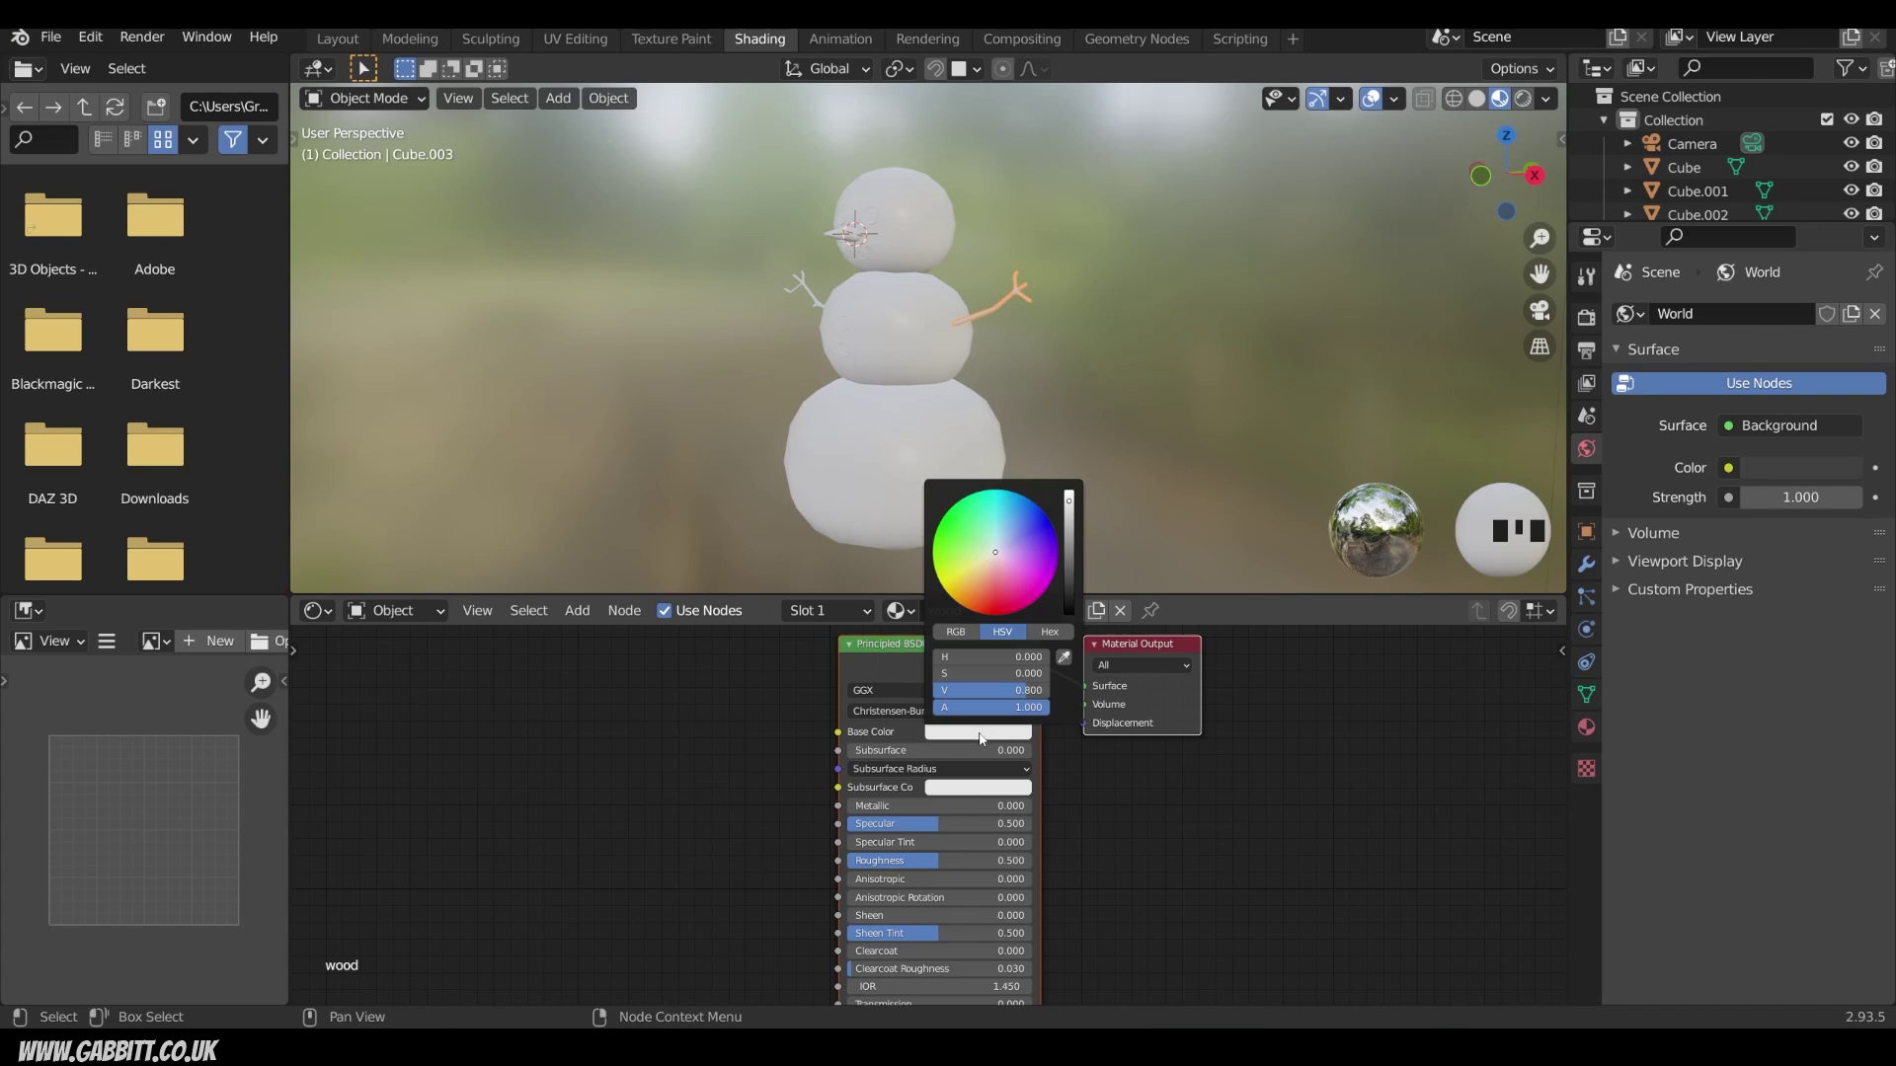
{"action": "left_click", "coordinate": [981, 599]}
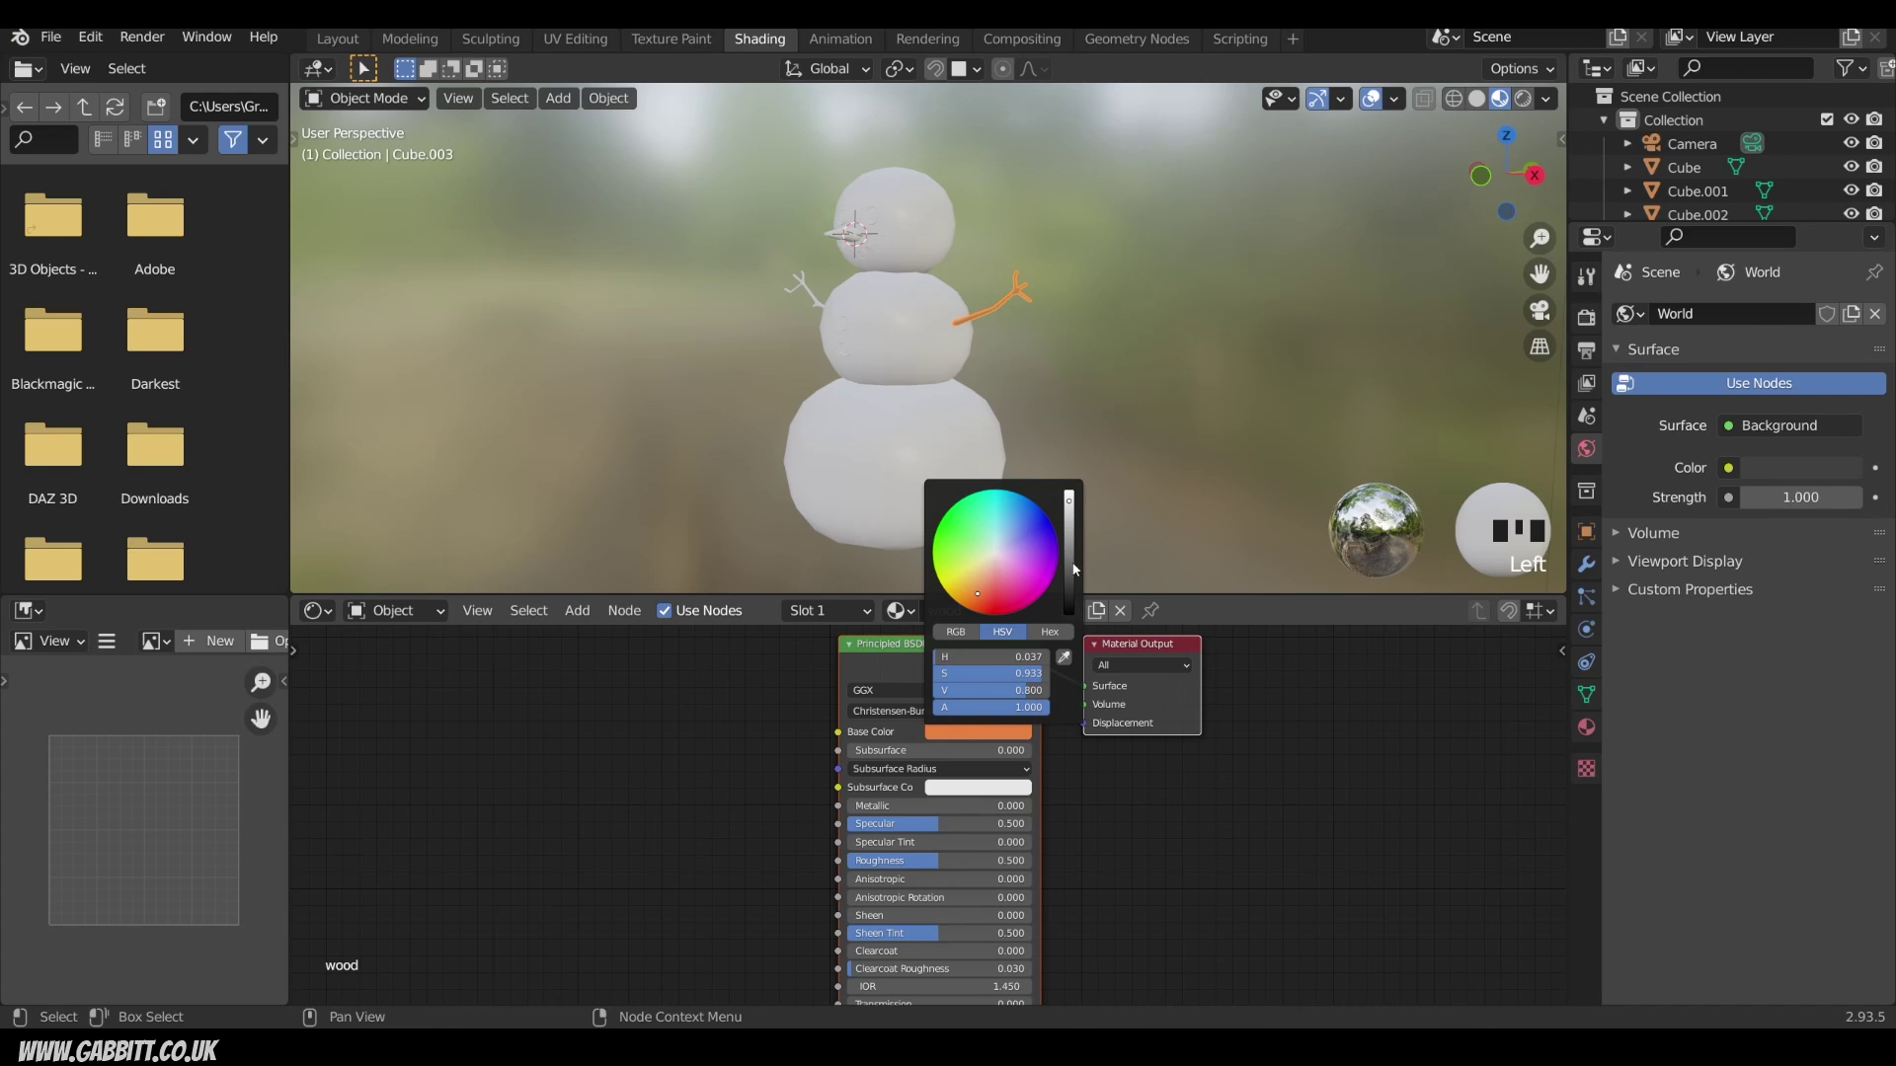
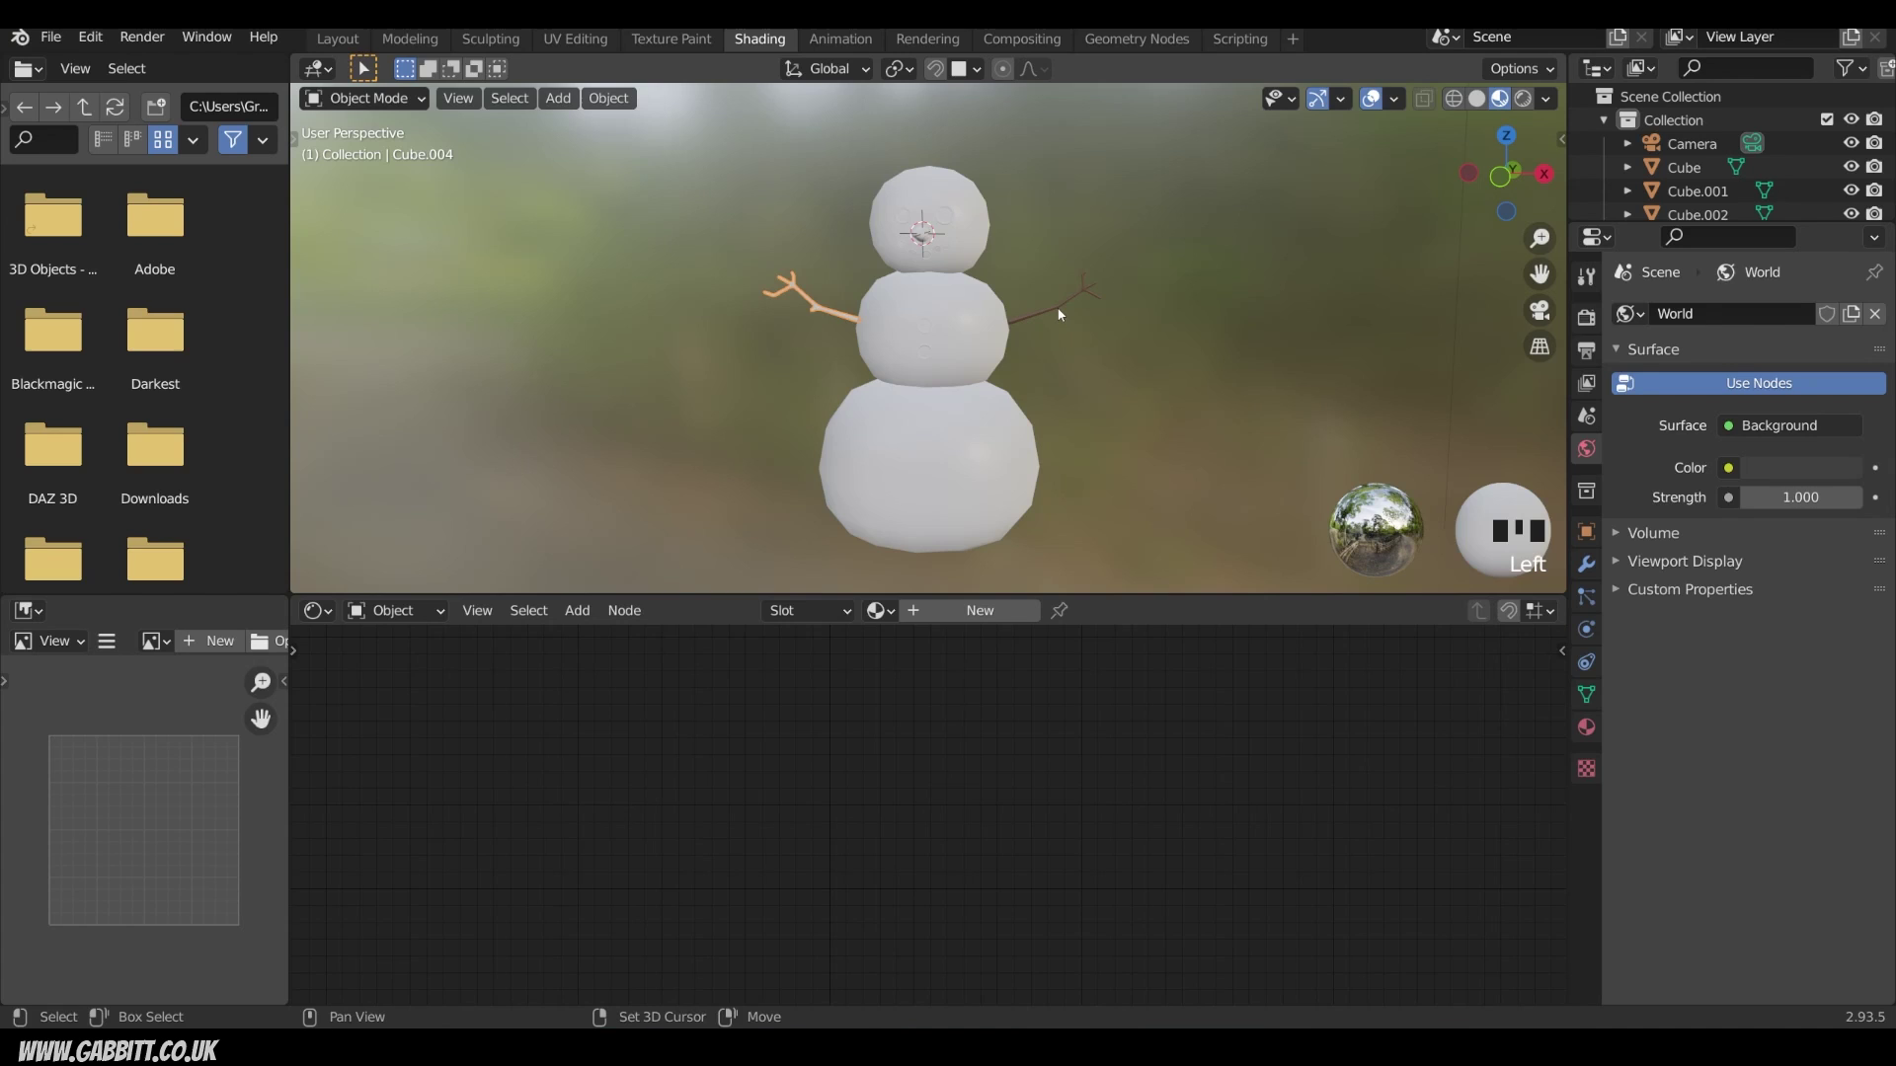
Step: Link the brown wood material from one twig arm to the other with Ctrl+L
{"action": "left_click", "coordinate": [1057, 313]}
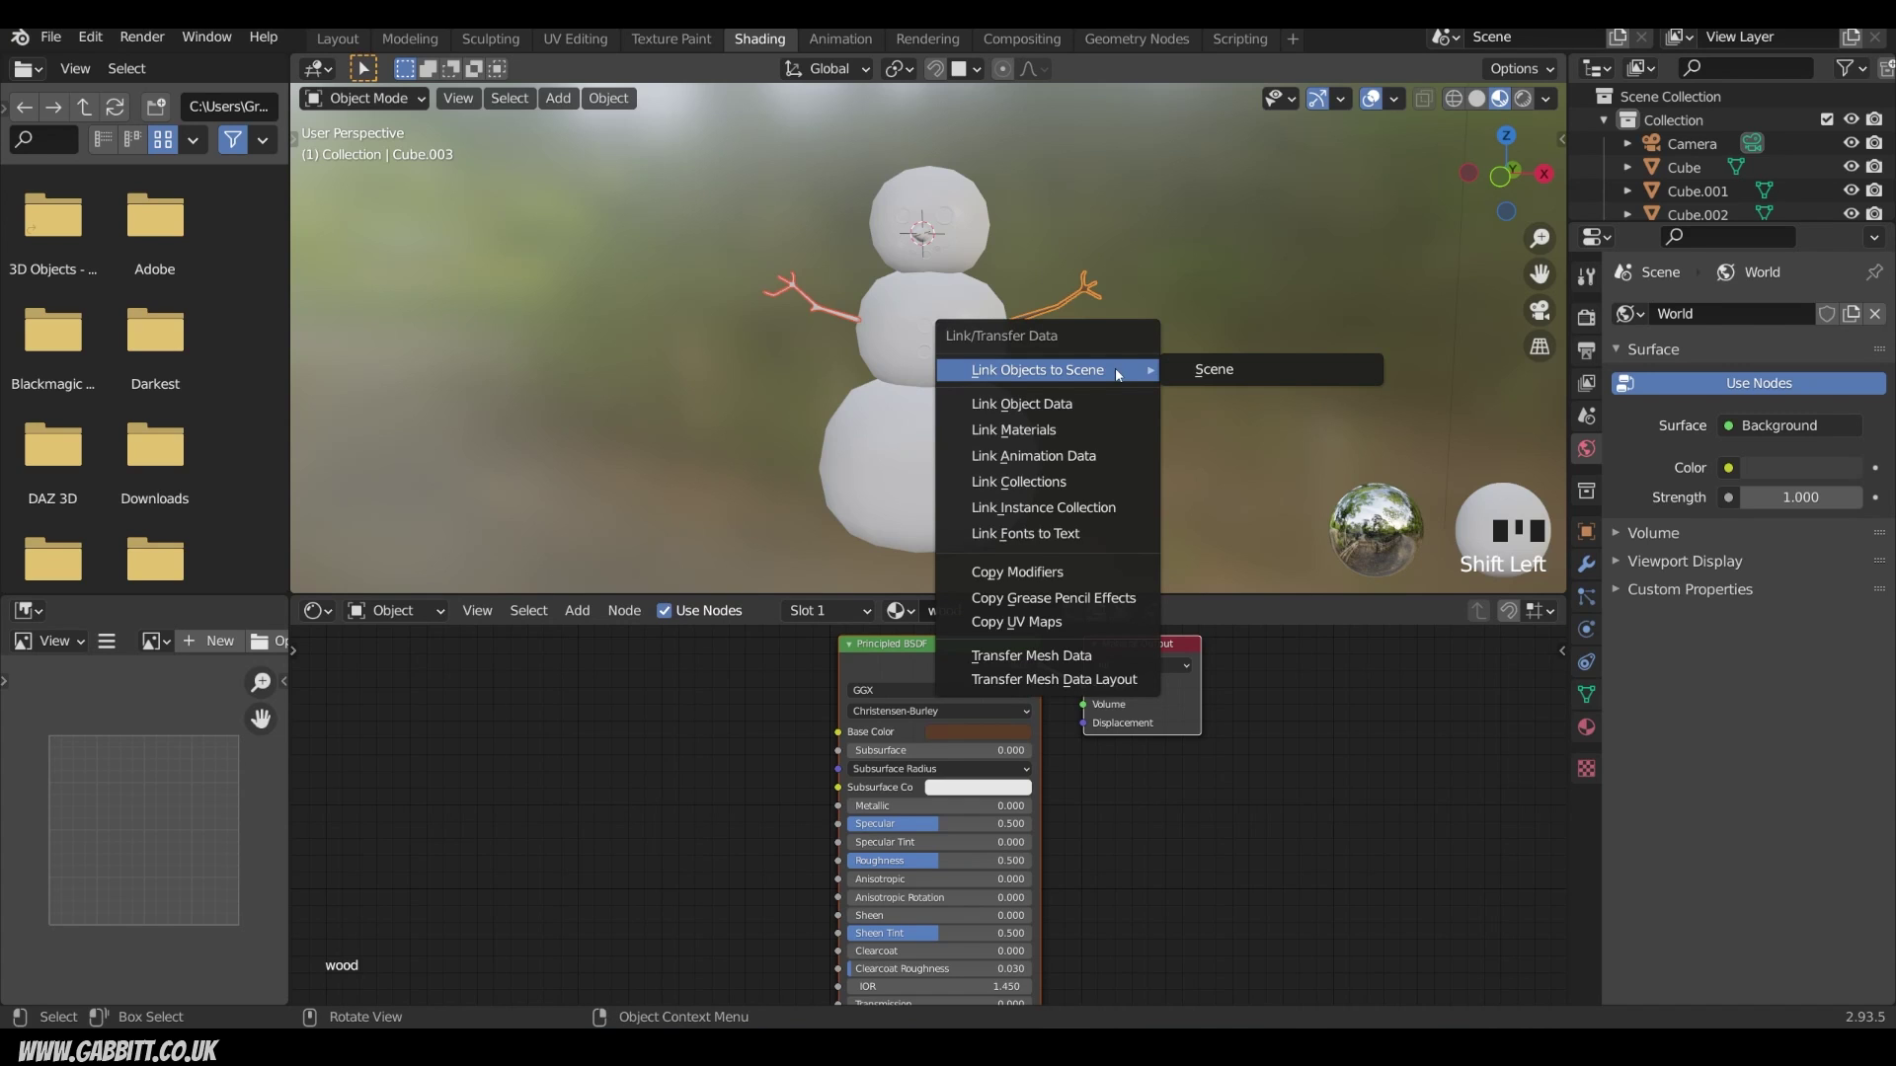
{"action": "key", "text": "ctrl+l"}
{"action": "left_click_drag", "start_coordinate": [1129, 389], "coordinate": [1081, 400]}
{"action": "left_click_drag", "start_coordinate": [1081, 400], "coordinate": [1129, 437]}
Step: Give the buttons a new material with Base Color darkened to near black
{"action": "left_click_drag", "start_coordinate": [1129, 438], "coordinate": [898, 235]}
{"action": "left_click", "coordinate": [899, 235]}
{"action": "left_click_drag", "start_coordinate": [945, 612], "coordinate": [1072, 600]}
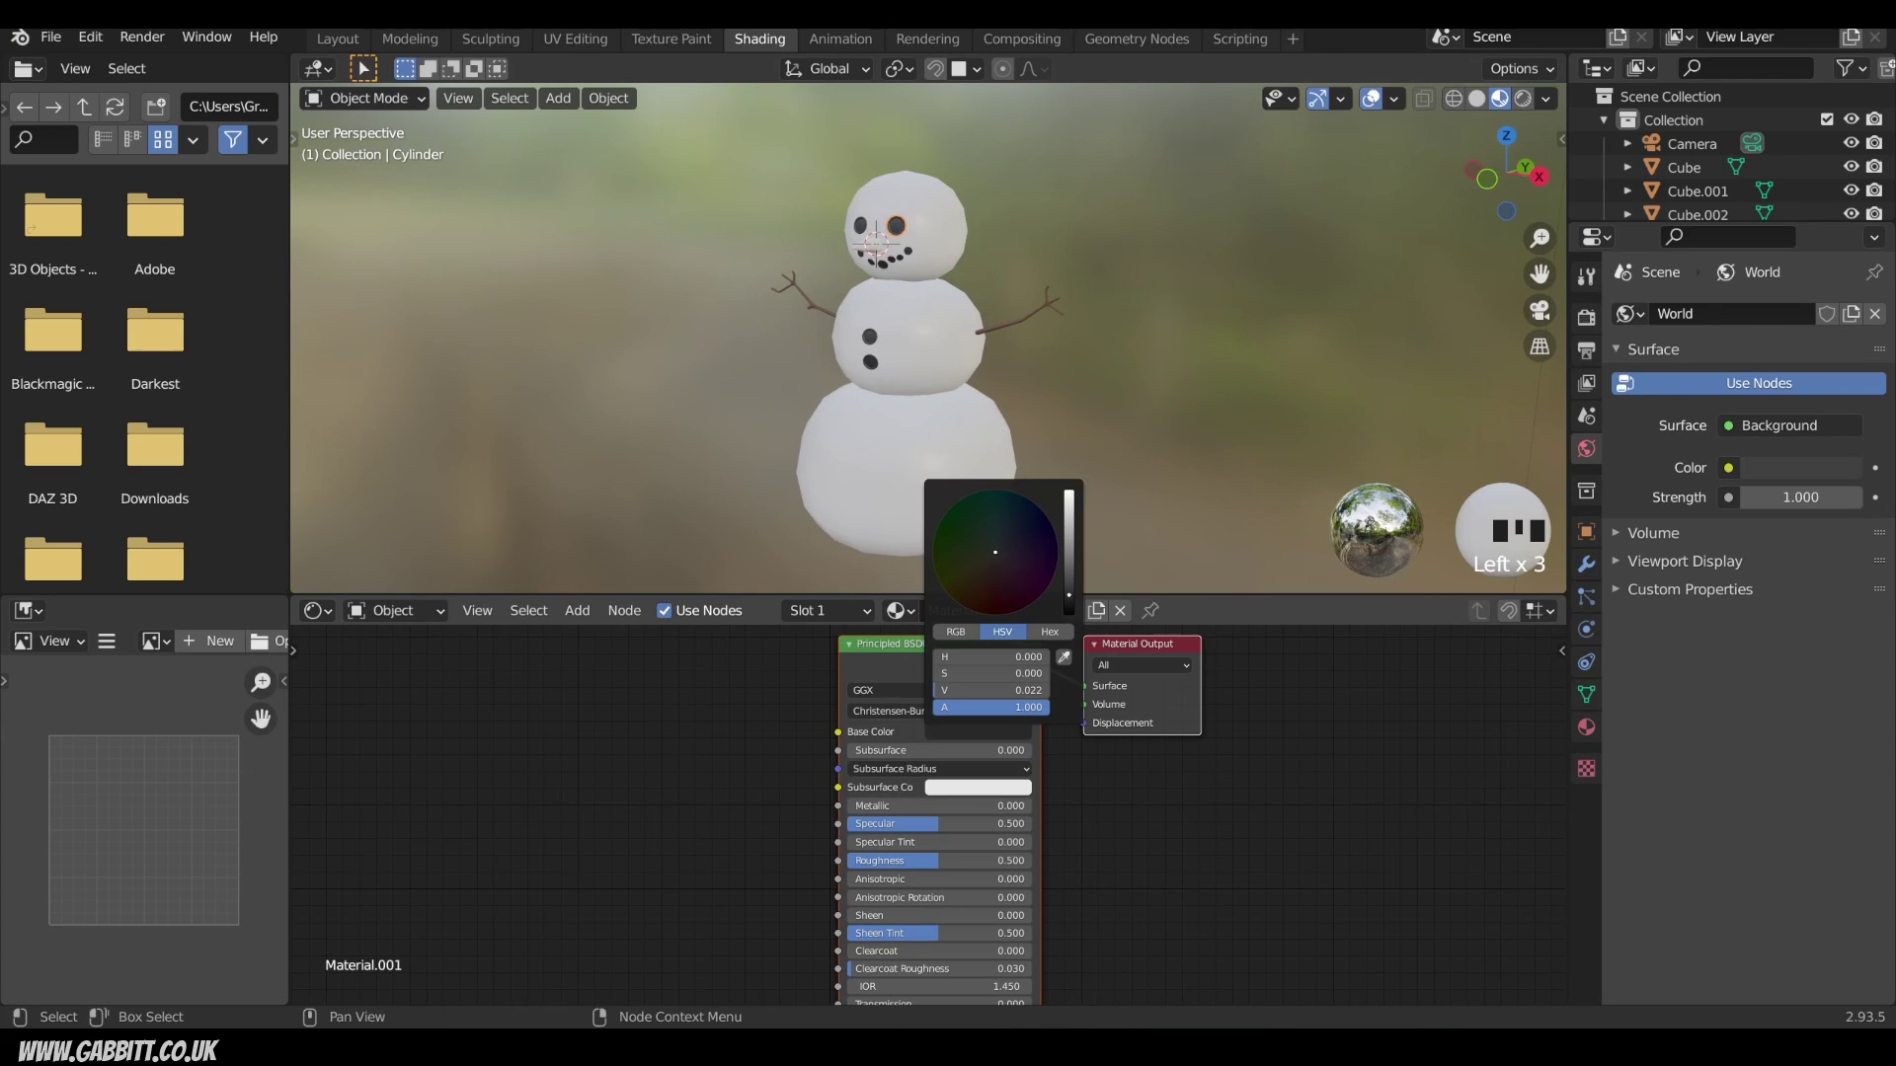
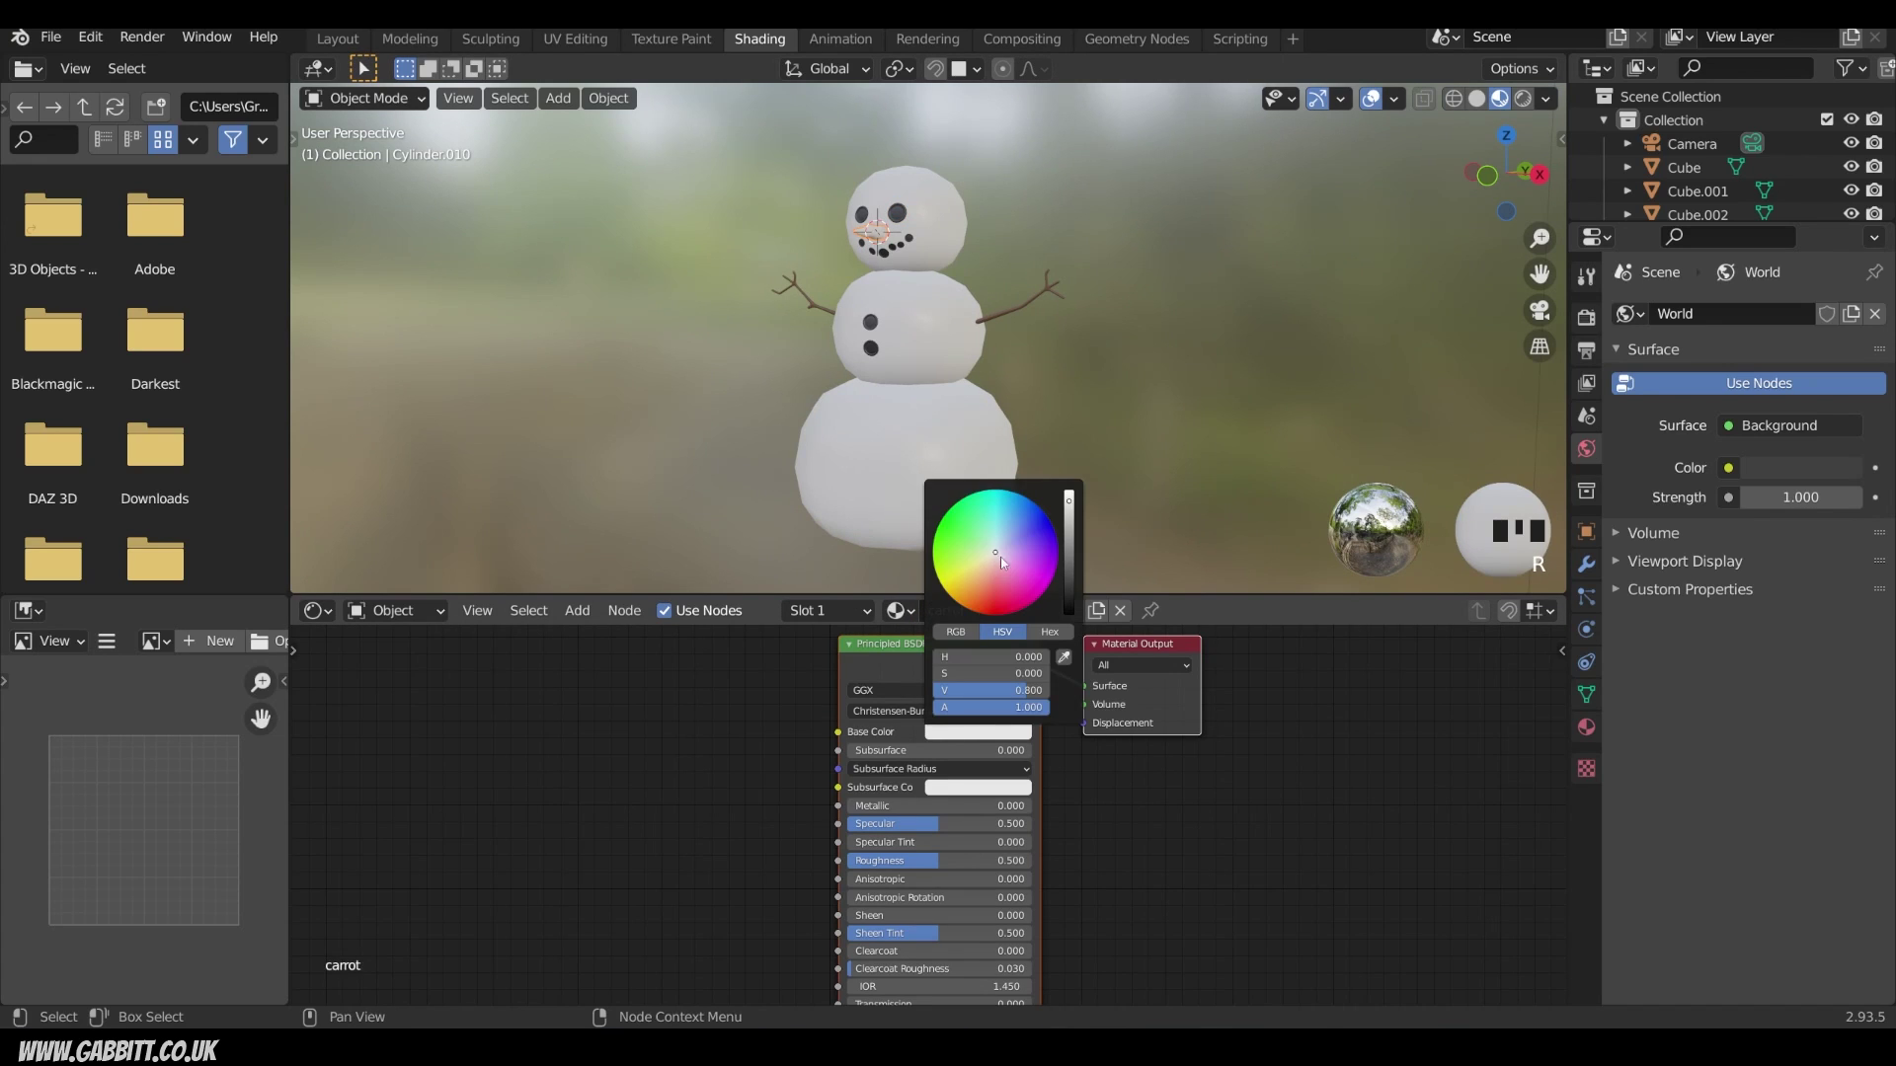
Step: Give the nose a new material named 'carrot' with a bright orange Base Color
{"action": "left_click", "coordinate": [972, 603]}
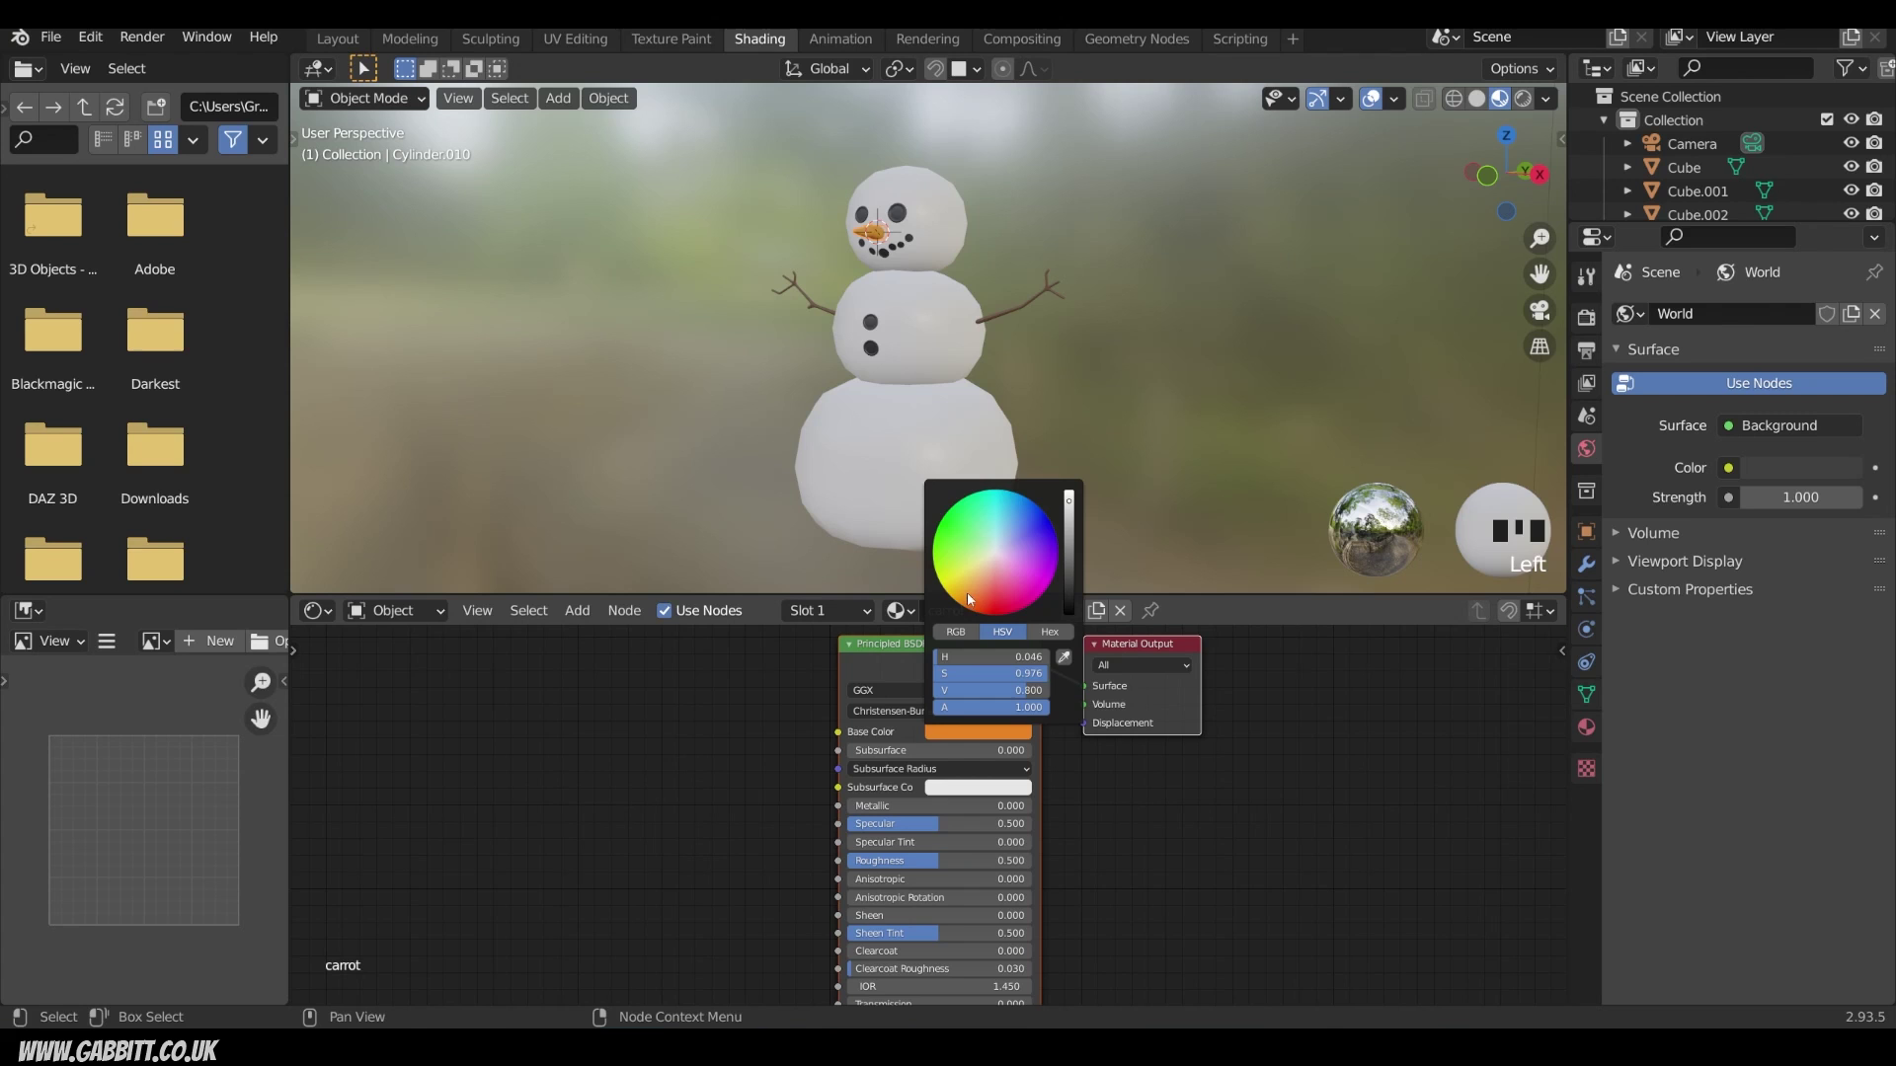
{"action": "left_click_drag", "start_coordinate": [967, 333], "coordinate": [1100, 397]}
{"action": "left_click_drag", "start_coordinate": [1100, 397], "coordinate": [973, 362]}
{"action": "left_click_drag", "start_coordinate": [974, 363], "coordinate": [972, 604]}
{"action": "left_click", "coordinate": [972, 603]}
{"action": "left_click", "coordinate": [1202, 502]}
{"action": "left_click_drag", "start_coordinate": [1090, 458], "coordinate": [1116, 460]}
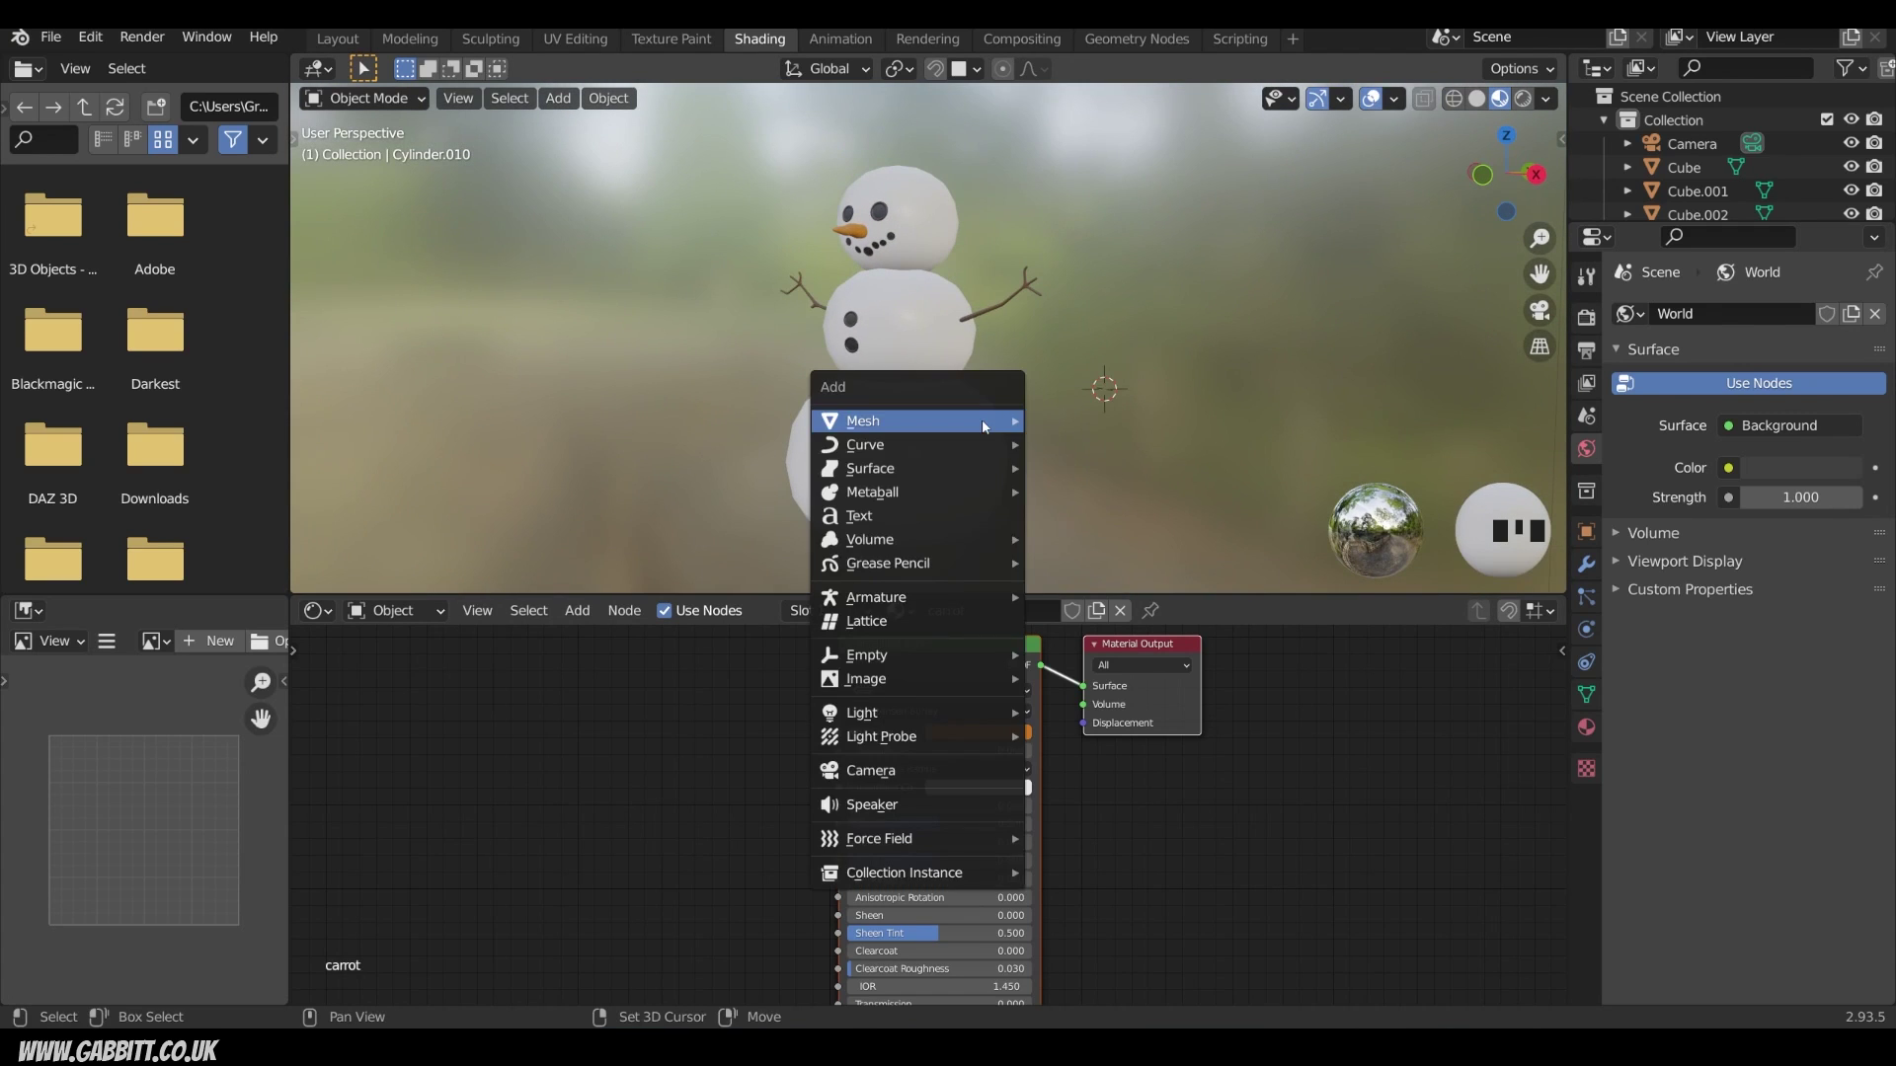
Step: Add a ground plane and clear its location so it sits at the origin under the snowman
{"action": "key", "text": "shift+a"}
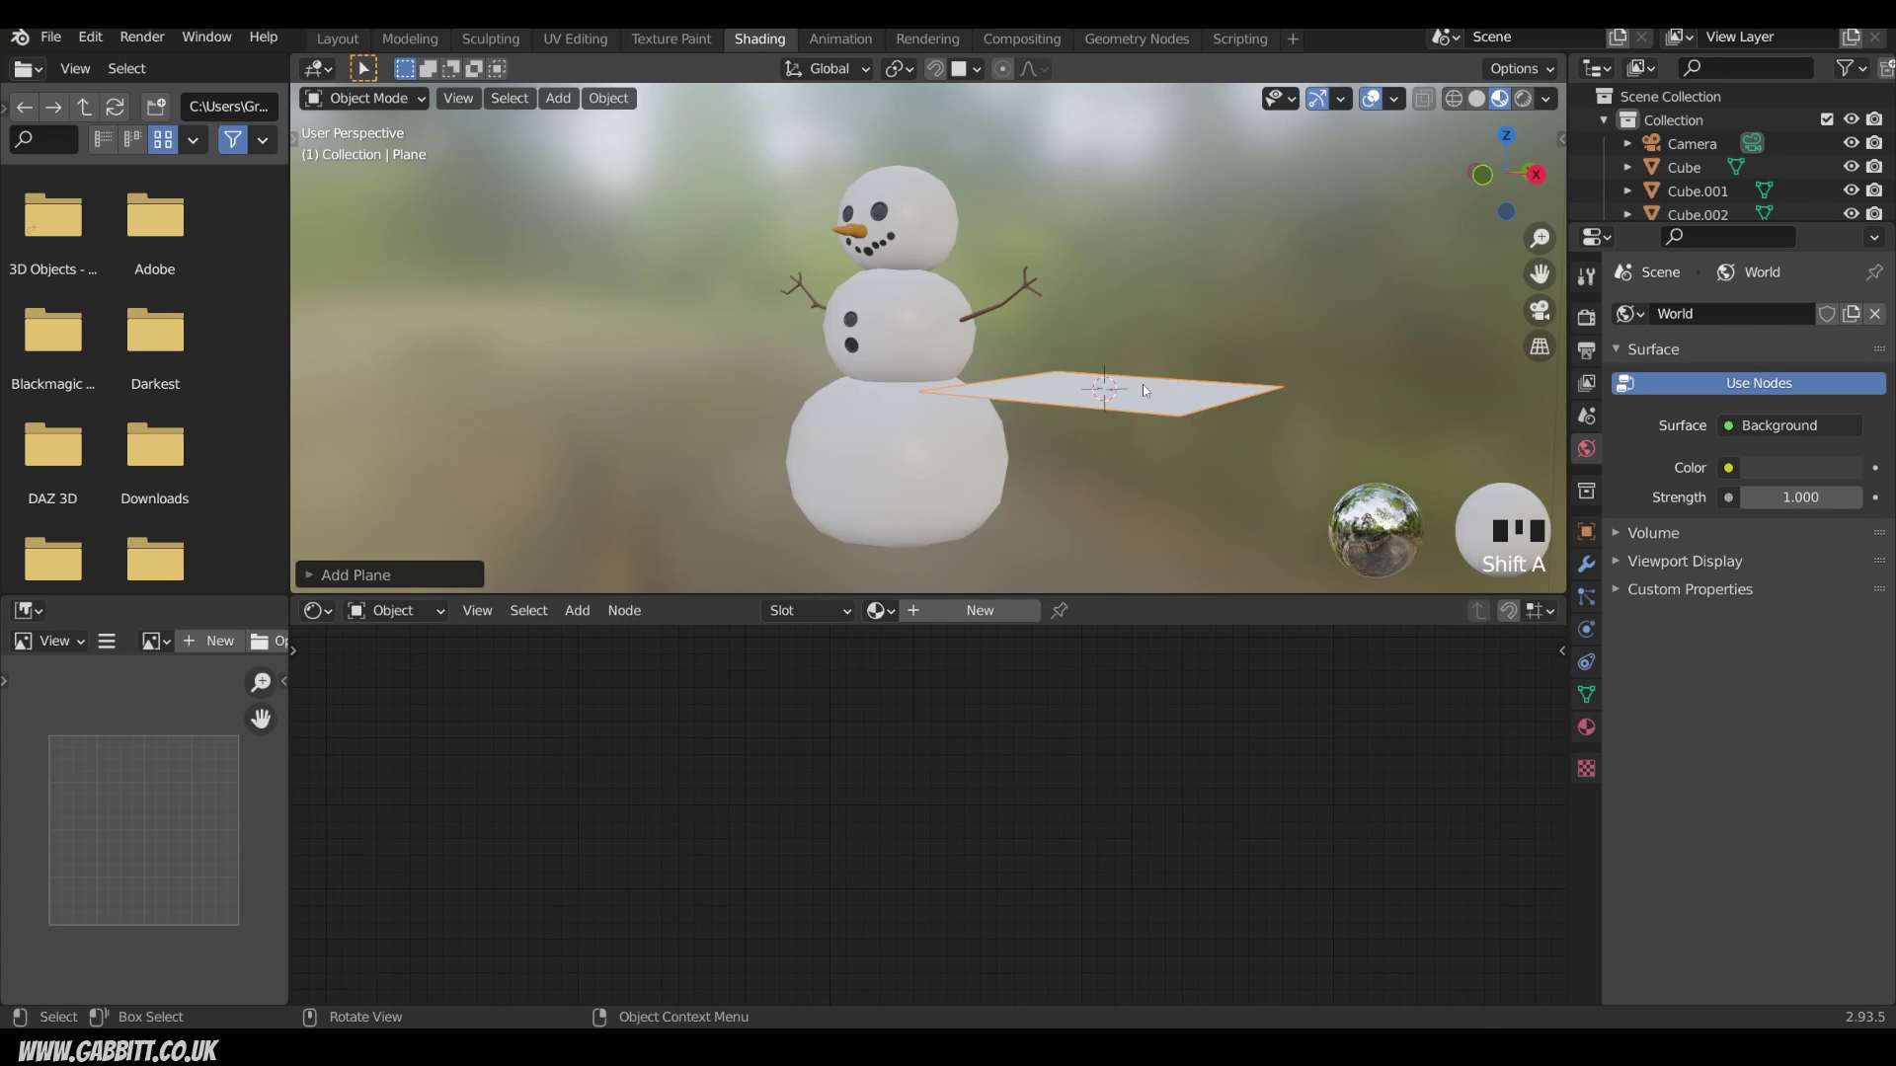
{"action": "key", "text": "alt+g"}
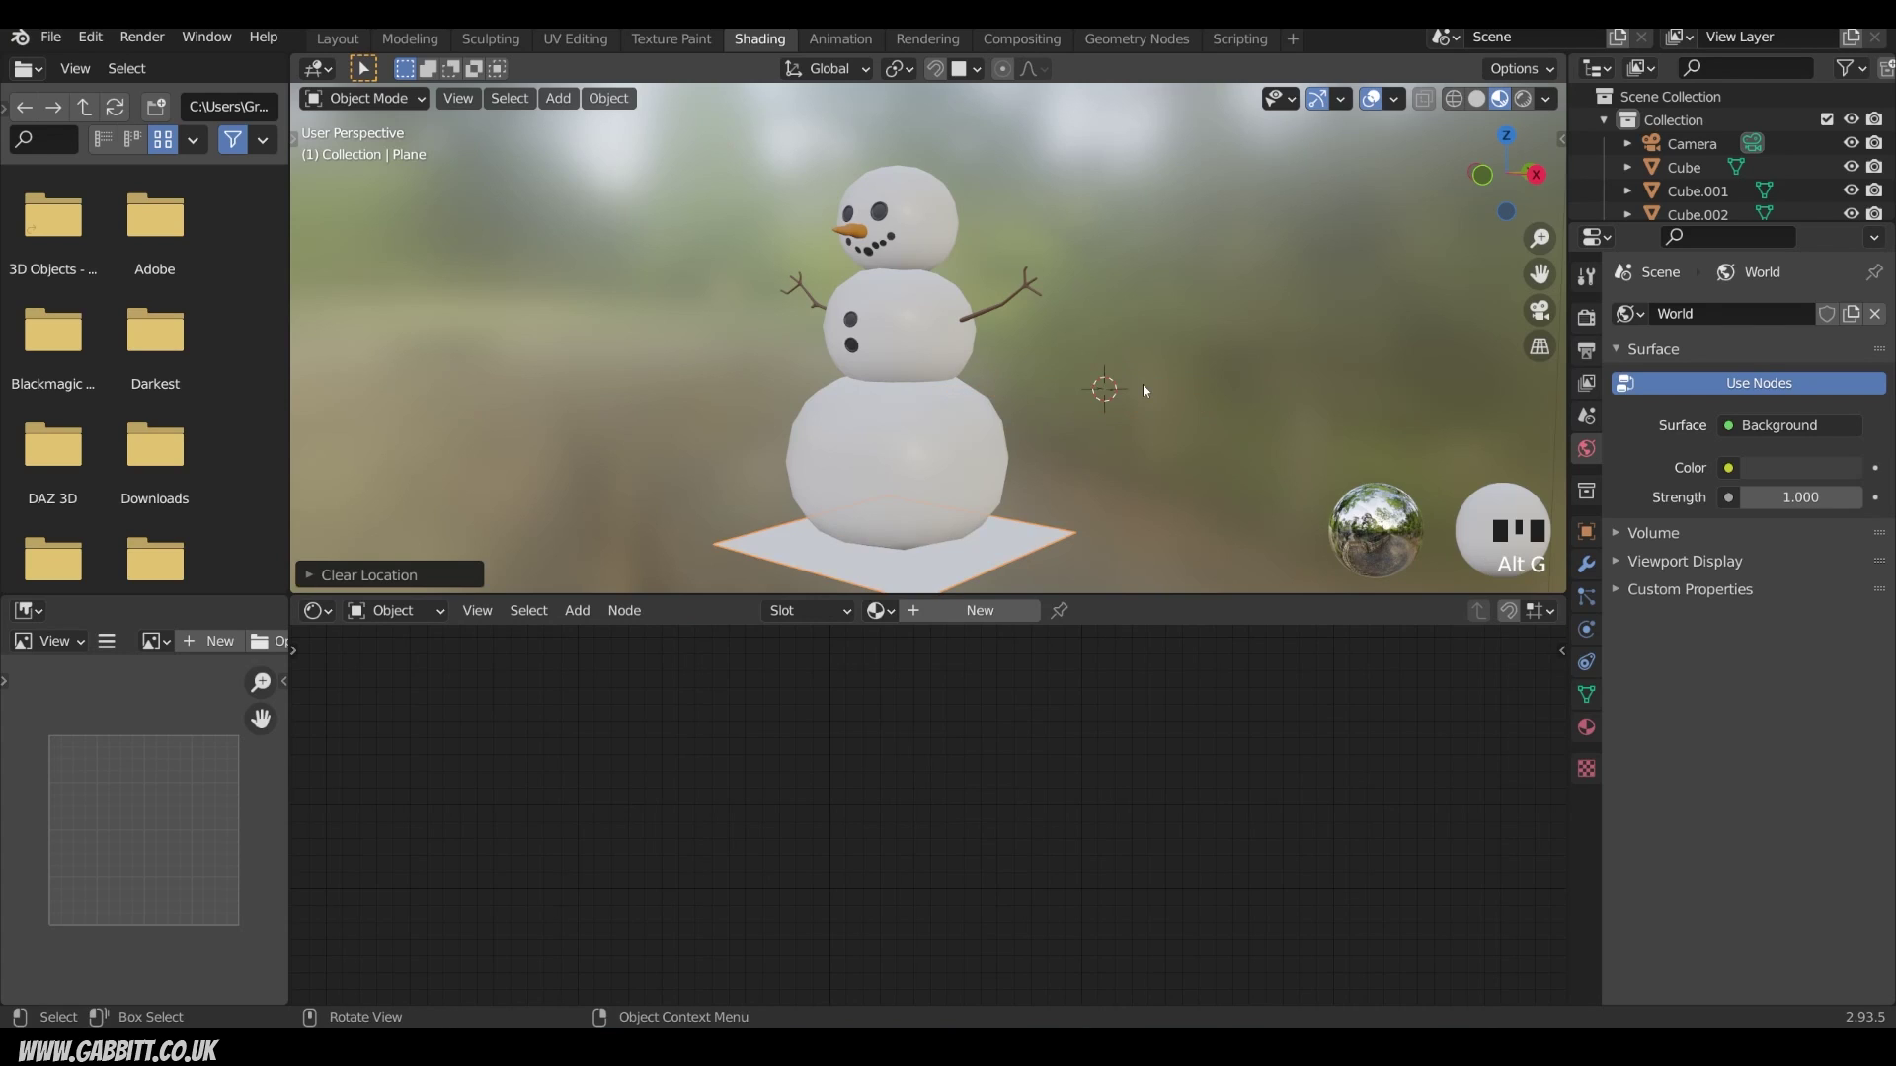